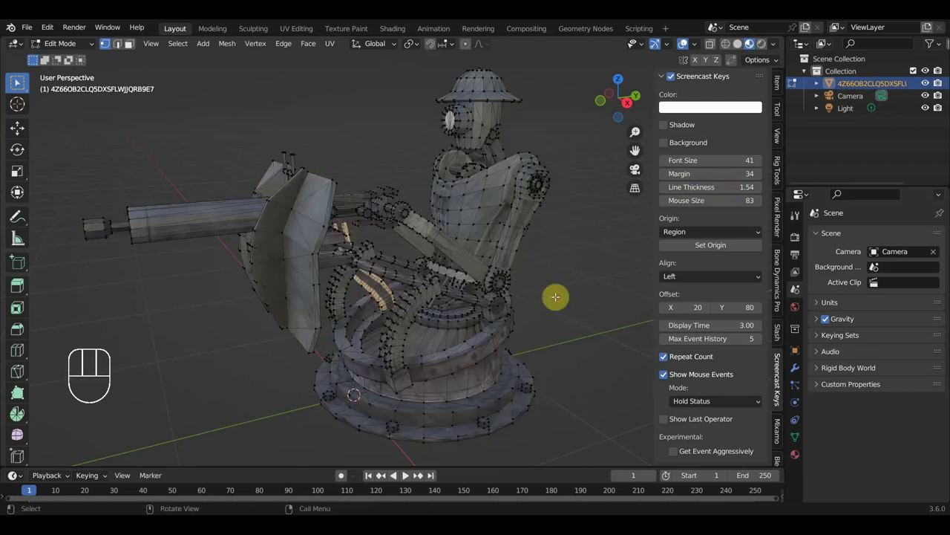
- Hide the viewport sidebar so the gunner mesh fills the 3D view
{"action": "key", "text": "b"}
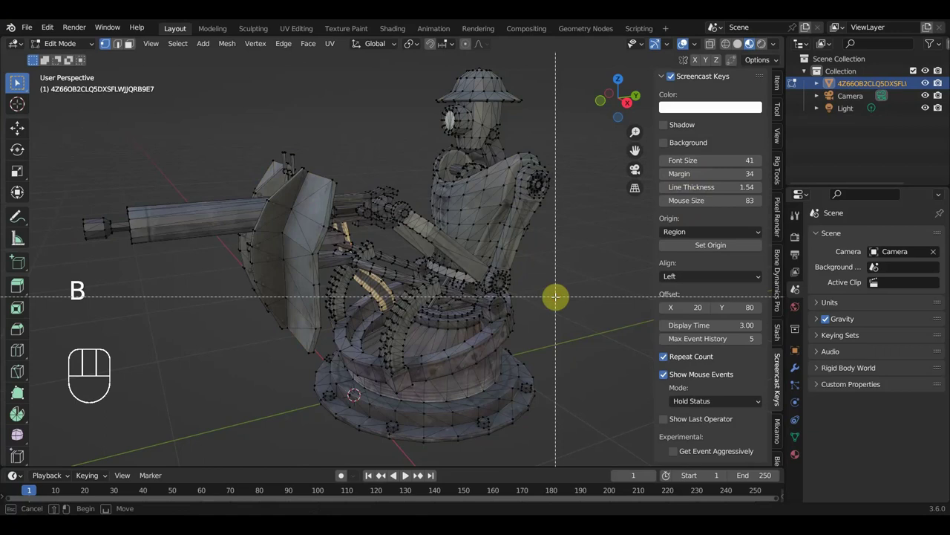
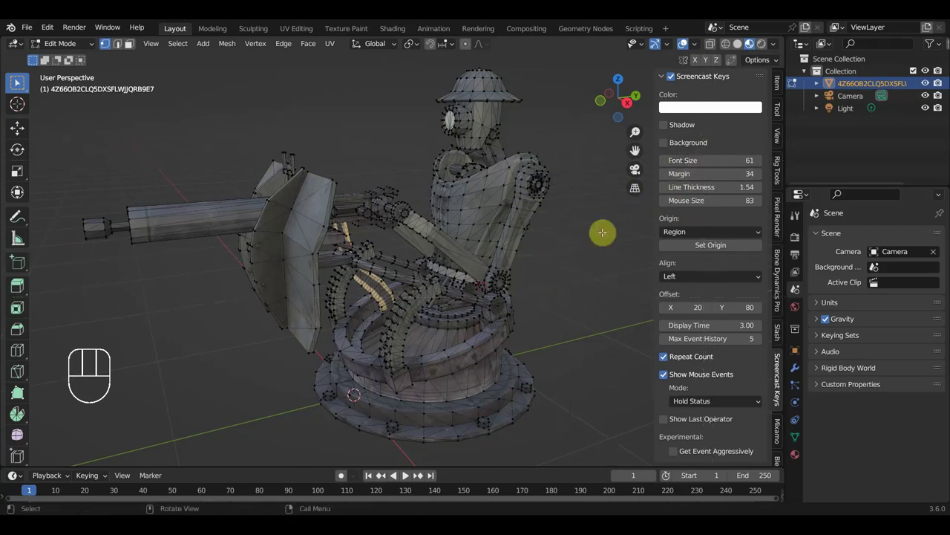
{"action": "key", "text": "b"}
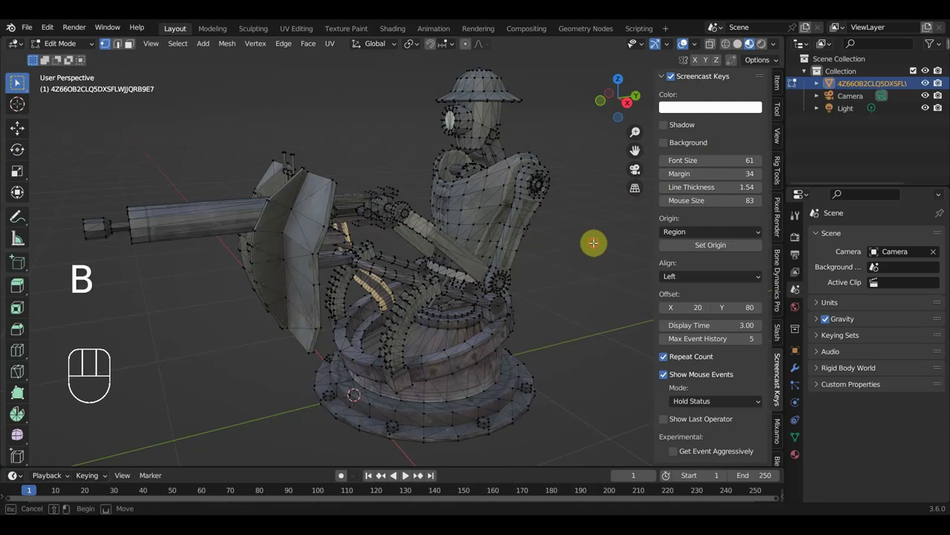
{"action": "key", "text": "n"}
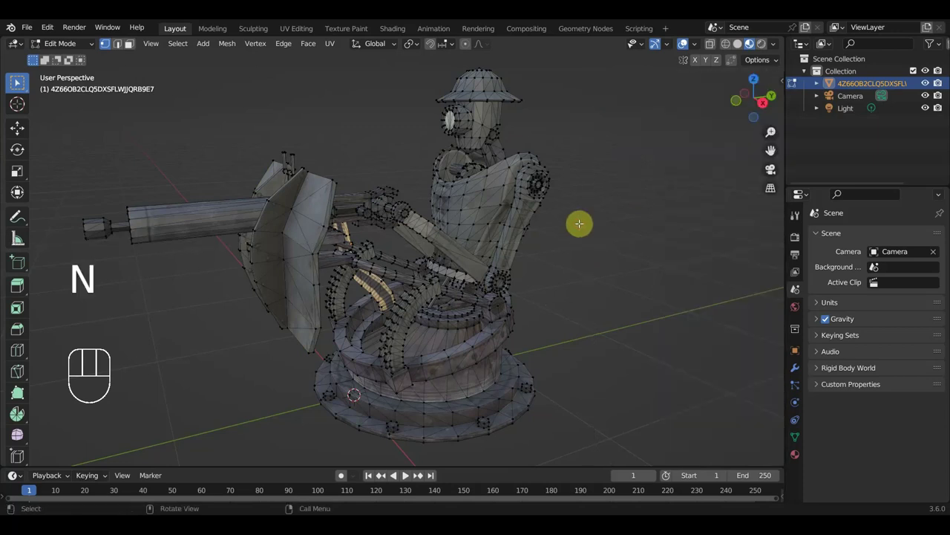
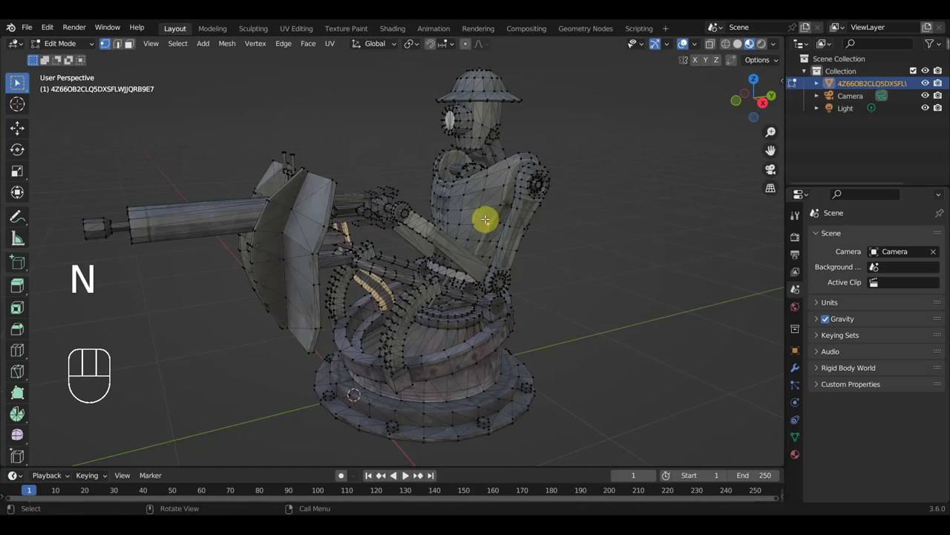
- Select the torso shell's linked geometry with L in Edit Mode
{"action": "key", "text": "l"}
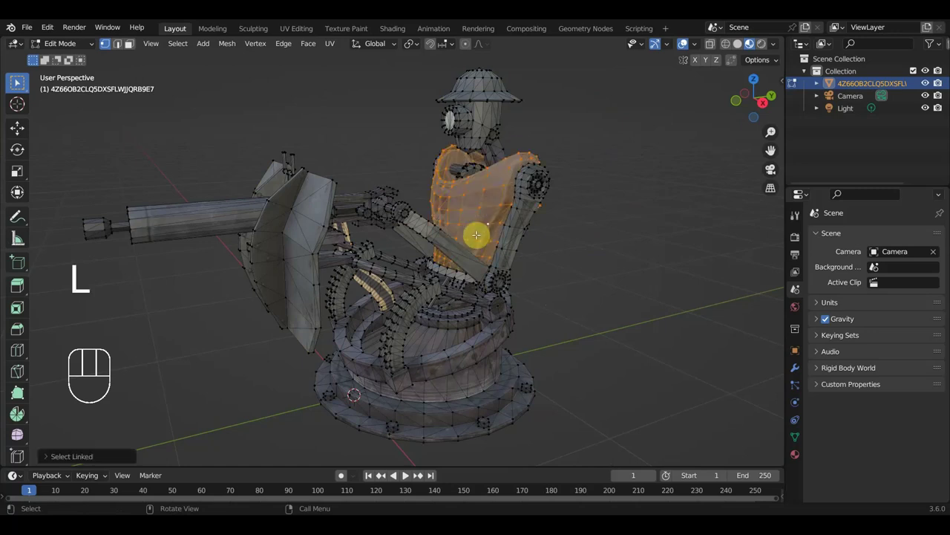
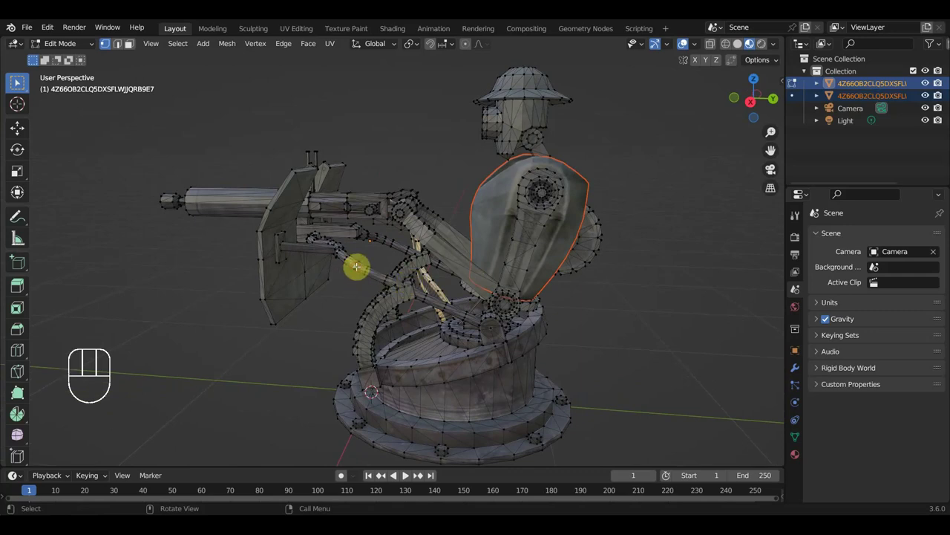
- Select the arm bar and gun shield plate as linked pieces, orbiting around the turret
{"action": "key", "text": "l"}
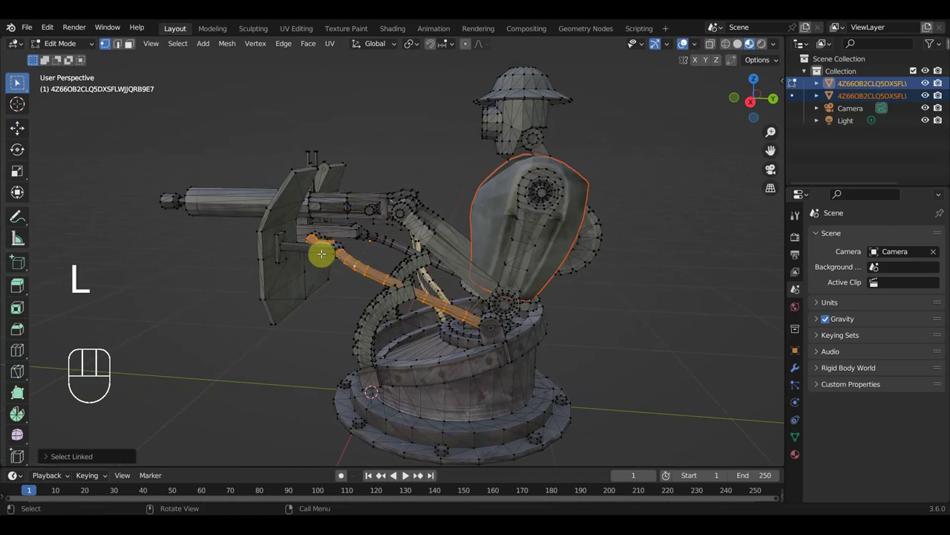
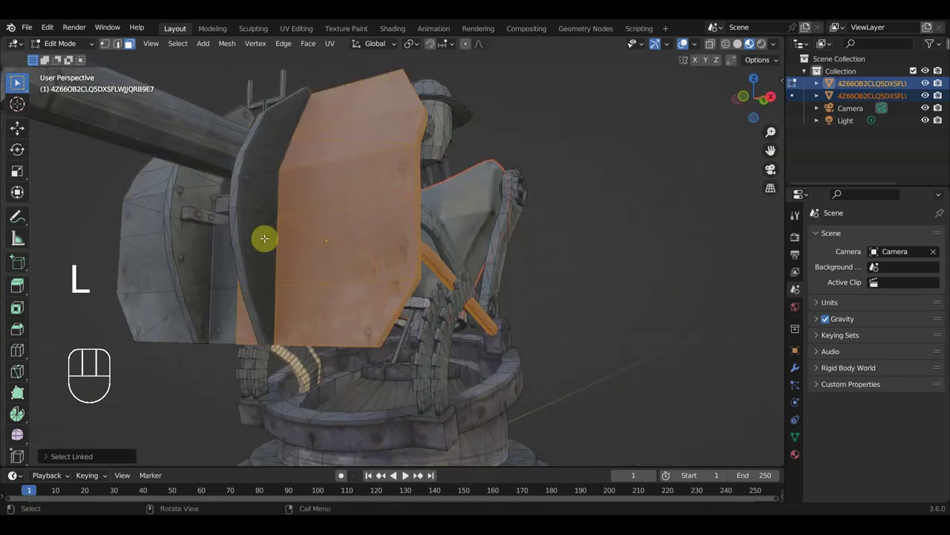
{"action": "middle_click", "coordinate": [343, 471]}
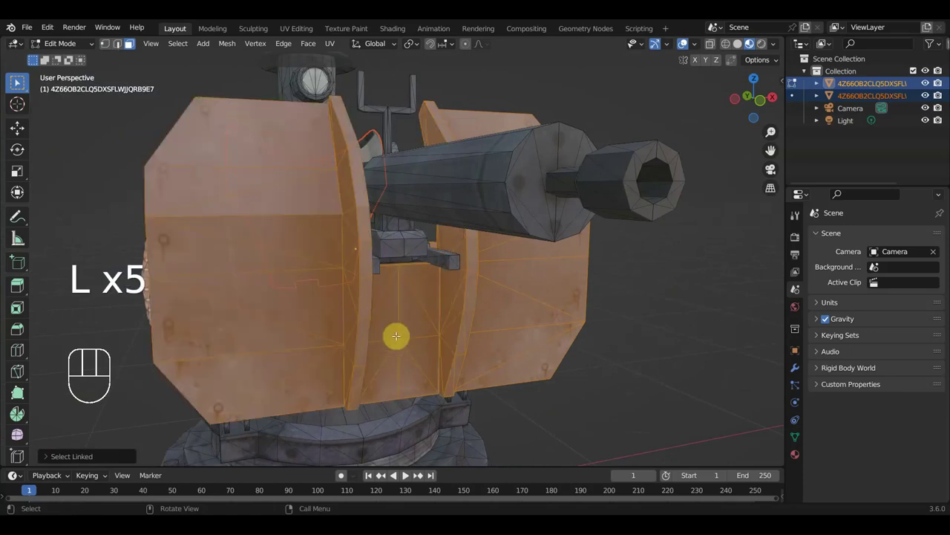
{"action": "left_click_drag", "start_coordinate": [343, 471], "coordinate": [343, 471]}
{"action": "key", "text": "l"}
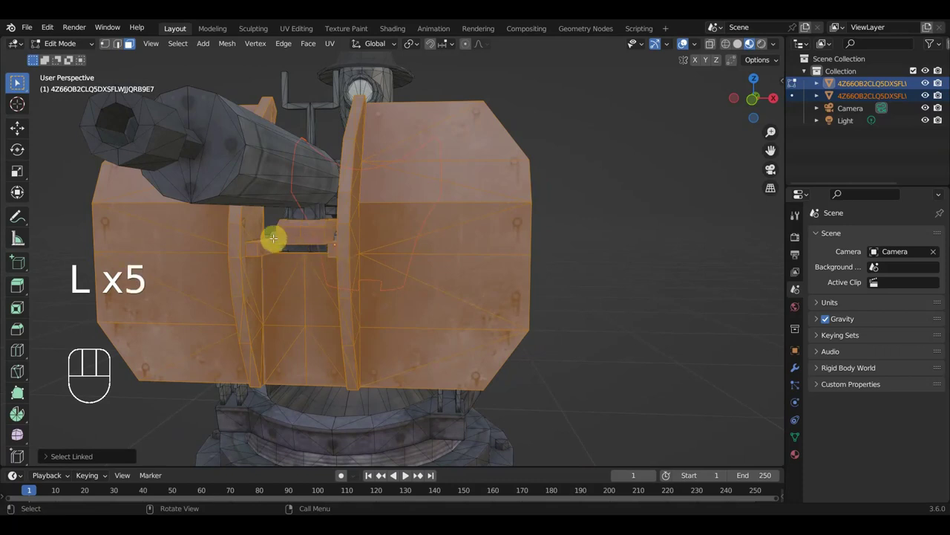
{"action": "left_click_drag", "start_coordinate": [343, 471], "coordinate": [343, 471]}
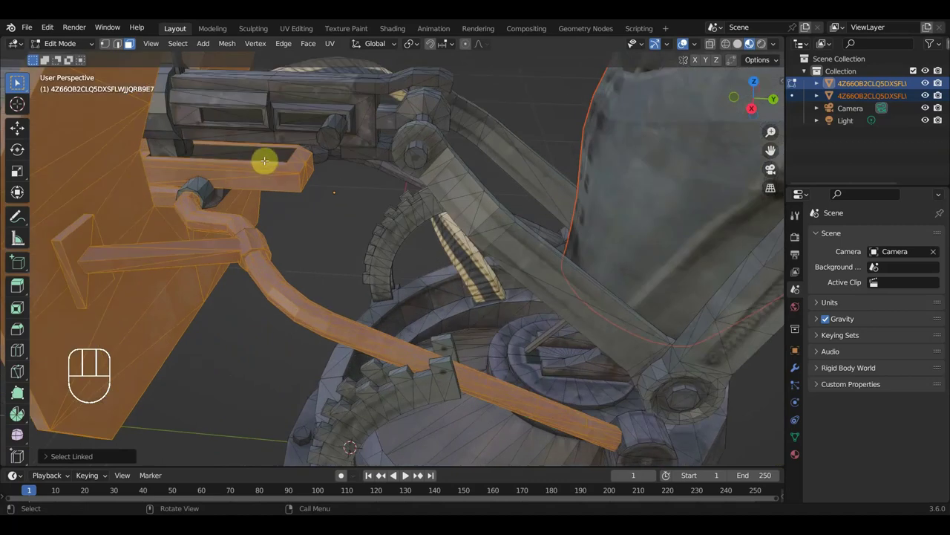
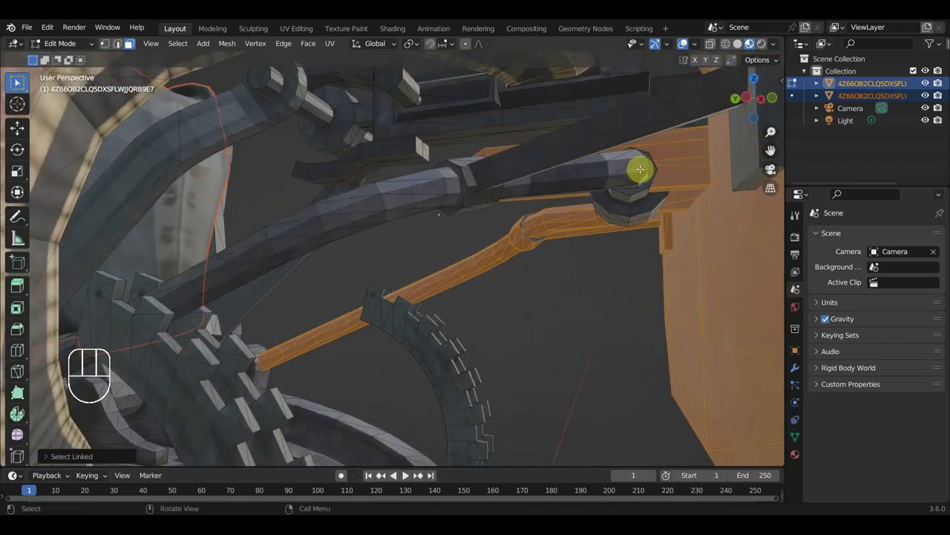
- Add the barrel bracket to the linked selection of gun mount parts
{"action": "key", "text": "l"}
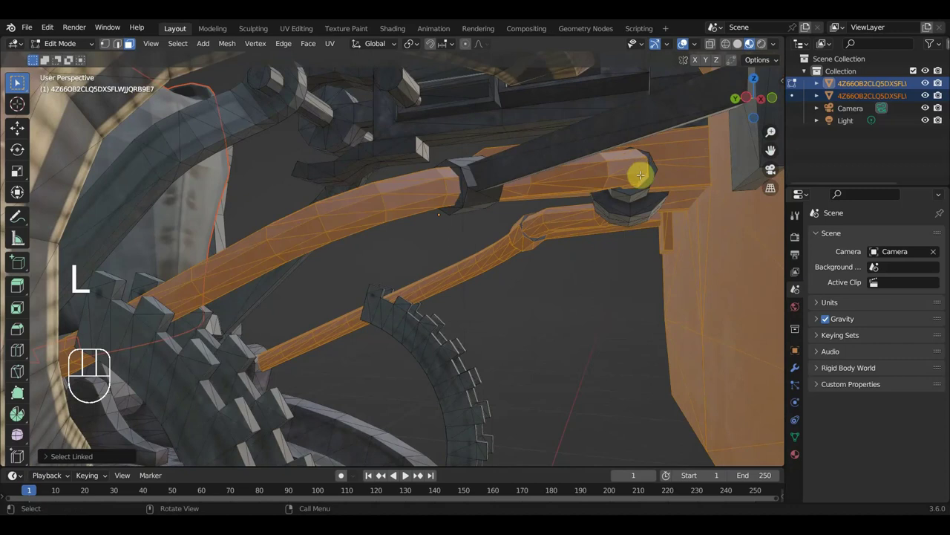
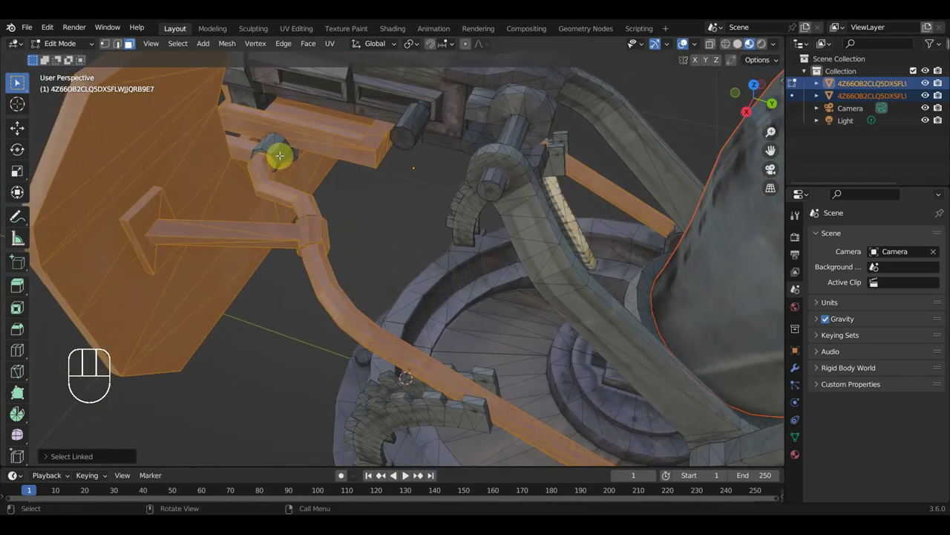
{"action": "key", "text": "l"}
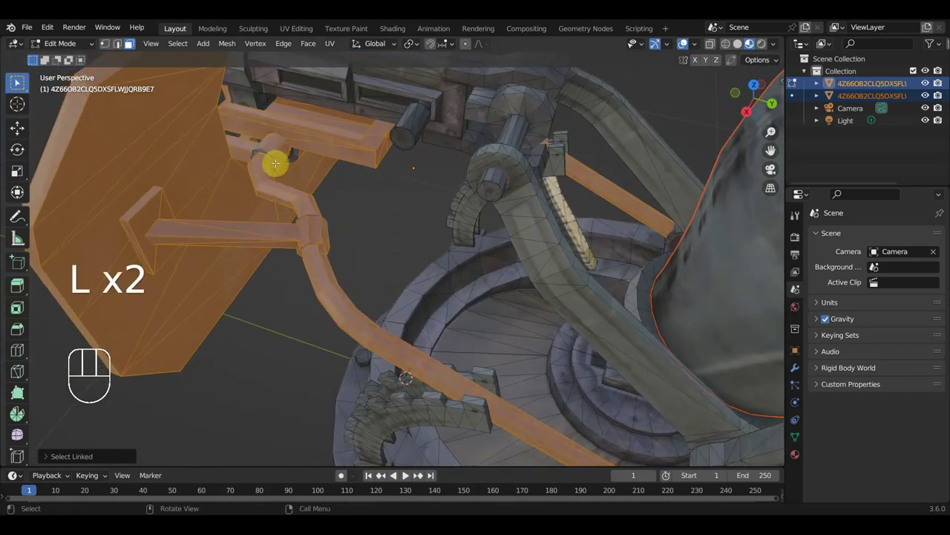
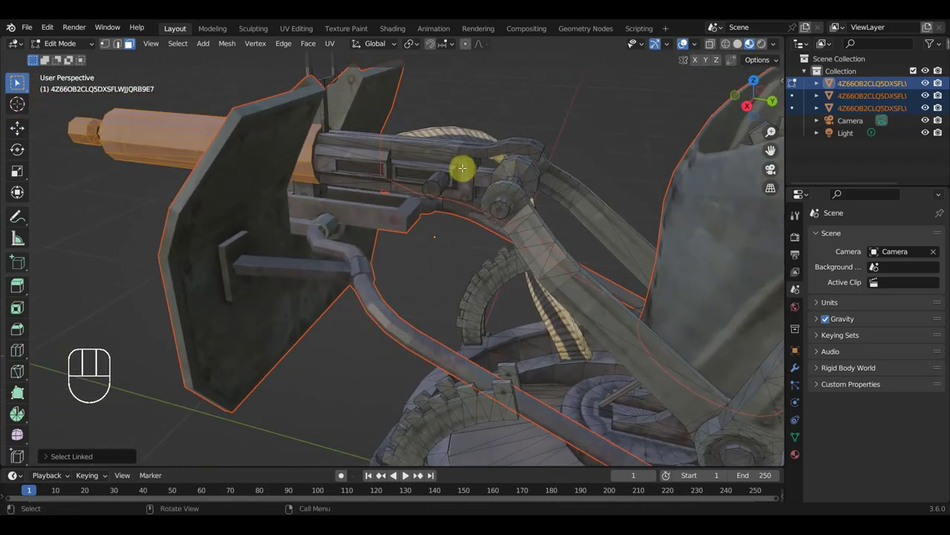
- Select the machine gun receiver and its handle frame as linked geometry
{"action": "key", "text": "l"}
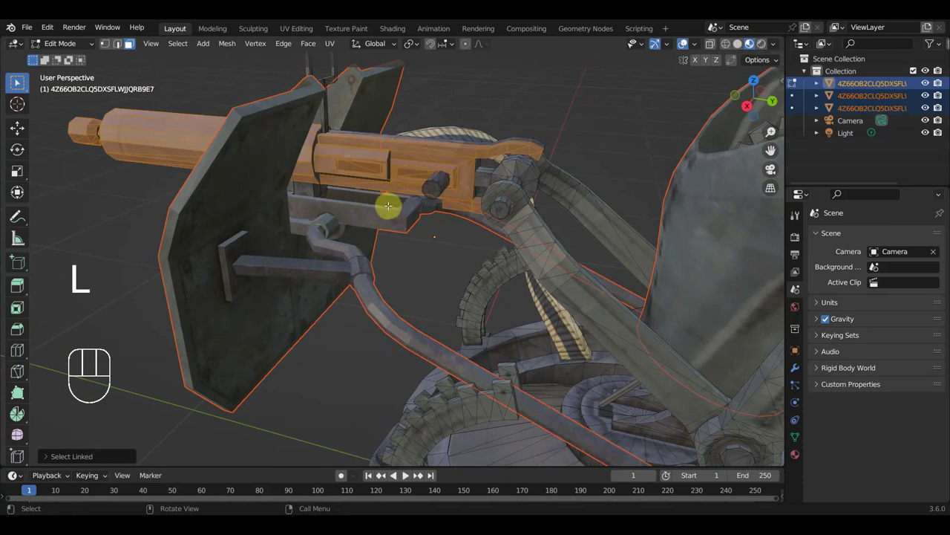
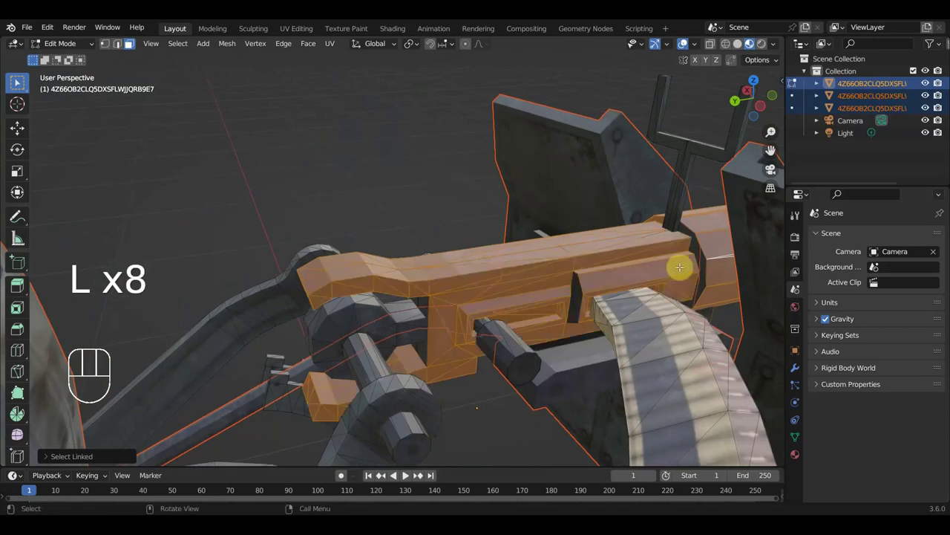
{"action": "key", "text": "l"}
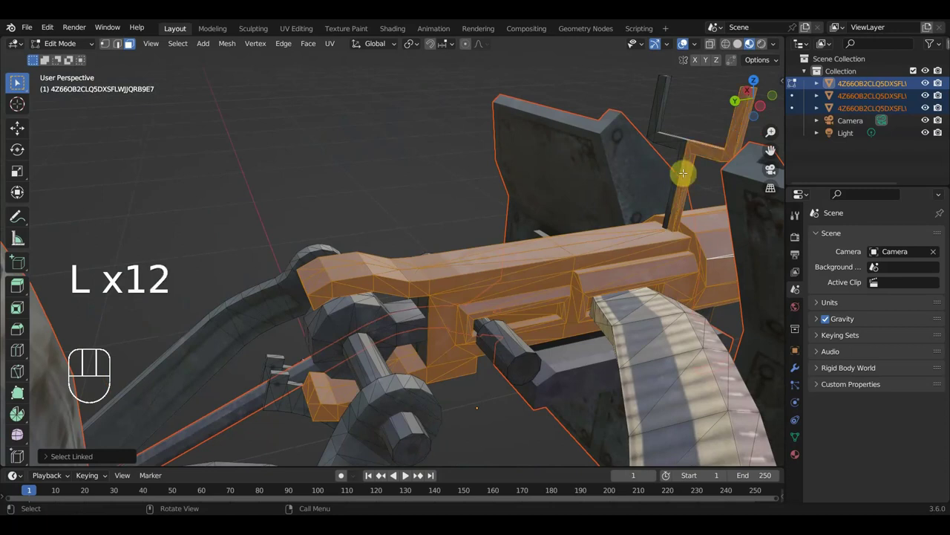
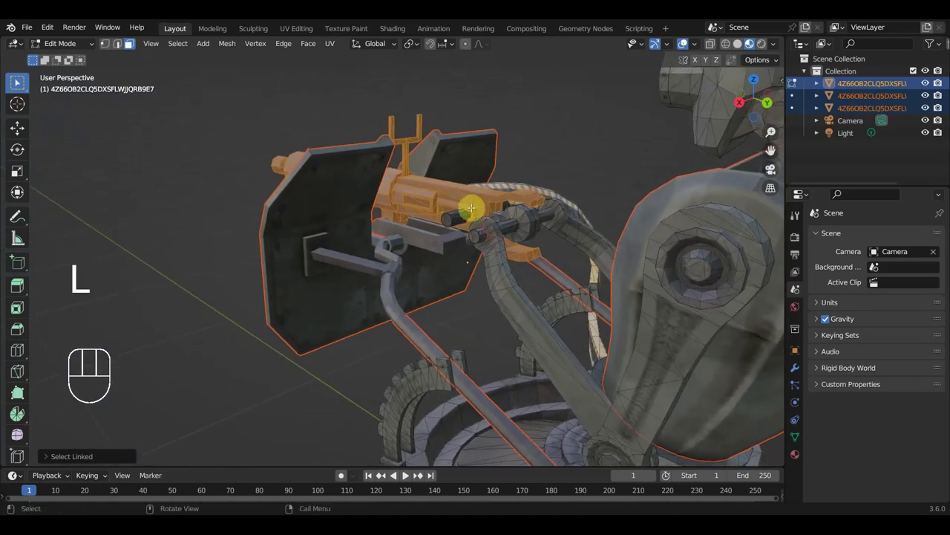
- Separate the gun body into its own object, then select the turret's base plate ring
{"action": "key", "text": "p"}
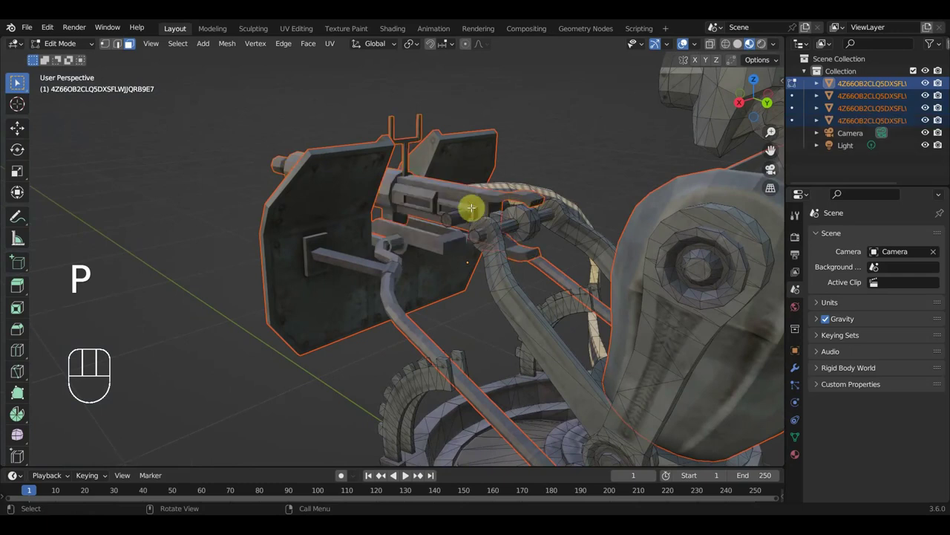
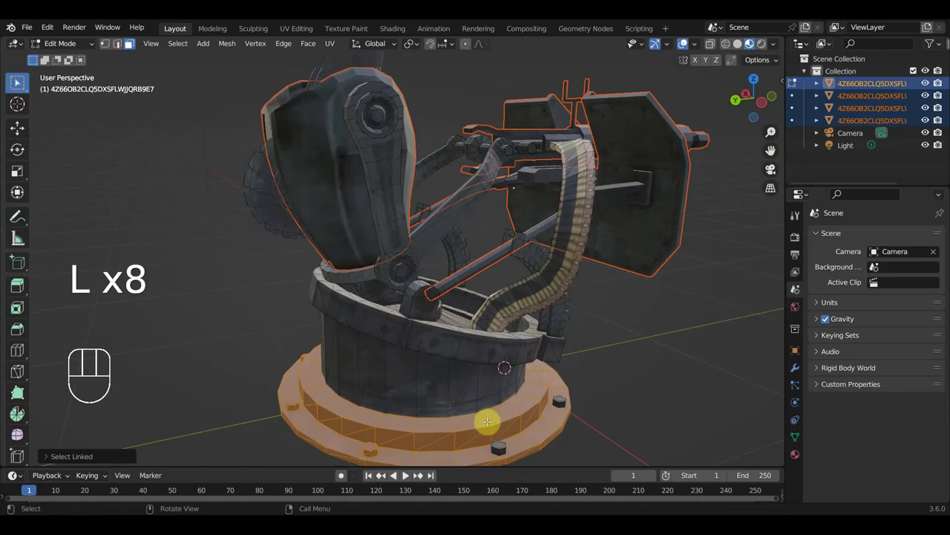
{"action": "key", "text": "l"}
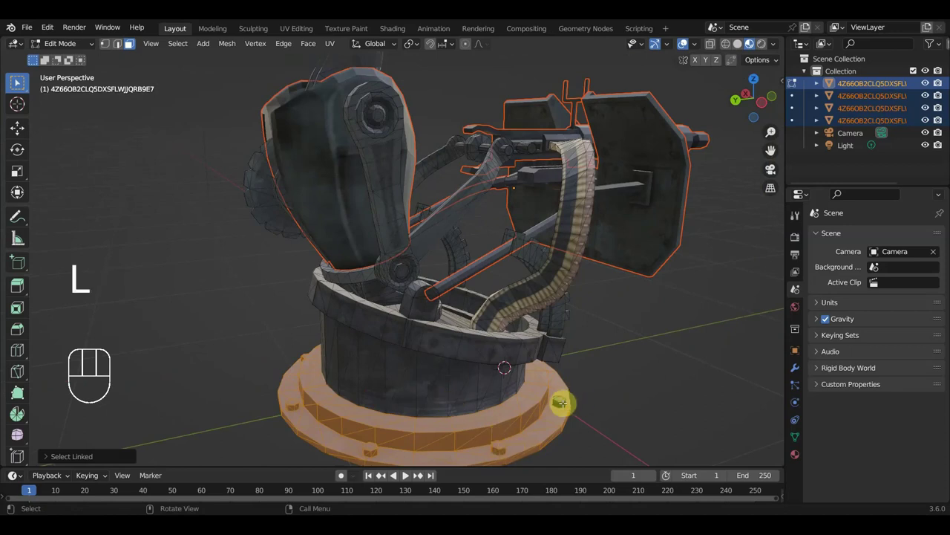
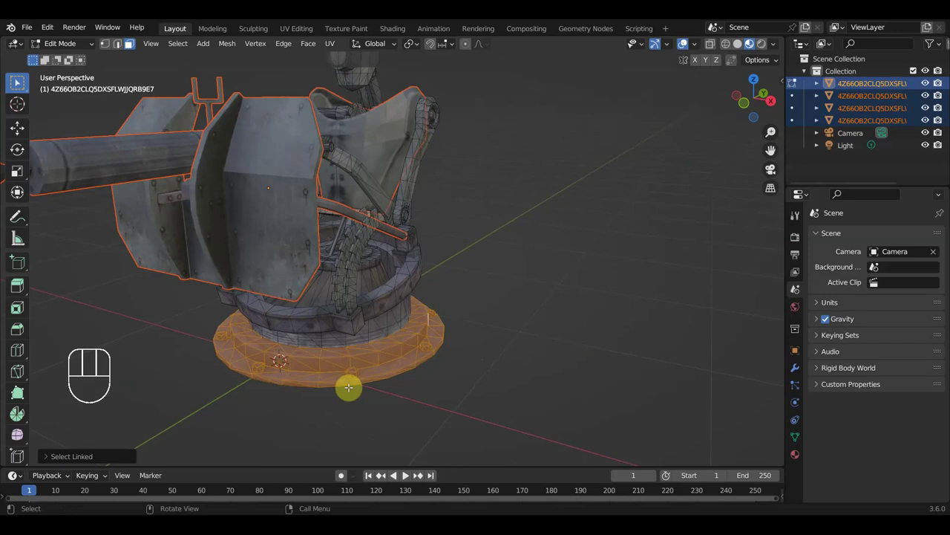
- Separate the base plate into its own object and select the gunner's arm piece
{"action": "key", "text": "p"}
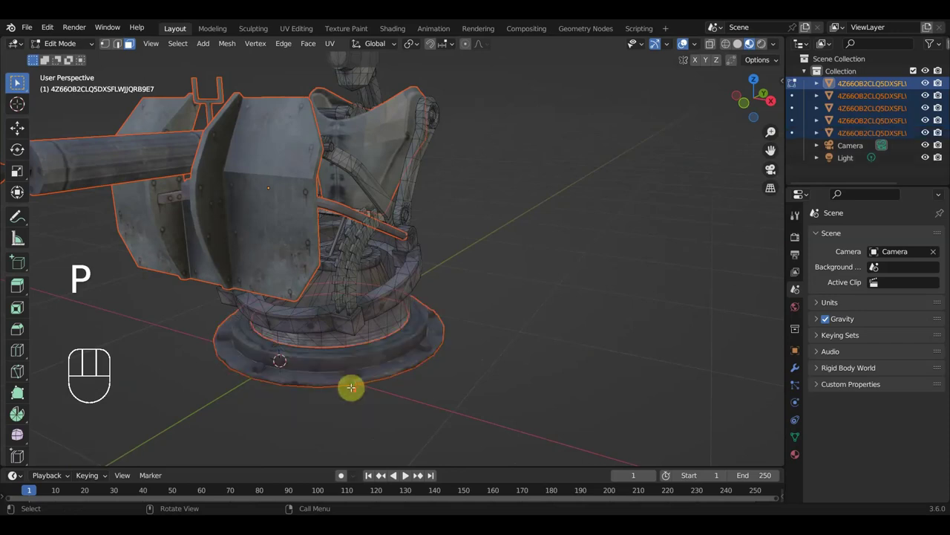
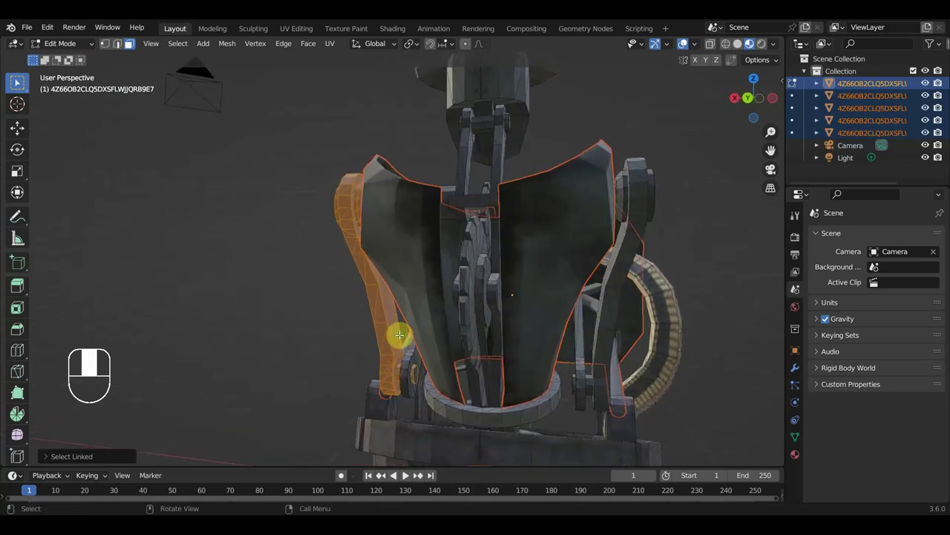
{"action": "key", "text": "l"}
{"action": "left_click_drag", "start_coordinate": [343, 472], "coordinate": [343, 471]}
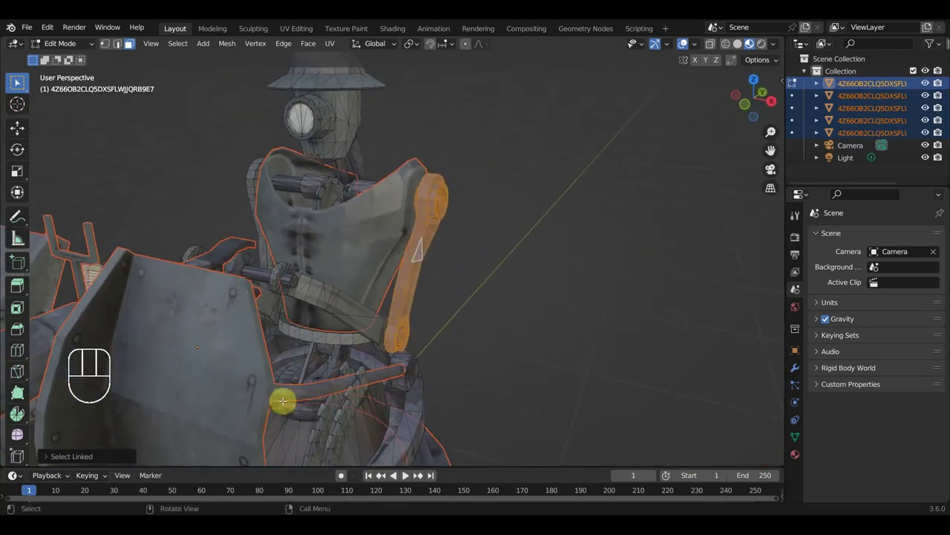
{"action": "key", "text": "p"}
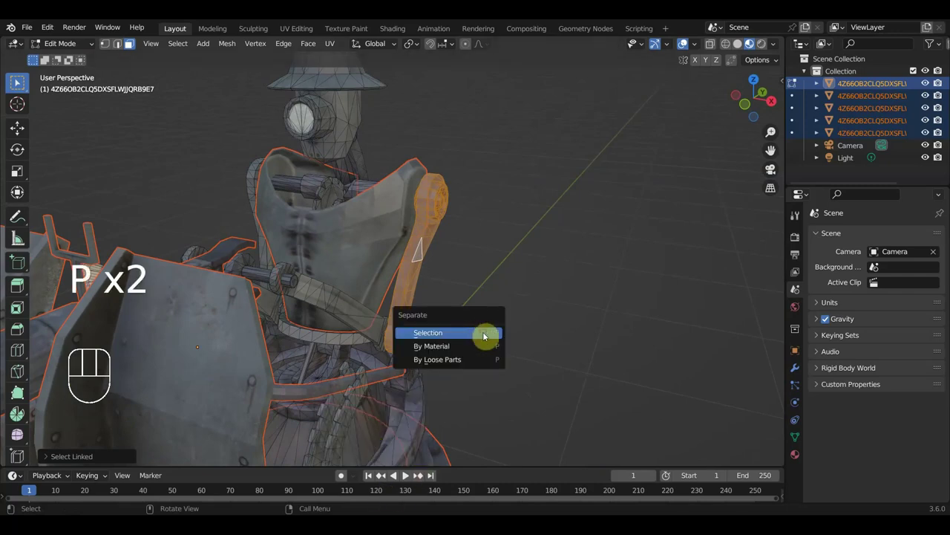
- Select the arm piece's connected geometry from several viewing angles
{"action": "middle_click", "coordinate": [343, 471]}
{"action": "middle_click", "coordinate": [343, 472]}
{"action": "middle_click", "coordinate": [343, 471]}
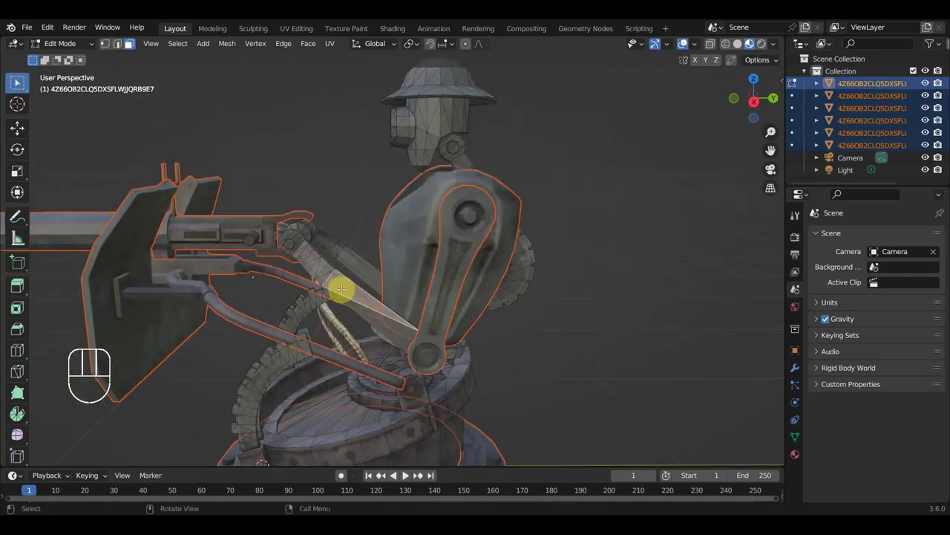
{"action": "key", "text": "l"}
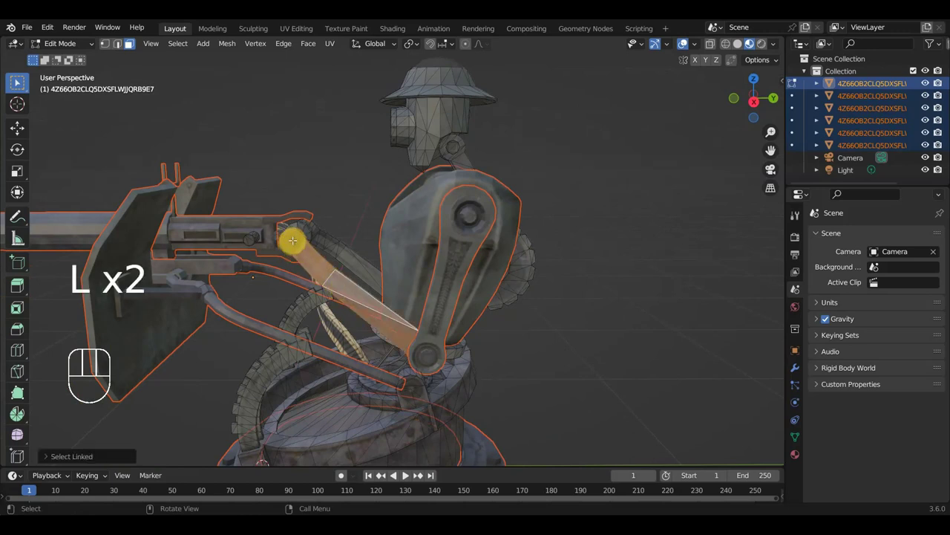
{"action": "left_click_drag", "start_coordinate": [343, 472], "coordinate": [343, 472]}
{"action": "key", "text": "l"}
{"action": "left_click_drag", "start_coordinate": [343, 471], "coordinate": [343, 472]}
{"action": "key", "text": "l"}
- Select the gun-mount bolt's linked geometry and split it off as its own object
{"action": "middle_click", "coordinate": [343, 472]}
{"action": "middle_click", "coordinate": [343, 471]}
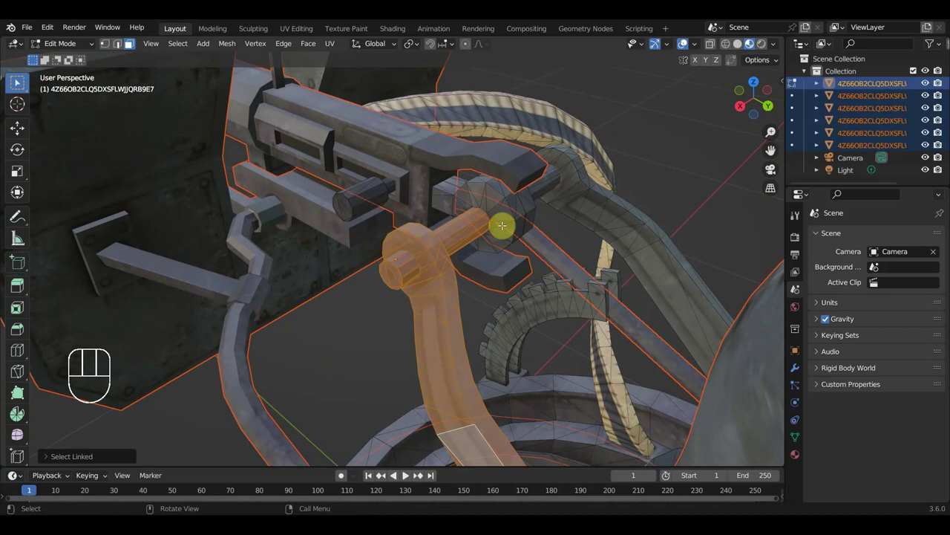
{"action": "key", "text": "l"}
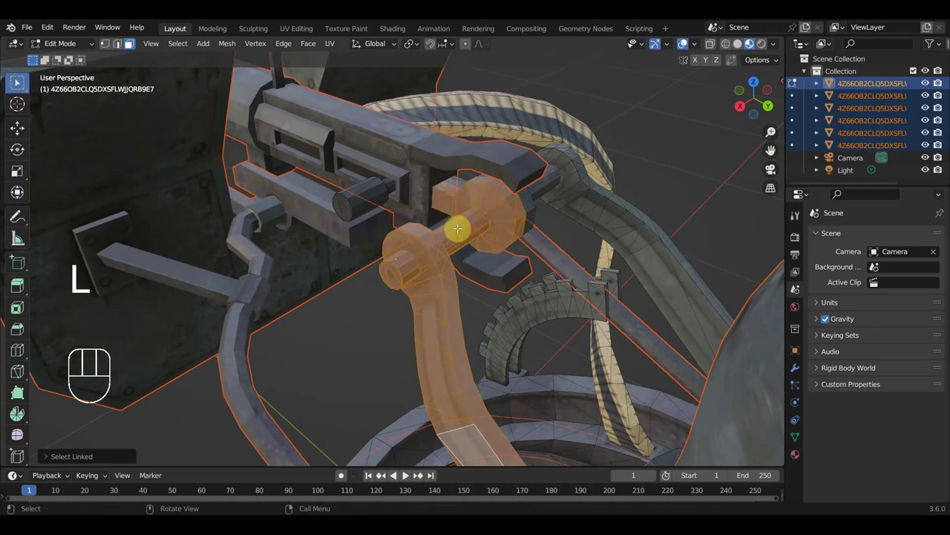
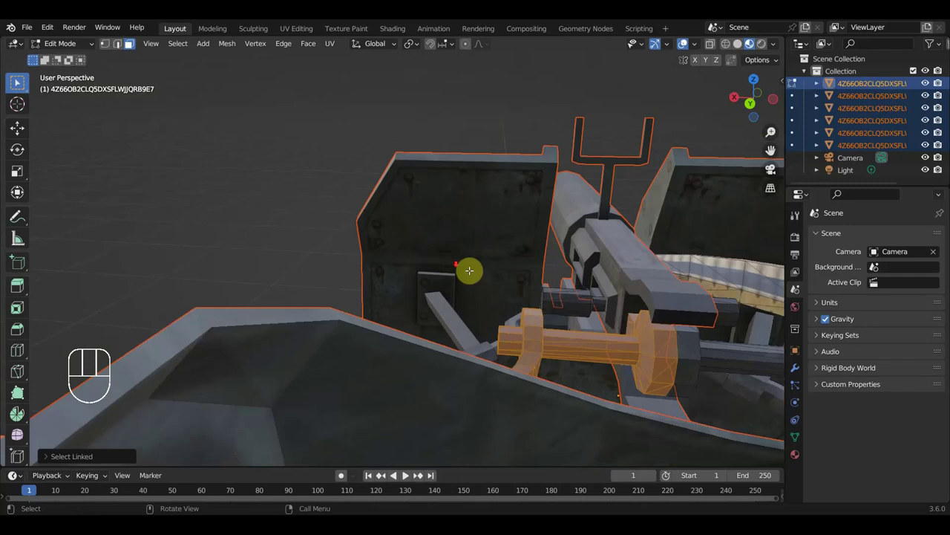
{"action": "middle_click", "coordinate": [343, 471]}
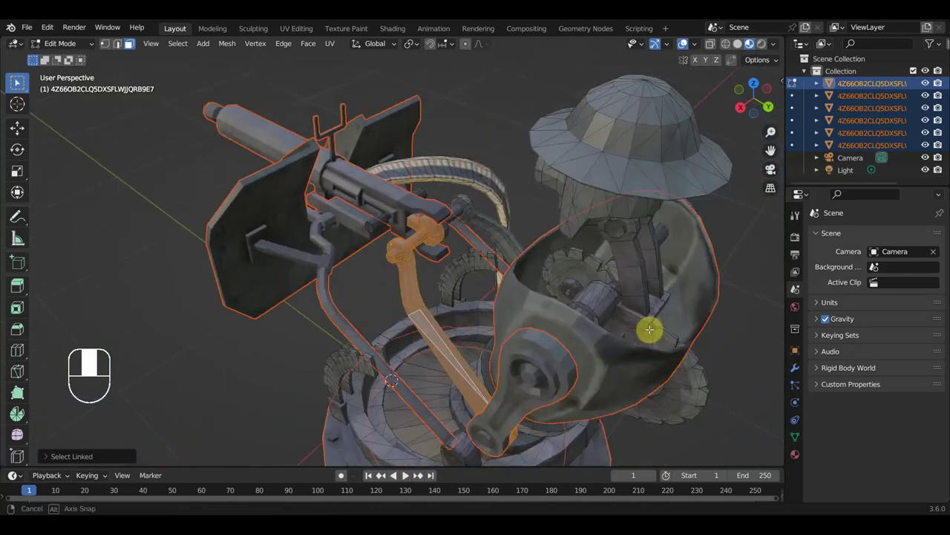
{"action": "left_click_drag", "start_coordinate": [343, 471], "coordinate": [343, 472]}
{"action": "key", "text": "p"}
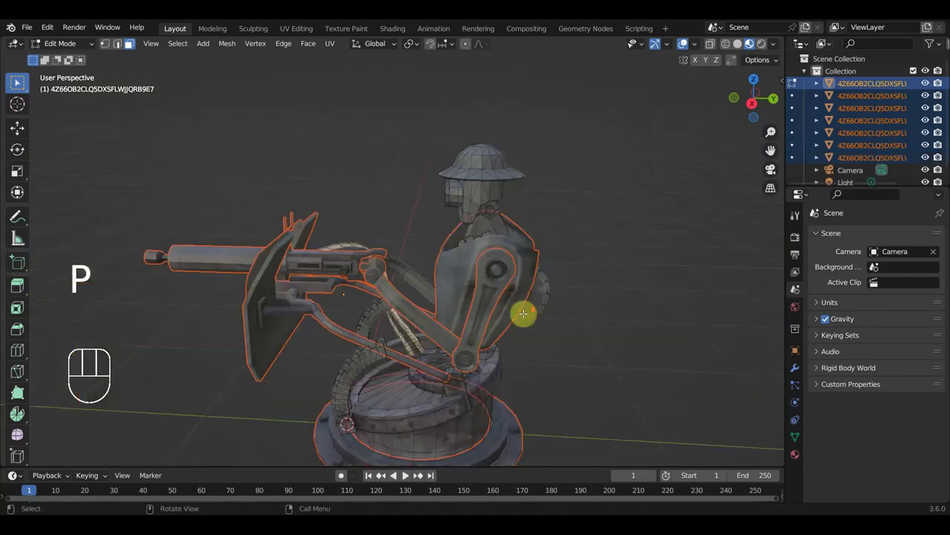
- Return to Object Mode and hide the separated upper-arm piece
{"action": "left_click", "coordinate": [343, 472]}
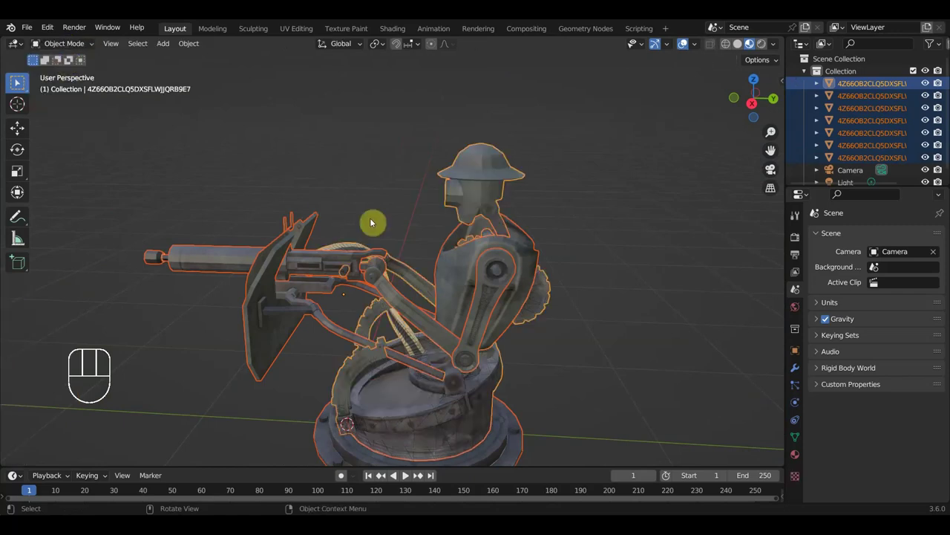
{"action": "left_click", "coordinate": [343, 471]}
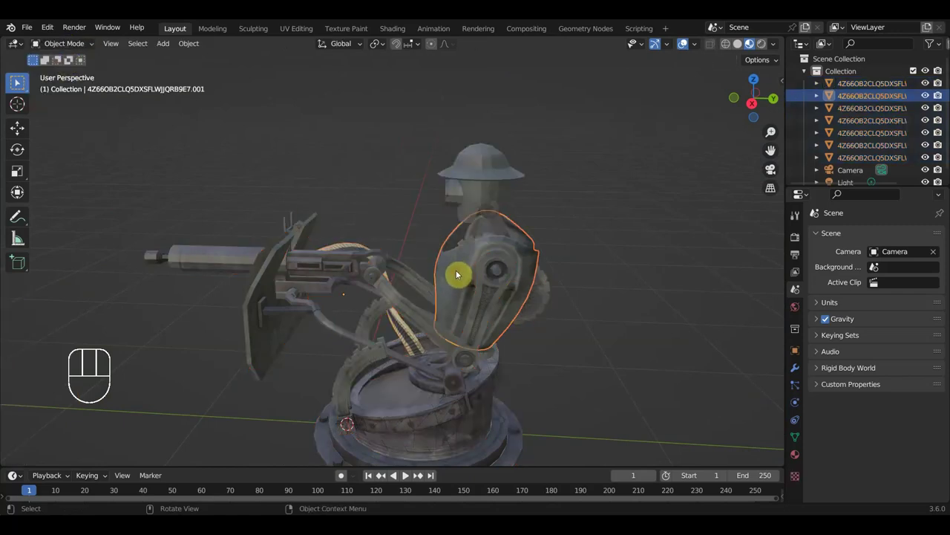
{"action": "key", "text": "h"}
{"action": "middle_click", "coordinate": [343, 472]}
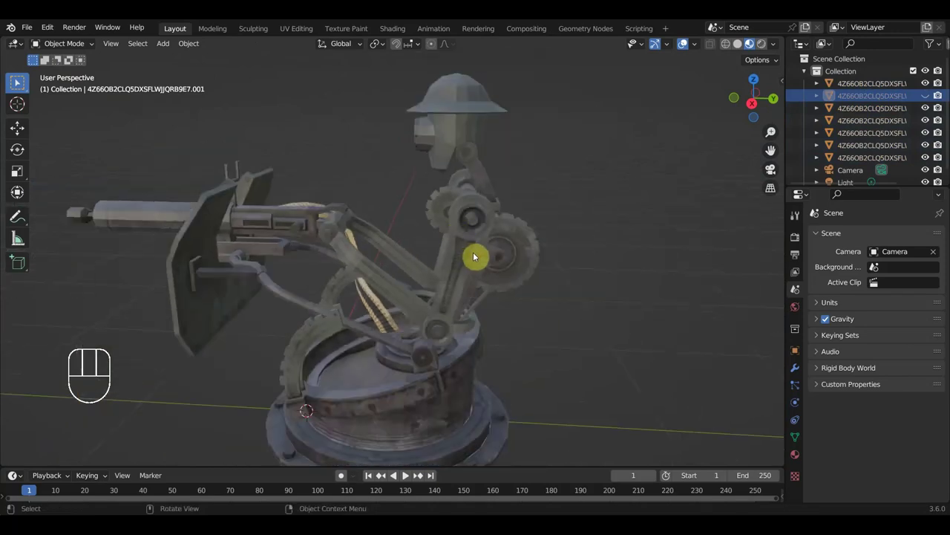
- Orbit over the ammunition belt and shield to inspect the gun mechanism up close
{"action": "left_click_drag", "start_coordinate": [343, 472], "coordinate": [343, 471]}
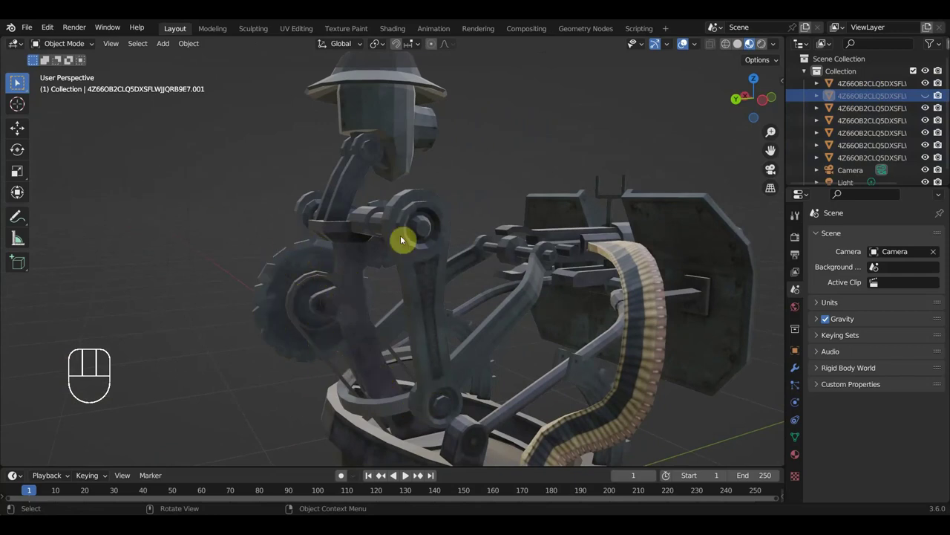
{"action": "middle_click", "coordinate": [343, 471]}
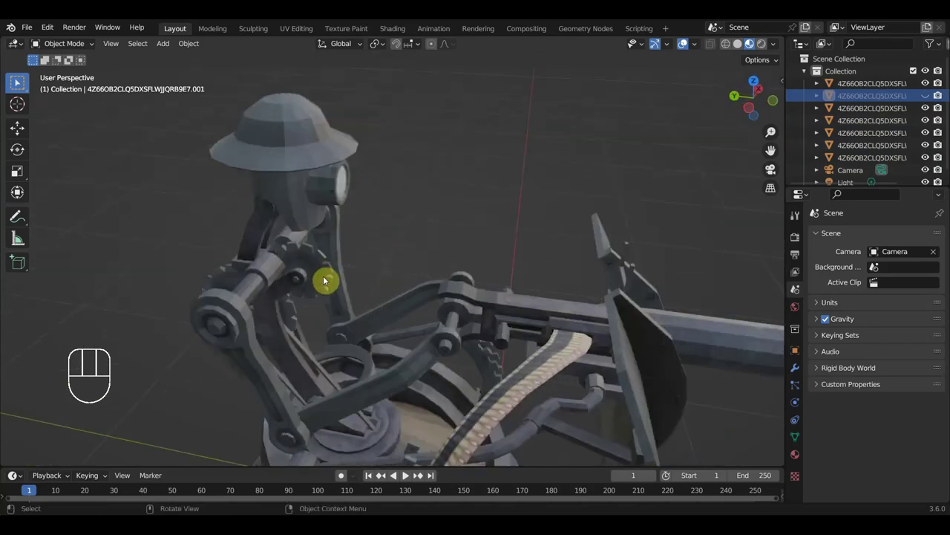
{"action": "middle_click", "coordinate": [343, 472]}
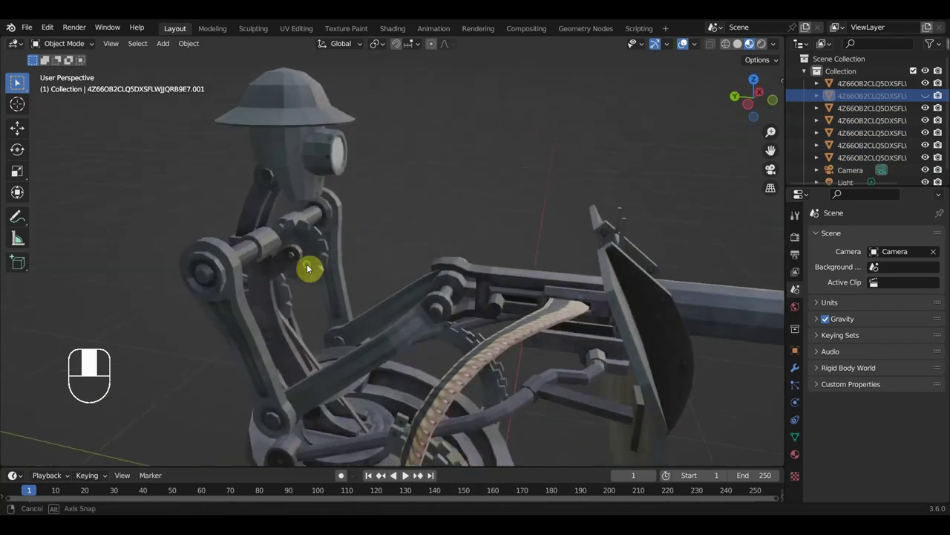
{"action": "middle_click", "coordinate": [343, 471]}
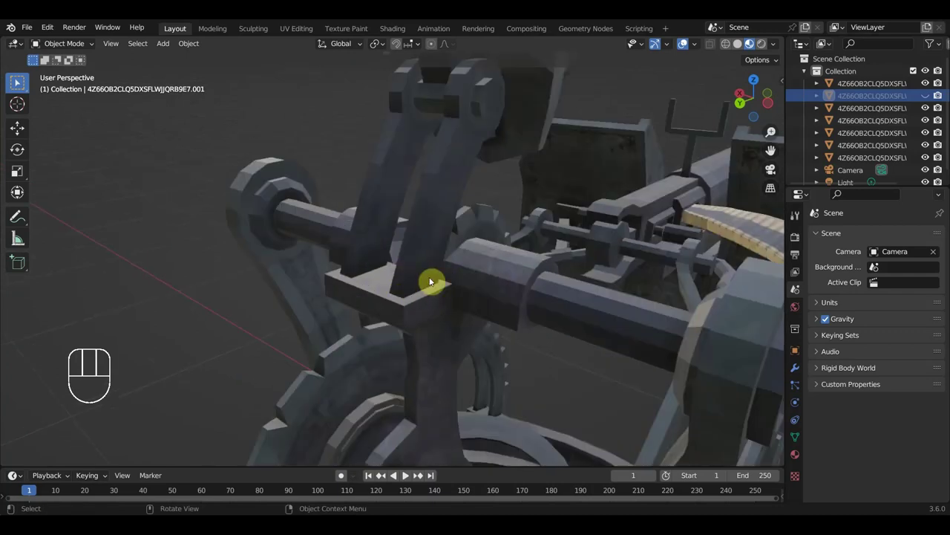
{"action": "left_click_drag", "start_coordinate": [343, 472], "coordinate": [343, 471]}
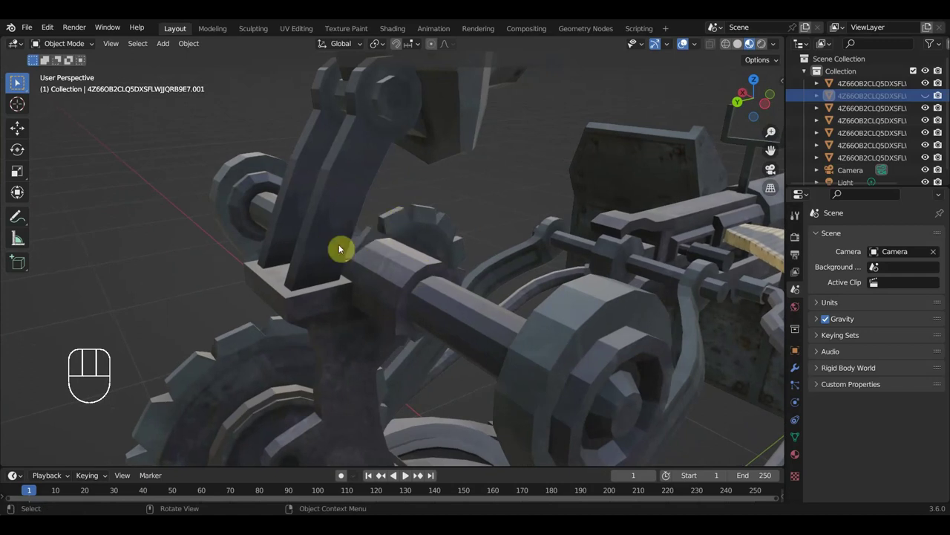
{"action": "left_click_drag", "start_coordinate": [343, 472], "coordinate": [343, 471]}
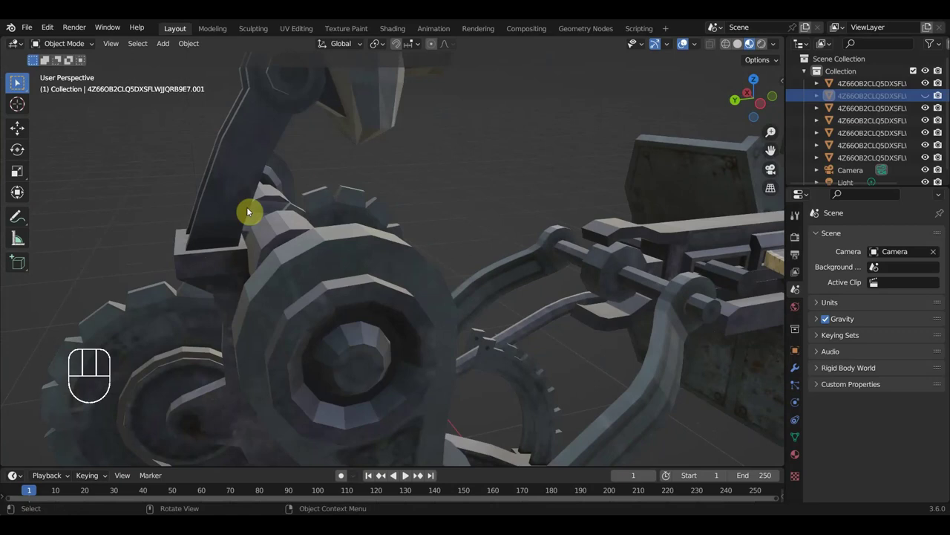
{"action": "left_click_drag", "start_coordinate": [343, 472], "coordinate": [343, 471]}
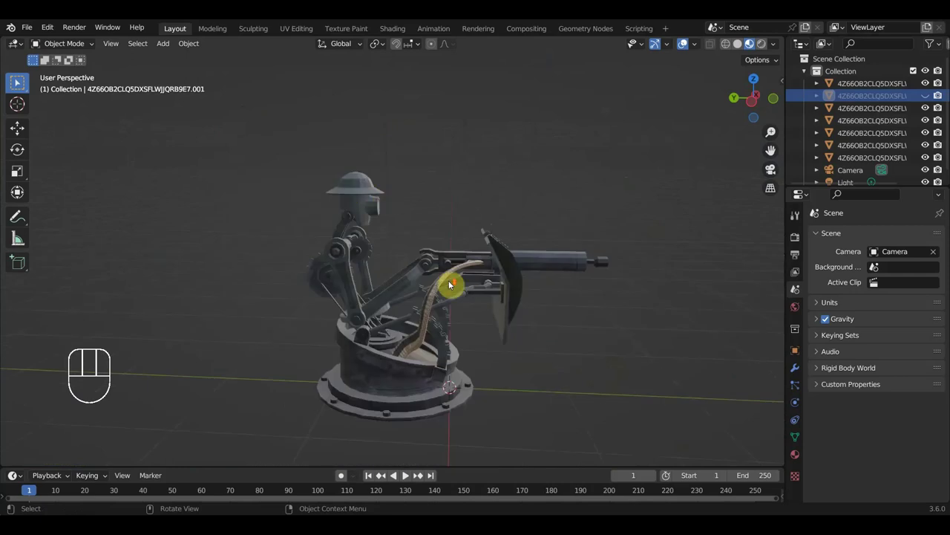
- Orbit around the gun, pull back to the full model and select a small arm part
{"action": "middle_click", "coordinate": [343, 472]}
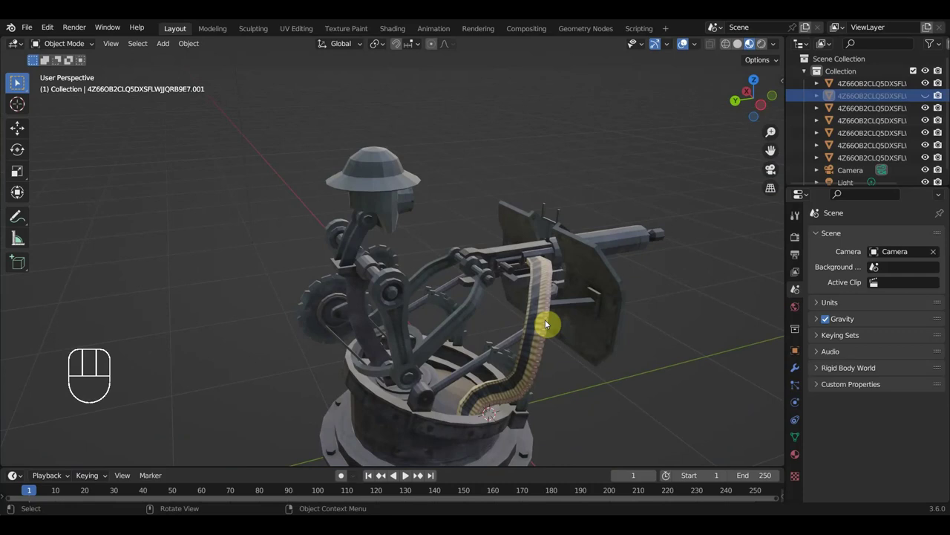
{"action": "left_click_drag", "start_coordinate": [343, 471], "coordinate": [343, 471]}
{"action": "middle_click", "coordinate": [343, 471]}
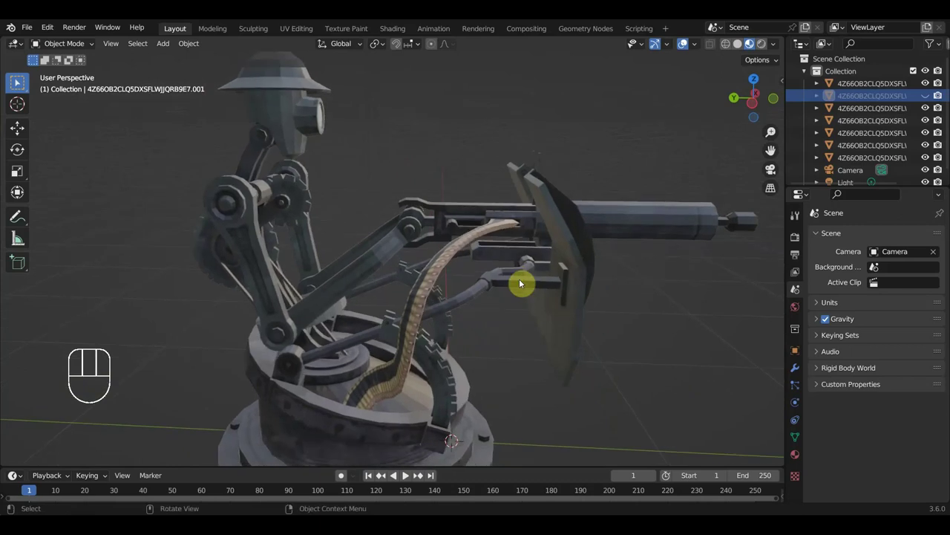
{"action": "left_click_drag", "start_coordinate": [343, 472], "coordinate": [432, 236]}
{"action": "left_click_drag", "start_coordinate": [433, 244], "coordinate": [464, 252]}
{"action": "left_click_drag", "start_coordinate": [440, 246], "coordinate": [406, 252]}
{"action": "left_click", "coordinate": [405, 251]}
- Inspect the turret base objects up close from several angles
{"action": "left_click_drag", "start_coordinate": [322, 269], "coordinate": [330, 274]}
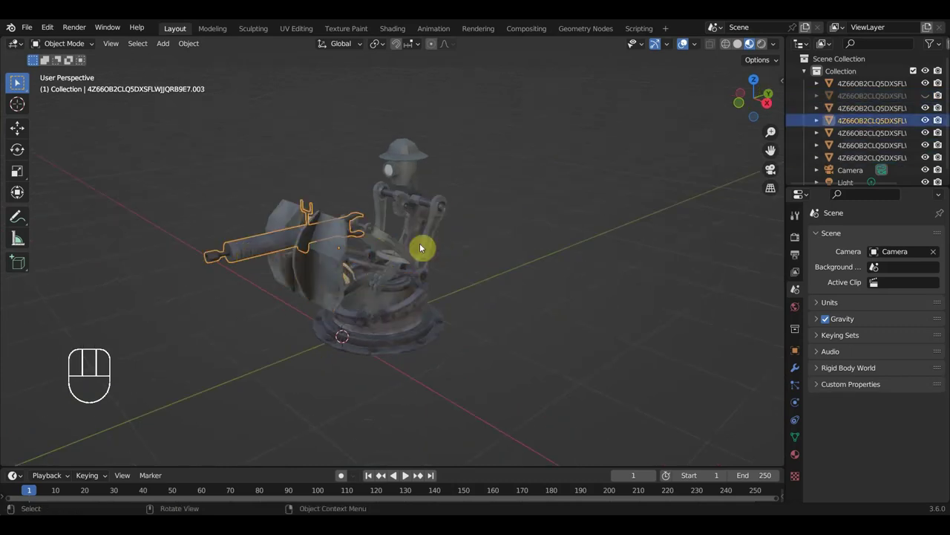
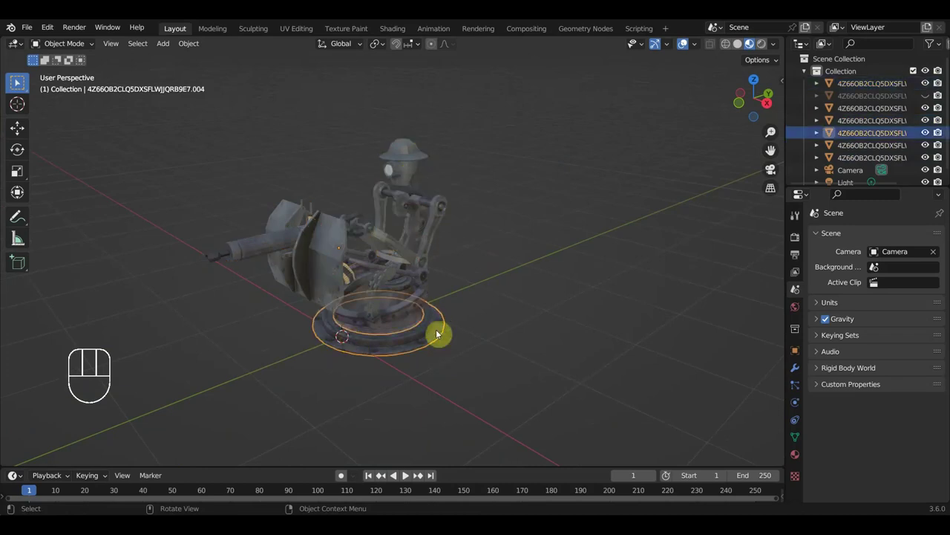
{"action": "middle_click", "coordinate": [451, 369]}
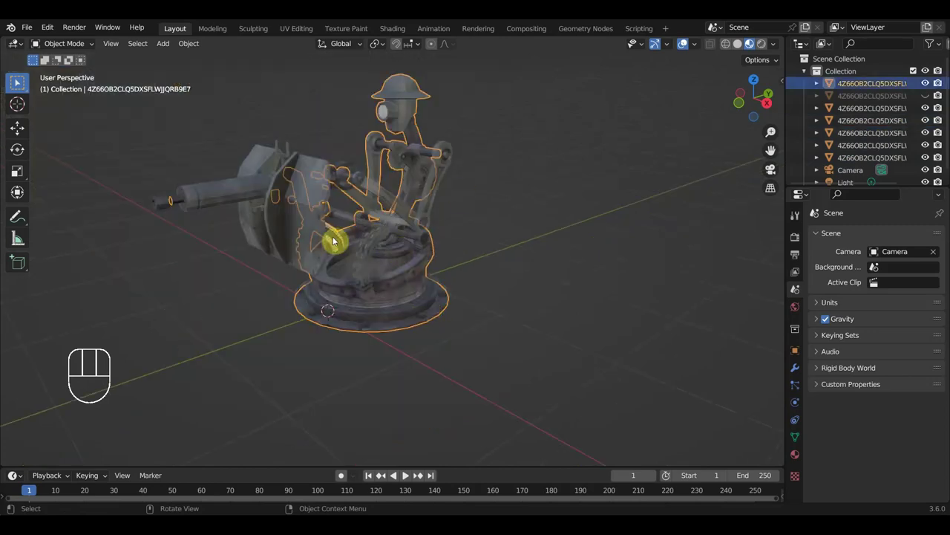
{"action": "left_click_drag", "start_coordinate": [233, 221], "coordinate": [282, 231]}
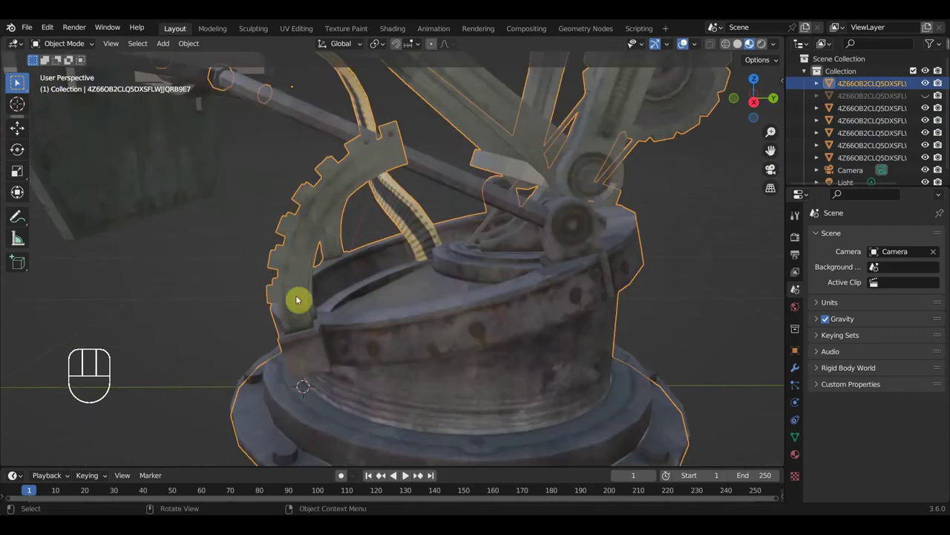
{"action": "left_click_drag", "start_coordinate": [387, 187], "coordinate": [412, 185]}
{"action": "left_click_drag", "start_coordinate": [446, 196], "coordinate": [399, 200]}
- Bring in the rigged version of the model with its Armature and WGT_shapes collection
{"action": "left_click_drag", "start_coordinate": [72, 49], "coordinate": [40, 28]}
{"action": "left_click_drag", "start_coordinate": [37, 28], "coordinate": [528, 278]}
{"action": "left_click_drag", "start_coordinate": [534, 263], "coordinate": [537, 253]}
{"action": "left_click_drag", "start_coordinate": [521, 256], "coordinate": [501, 262]}
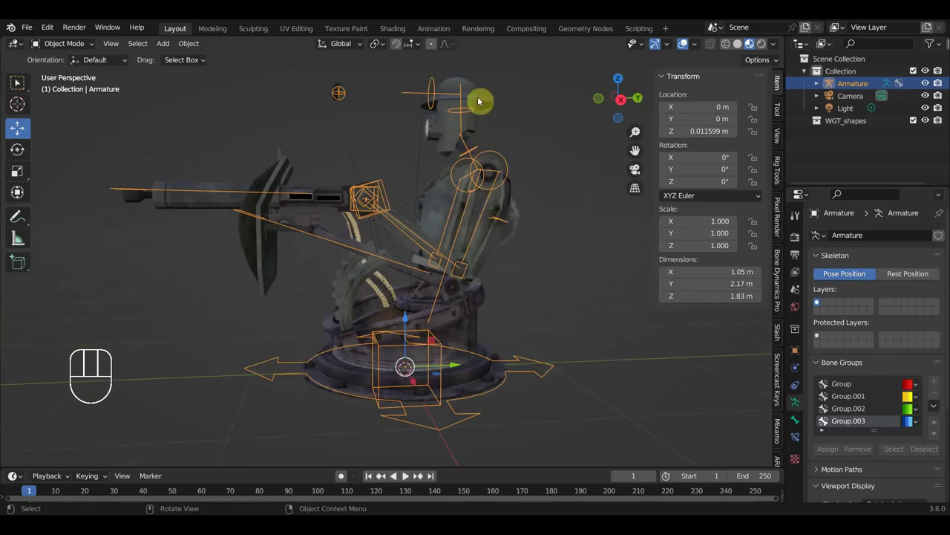
- Orbit toward the arm bones and hide the armature to expose the meshes
{"action": "left_click_drag", "start_coordinate": [448, 232], "coordinate": [447, 216]}
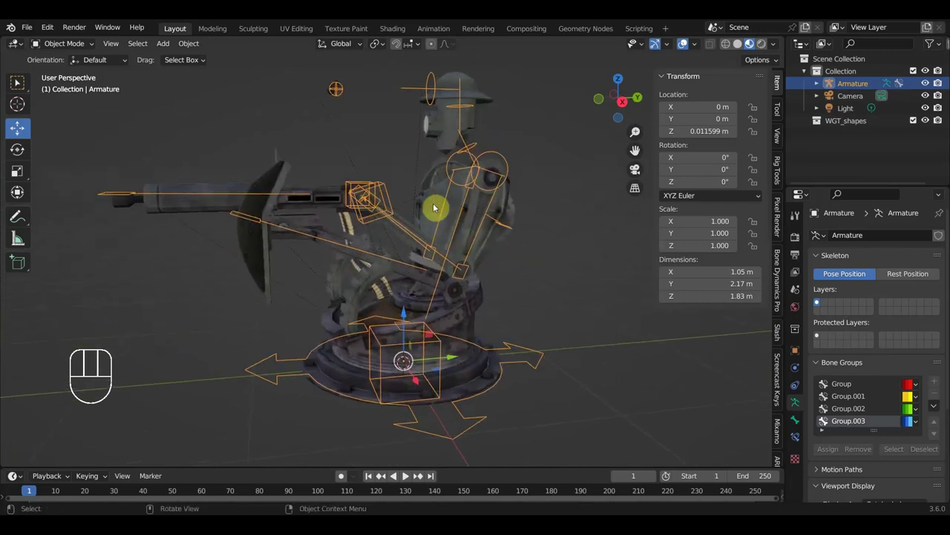
{"action": "middle_click", "coordinate": [447, 224]}
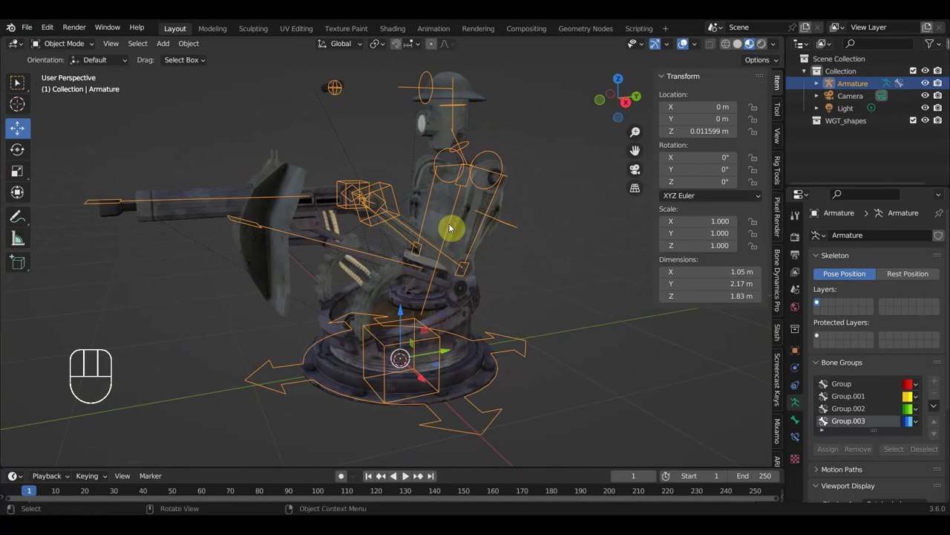
{"action": "key", "text": "h"}
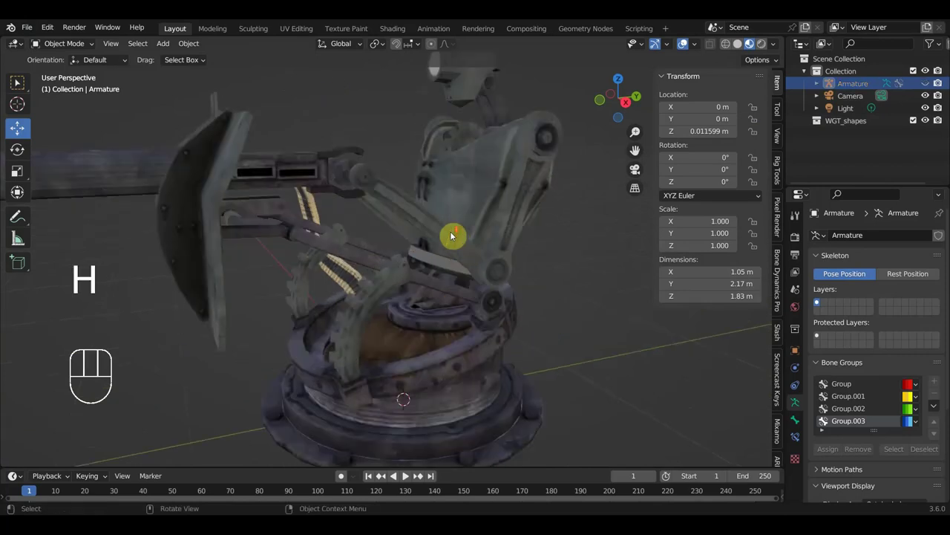
- Check the body, base rings, turret, helmet and arm are separate objects, then unhide the armature
{"action": "left_click", "coordinate": [296, 184]}
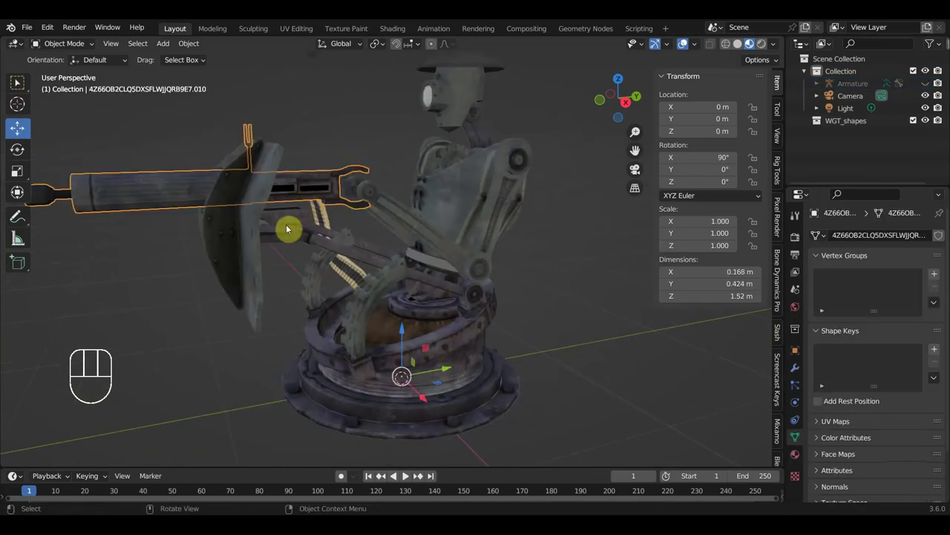
{"action": "left_click", "coordinate": [283, 232]}
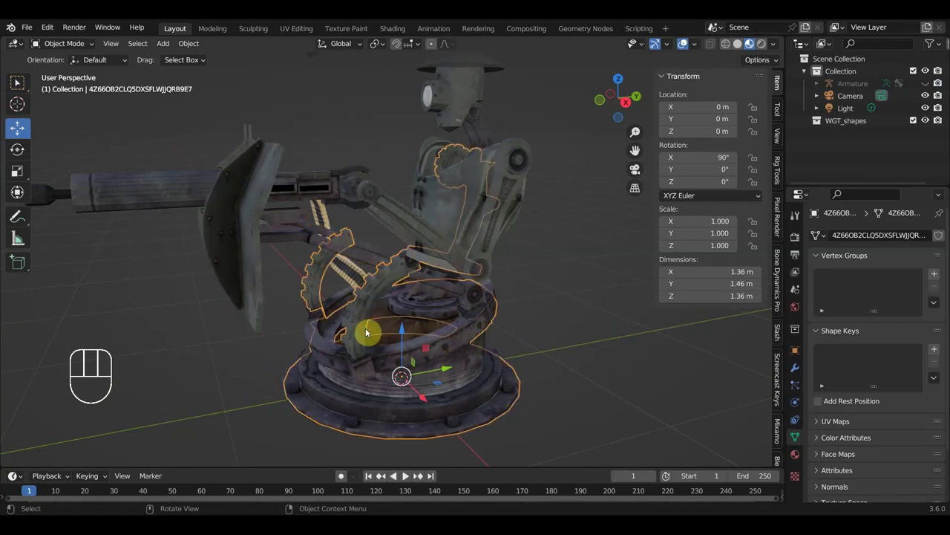
{"action": "left_click", "coordinate": [496, 402]}
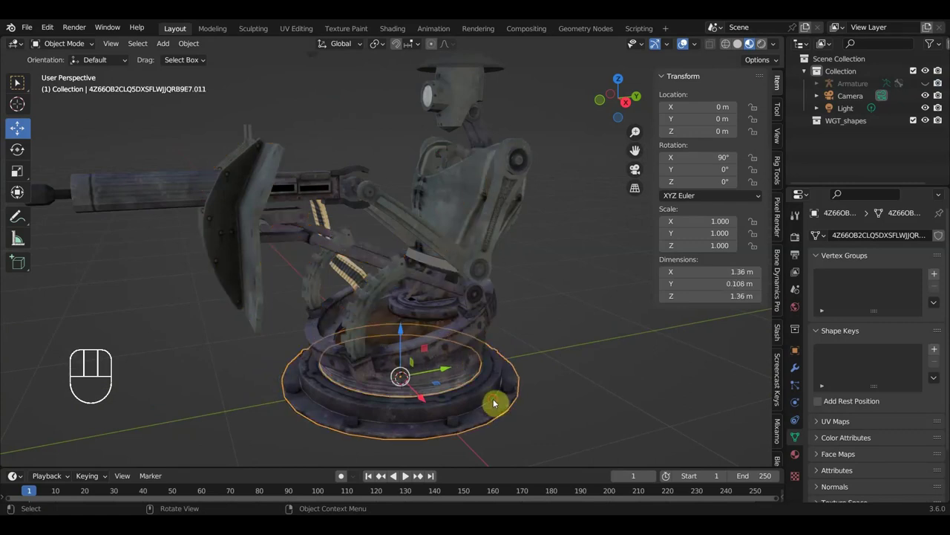
{"action": "left_click", "coordinate": [461, 353]}
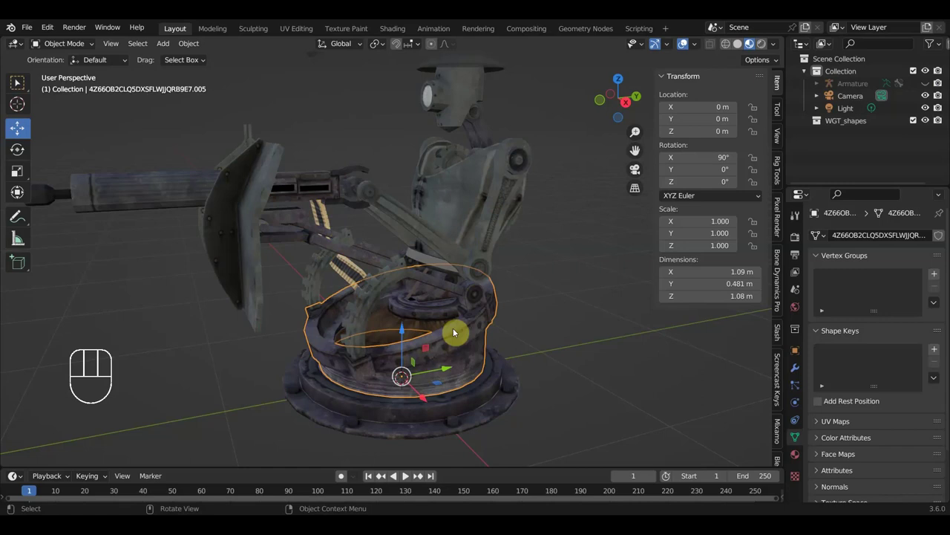
{"action": "left_click", "coordinate": [368, 315]}
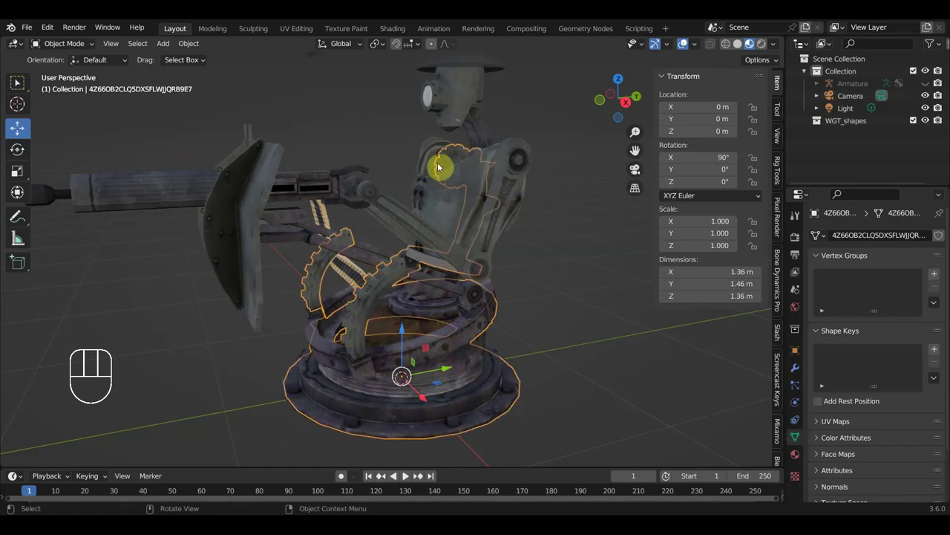
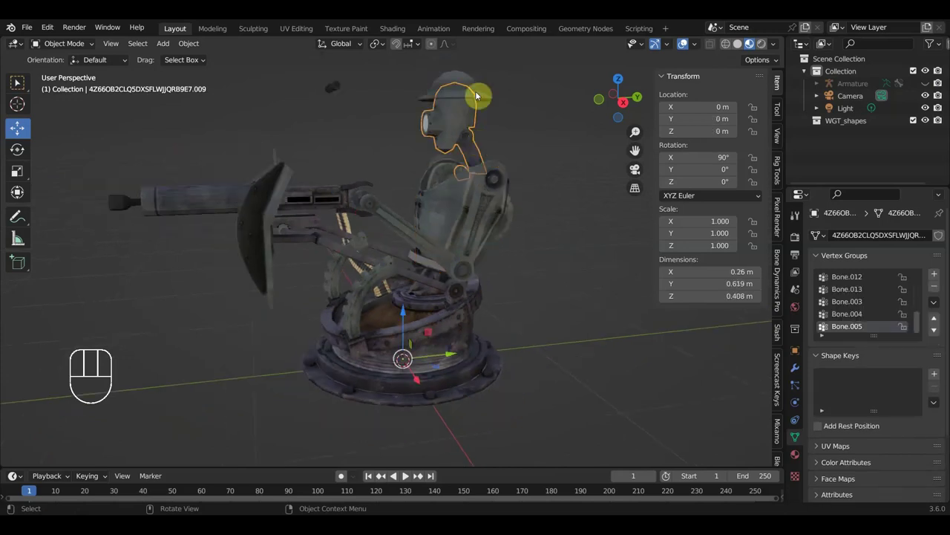
{"action": "left_click", "coordinate": [474, 82]}
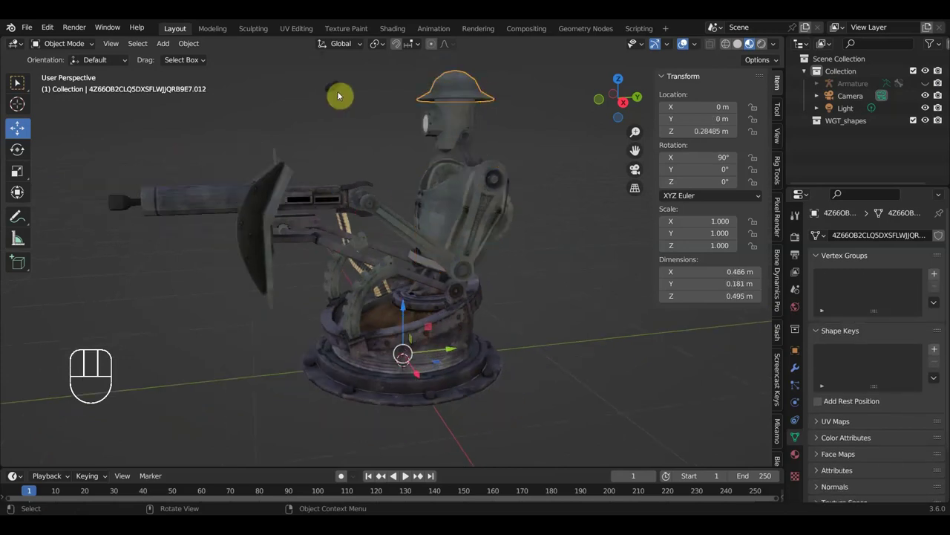
{"action": "left_click", "coordinate": [339, 86]}
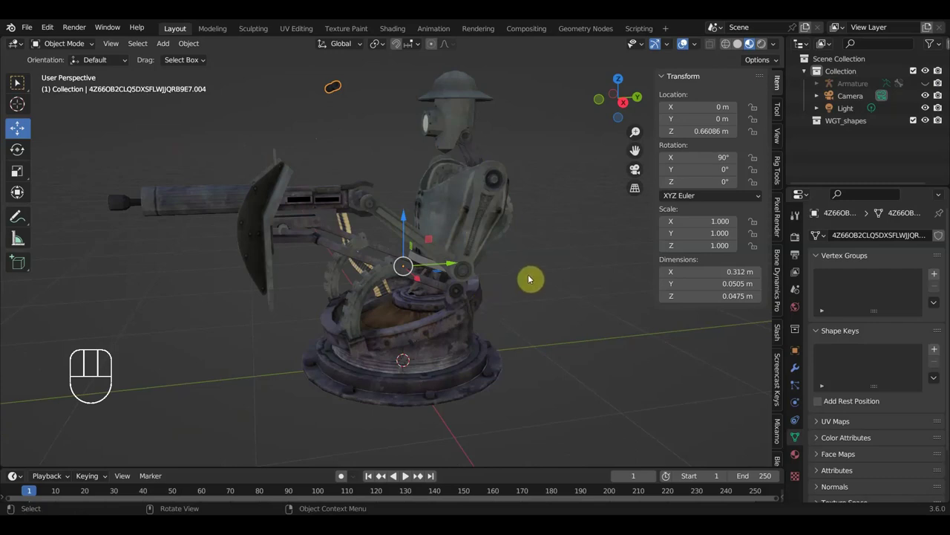
{"action": "key", "text": "alt+h"}
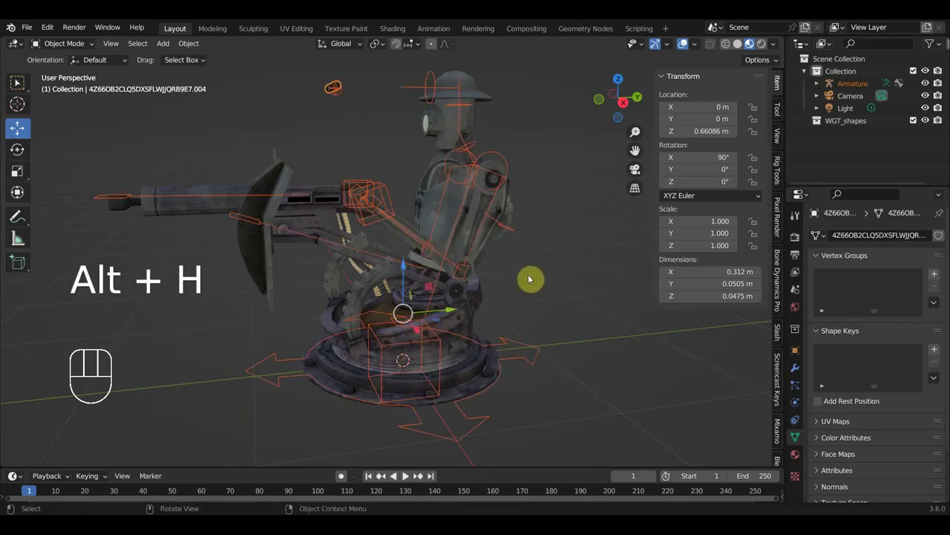
- Hide the old armature again and bring up the Shift+A add menu for a new armature
{"action": "middle_click", "coordinate": [490, 231]}
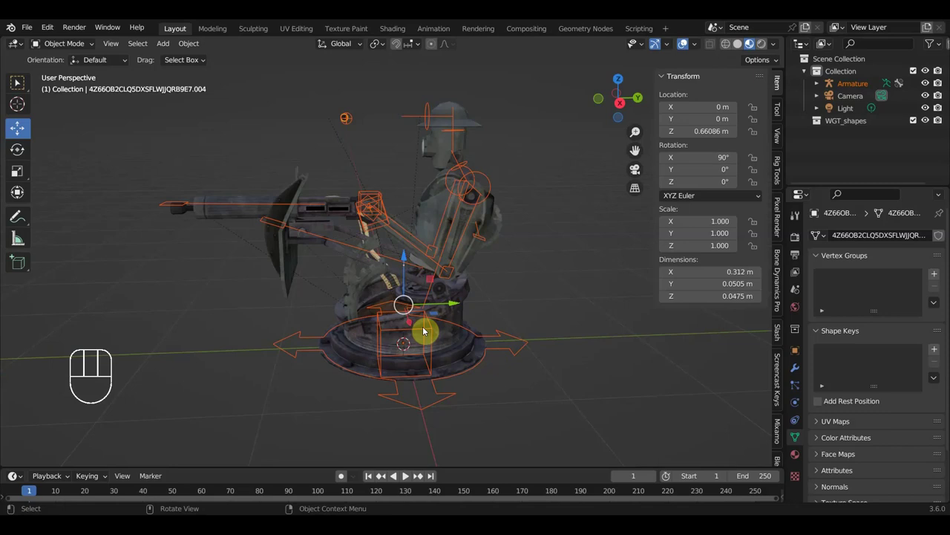
{"action": "key", "text": "h"}
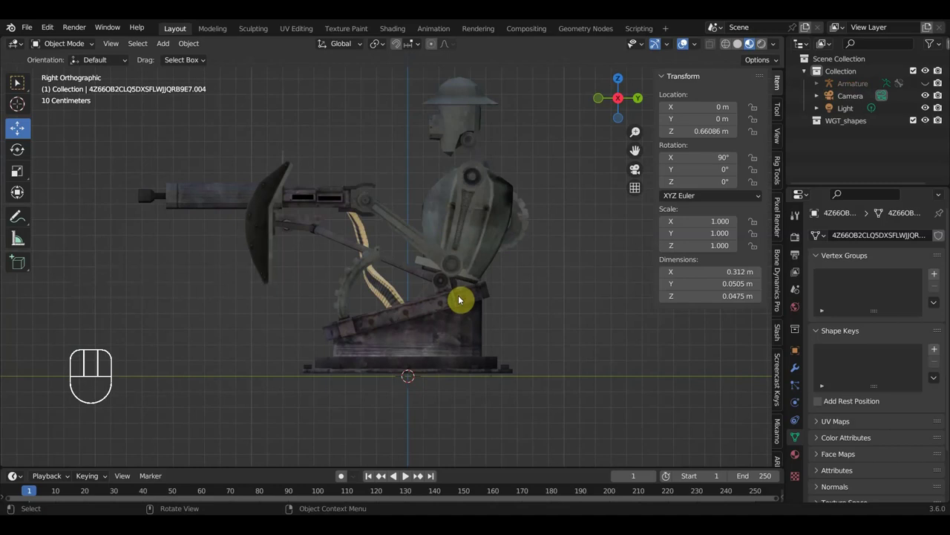
{"action": "key", "text": "shift+a"}
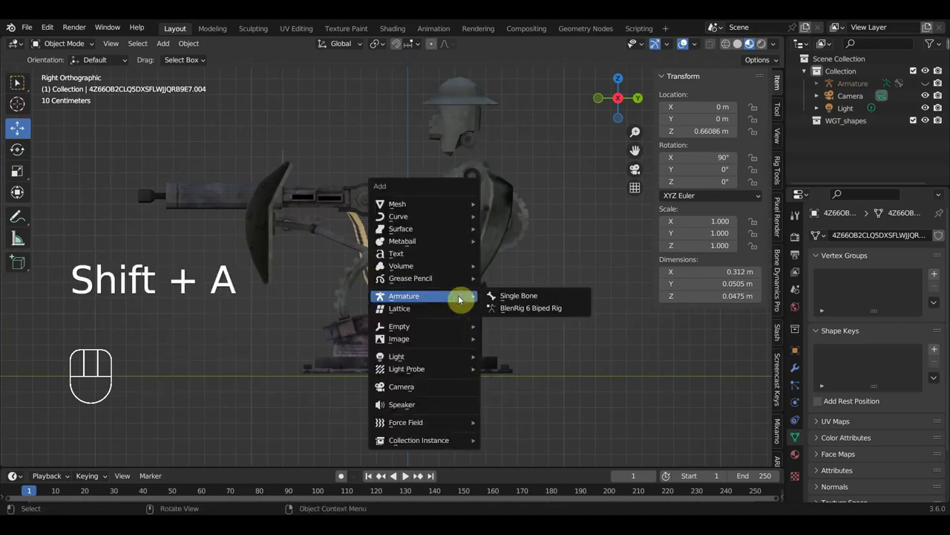
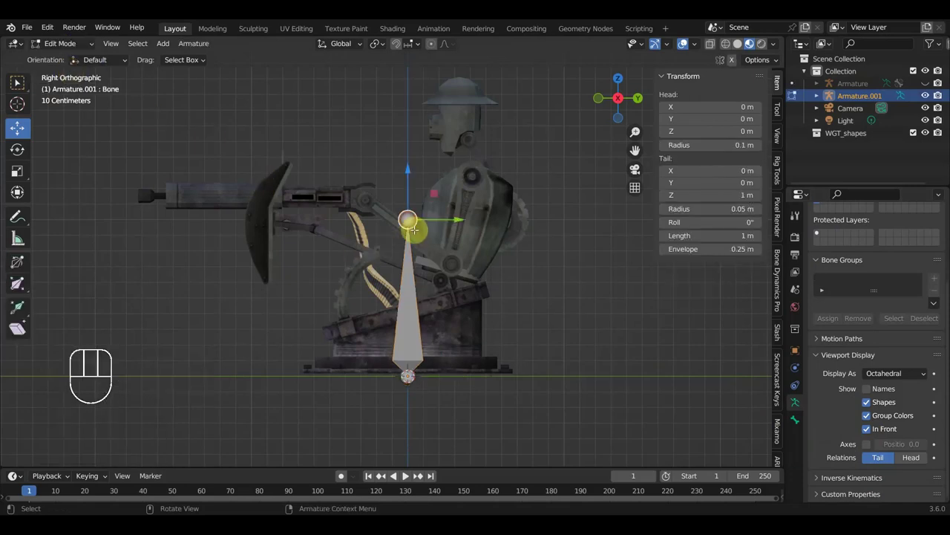
- Place the new single bone at the turret base and extrude an unparented torso bone upward
{"action": "key", "text": "g"}
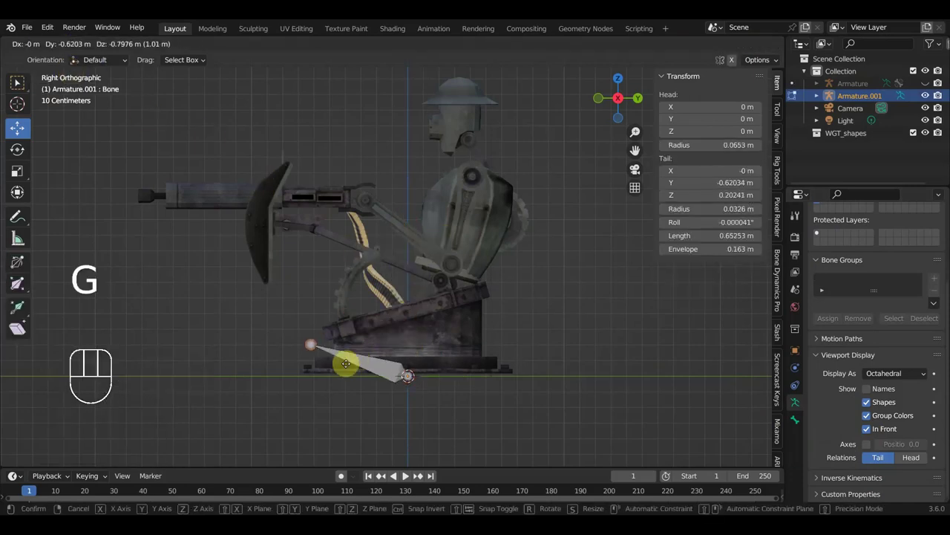
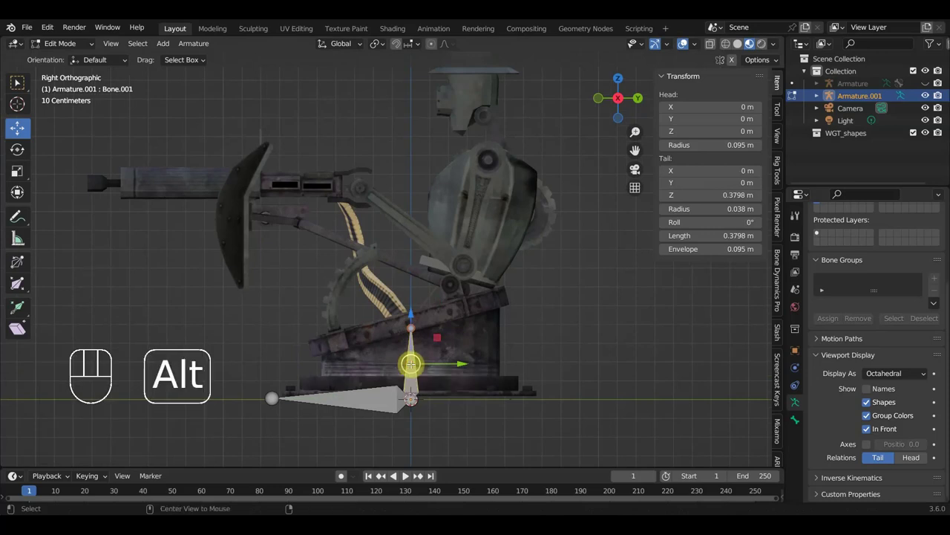
{"action": "key", "text": "alt+p"}
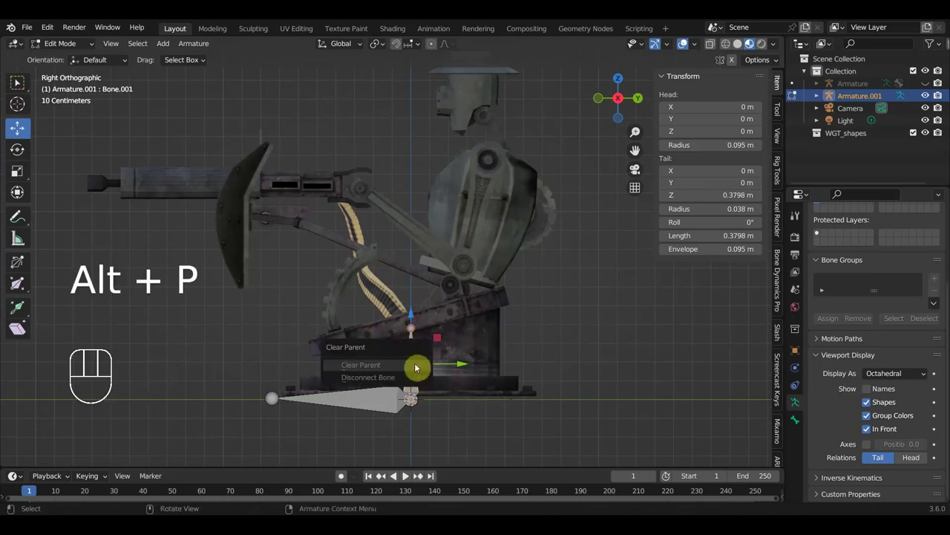
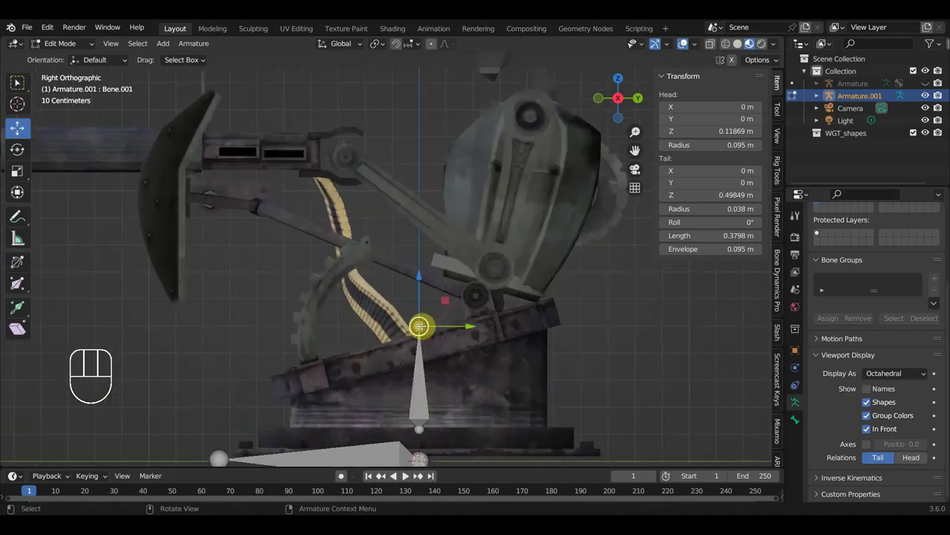
{"action": "key", "text": "e"}
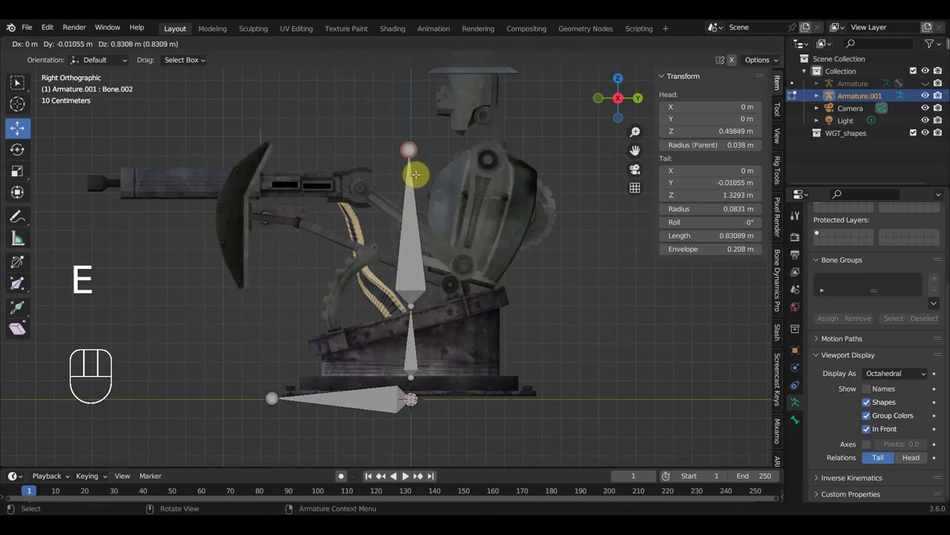
{"action": "key", "text": "alt+p"}
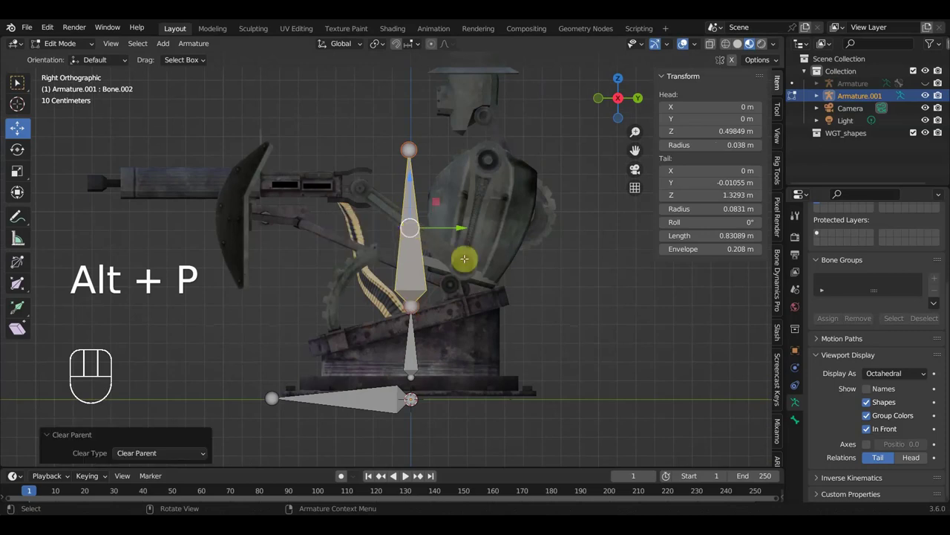
- Tilt and position the torso bone along the body, then extrude a neck bone from it
{"action": "key", "text": "r"}
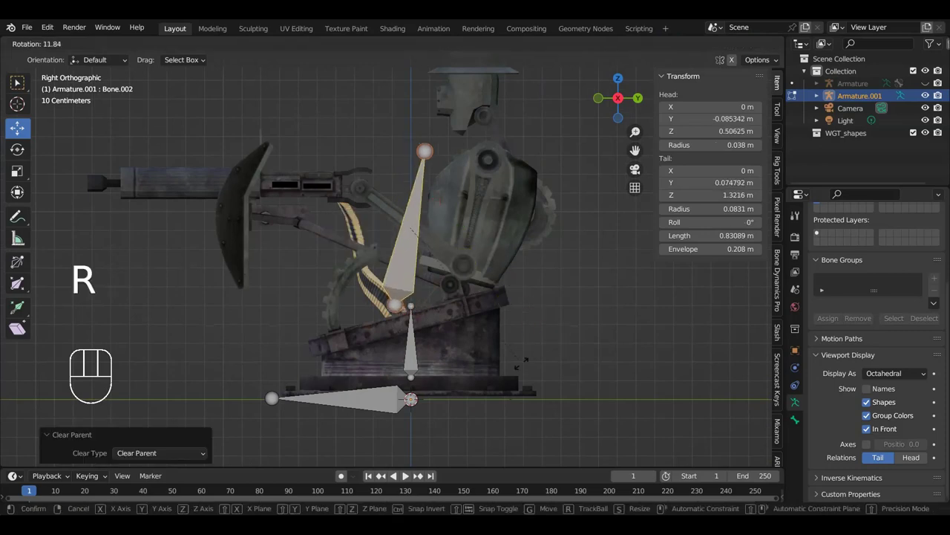
{"action": "key", "text": "g"}
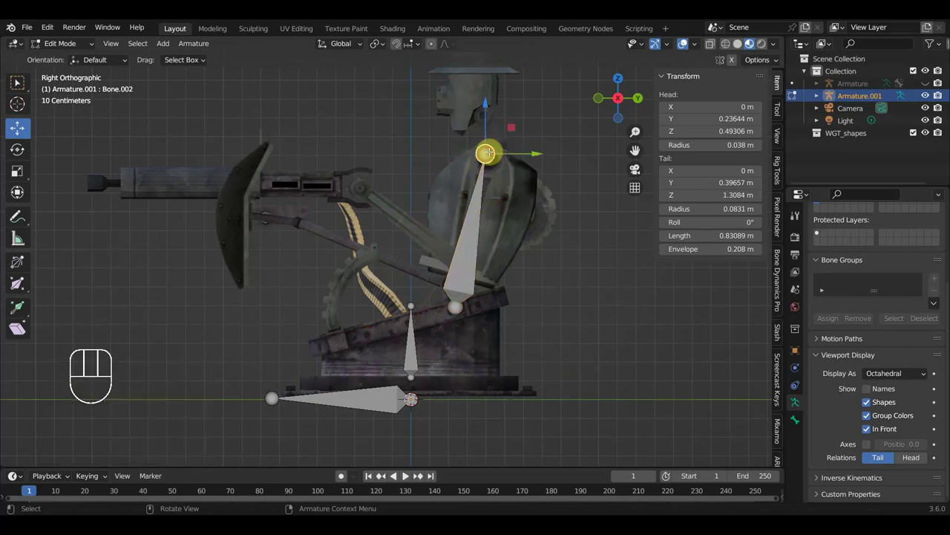
{"action": "key", "text": "g"}
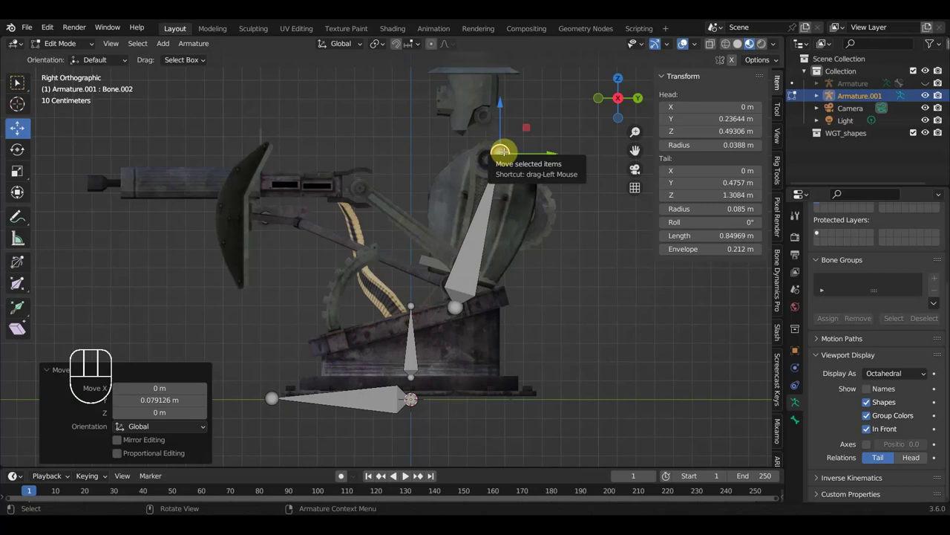
{"action": "key", "text": "e"}
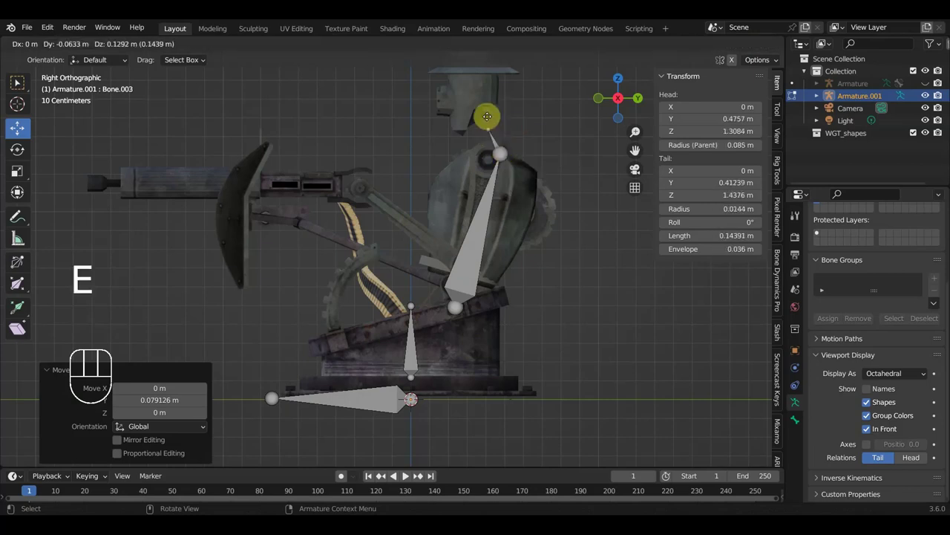
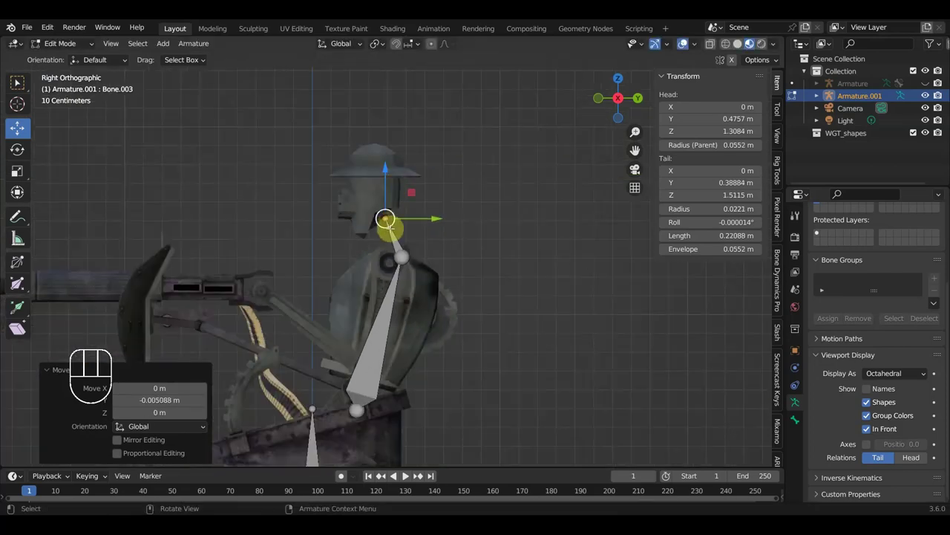
- Extrude a head bone from the neck tip up into the helmet
{"action": "key", "text": "e"}
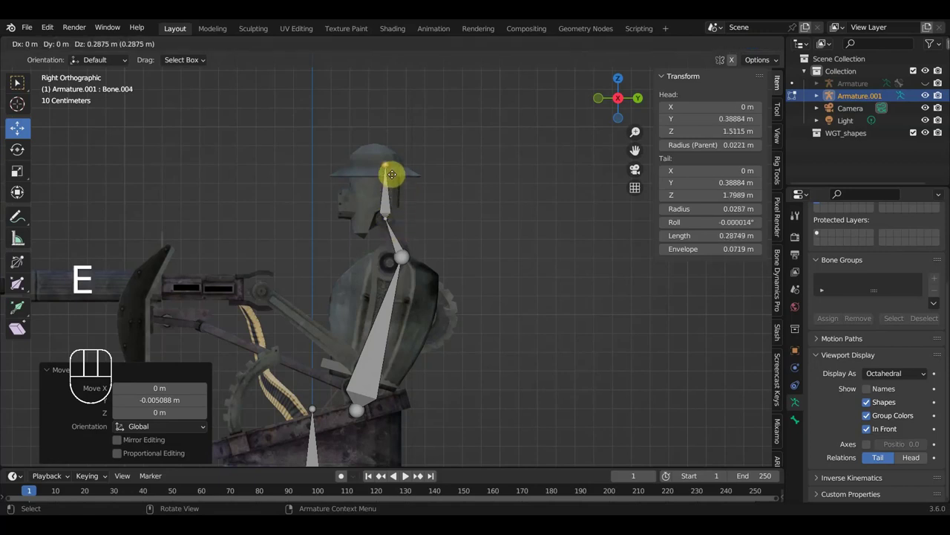
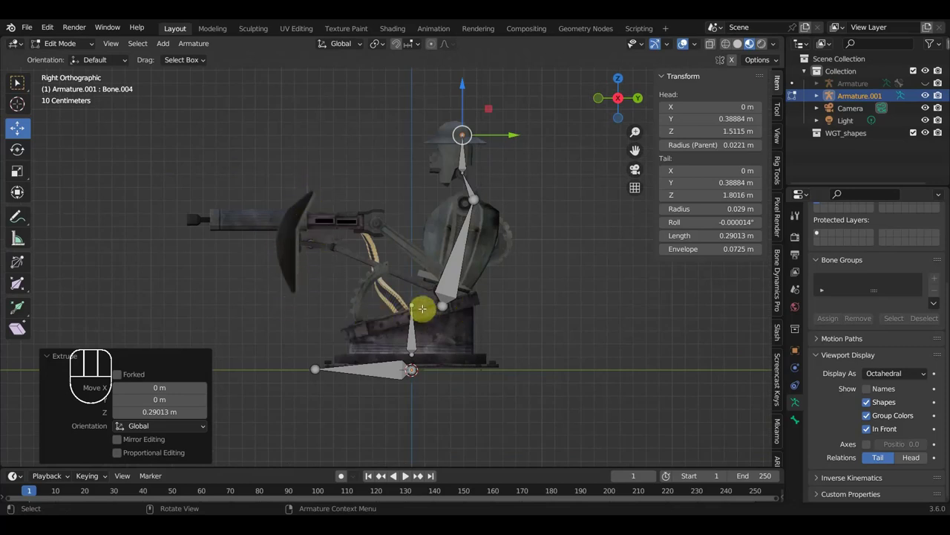
- Extrude and detach a bone toward the body front, then pull an upper-arm bone out from the shoulder joint
{"action": "key", "text": "e"}
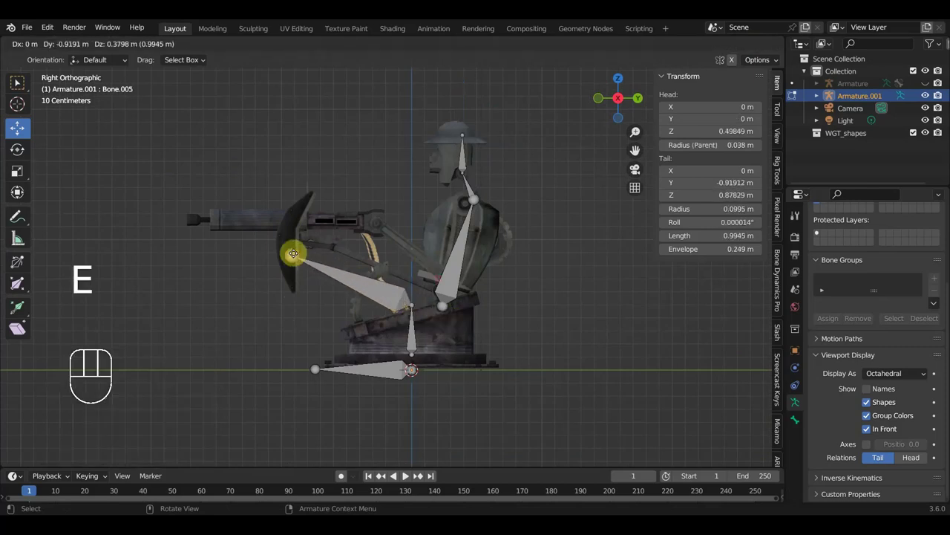
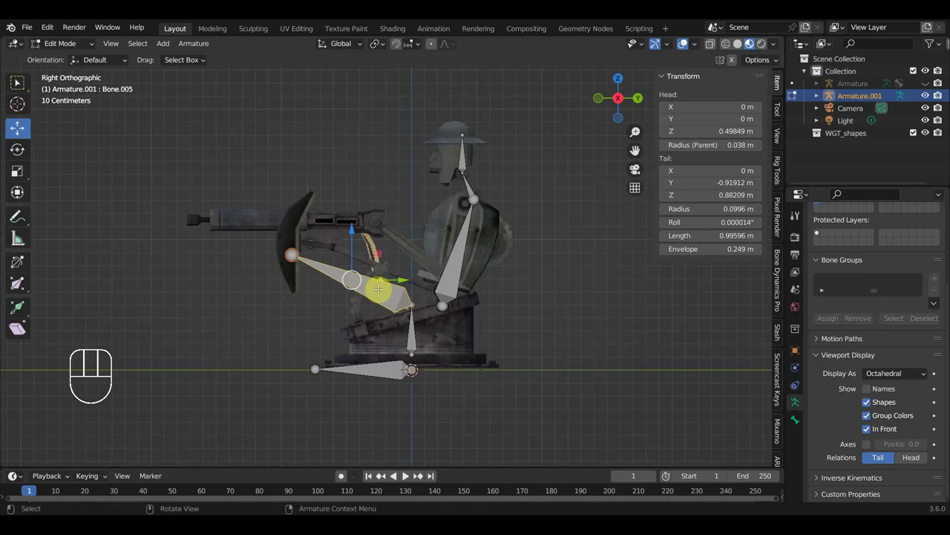
{"action": "key", "text": "alt+p"}
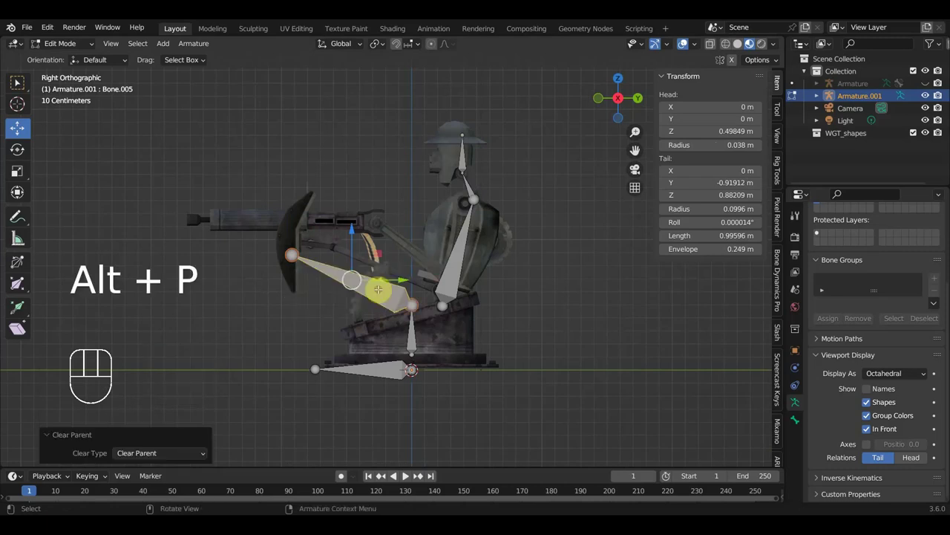
{"action": "key", "text": "g"}
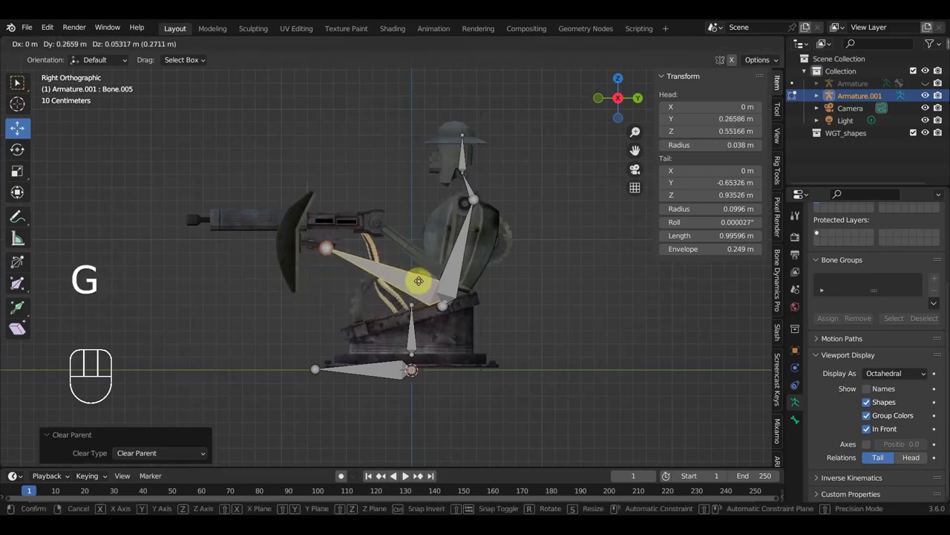
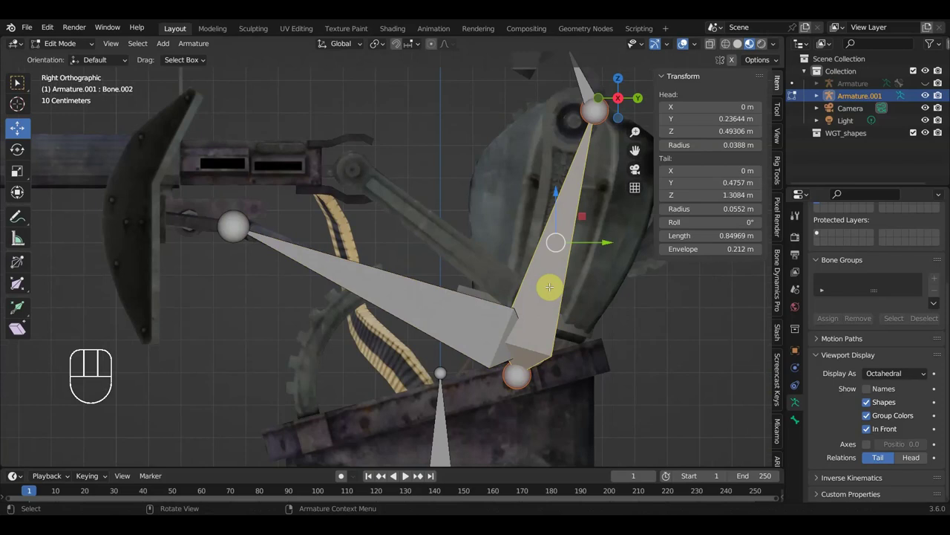
{"action": "key", "text": "h"}
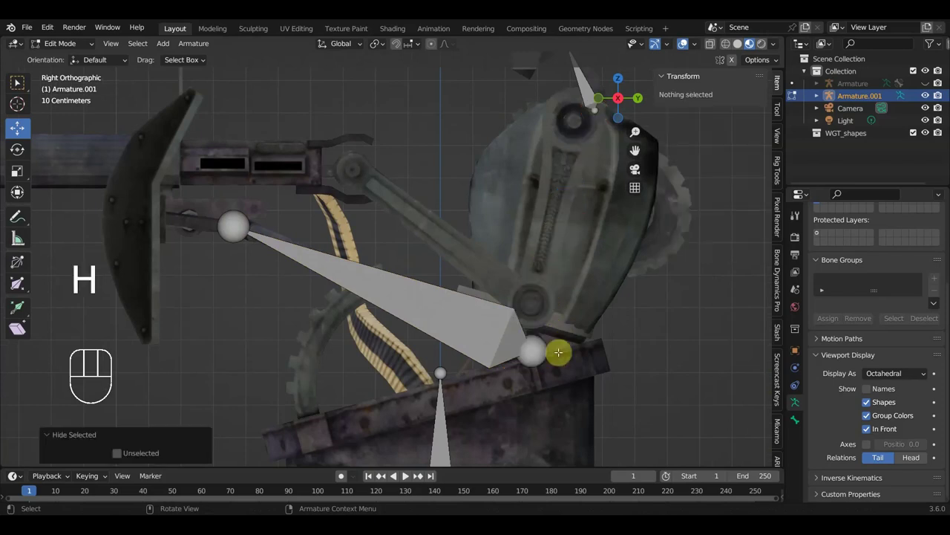
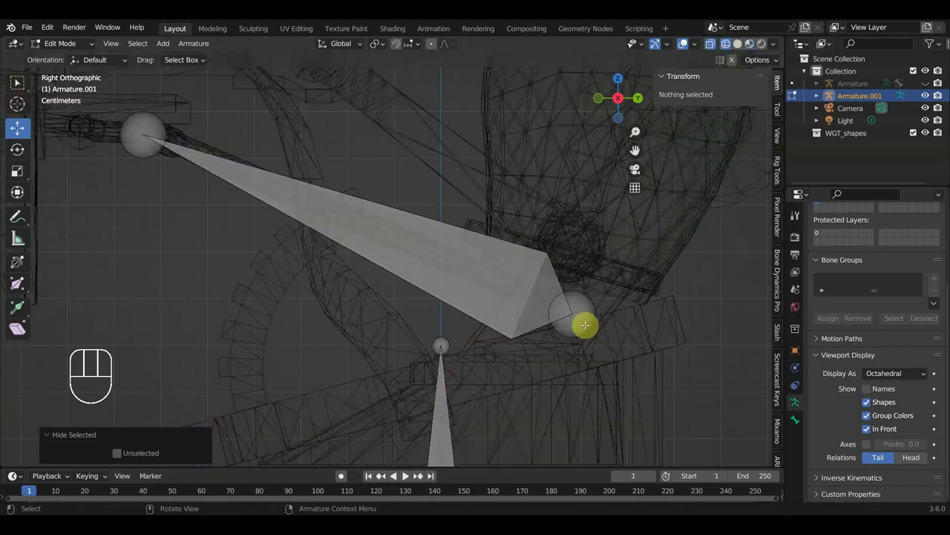
{"action": "key", "text": "g"}
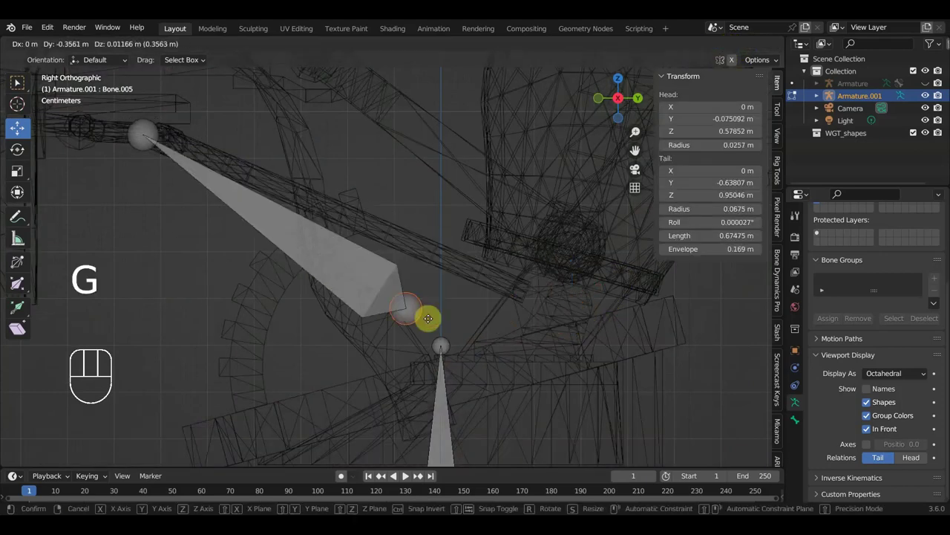
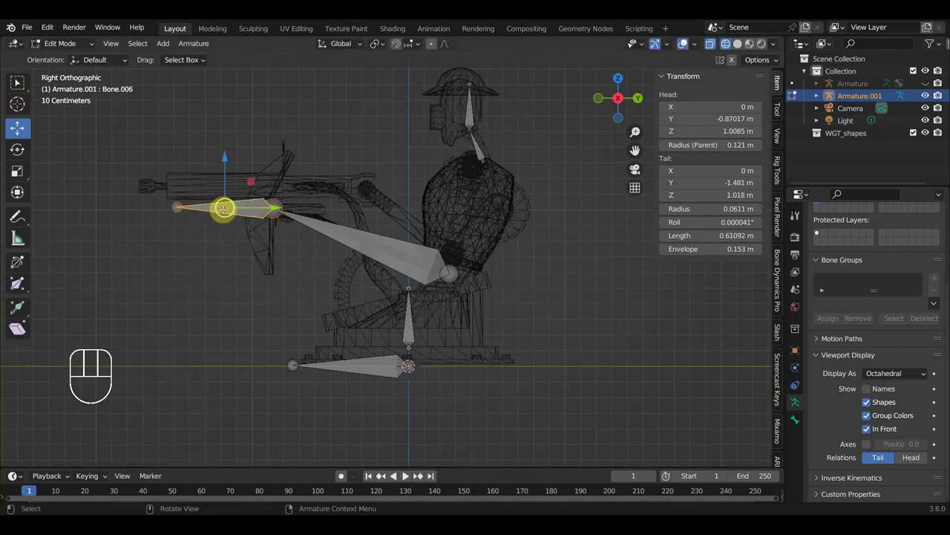
- Duplicate the forearm bone to head height, shrink it, and parent the upper-arm bone with Keep Offset
{"action": "key", "text": "alt+p"}
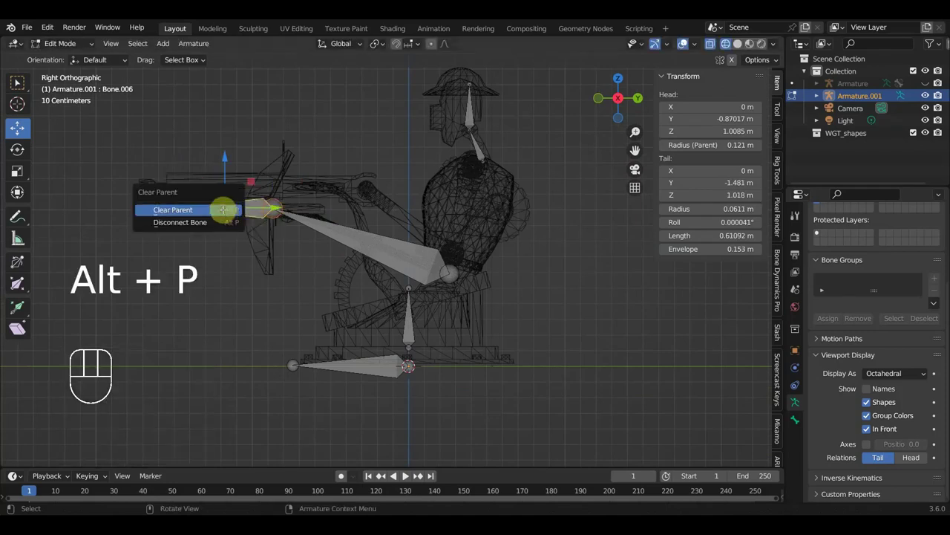
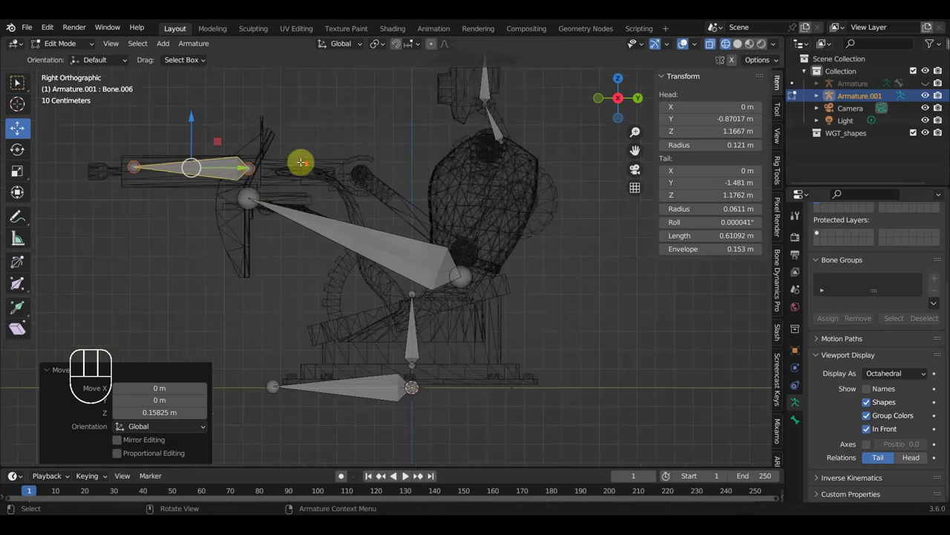
{"action": "key", "text": "shift+d"}
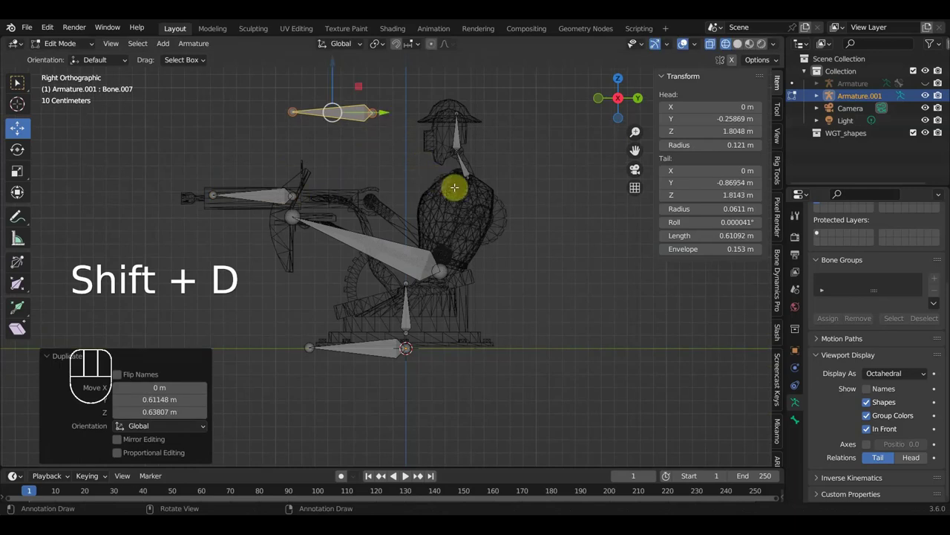
{"action": "key", "text": "s"}
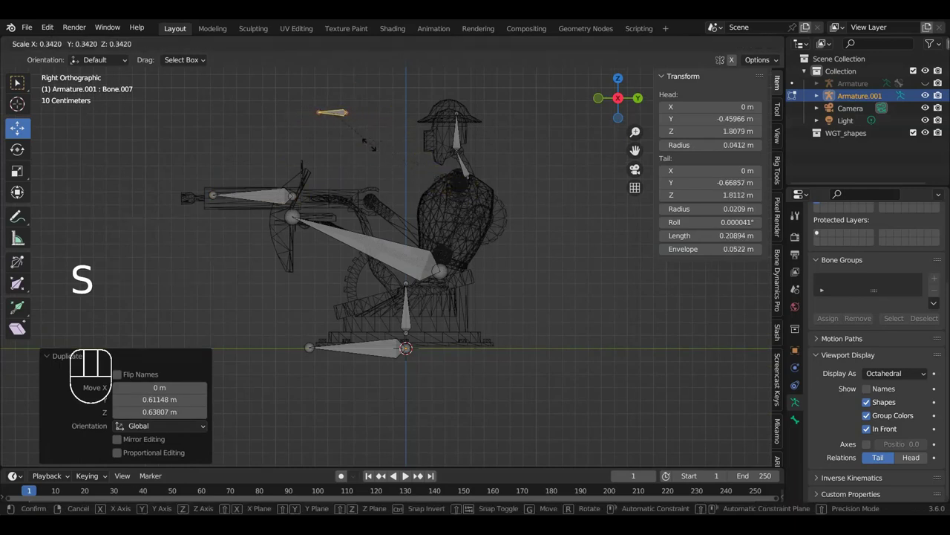
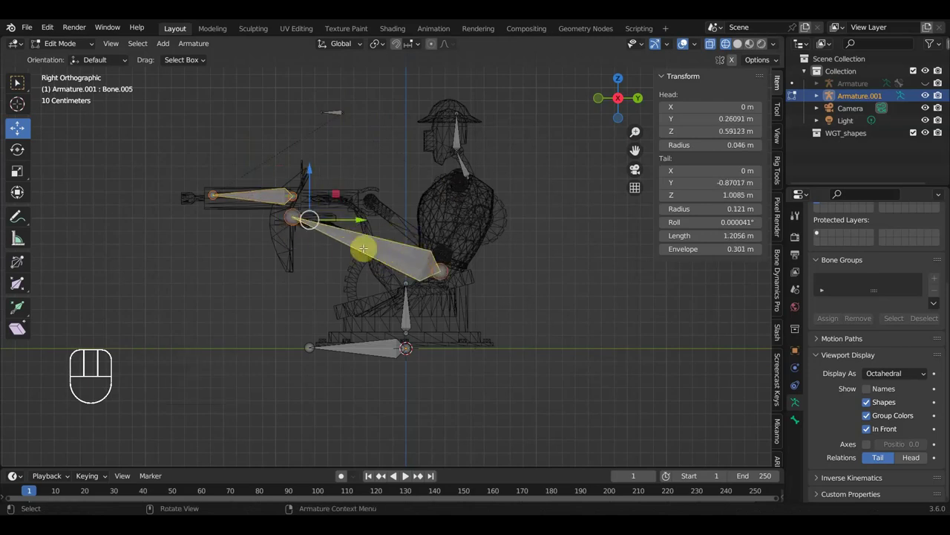
{"action": "key", "text": "ctrl+p"}
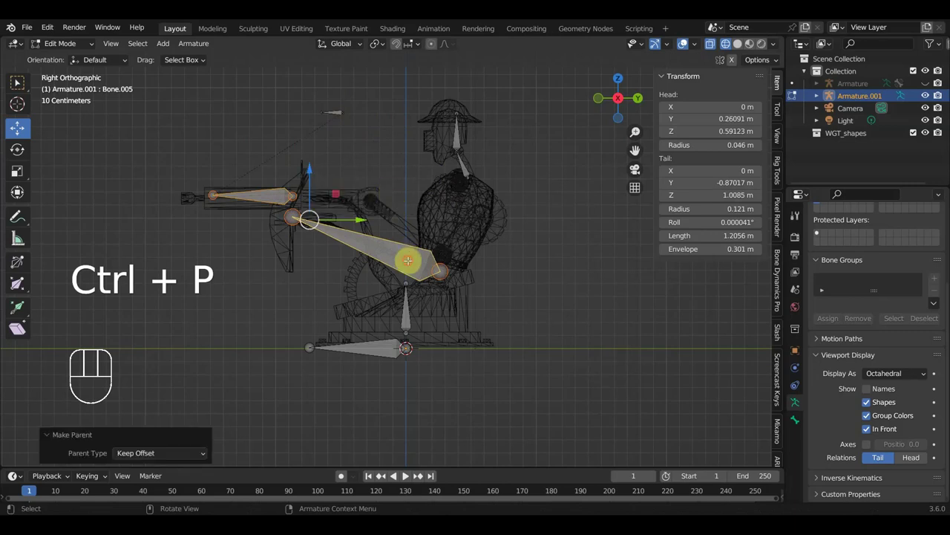
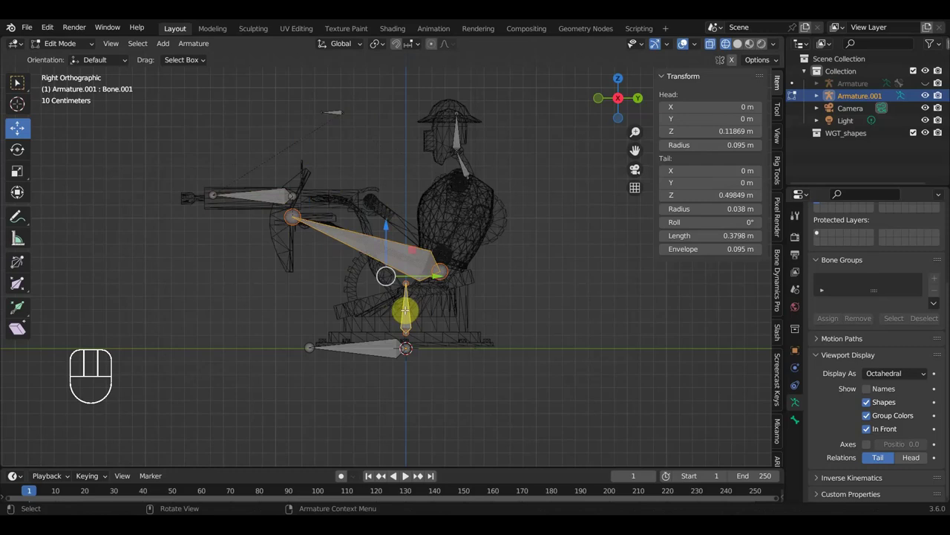
- Parent the root, spine and arm bone pairs with Keep Offset, selecting the upper spine bone for the last pair
{"action": "key", "text": "ctrl+p"}
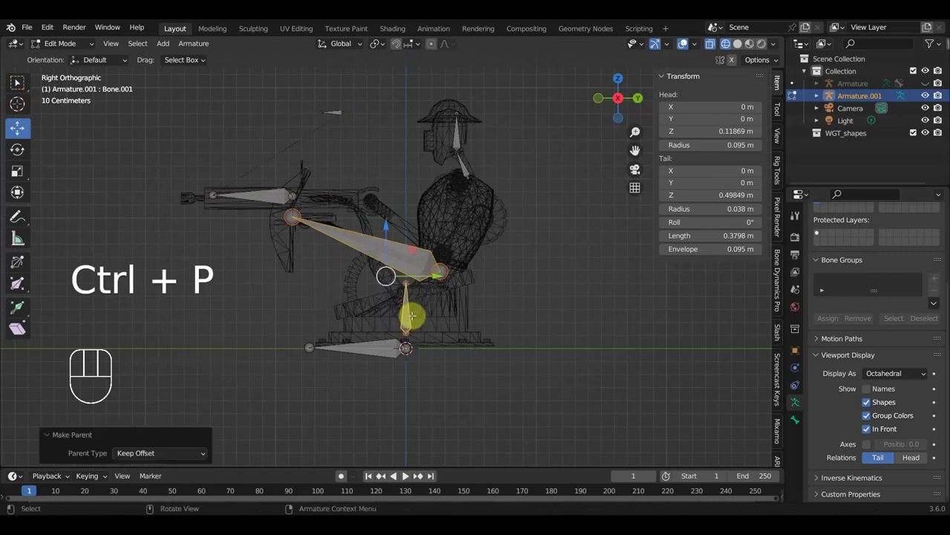
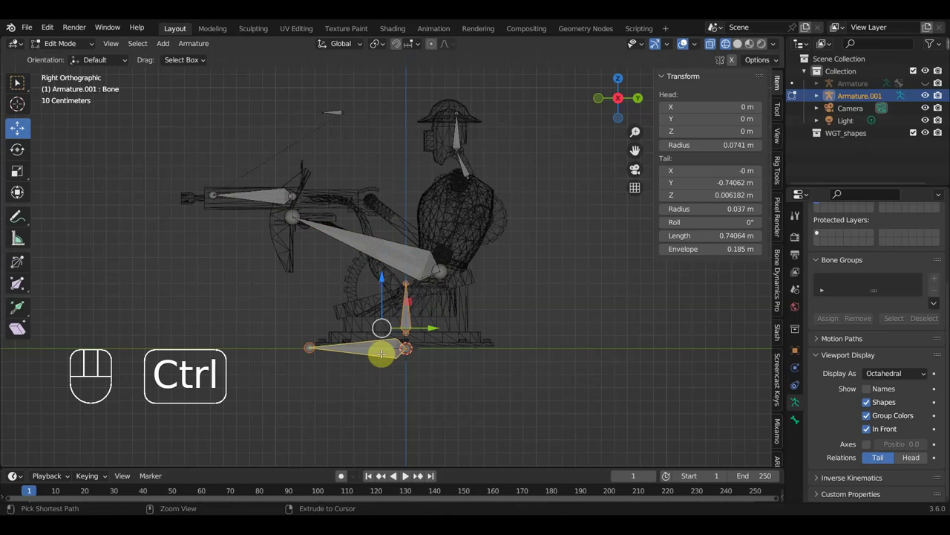
{"action": "key", "text": "ctrl+p"}
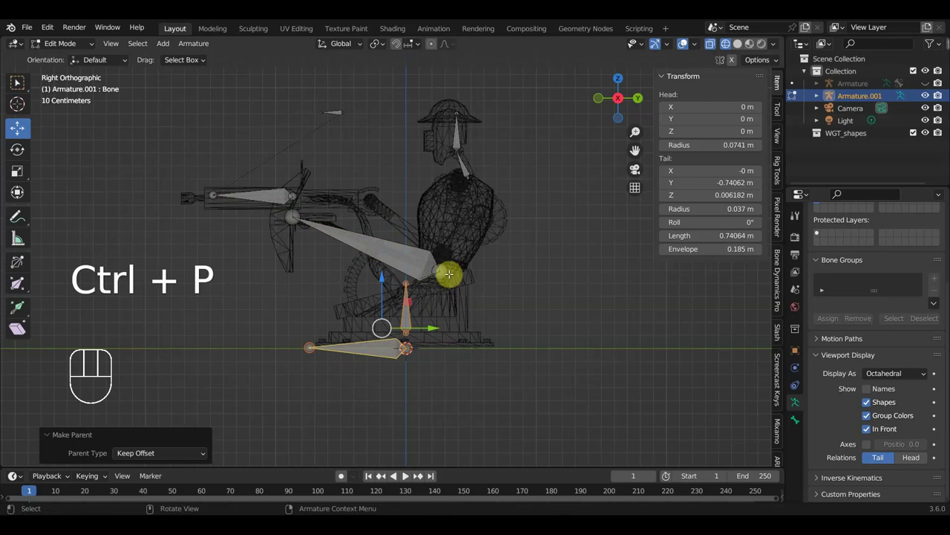
{"action": "key", "text": "alt+h"}
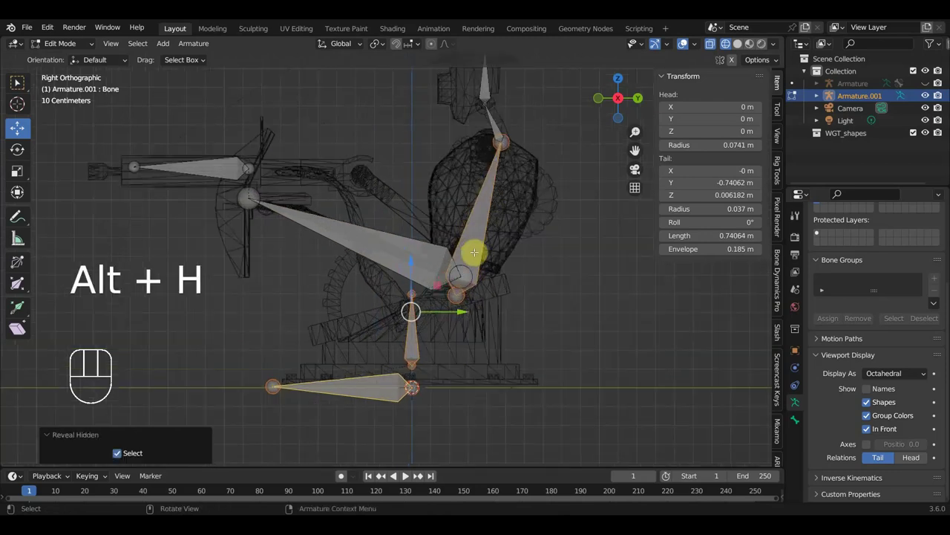
{"action": "left_click", "coordinate": [159, 277]}
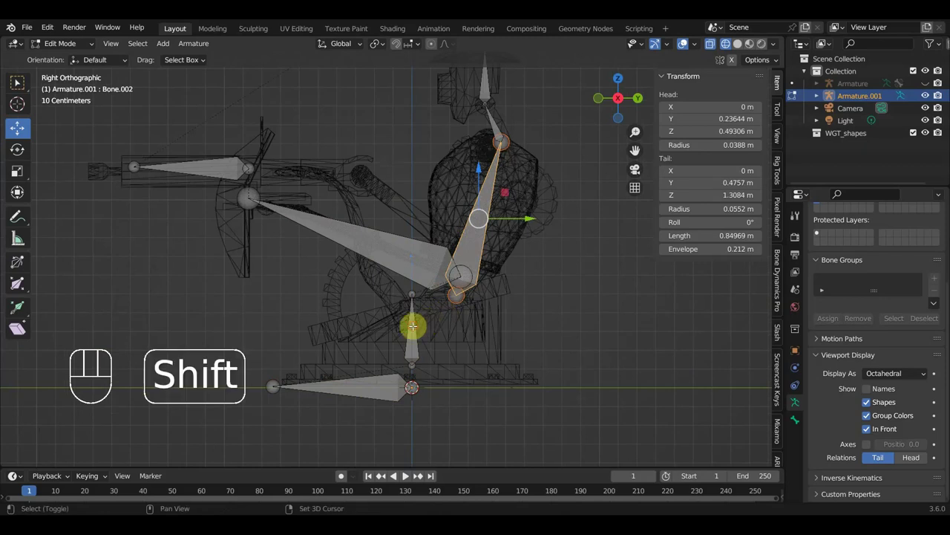
{"action": "key", "text": "ctrl+p"}
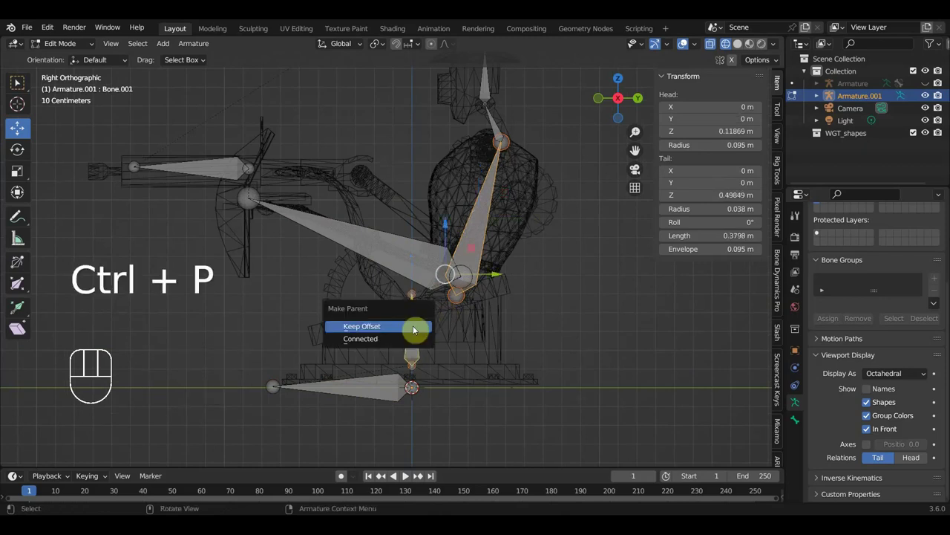
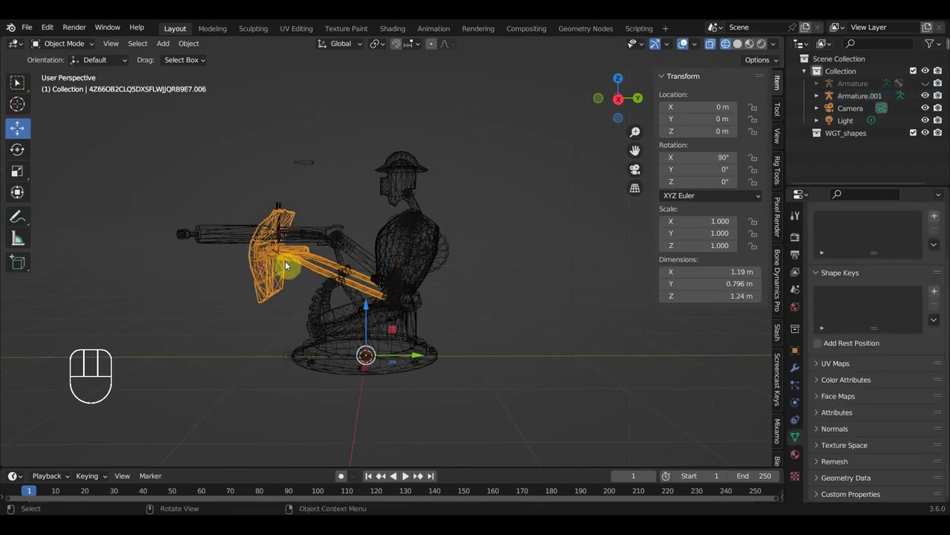
- Select another gunner mesh part and bring the torso closer into view
{"action": "left_click", "coordinate": [299, 233]}
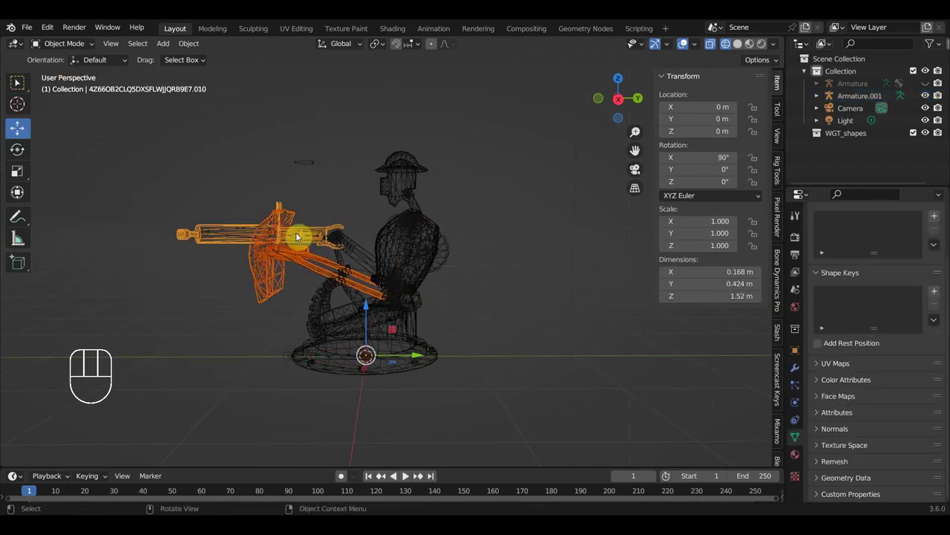
{"action": "key", "text": "h"}
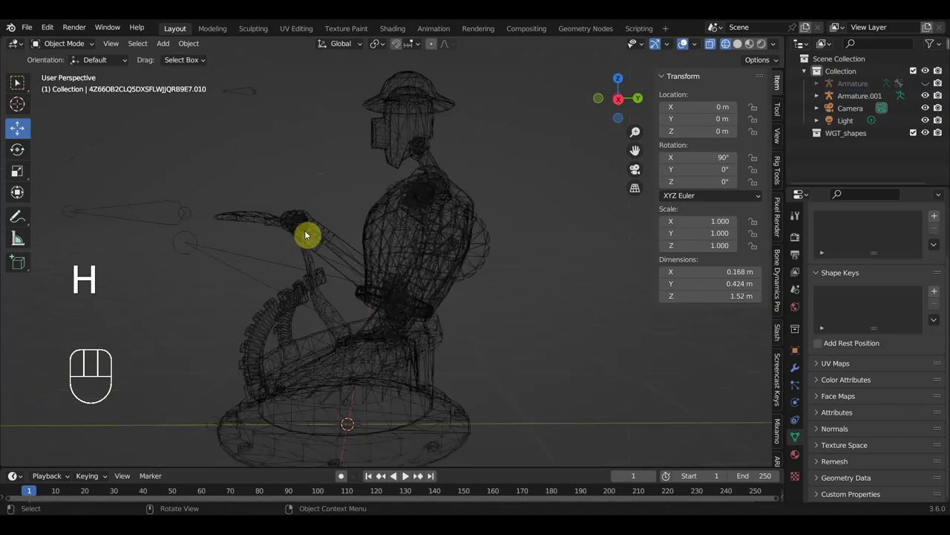
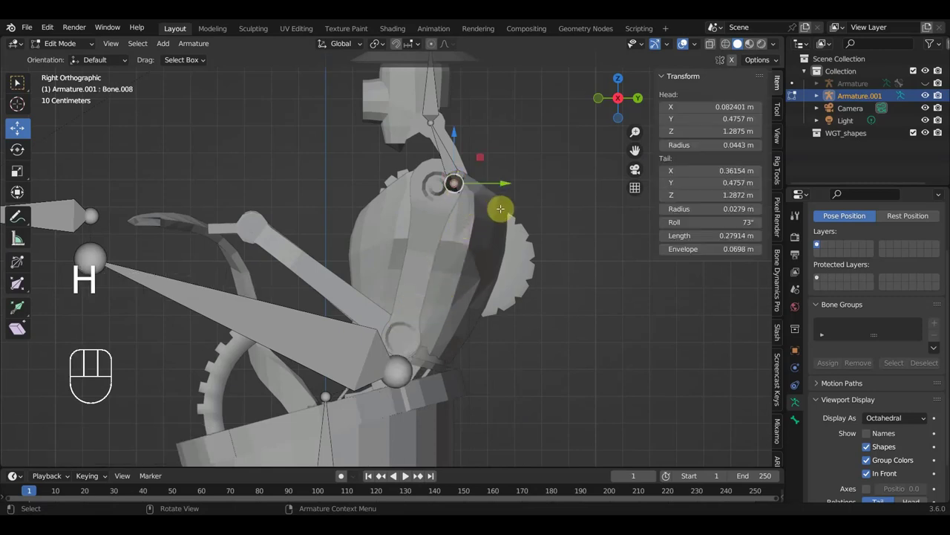
- Place the shoulder bone end, extrude a forearm from the elbow and a hand bone out to the gun handles
{"action": "key", "text": "g"}
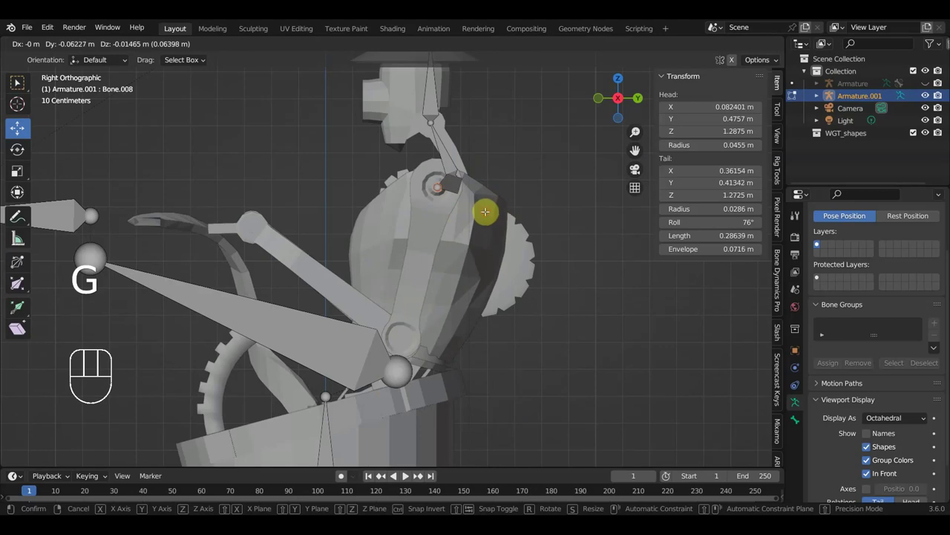
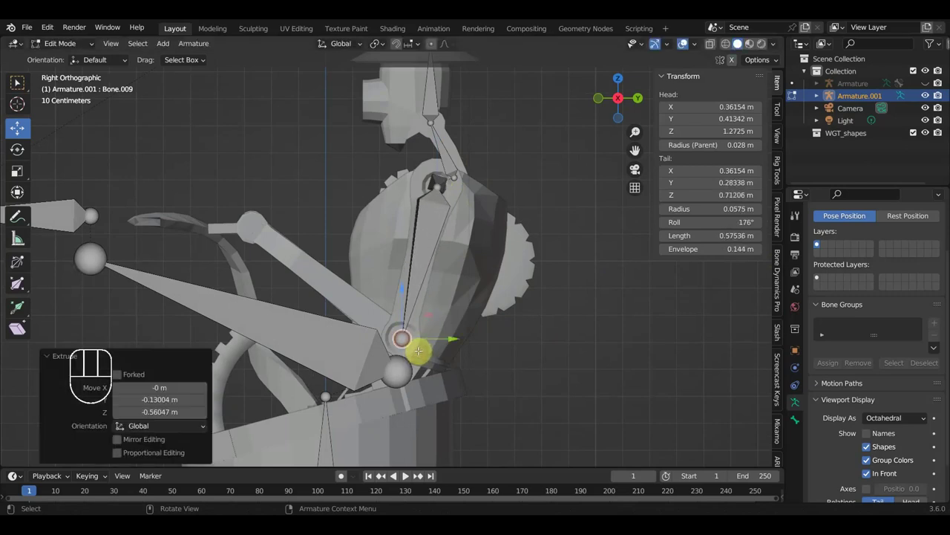
{"action": "key", "text": "e"}
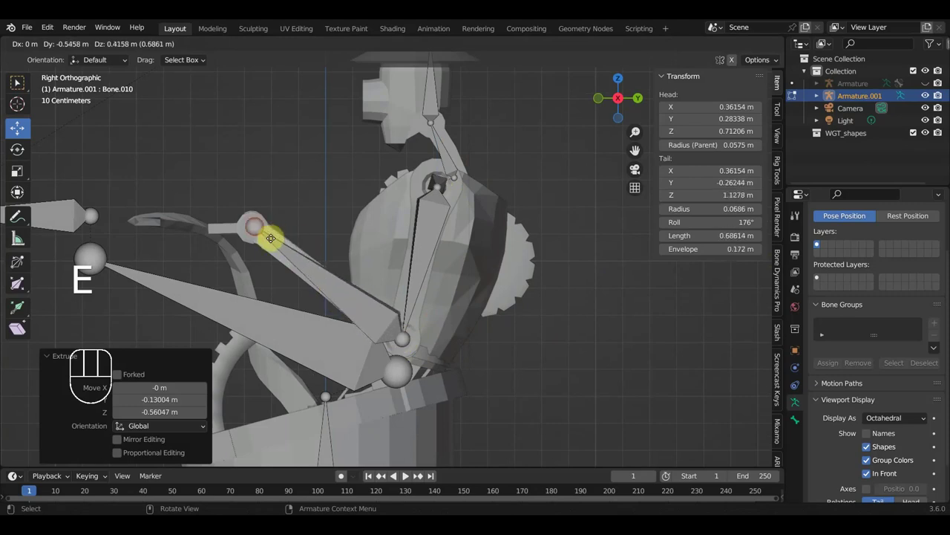
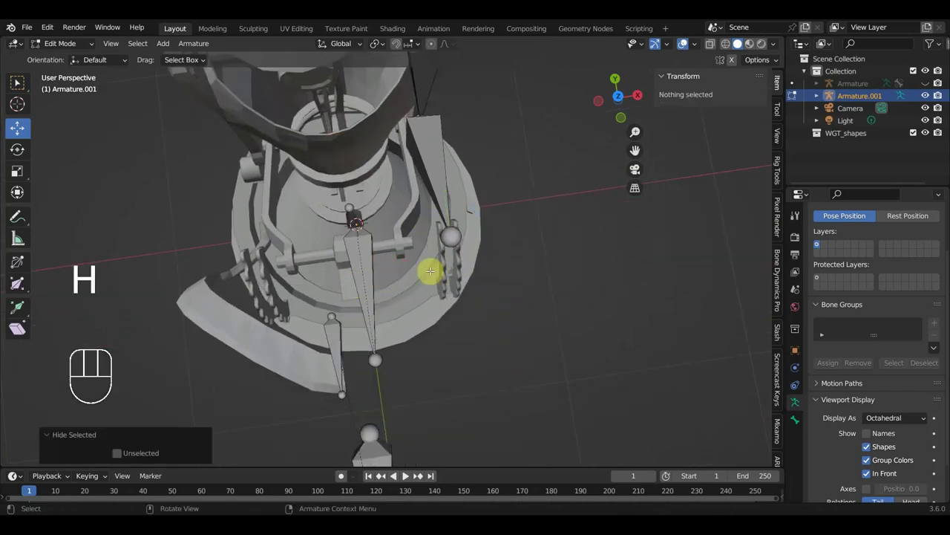
{"action": "key", "text": "g"}
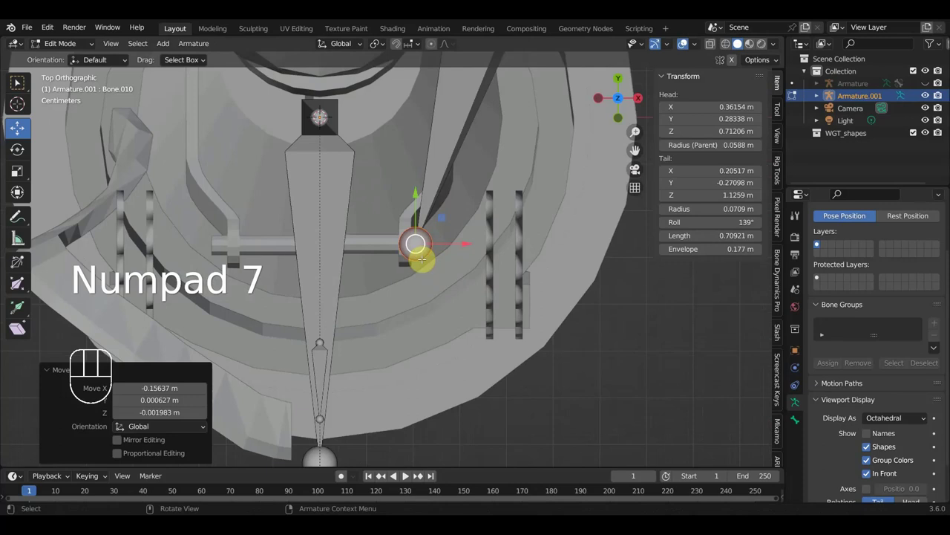
{"action": "key", "text": "e"}
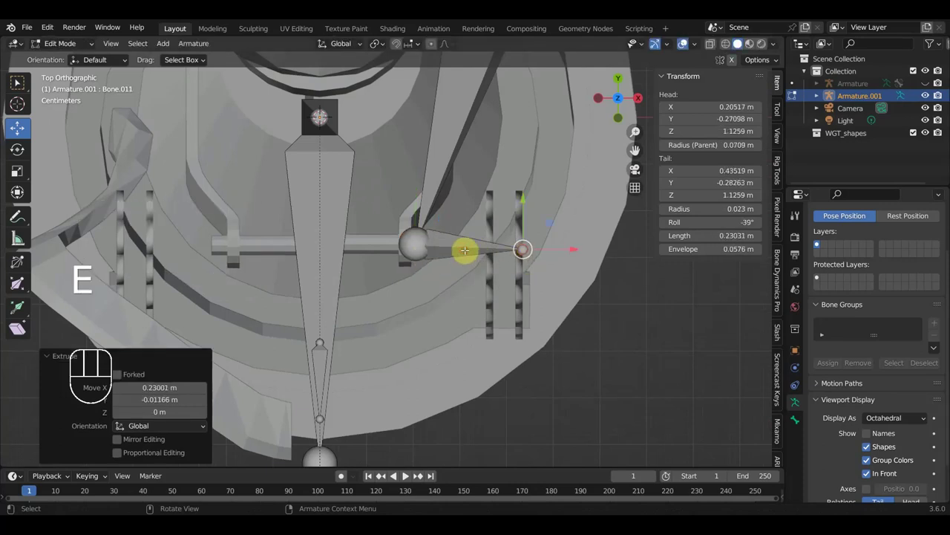
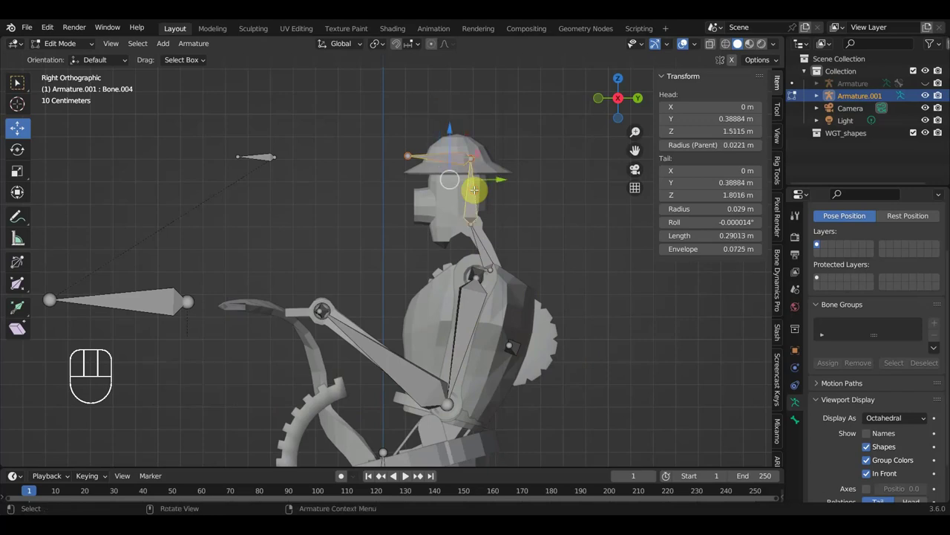
- Parent the hat bone Bone.014 to the head bone, keeping its offset
{"action": "key", "text": "ctrl+p"}
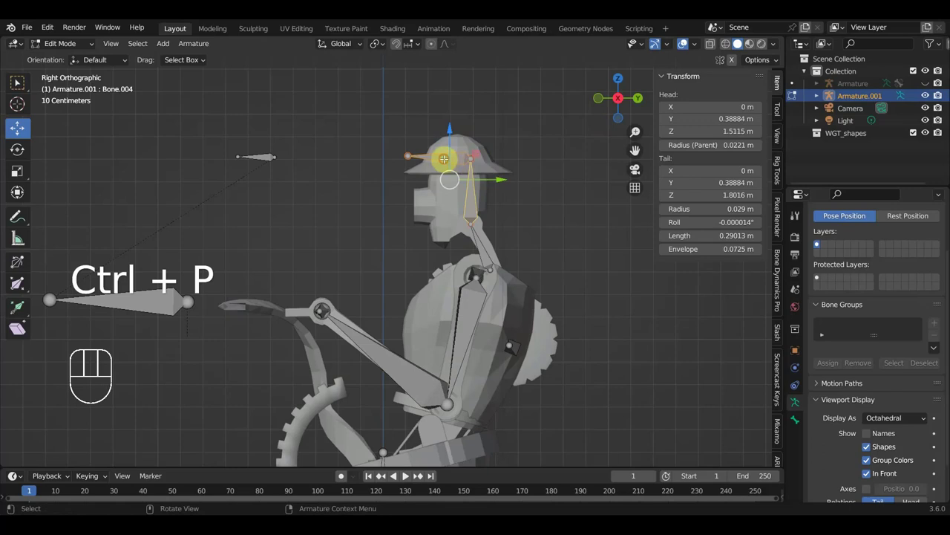
{"action": "key", "text": "alt+p"}
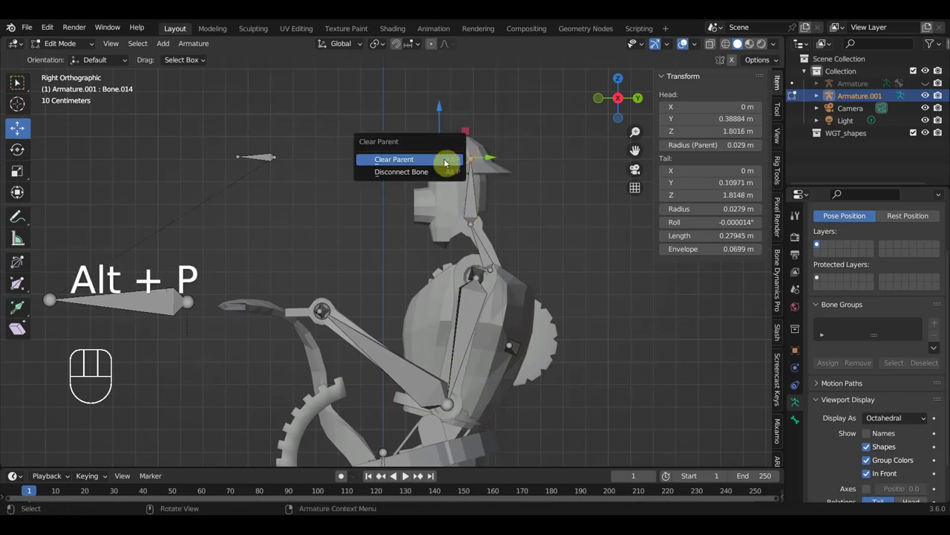
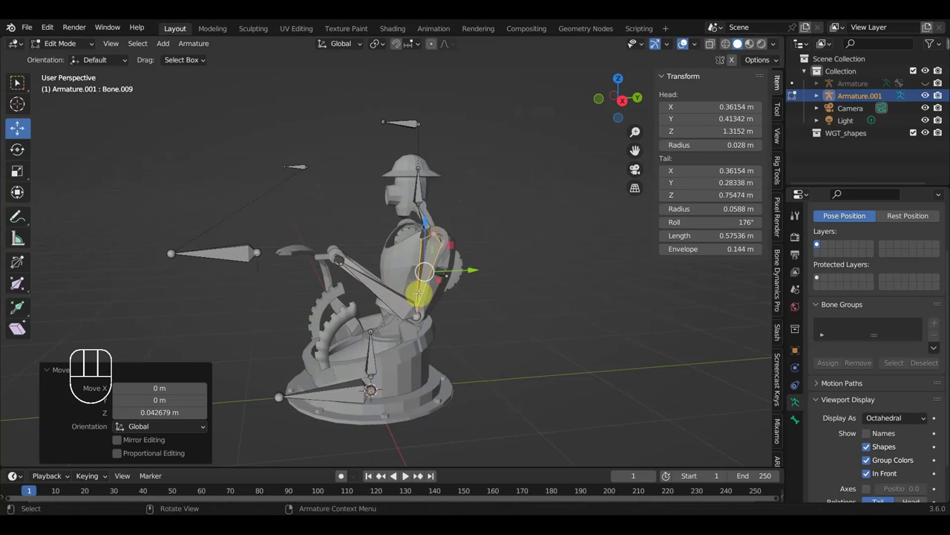
- Undo the last move so Bone.010 returns to its earlier height before parenting the forearm
{"action": "key", "text": "ctrl+z"}
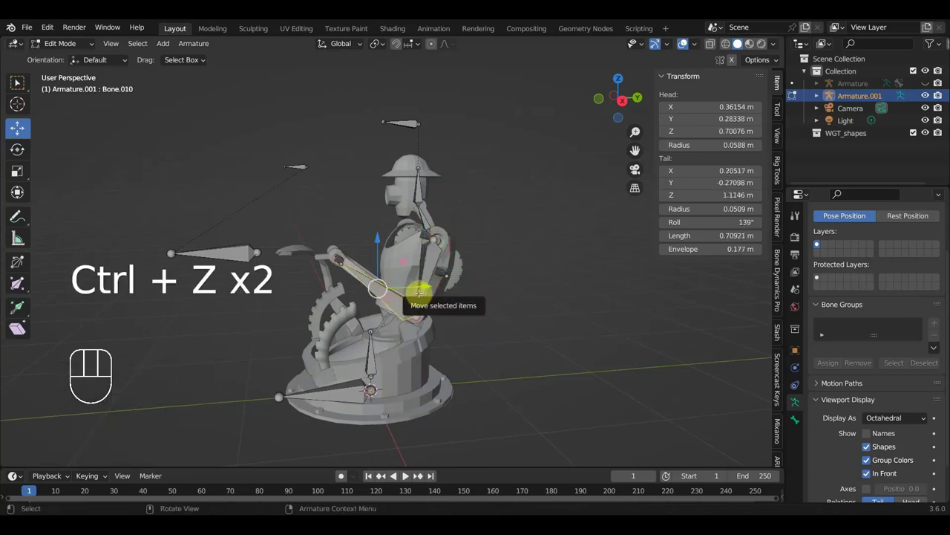
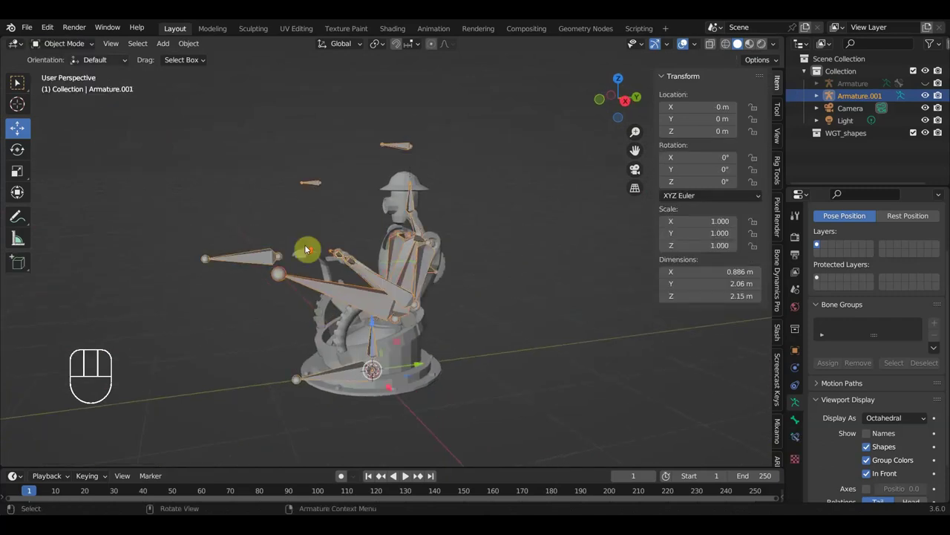
- Parent the turret base ring mesh to the armature's root bone, Bone
{"action": "left_click_drag", "start_coordinate": [414, 297], "coordinate": [434, 269]}
{"action": "left_click_drag", "start_coordinate": [420, 299], "coordinate": [446, 345]}
{"action": "left_click_drag", "start_coordinate": [449, 353], "coordinate": [469, 375]}
{"action": "left_click", "coordinate": [466, 373]}
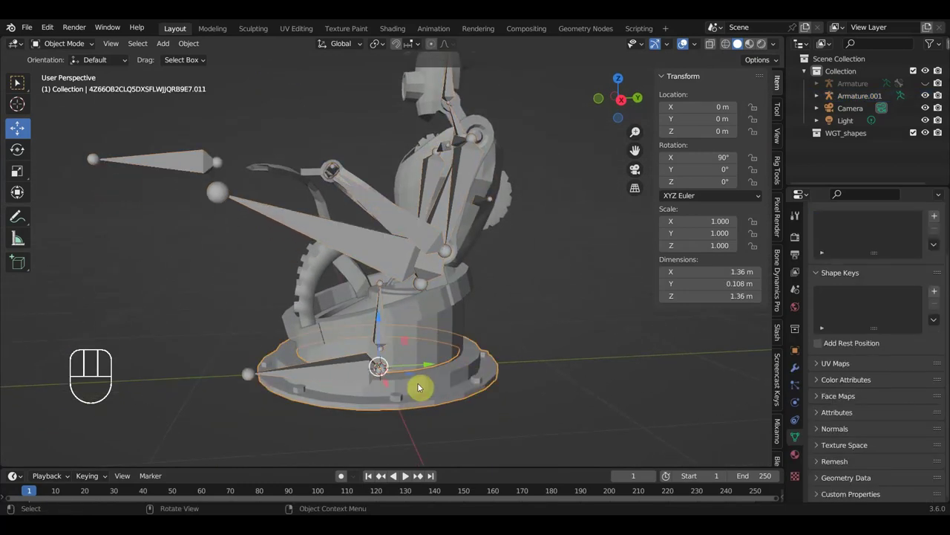
{"action": "left_click", "coordinate": [318, 374]}
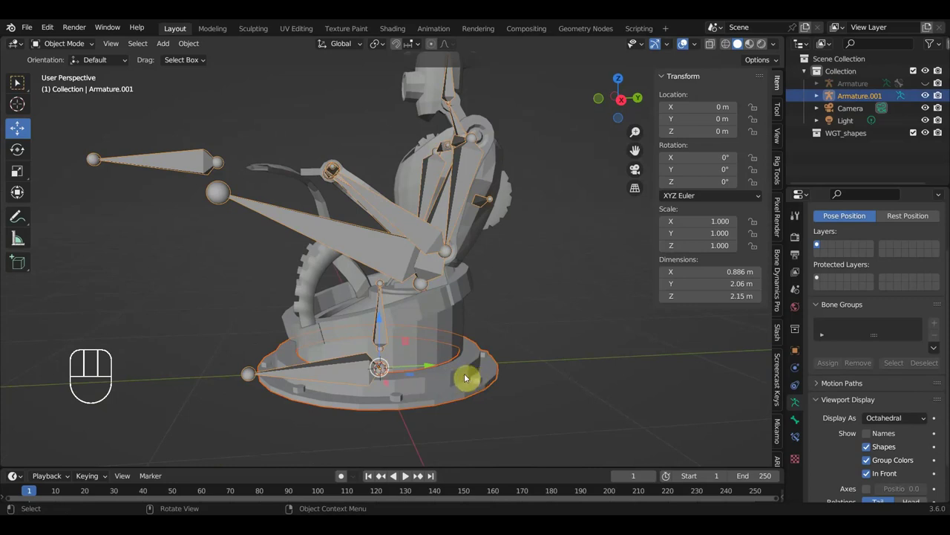
{"action": "key", "text": "ctrl+p"}
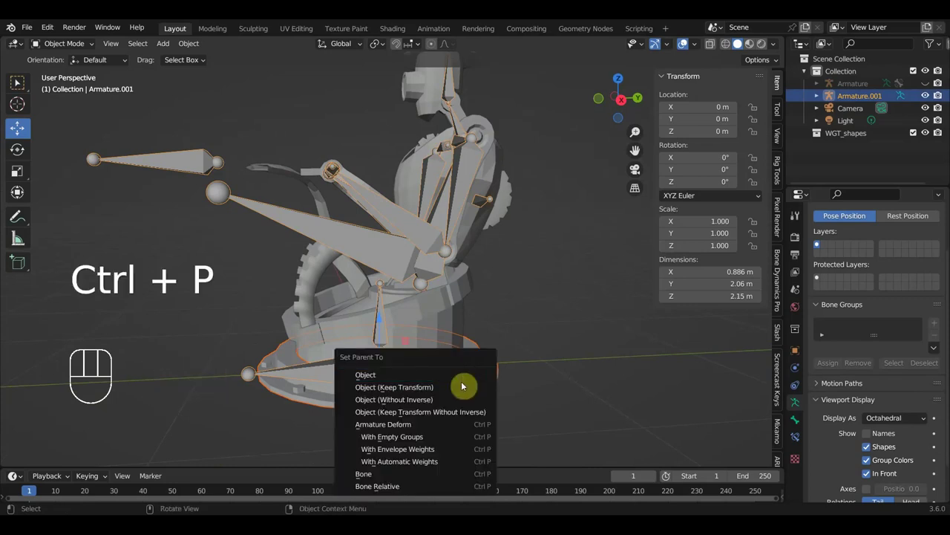
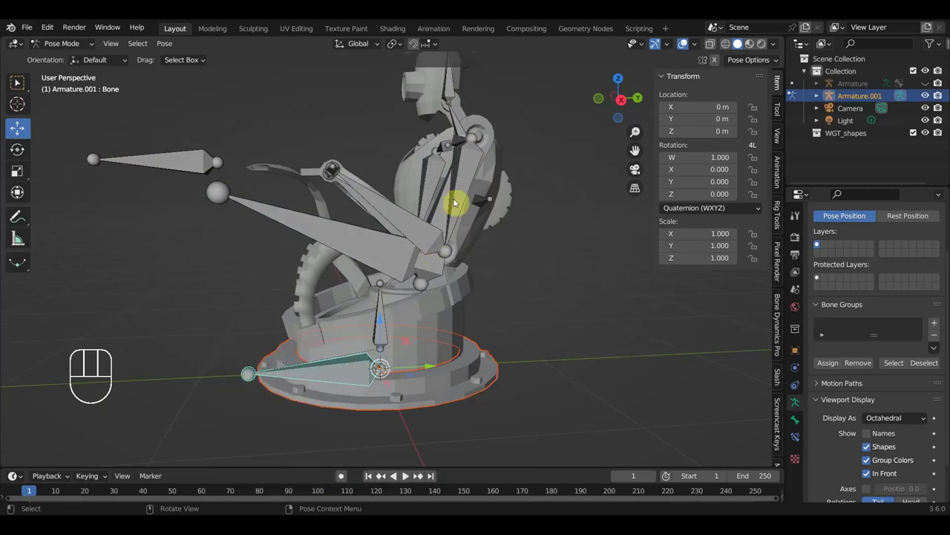
{"action": "key", "text": "ctrl+p"}
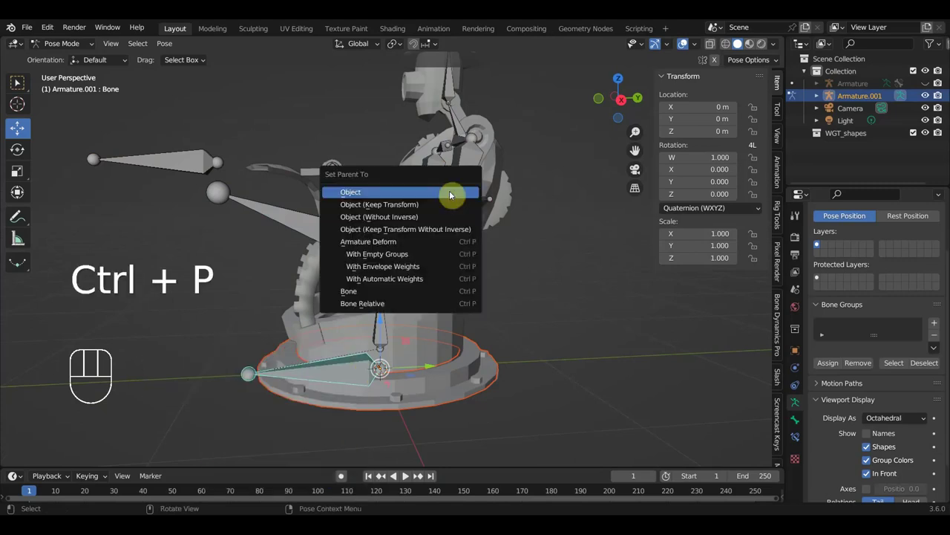
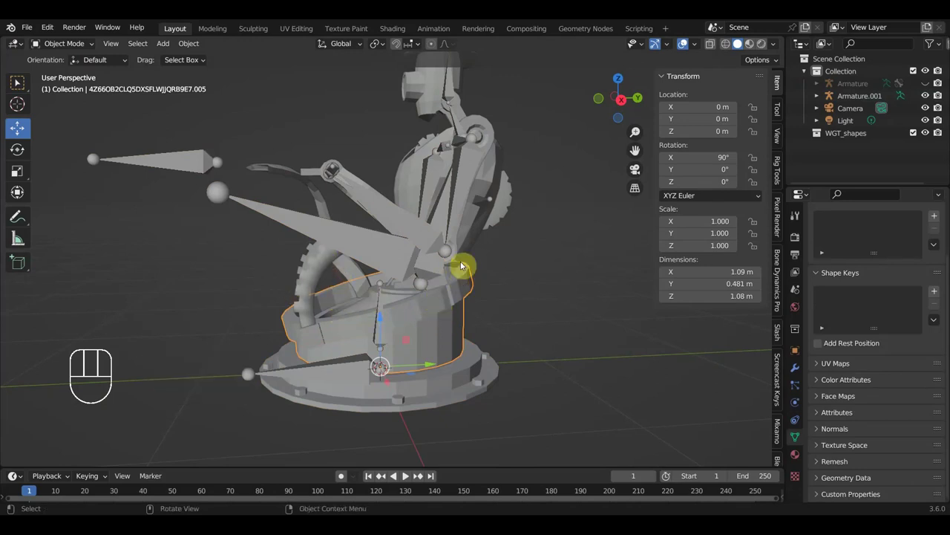
- Parent the curved shoulder plate to Bone.002 and return to Object Mode
{"action": "left_click_drag", "start_coordinate": [473, 167], "coordinate": [424, 172]}
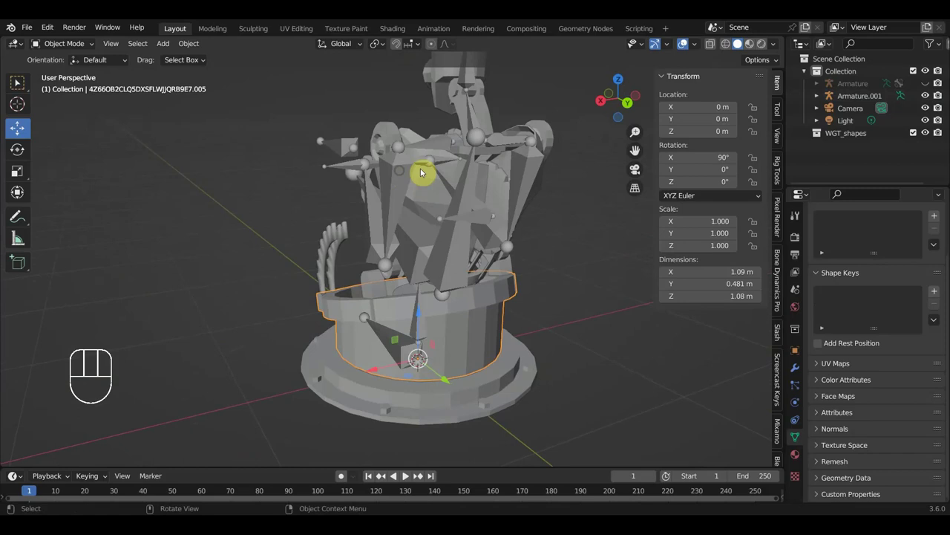
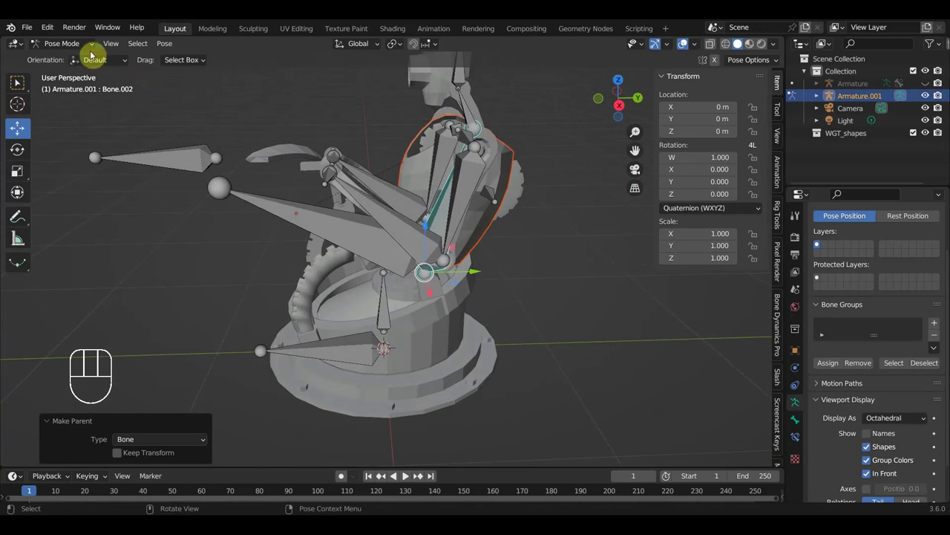
{"action": "key", "text": "alt+h"}
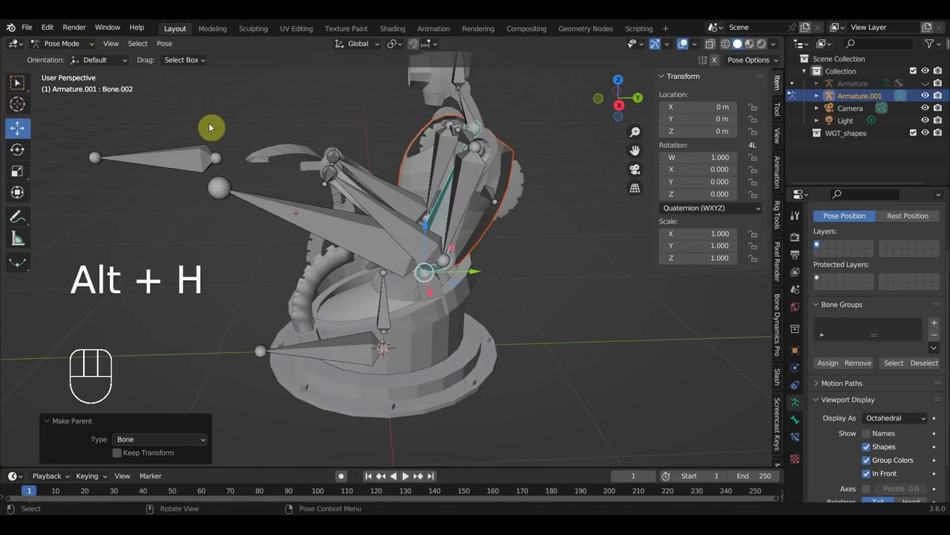
{"action": "left_click_drag", "start_coordinate": [73, 47], "coordinate": [177, 165]}
- Delete the old arrow-control Armature from the scene
{"action": "key", "text": "alt+h"}
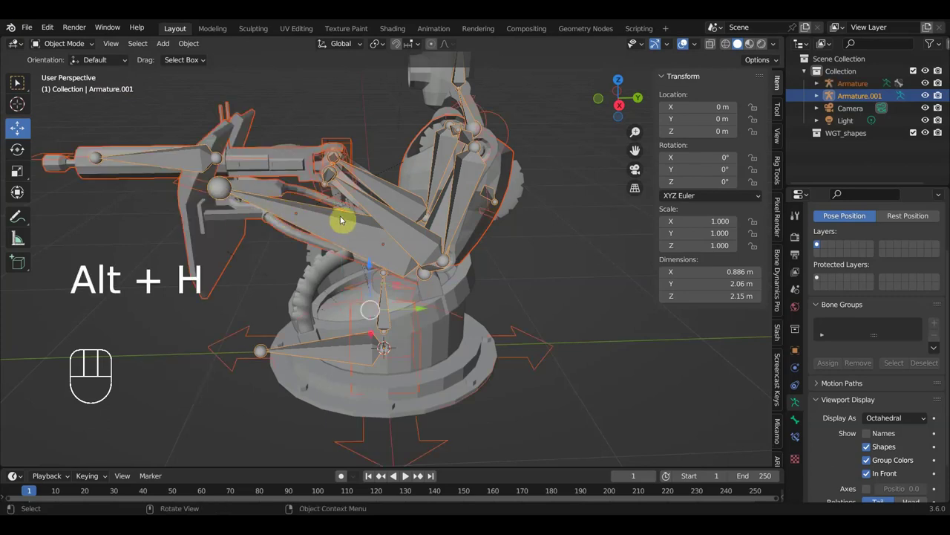
{"action": "middle_click", "coordinate": [357, 220]}
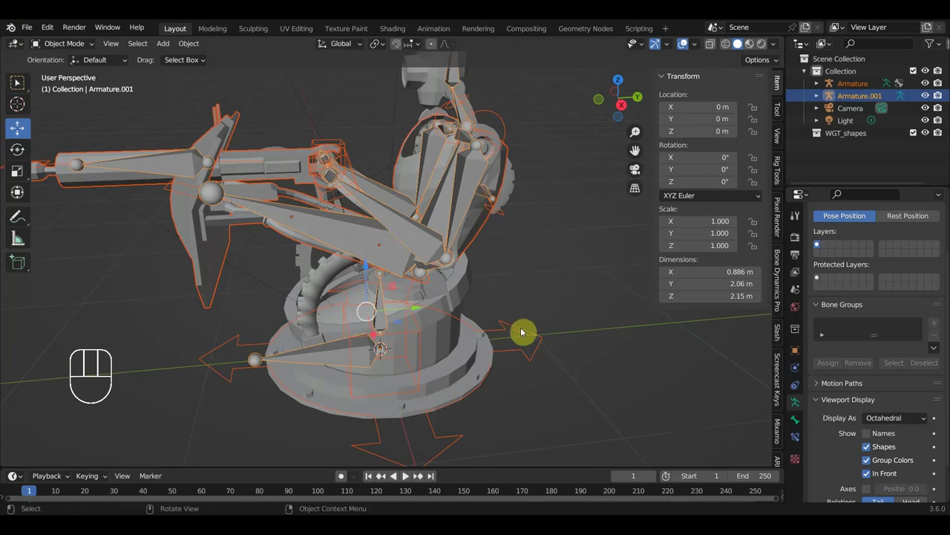
{"action": "left_click", "coordinate": [525, 332]}
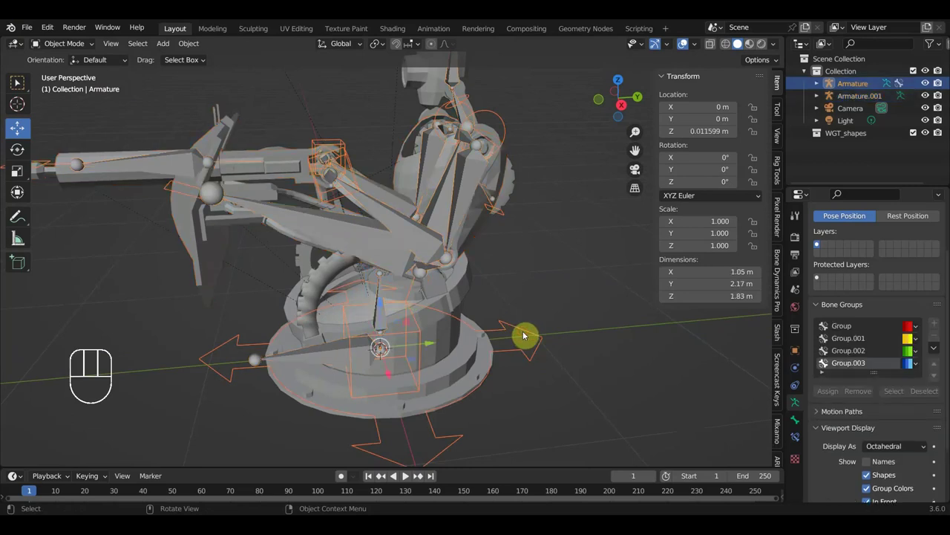
{"action": "key", "text": "Delete"}
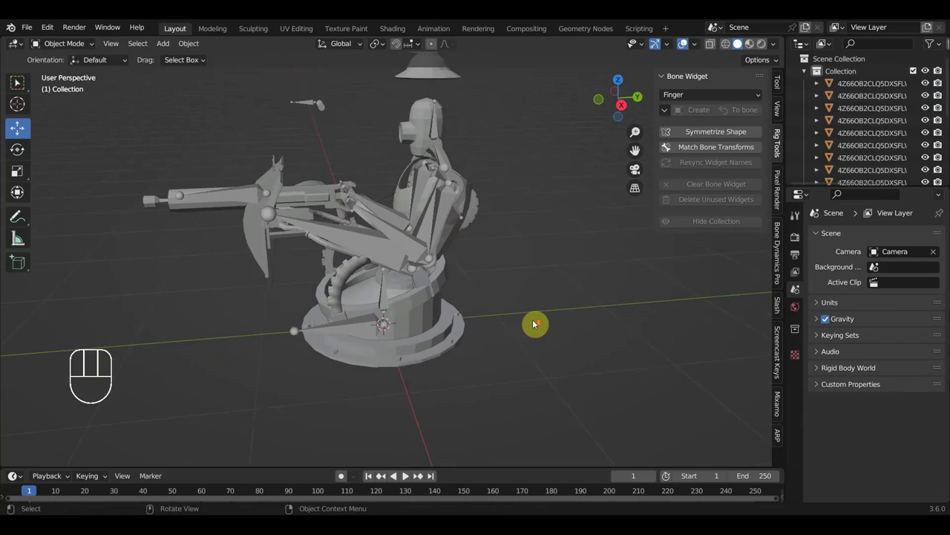
{"action": "middle_click", "coordinate": [551, 309]}
{"action": "left_click_drag", "start_coordinate": [555, 297], "coordinate": [569, 304]}
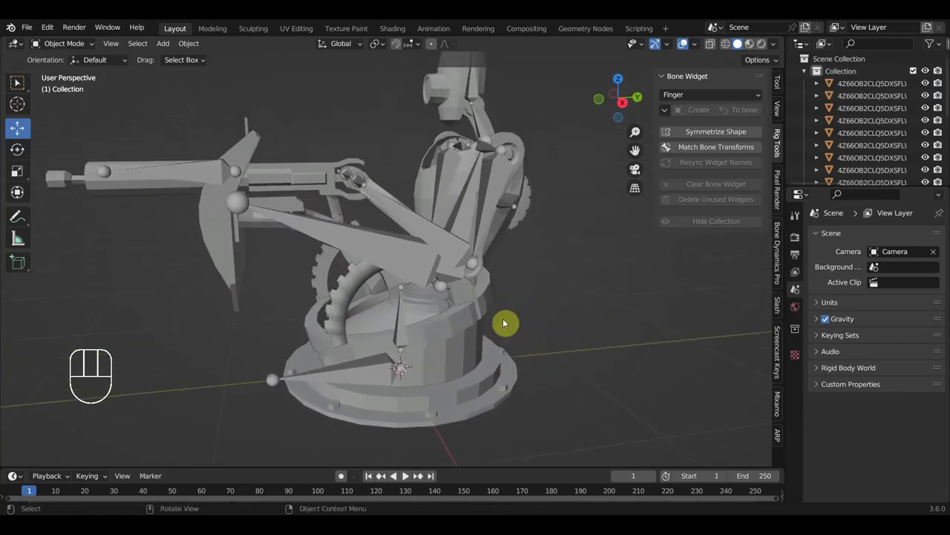
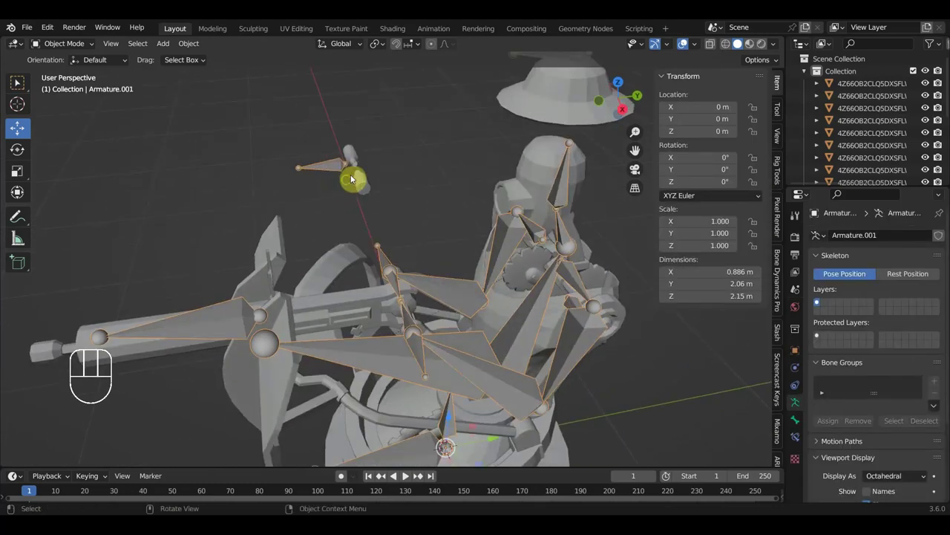
{"action": "middle_click", "coordinate": [343, 201]}
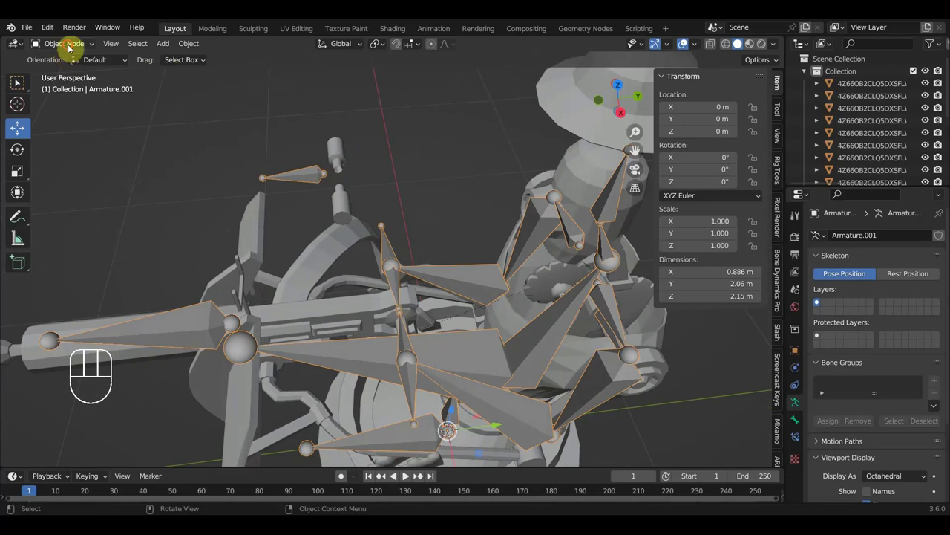
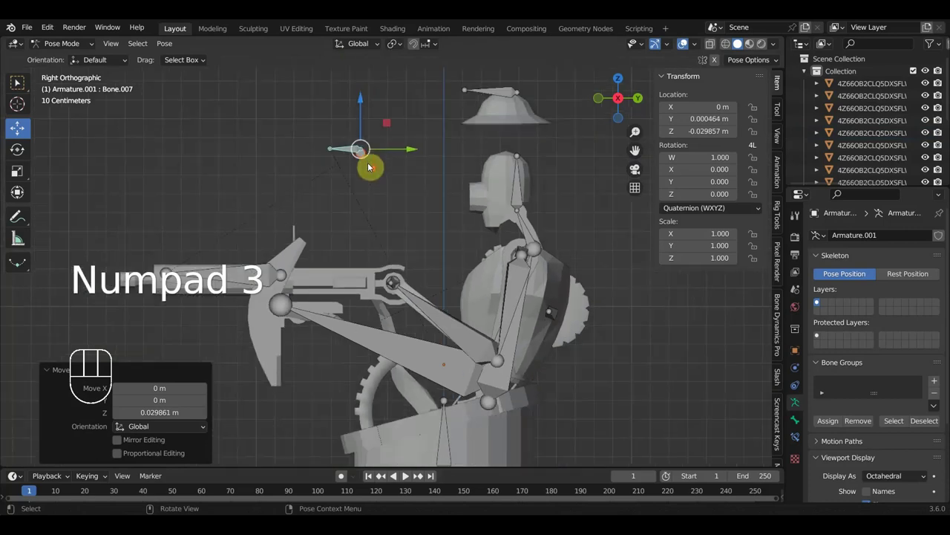
{"action": "key", "text": "g"}
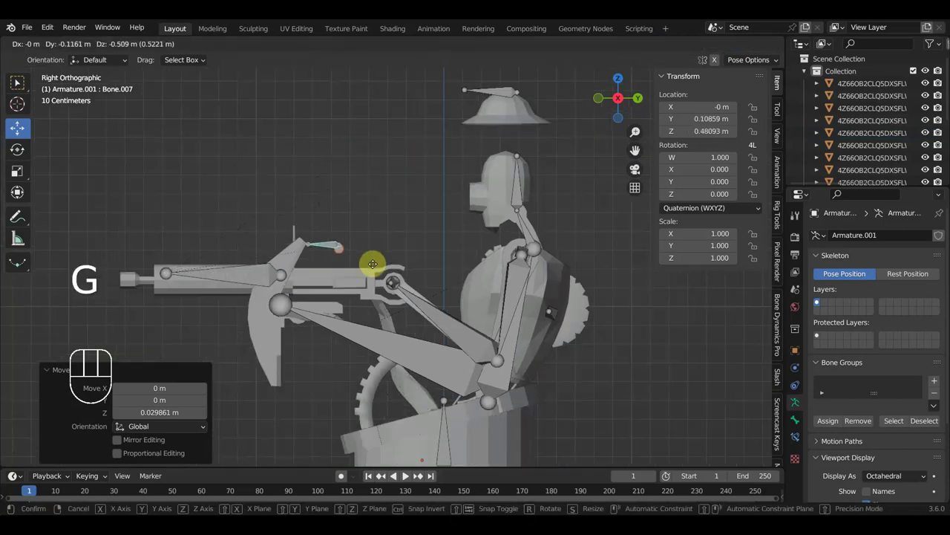
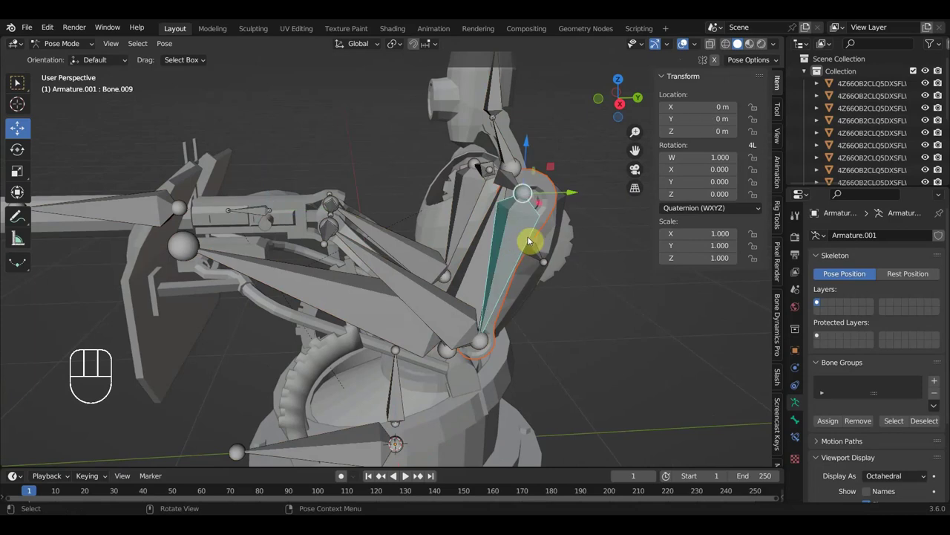
- Parent the curved upper-arm plate to Bone.009
{"action": "key", "text": "ctrl+p"}
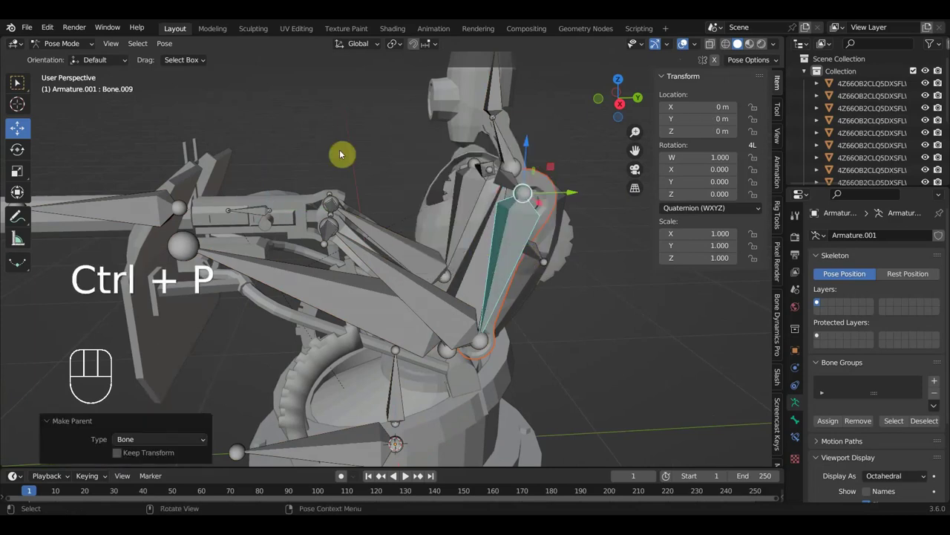
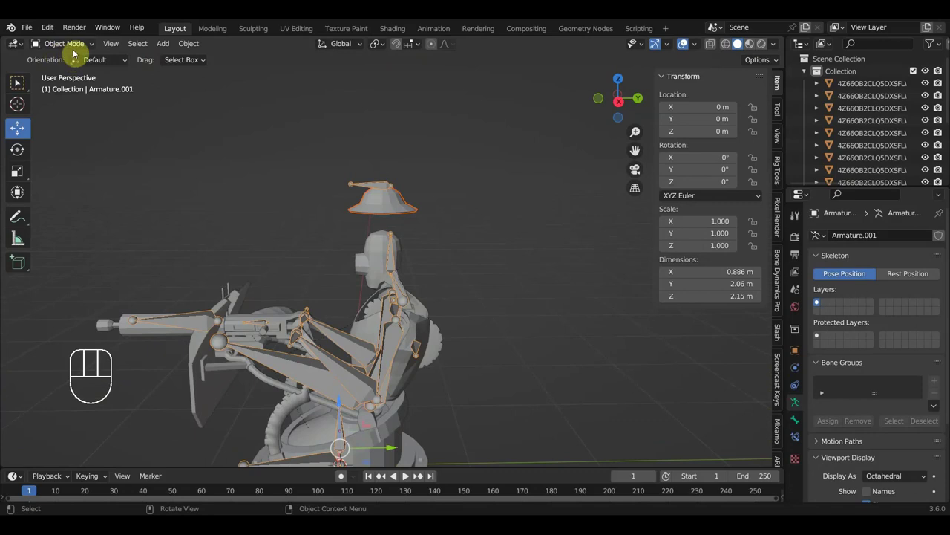
- Parent the hat mesh to hat bone Bone.014 in Pose Mode
{"action": "left_click_drag", "start_coordinate": [77, 46], "coordinate": [106, 94]}
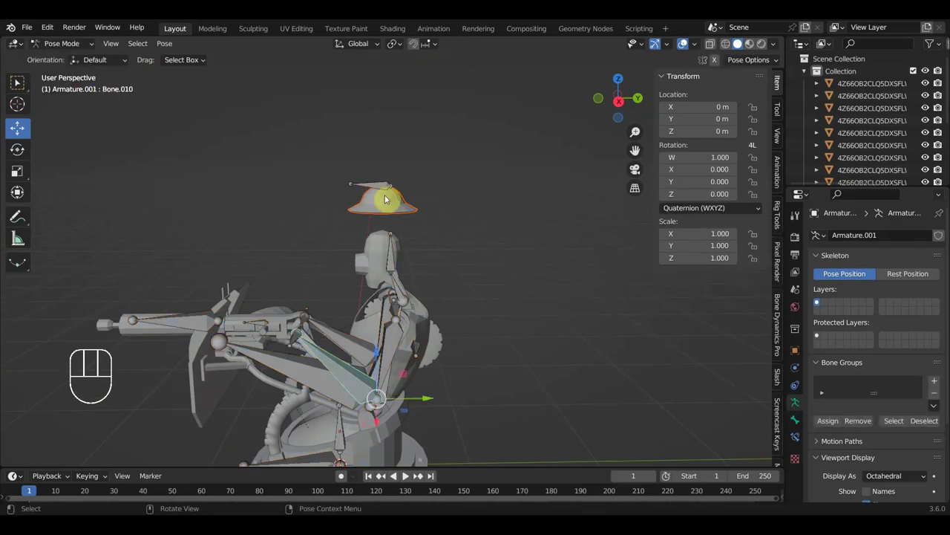
{"action": "key", "text": "ctrl+p"}
{"action": "middle_click", "coordinate": [435, 231]}
{"action": "middle_click", "coordinate": [453, 235]}
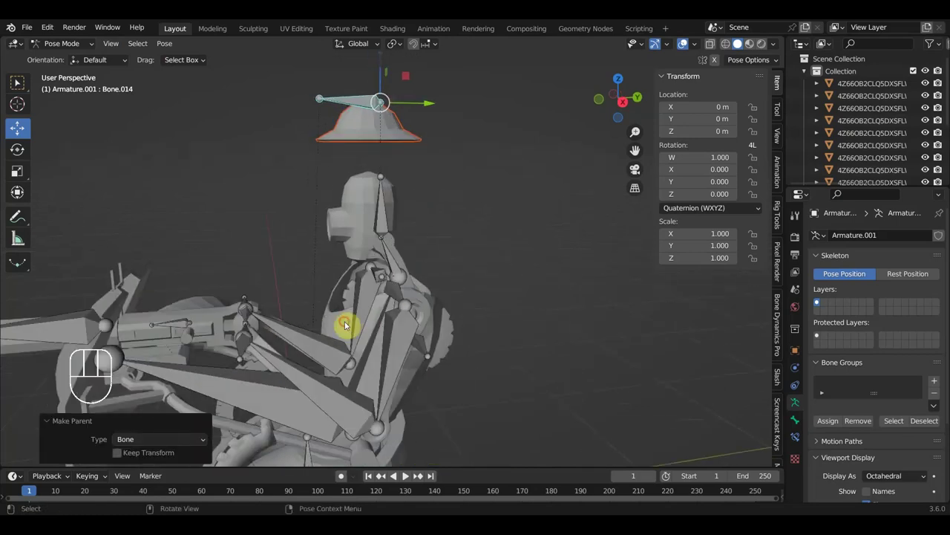
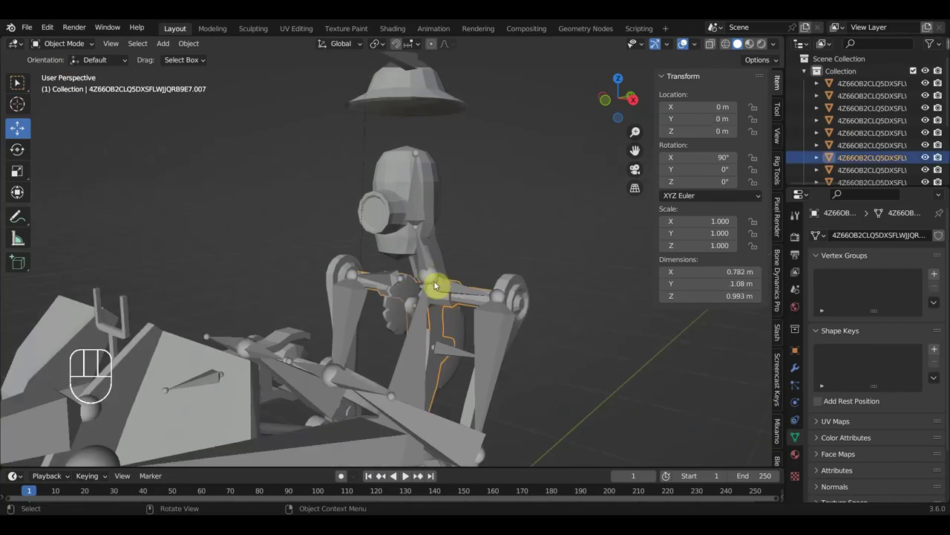
- Select a forearm mesh part with Armature.001 and bring up its bone parenting options
{"action": "left_click_drag", "start_coordinate": [426, 260], "coordinate": [423, 251]}
{"action": "left_click", "coordinate": [422, 249]}
{"action": "left_click_drag", "start_coordinate": [453, 253], "coordinate": [469, 246]}
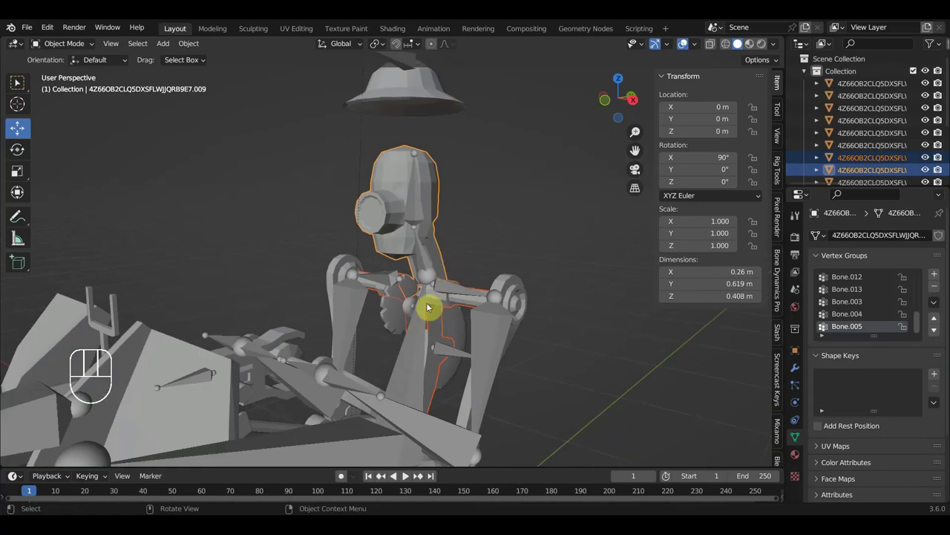
{"action": "left_click", "coordinate": [412, 366]}
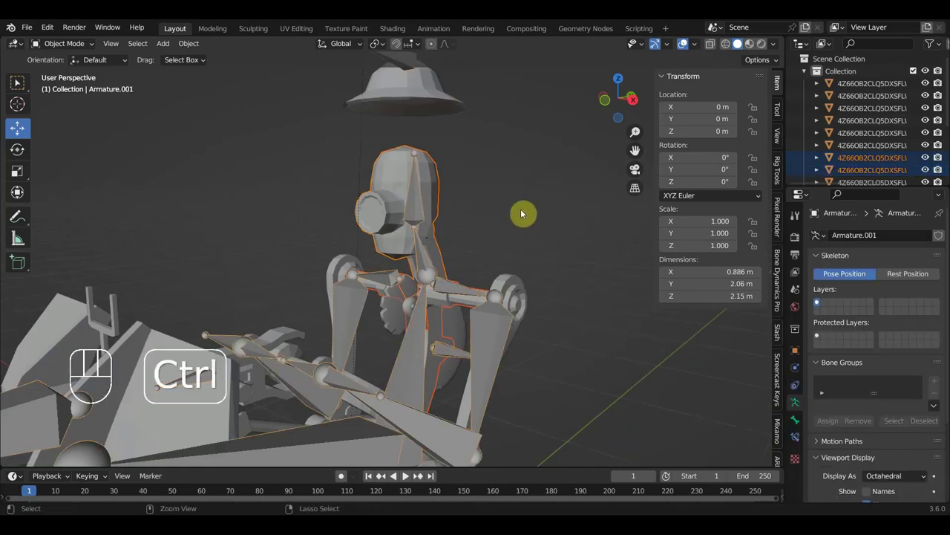
{"action": "key", "text": "ctrl+p"}
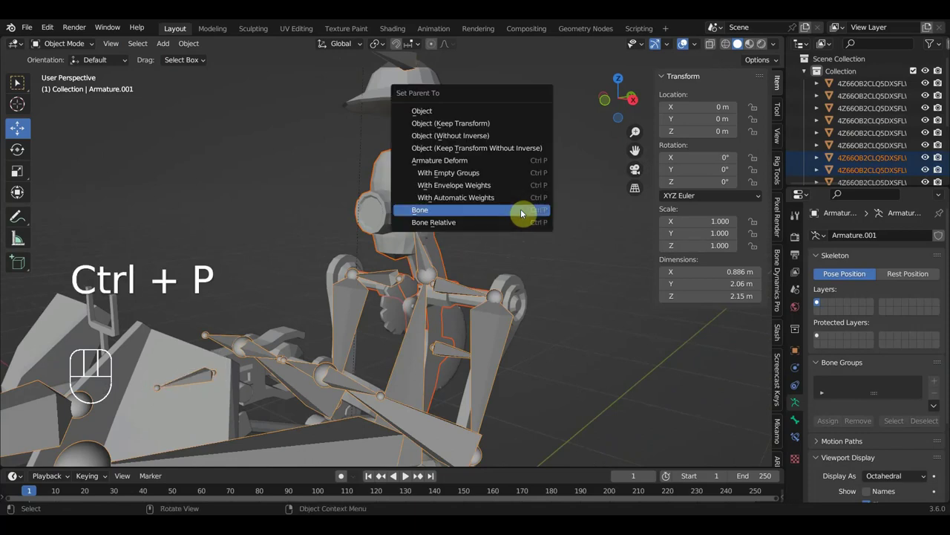
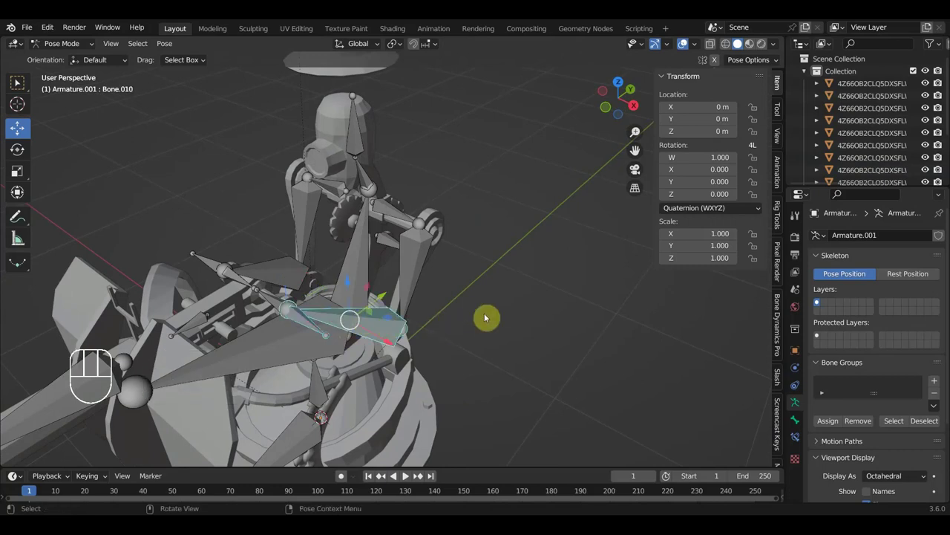
- Add an IK constraint on Bone.010 targeting Bone.011 with chain length 2
{"action": "key", "text": "ctrl+p"}
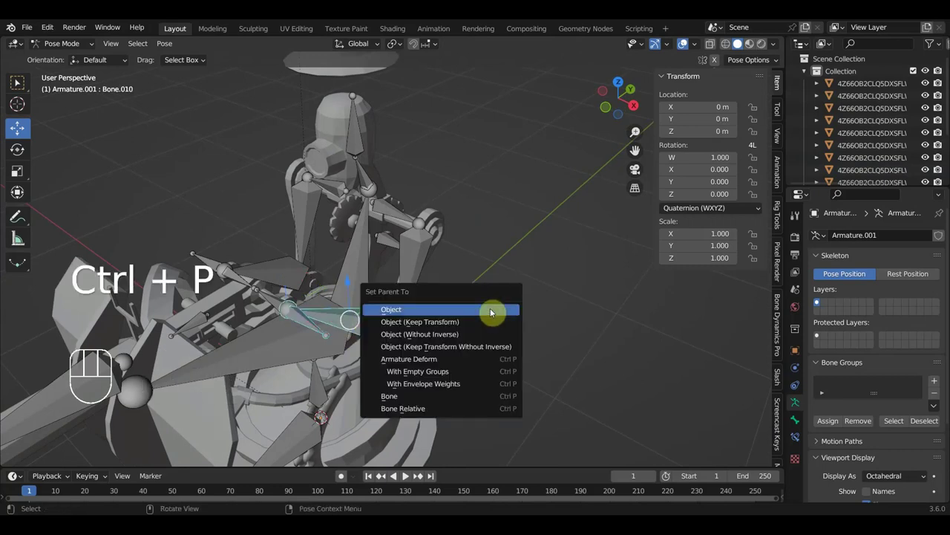
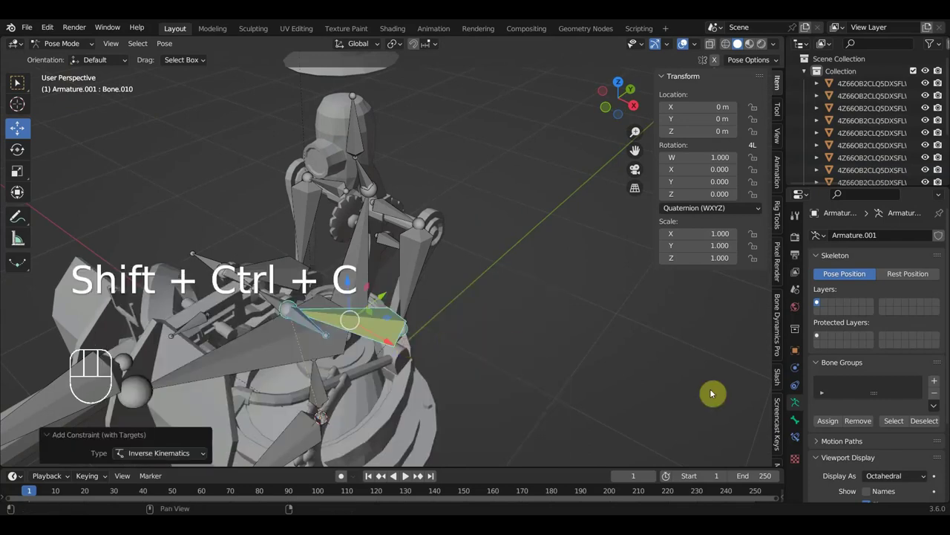
{"action": "left_click", "coordinate": [801, 441]}
{"action": "left_click", "coordinate": [926, 336]}
{"action": "left_click", "coordinate": [926, 336]}
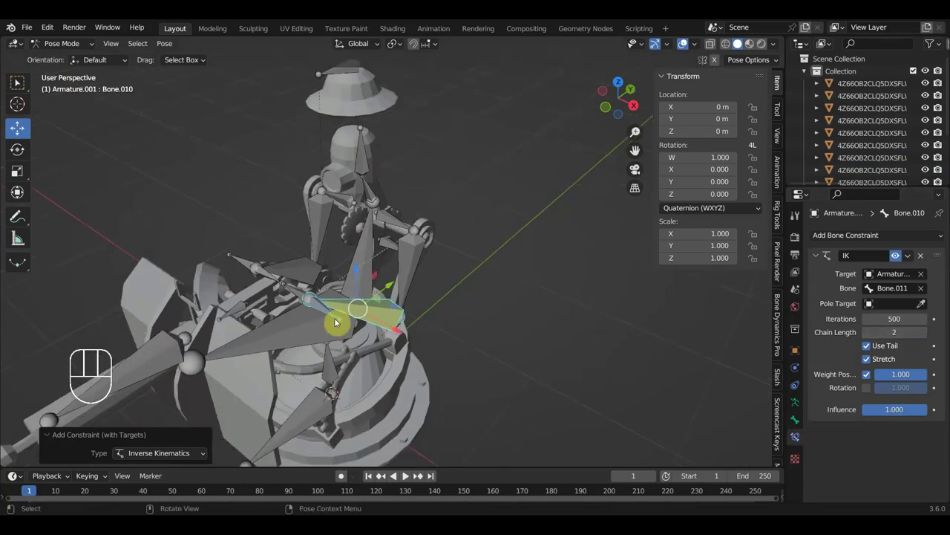
- Grab Bone.011 and move it to test the IK chain
{"action": "left_click", "coordinate": [330, 314]}
{"action": "left_click", "coordinate": [327, 314]}
{"action": "left_click_drag", "start_coordinate": [351, 310], "coordinate": [366, 297]}
{"action": "key", "text": "g"}
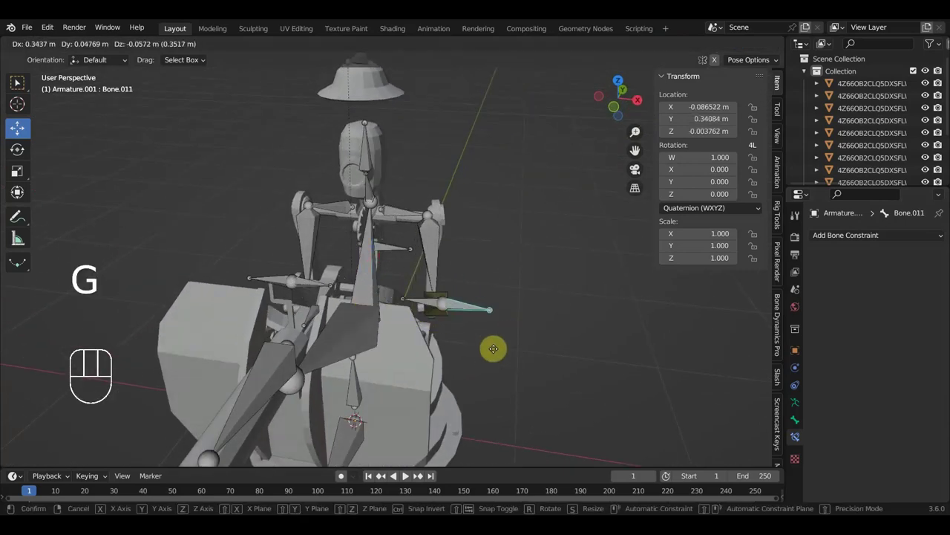
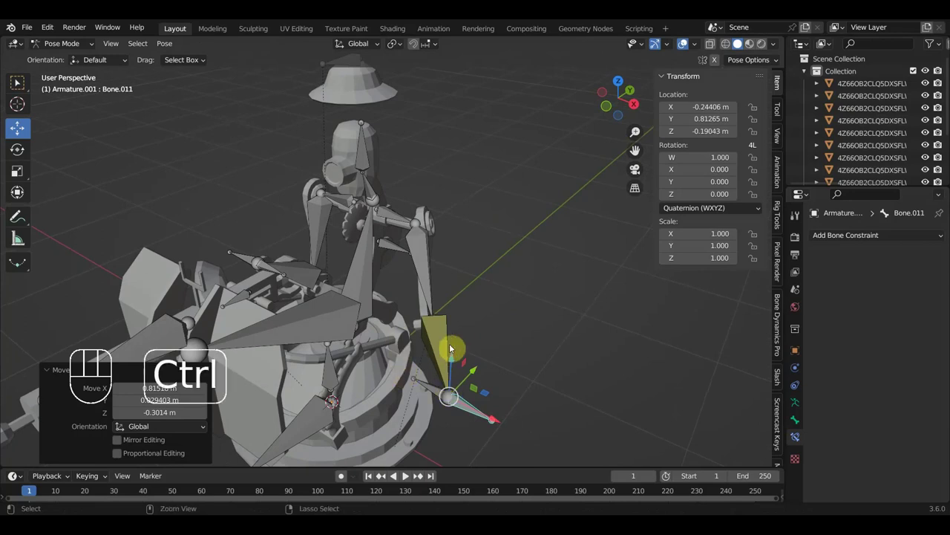
- Reset Bone.011's location and parent an arm part to the active bone
{"action": "key", "text": "alt+g"}
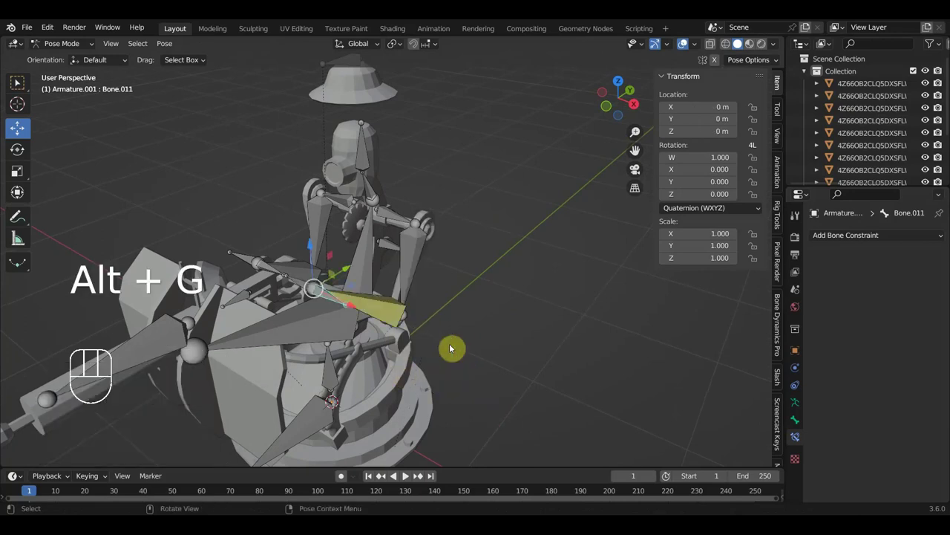
{"action": "left_click_drag", "start_coordinate": [400, 379], "coordinate": [384, 377]}
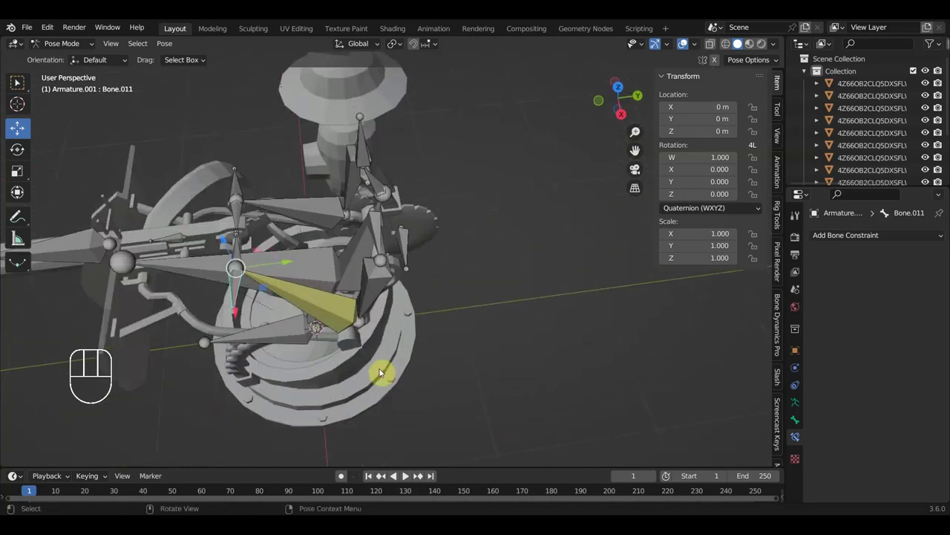
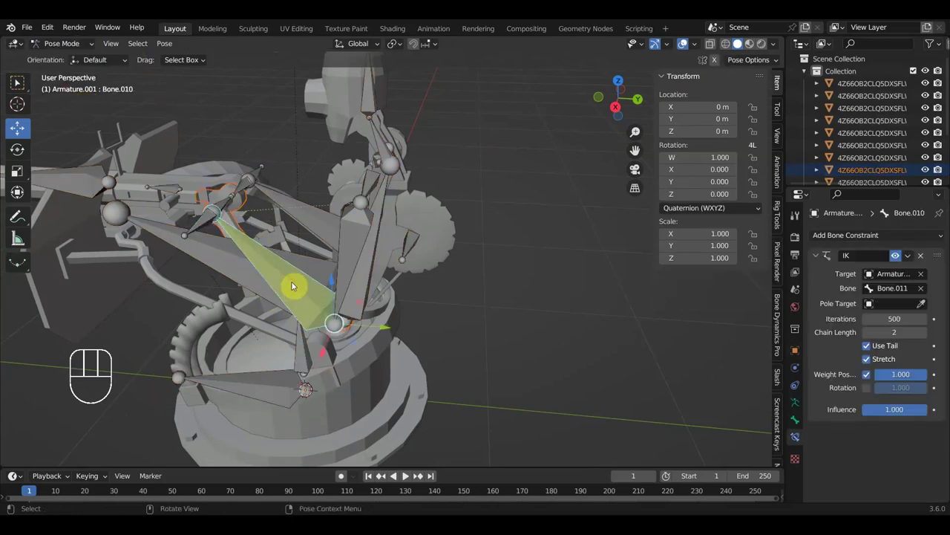
{"action": "key", "text": "ctrl+p"}
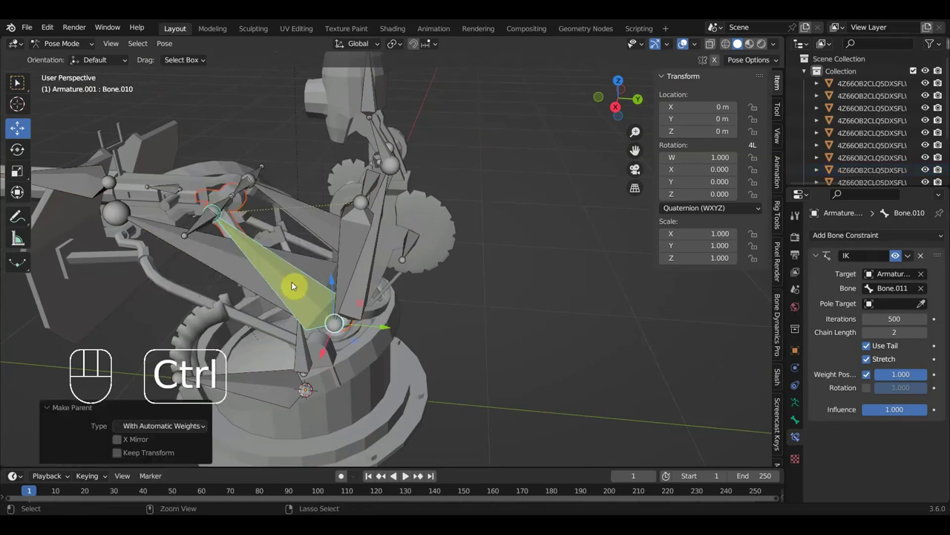
{"action": "key", "text": "ctrl+p"}
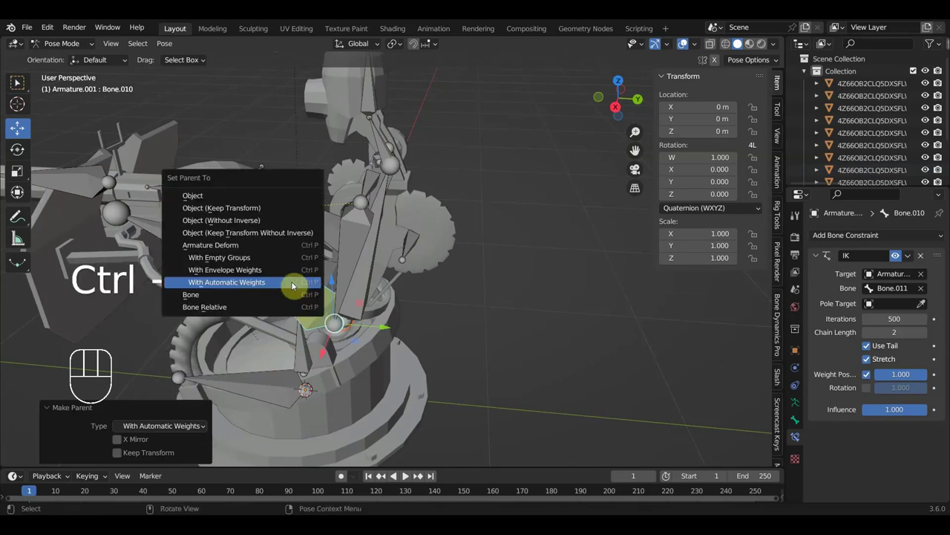
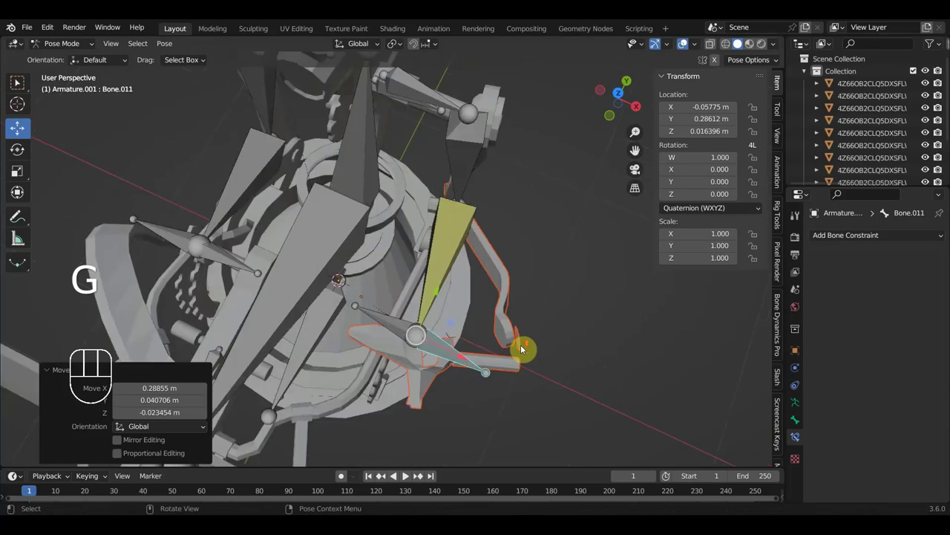
- Rotate Bone.011 slightly (W 0.999, X -0.026), test its pull, then clear its location
{"action": "left_click_drag", "start_coordinate": [515, 343], "coordinate": [505, 333]}
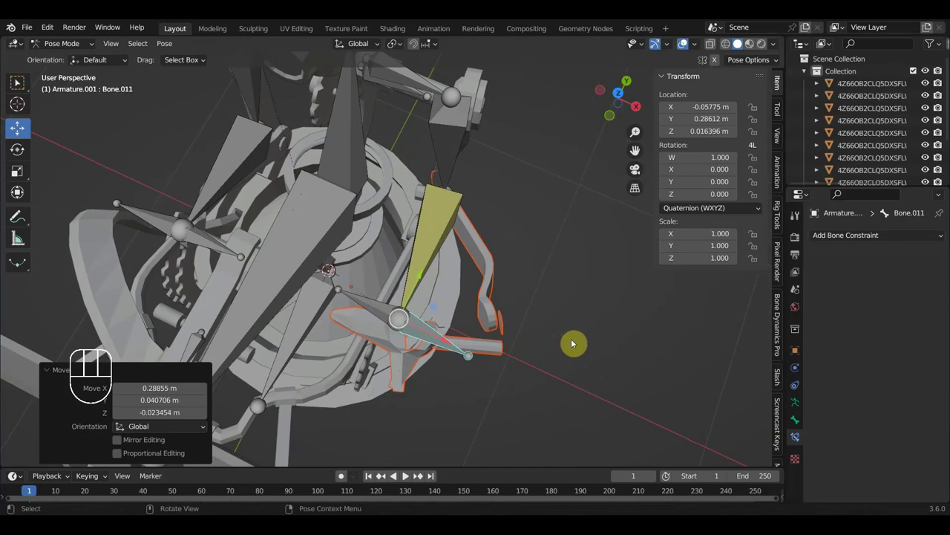
{"action": "key", "text": "r"}
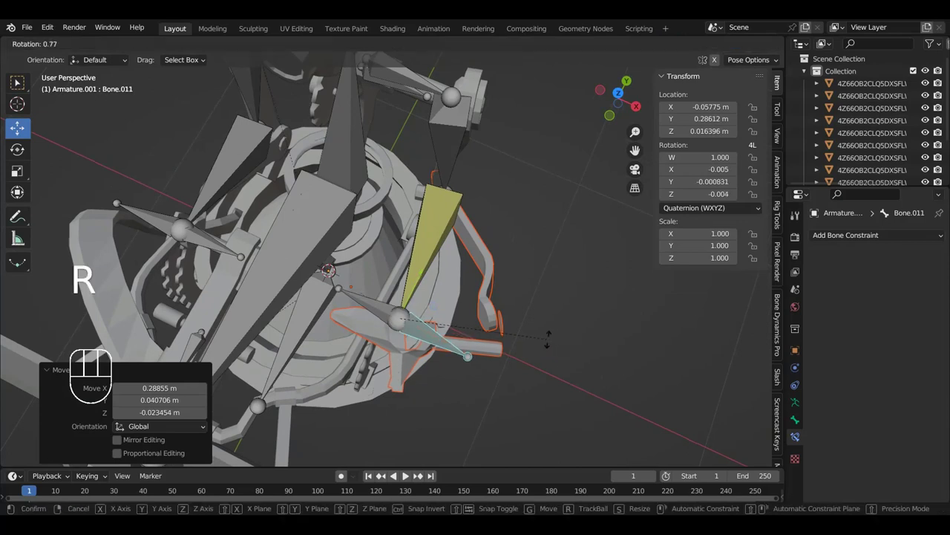
{"action": "key", "text": "g"}
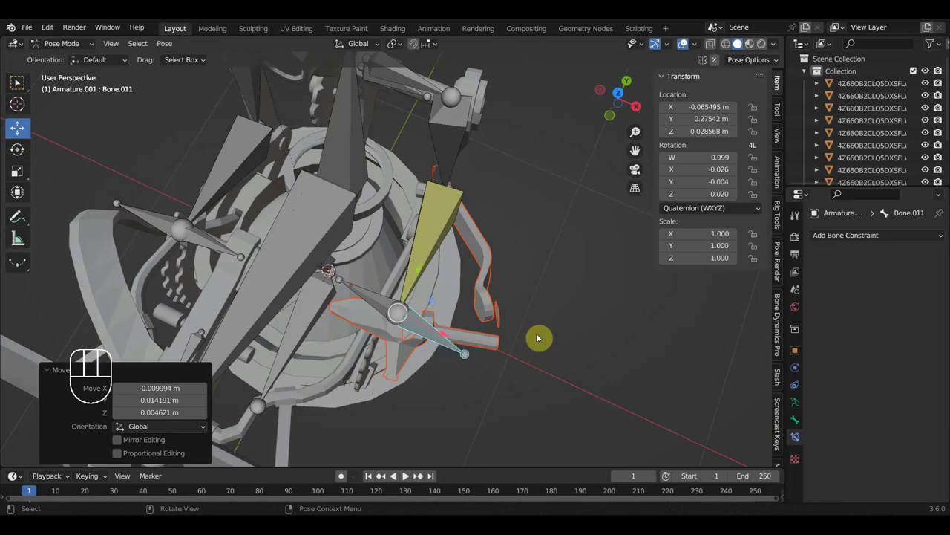
{"action": "key", "text": "alt+g"}
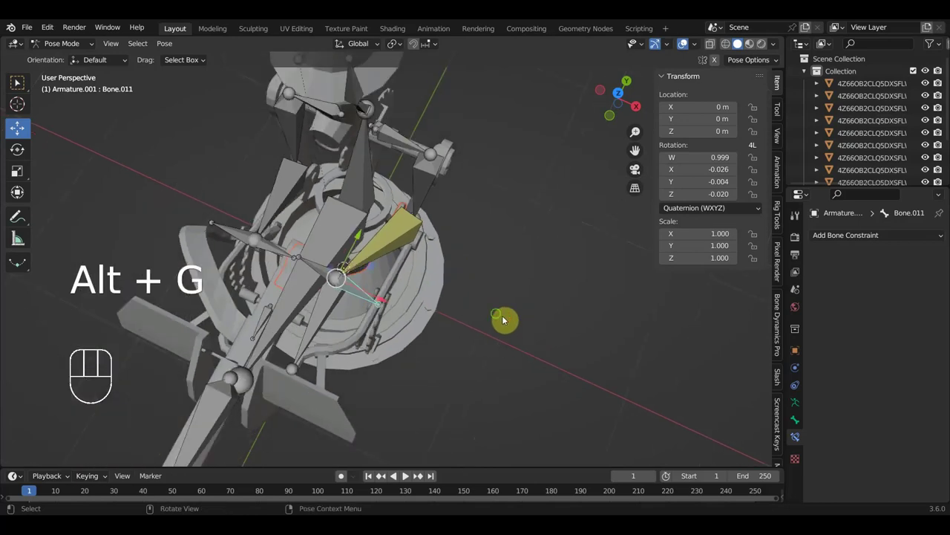
{"action": "middle_click", "coordinate": [467, 278]}
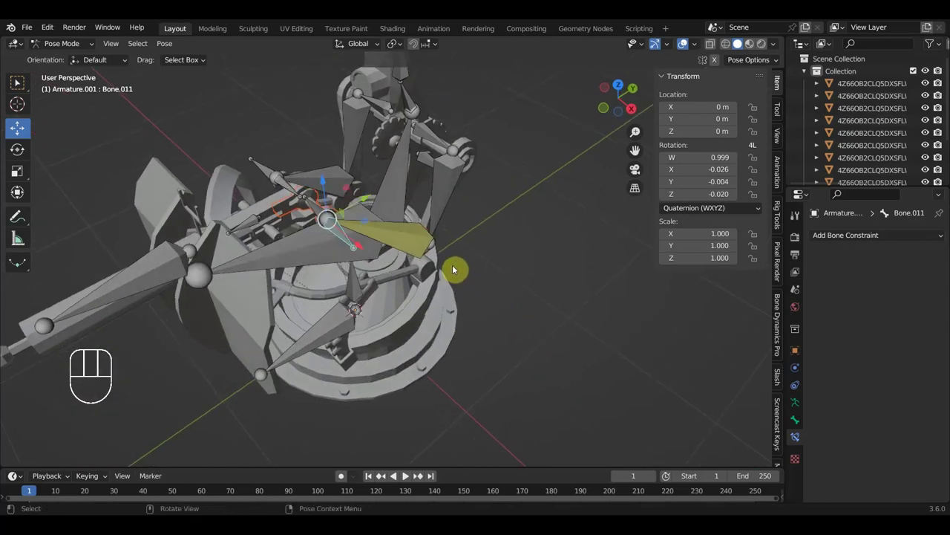
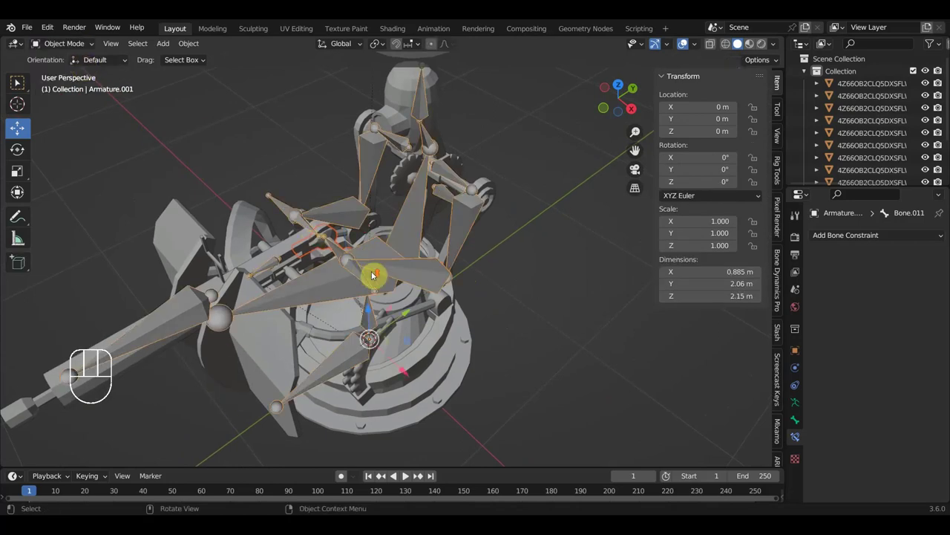
- Orbit around the gunner's upper body to find the mesh part to bind
{"action": "left_click_drag", "start_coordinate": [427, 285], "coordinate": [315, 303]}
{"action": "left_click_drag", "start_coordinate": [376, 327], "coordinate": [364, 298]}
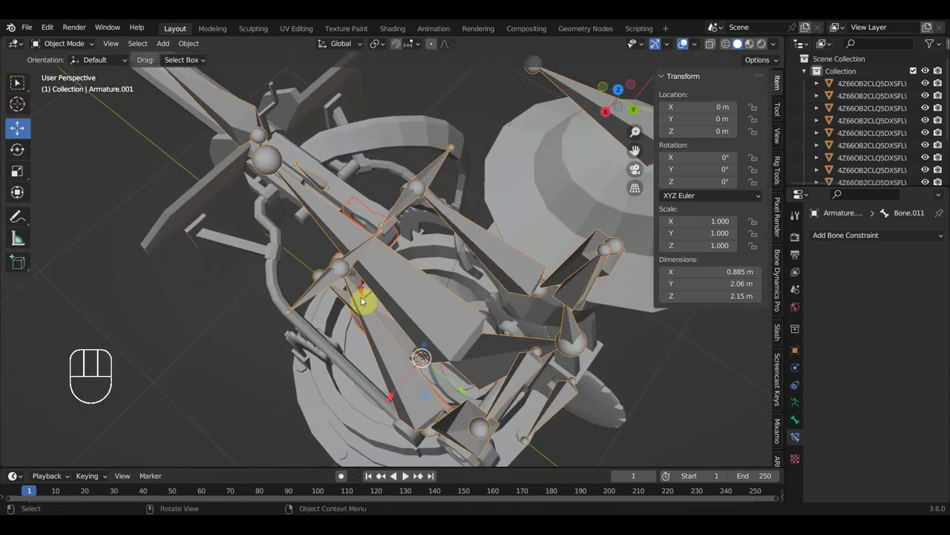
{"action": "left_click_drag", "start_coordinate": [355, 283], "coordinate": [347, 271]}
{"action": "left_click", "coordinate": [348, 274]}
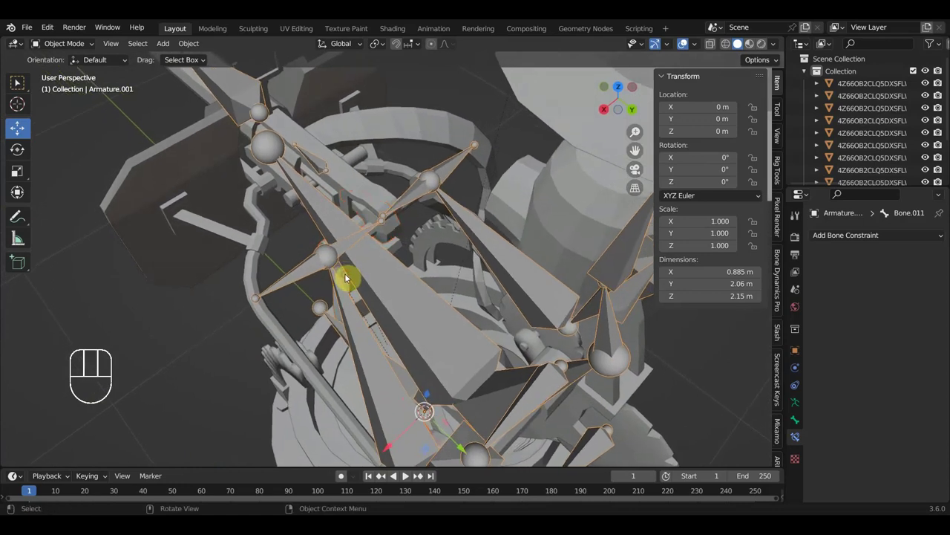
{"action": "left_click_drag", "start_coordinate": [369, 273], "coordinate": [381, 257]}
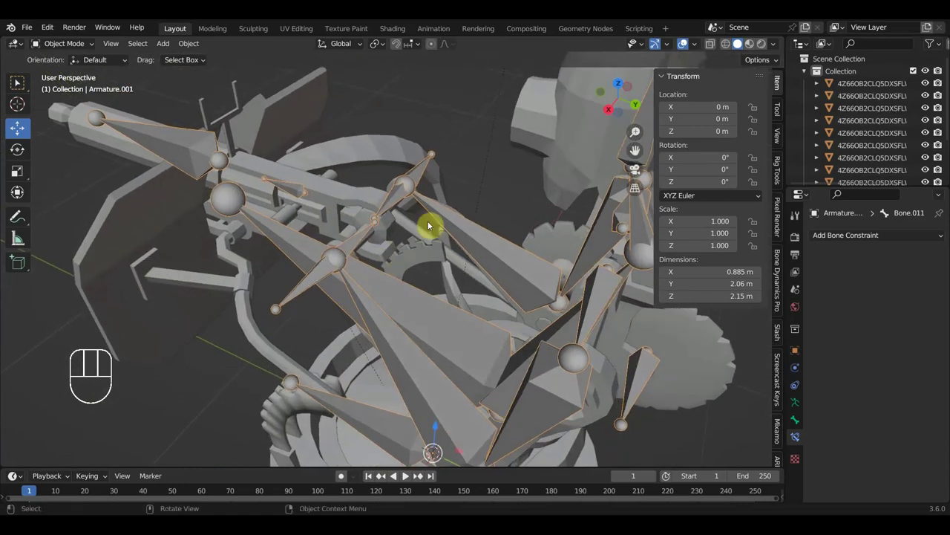
{"action": "middle_click", "coordinate": [372, 232]}
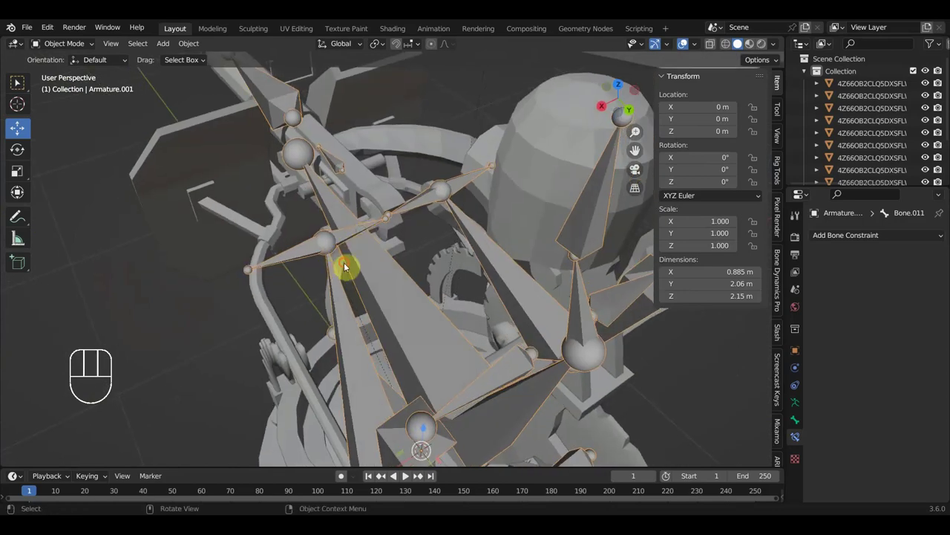
{"action": "left_click_drag", "start_coordinate": [402, 248], "coordinate": [387, 249]}
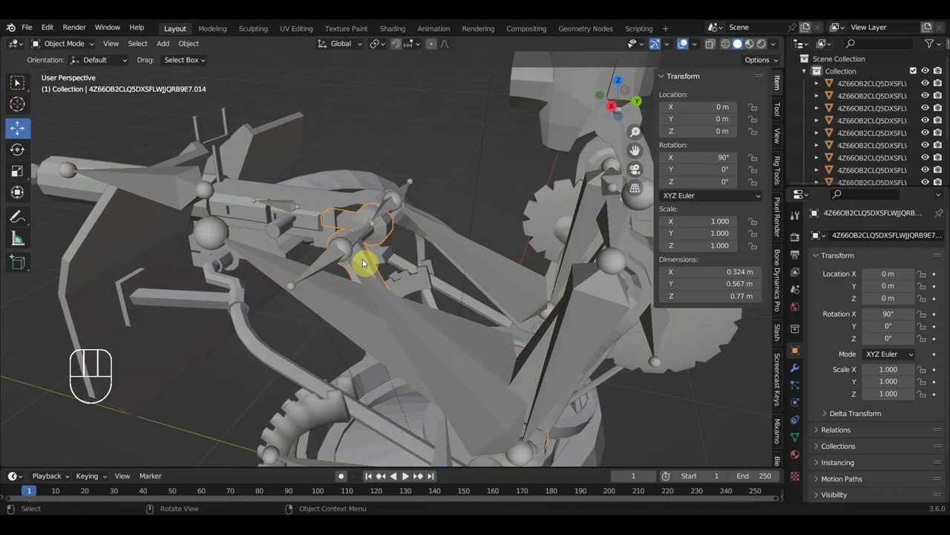
{"action": "left_click_drag", "start_coordinate": [378, 260], "coordinate": [423, 228]}
- Bind the gunner mesh part to Armature.001 with automatic weights
{"action": "left_click", "coordinate": [419, 214]}
{"action": "left_click_drag", "start_coordinate": [431, 219], "coordinate": [460, 216]}
{"action": "left_click", "coordinate": [471, 242]}
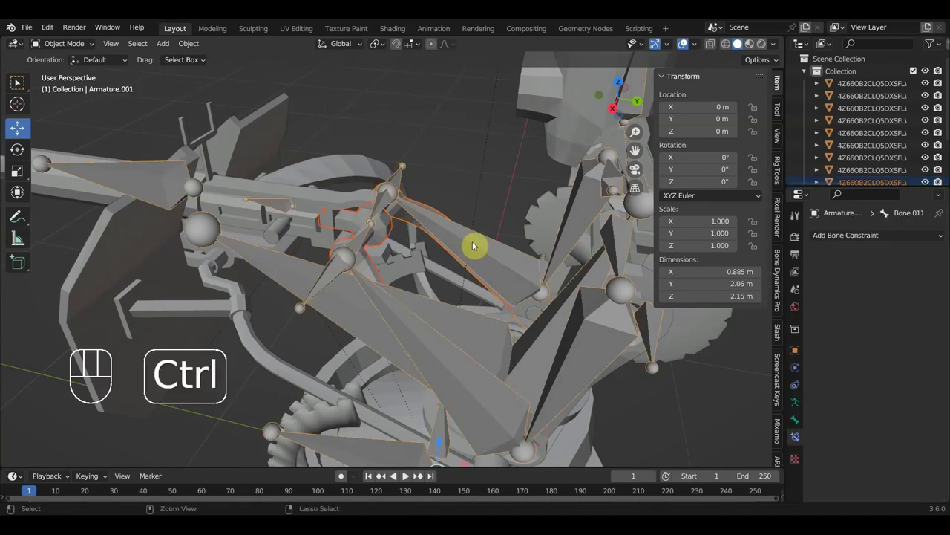
{"action": "key", "text": "ctrl+p"}
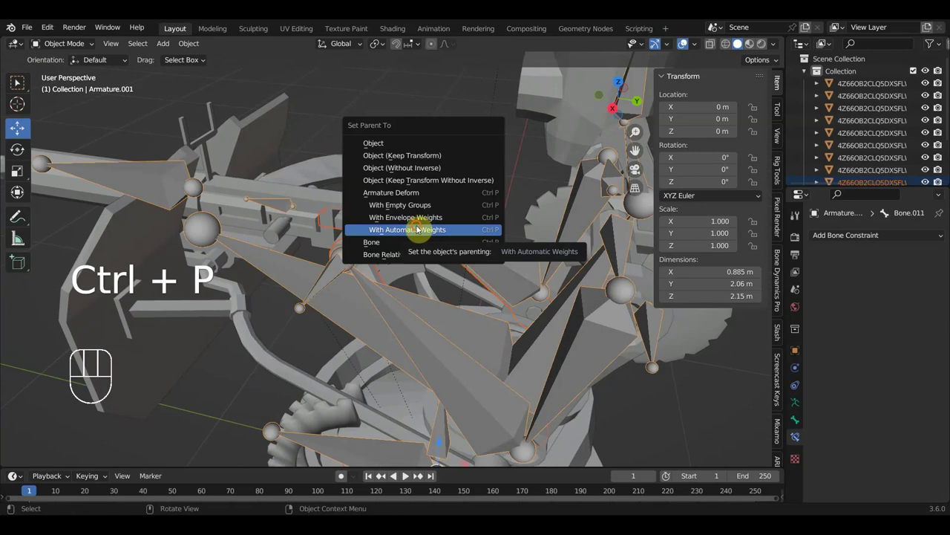
{"action": "left_click_drag", "start_coordinate": [400, 268], "coordinate": [336, 274]}
{"action": "left_click", "coordinate": [305, 279]}
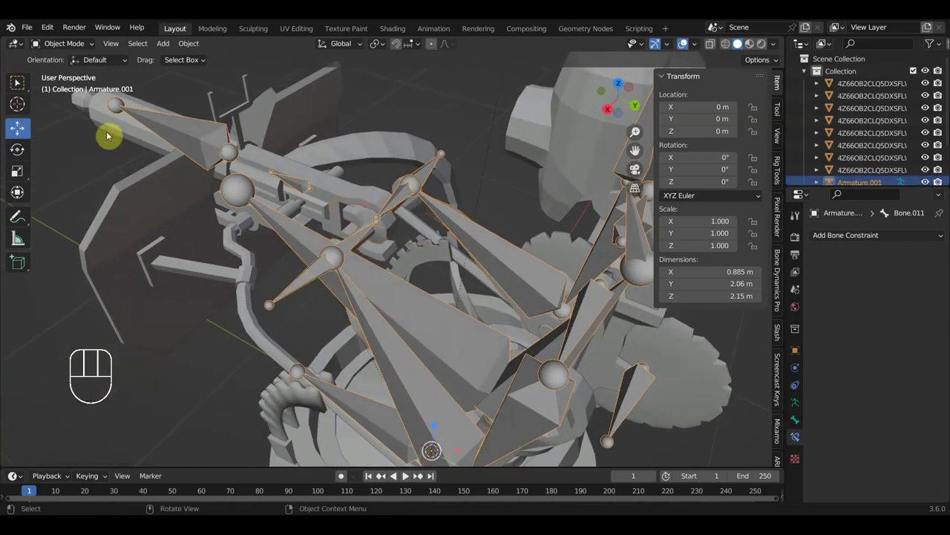
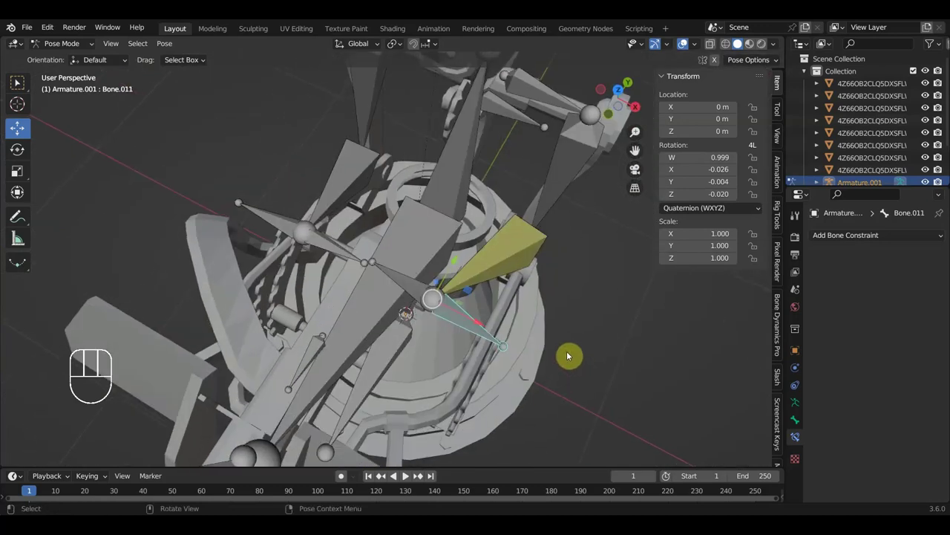
- Move Bone.011 of the arm rig slightly off its rest position from the top view
{"action": "key", "text": "g"}
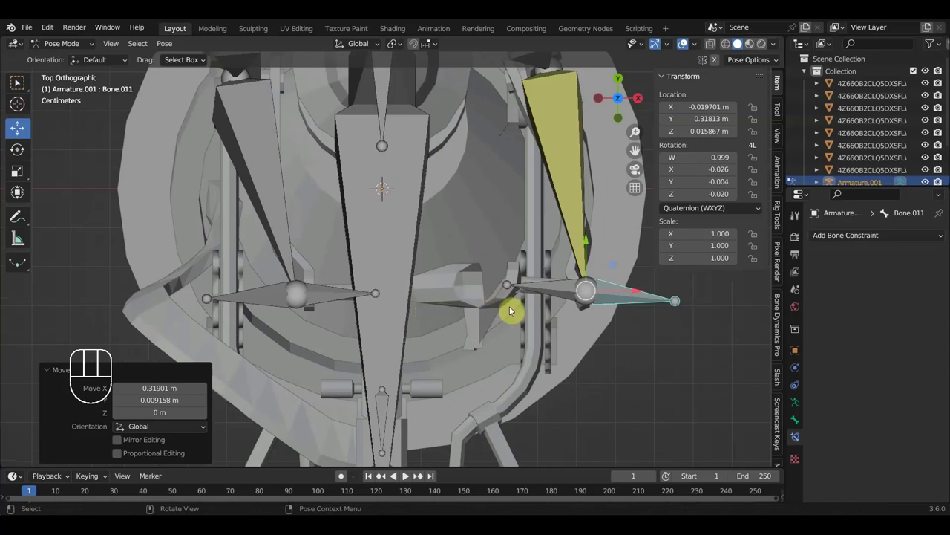
{"action": "key", "text": "g"}
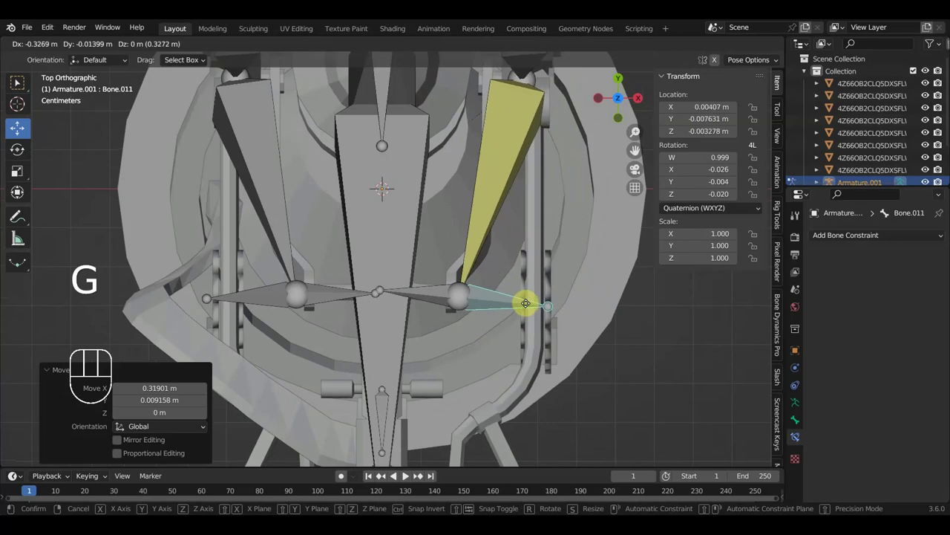
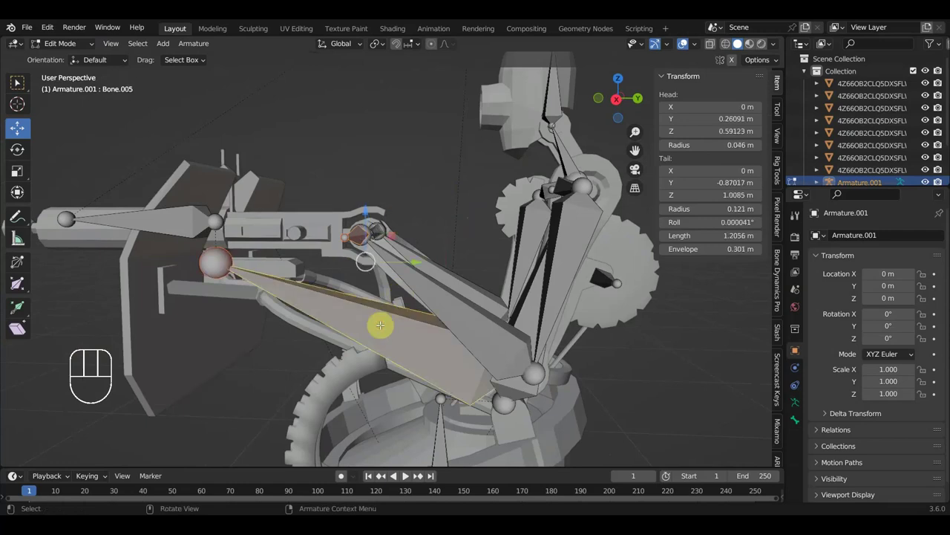
- Call up the parenting options while inspecting the armature's bones
{"action": "key", "text": "ctrl+p"}
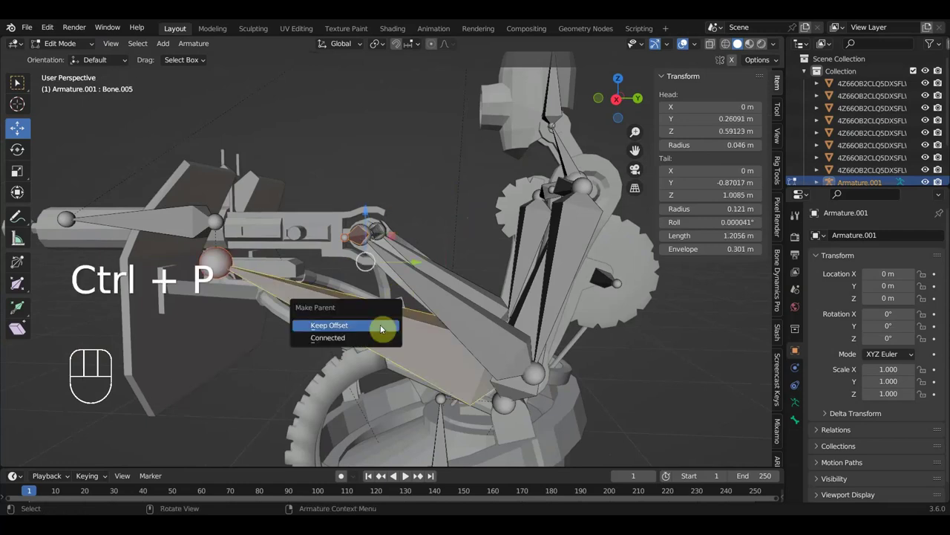
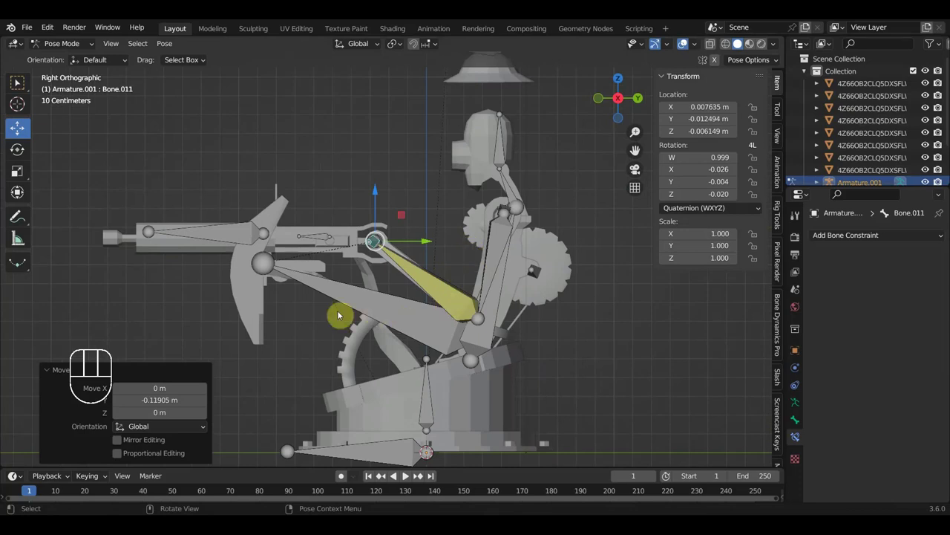
- Select the torso bone and test-rotate it twice to check the deformation
{"action": "left_click", "coordinate": [355, 297]}
{"action": "left_click_drag", "start_coordinate": [434, 306], "coordinate": [526, 279]}
{"action": "key", "text": "r"}
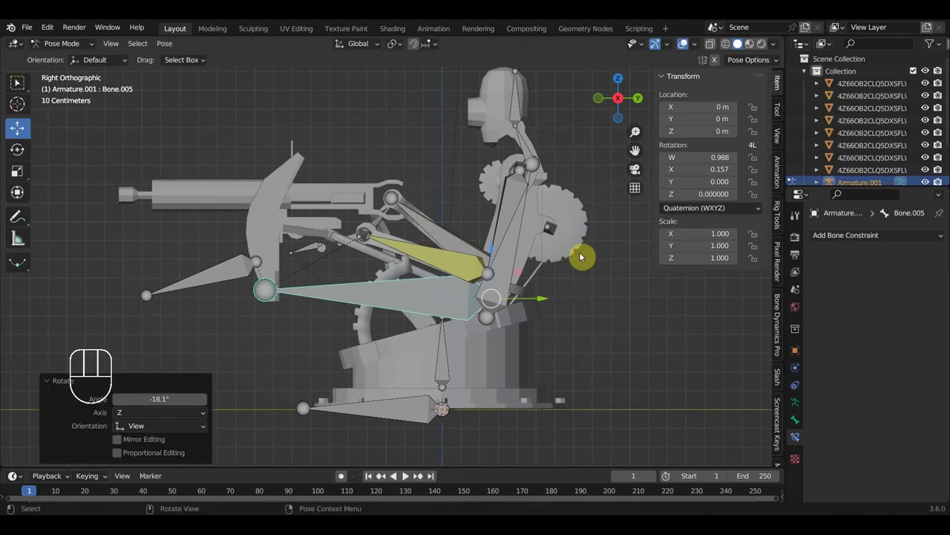
{"action": "key", "text": "r"}
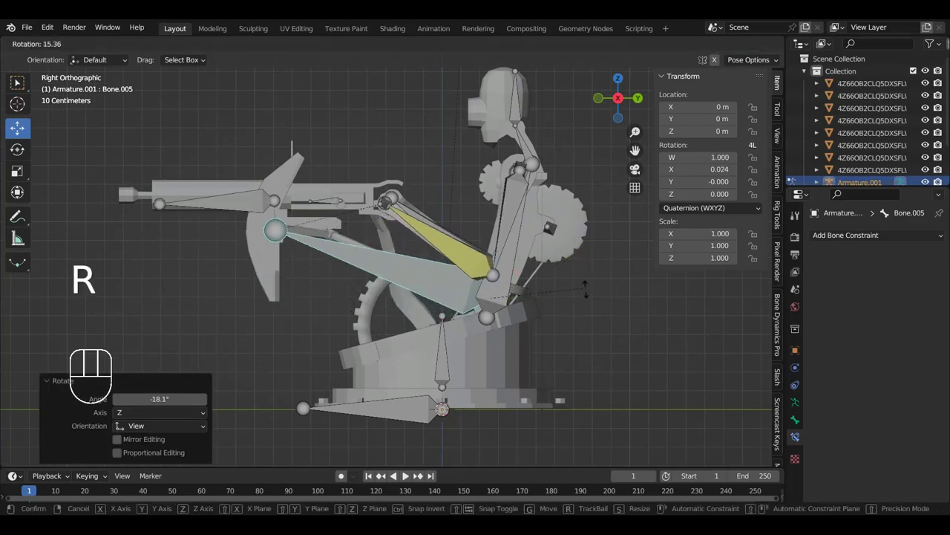
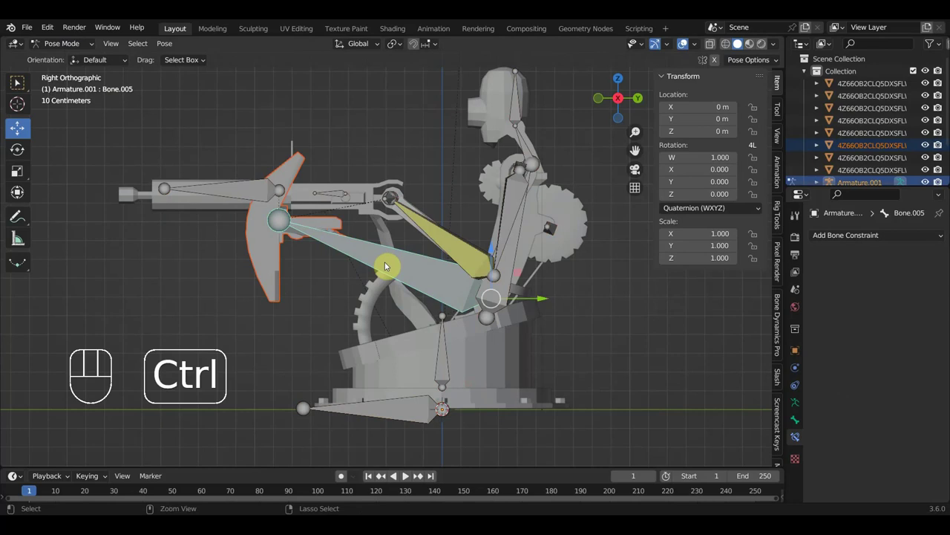
- Parent the mesh part to Bone.006 and rotate the bone to confirm it follows
{"action": "key", "text": "ctrl+p"}
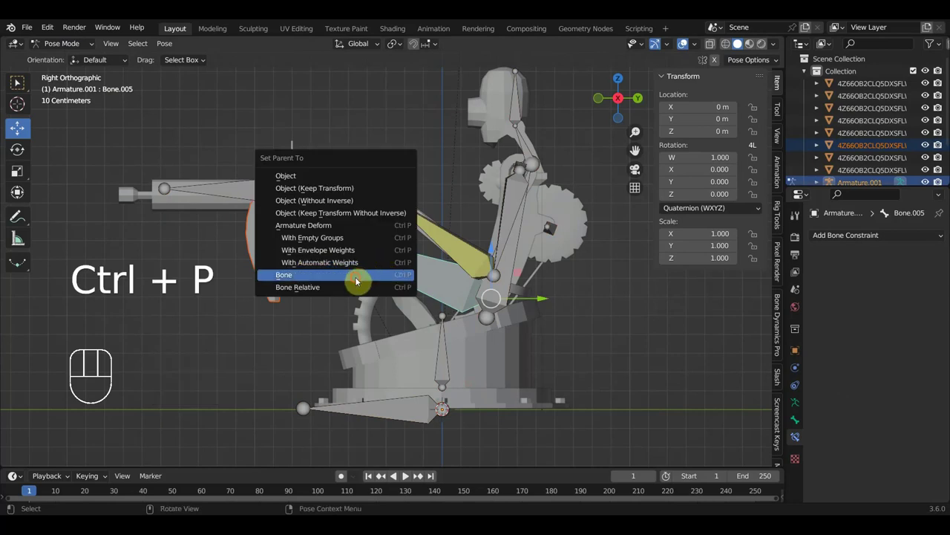
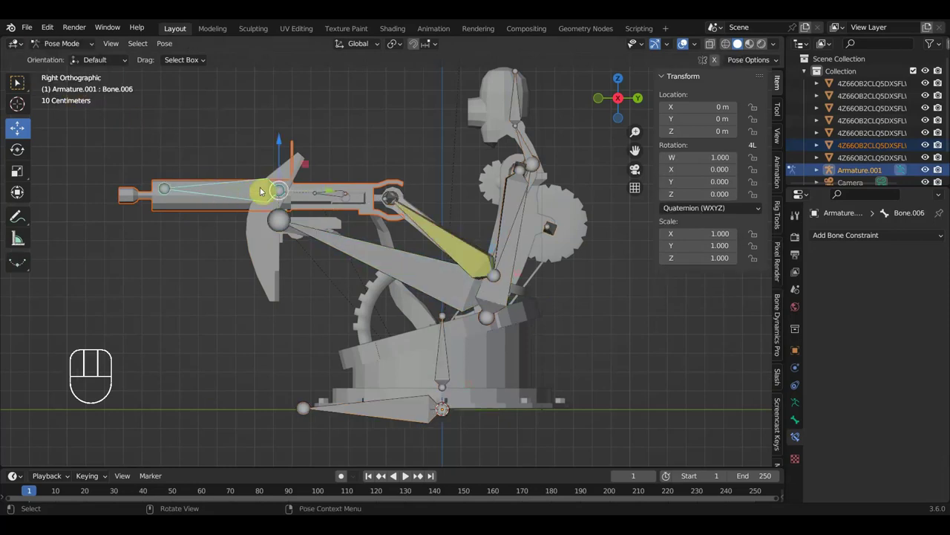
{"action": "key", "text": "ctrl+p"}
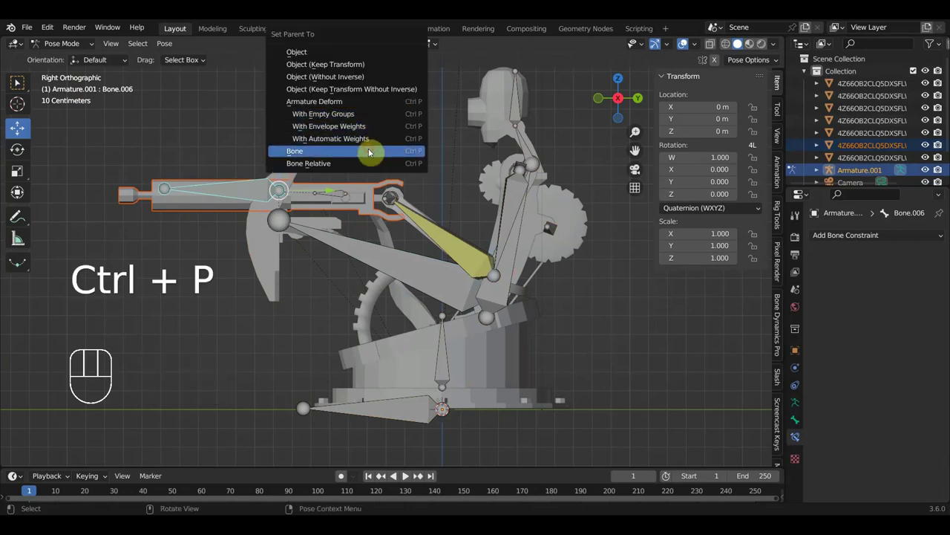
{"action": "left_click", "coordinate": [391, 264]}
{"action": "key", "text": "r"}
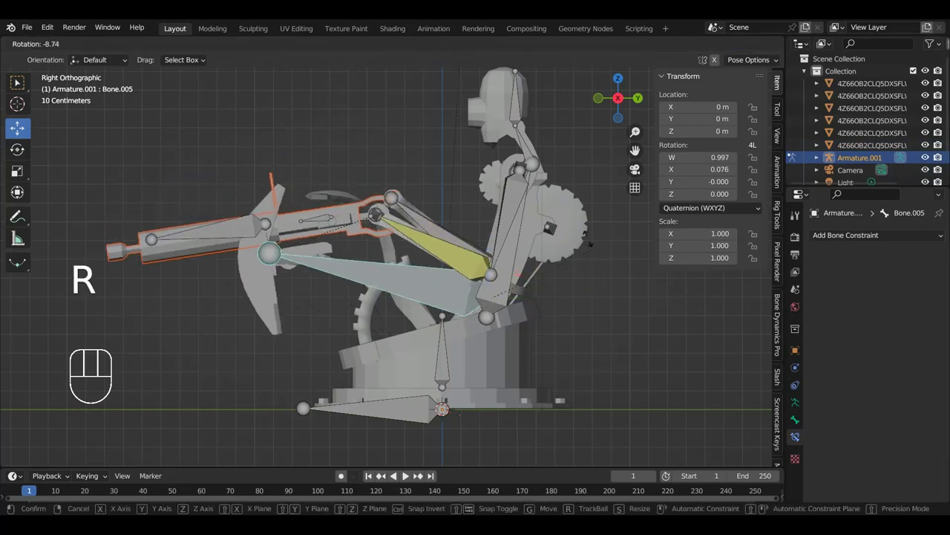
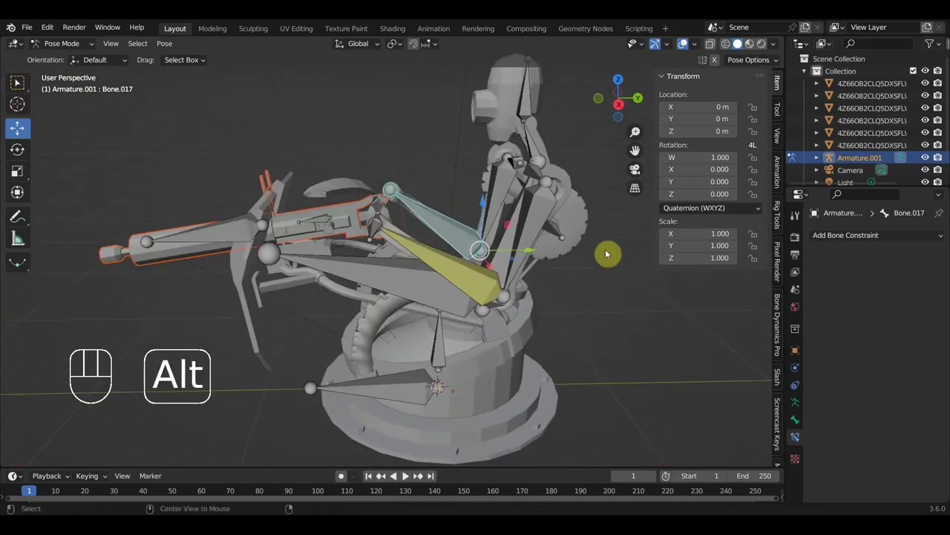
- Clear the test location and rotation of the selected bones back to rest
{"action": "key", "text": "alt+g"}
{"action": "key", "text": "alt+r"}
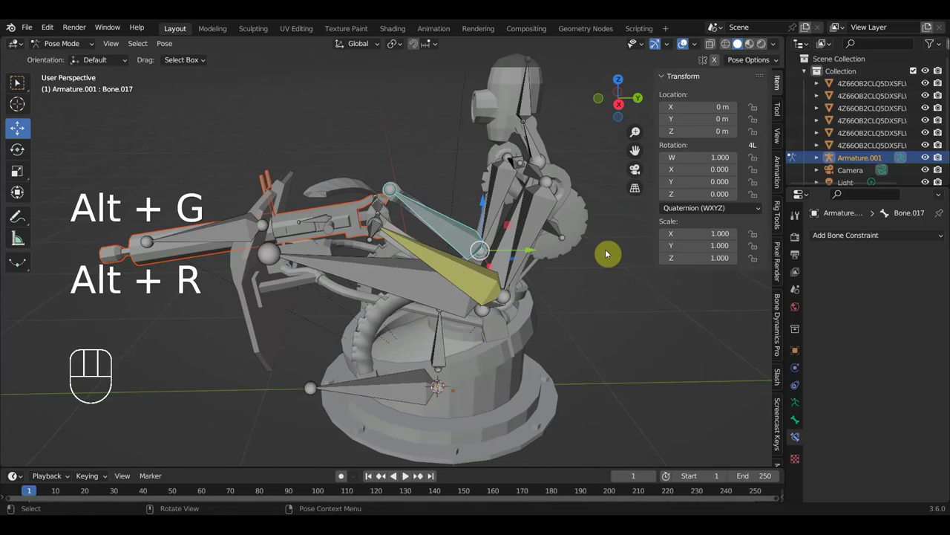
{"action": "key", "text": "a"}
{"action": "key", "text": "alt+g"}
{"action": "key", "text": "alt+r"}
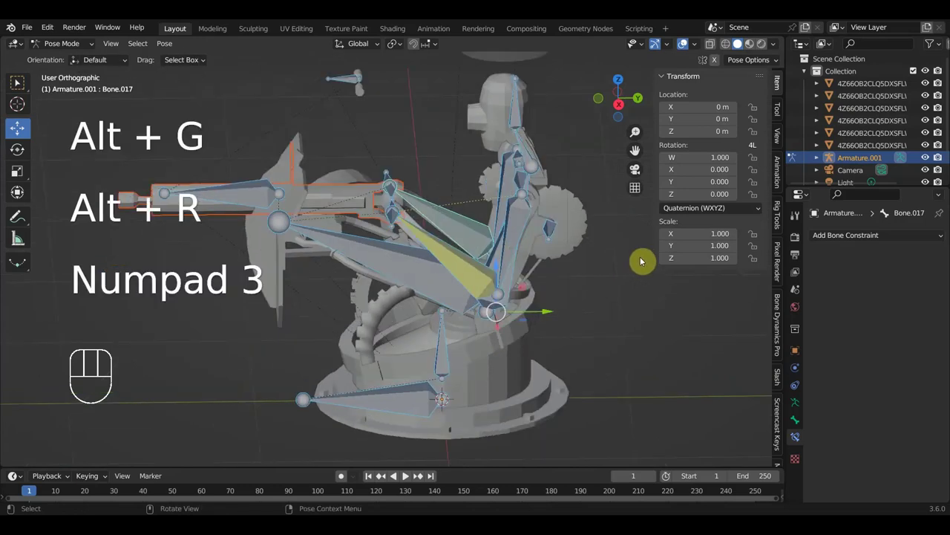
- Orbit toward the mounted gun and add Bone.017 to the selection with Bone.018
{"action": "left_click_drag", "start_coordinate": [330, 289], "coordinate": [293, 268]}
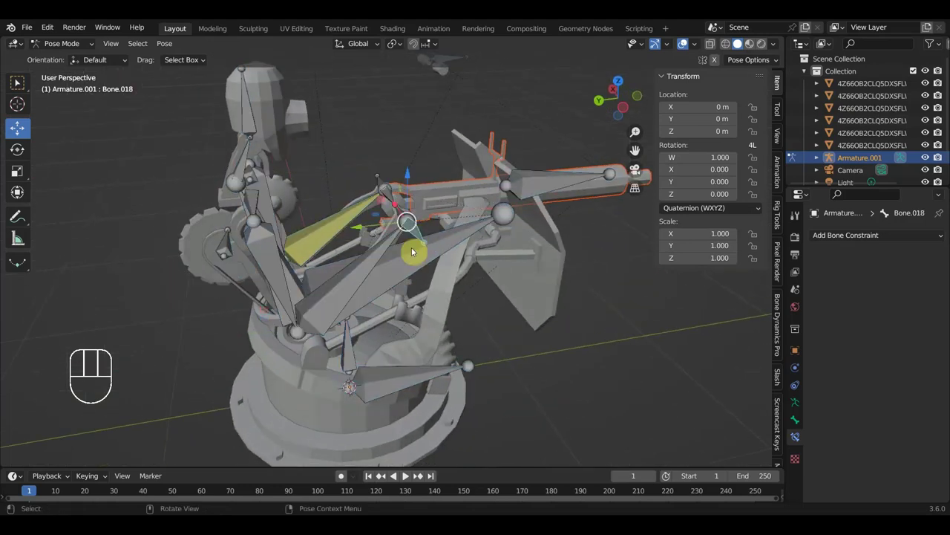
{"action": "left_click", "coordinate": [367, 268]}
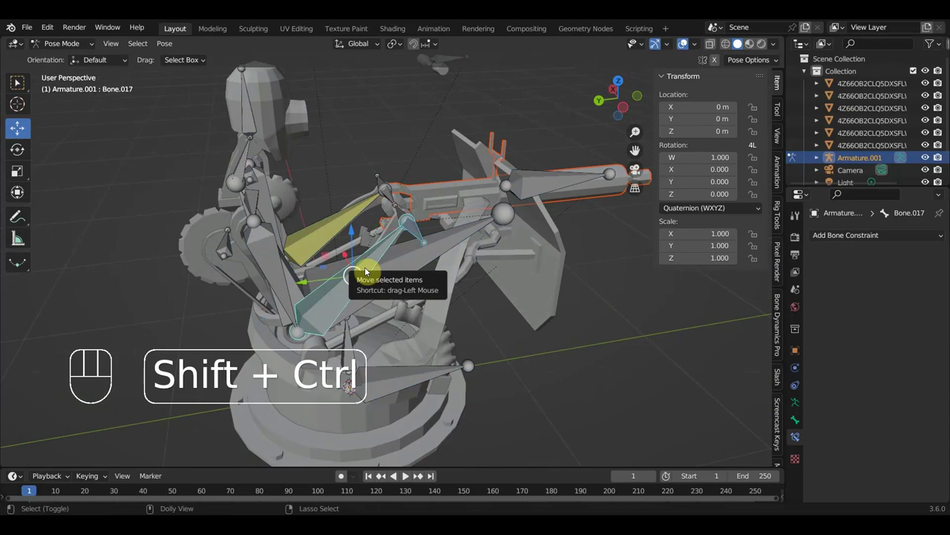
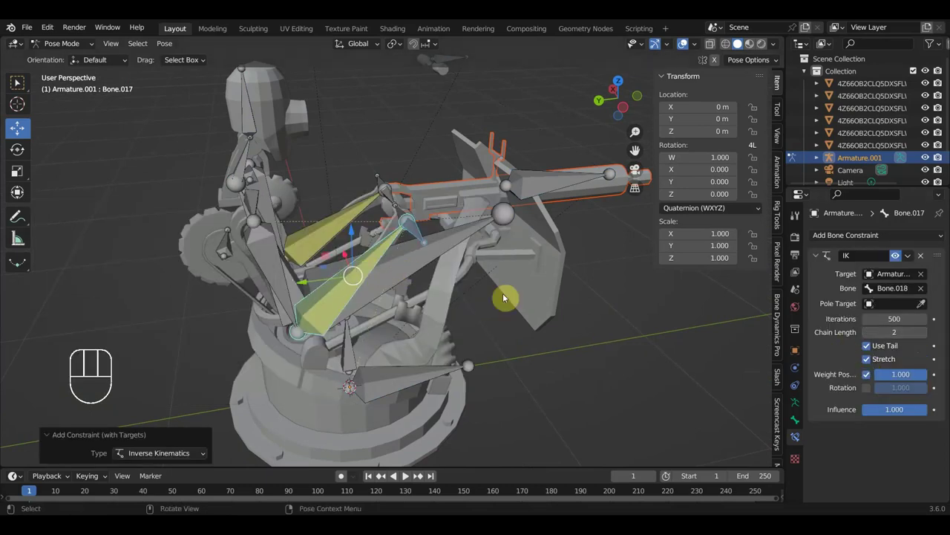
- Test-tilt torso Bone.005, then rotate hat bone Bone.014 about 19 degrees to seat the hat
{"action": "left_click_drag", "start_coordinate": [482, 270], "coordinate": [608, 280]}
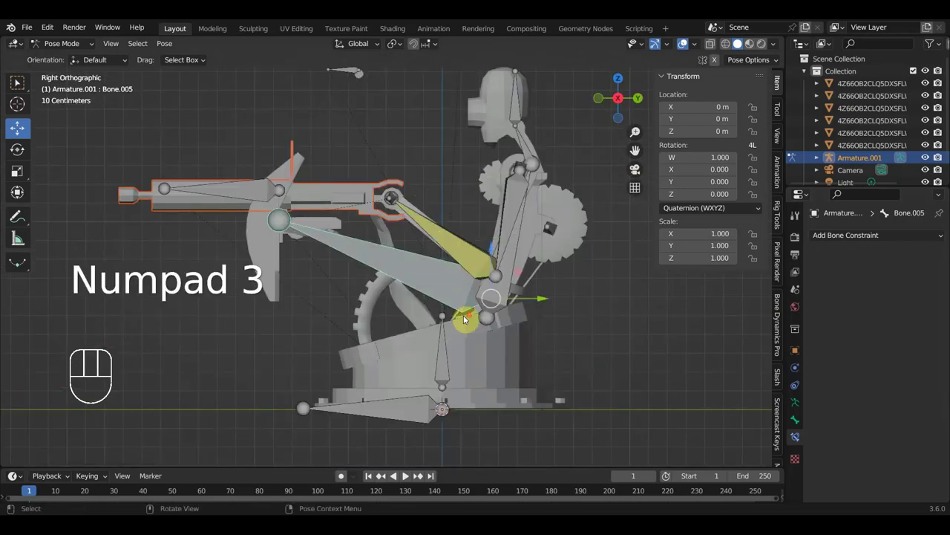
{"action": "key", "text": "r"}
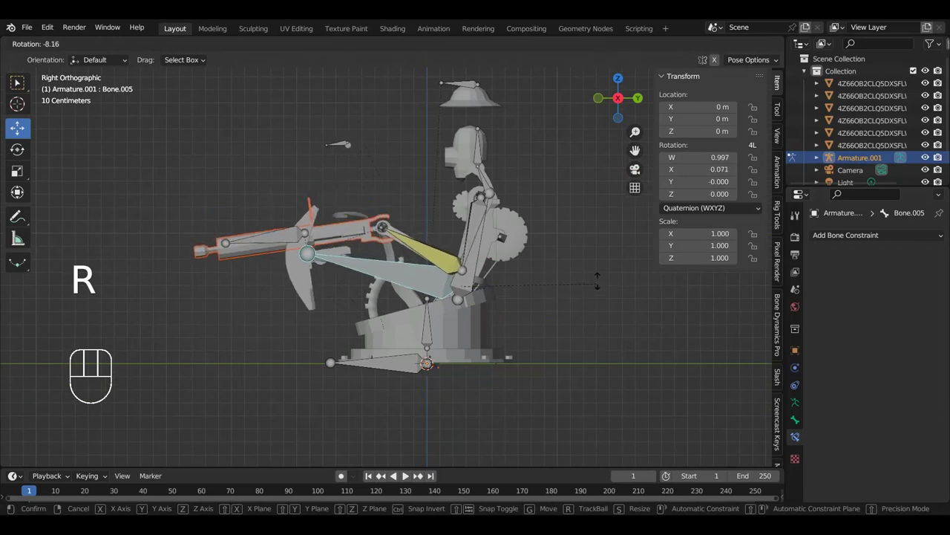
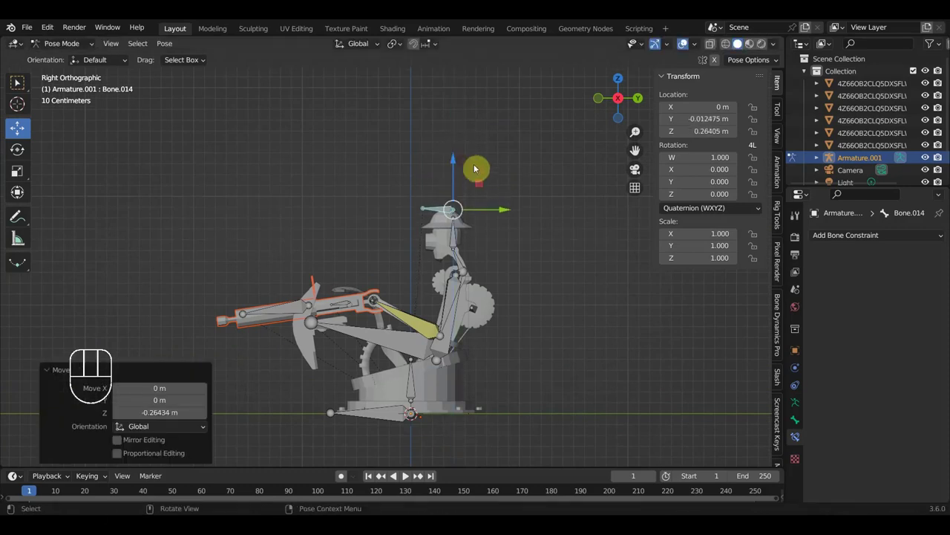
{"action": "key", "text": "r"}
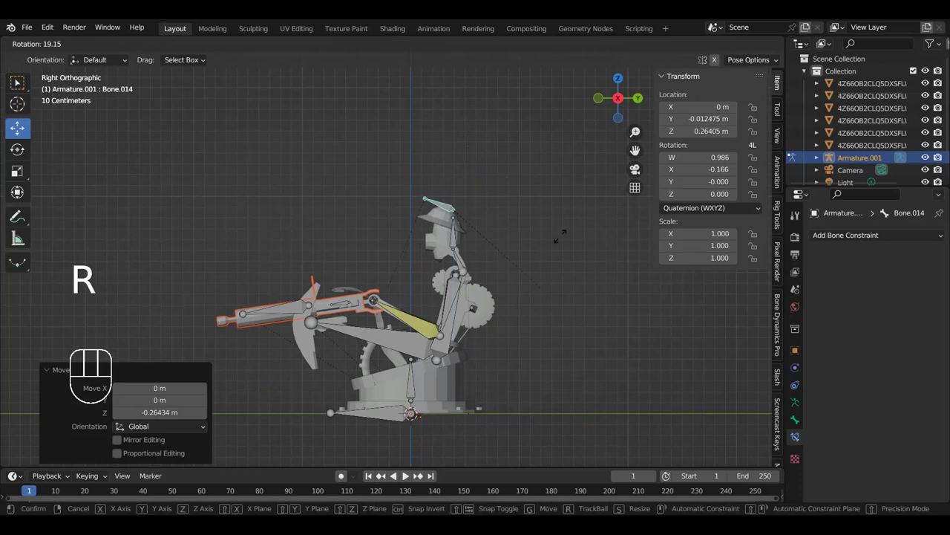
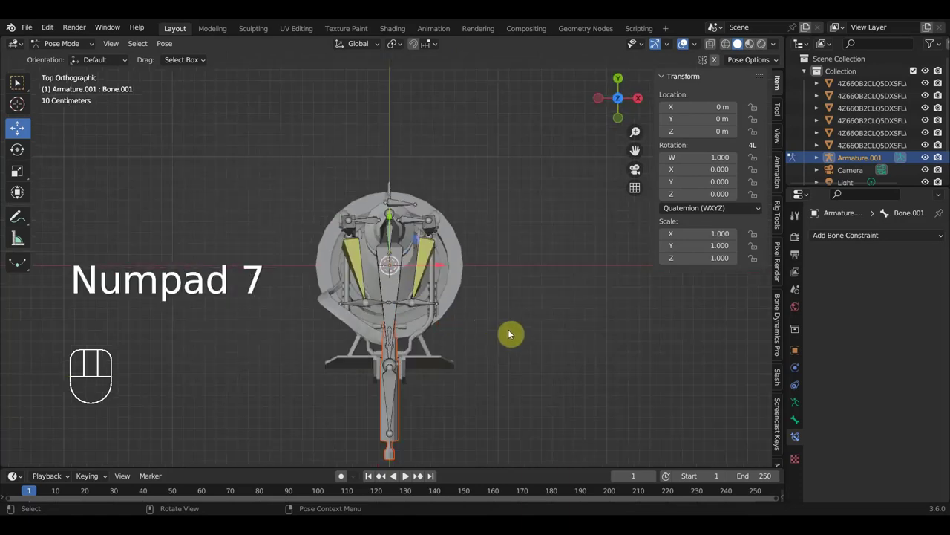
- Swing turret Bone.001 through test rotations and clear it back to rest each time
{"action": "key", "text": "r"}
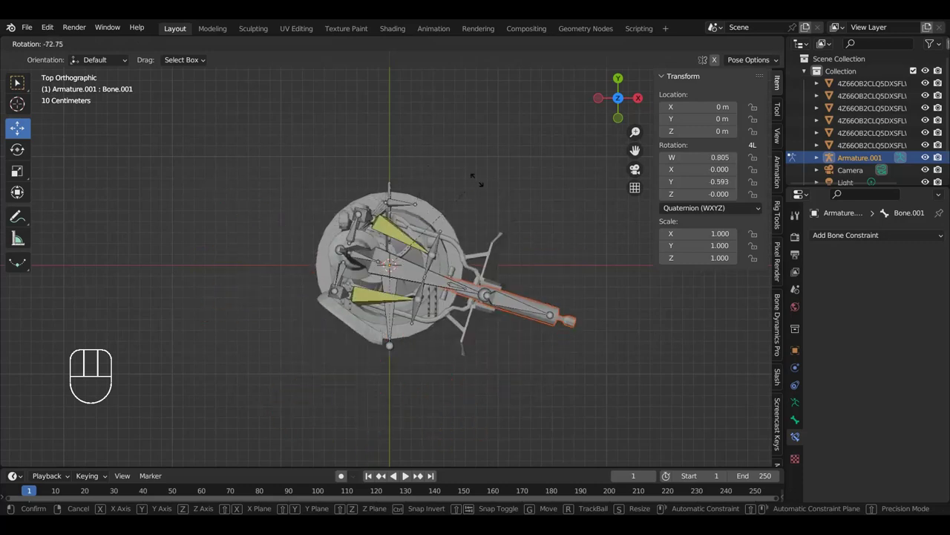
{"action": "left_click_drag", "start_coordinate": [503, 287], "coordinate": [384, 188]}
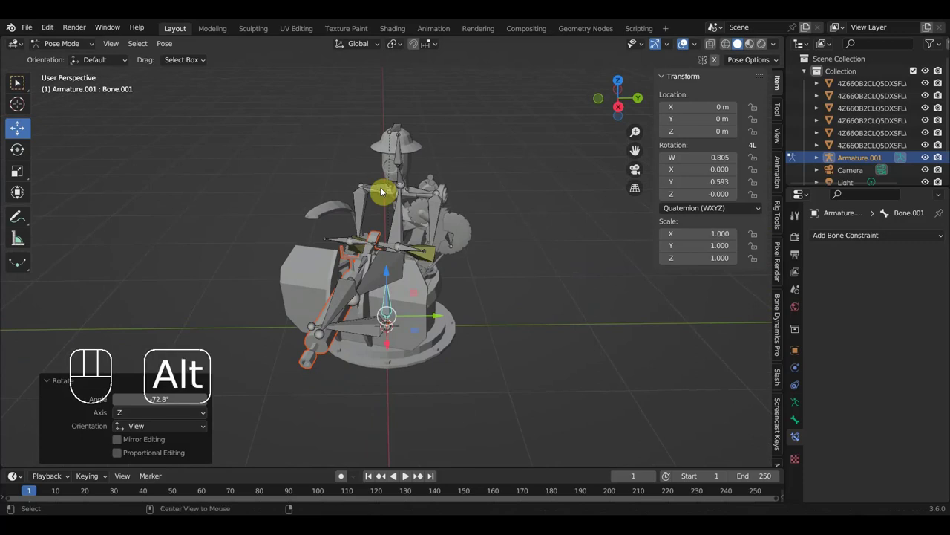
{"action": "key", "text": "alt+g"}
{"action": "key", "text": "alt+r"}
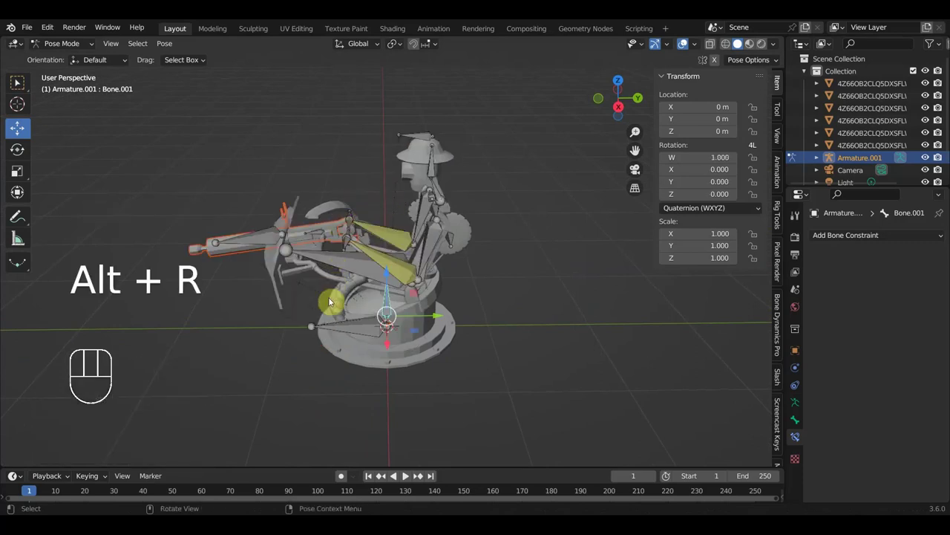
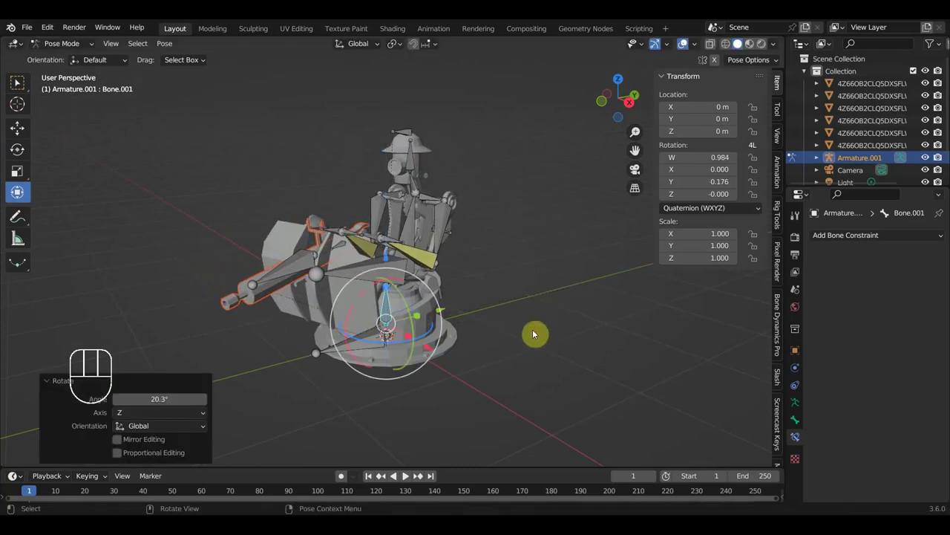
{"action": "key", "text": "r"}
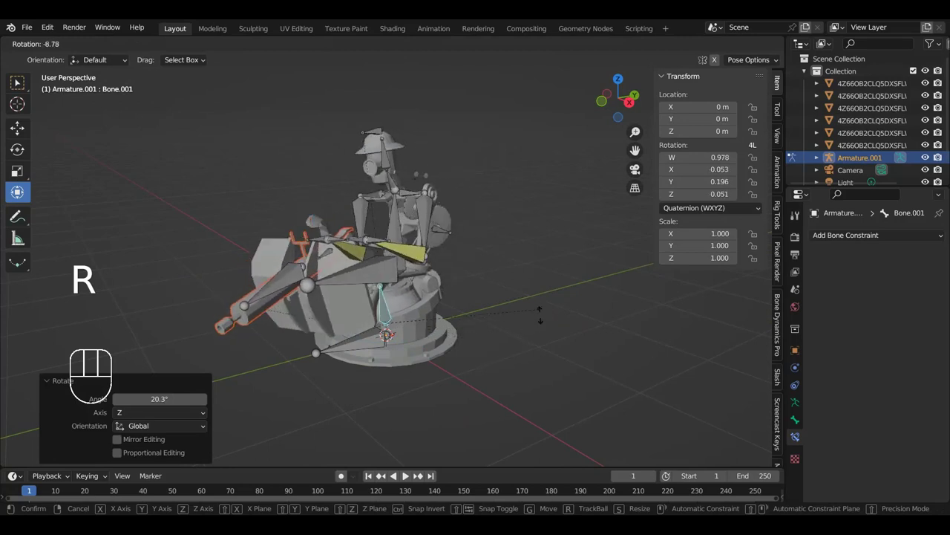
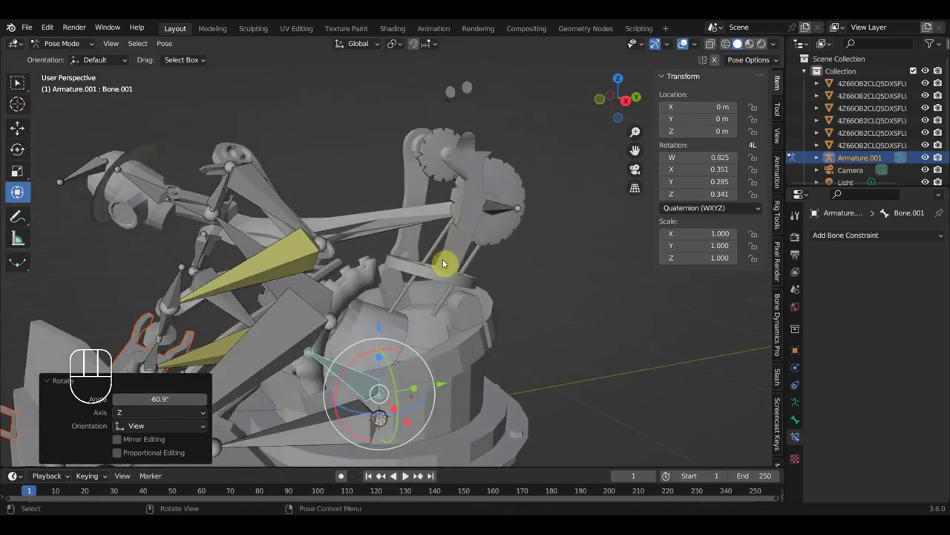
{"action": "key", "text": "alt+g"}
{"action": "key", "text": "alt+r"}
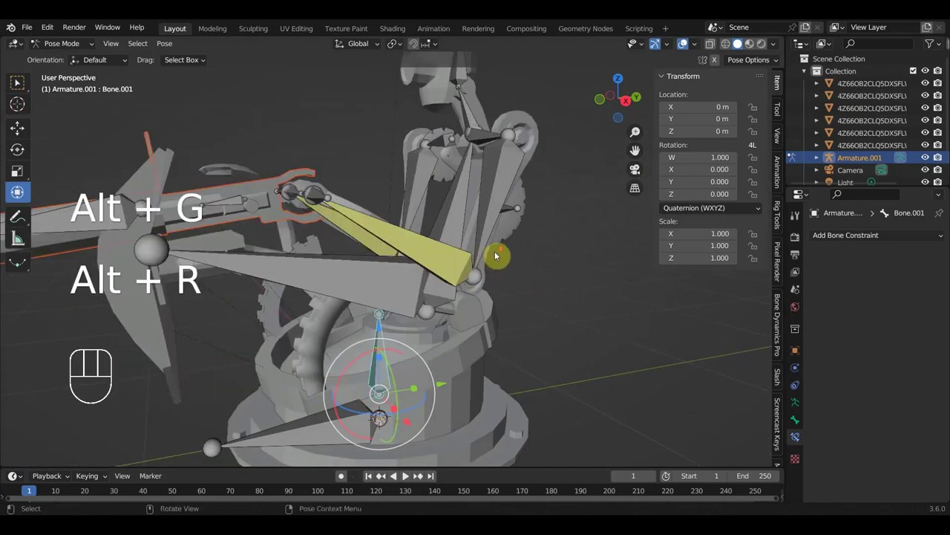
- Lock Bone.001's Z rotation, test-rotate it about 47 degrees and reset it to zero
{"action": "middle_click", "coordinate": [593, 273]}
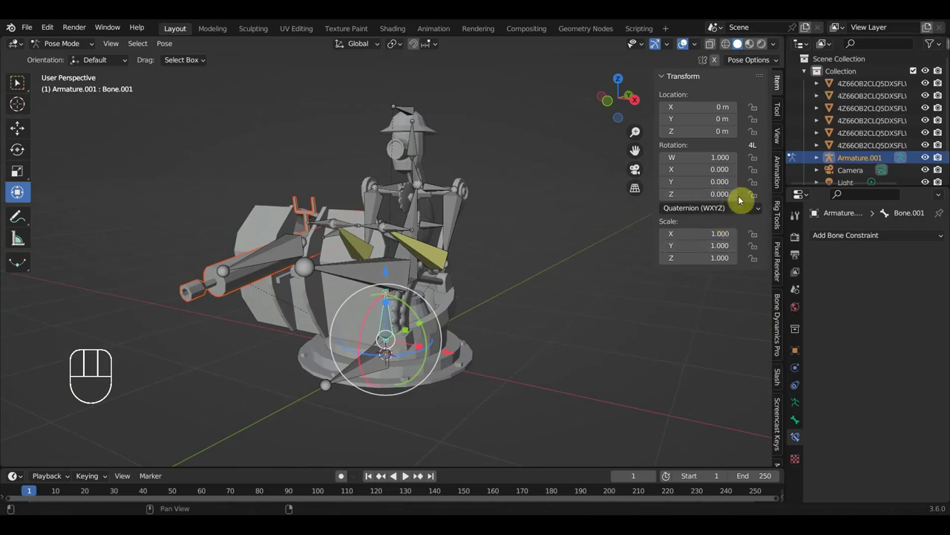
{"action": "left_click", "coordinate": [757, 198]}
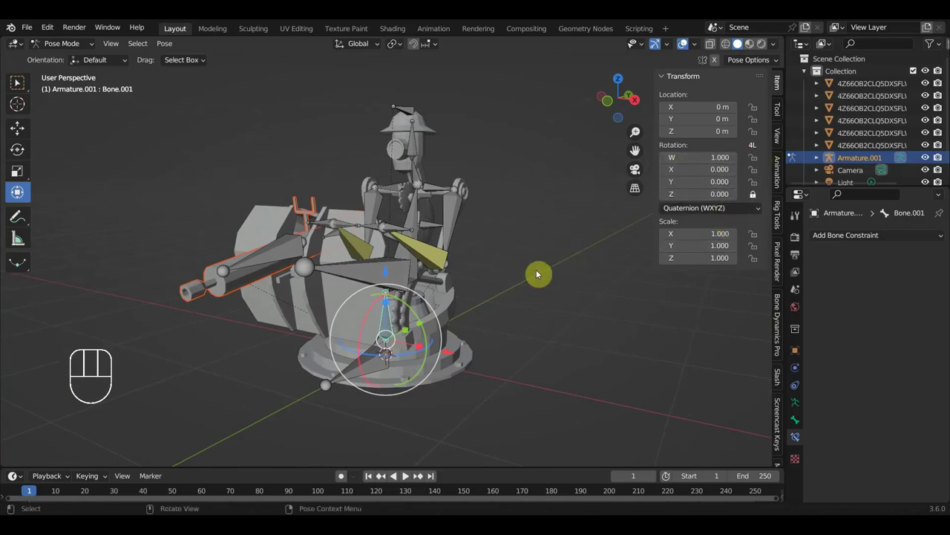
{"action": "key", "text": "r"}
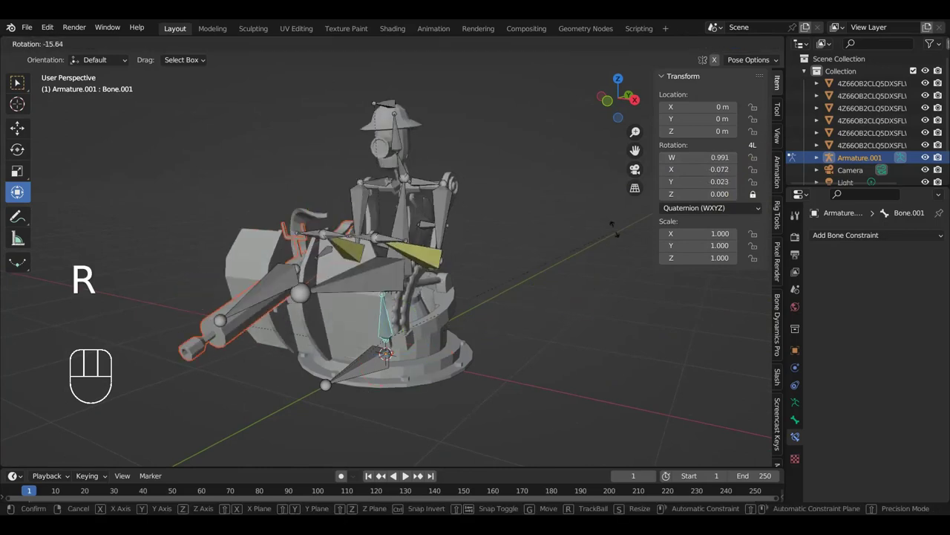
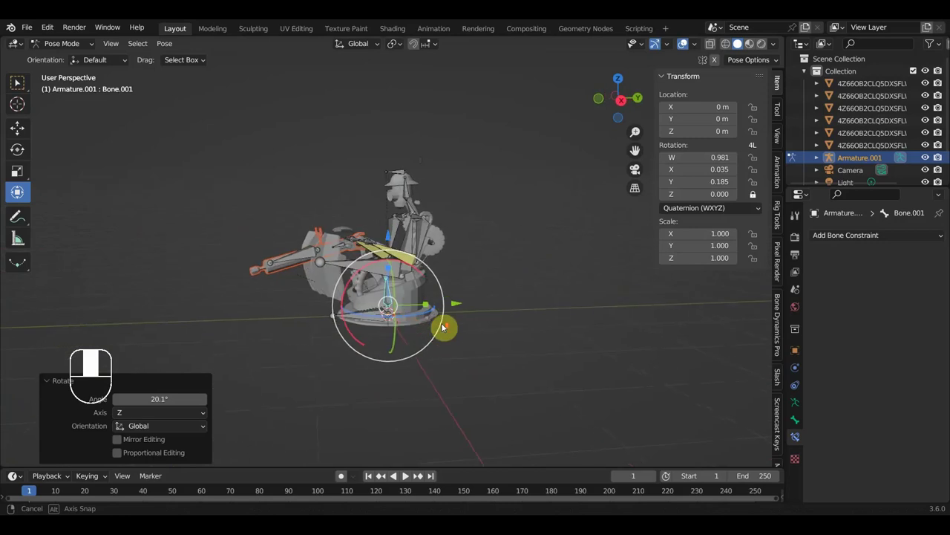
{"action": "key", "text": "alt+g"}
{"action": "key", "text": "alt+r"}
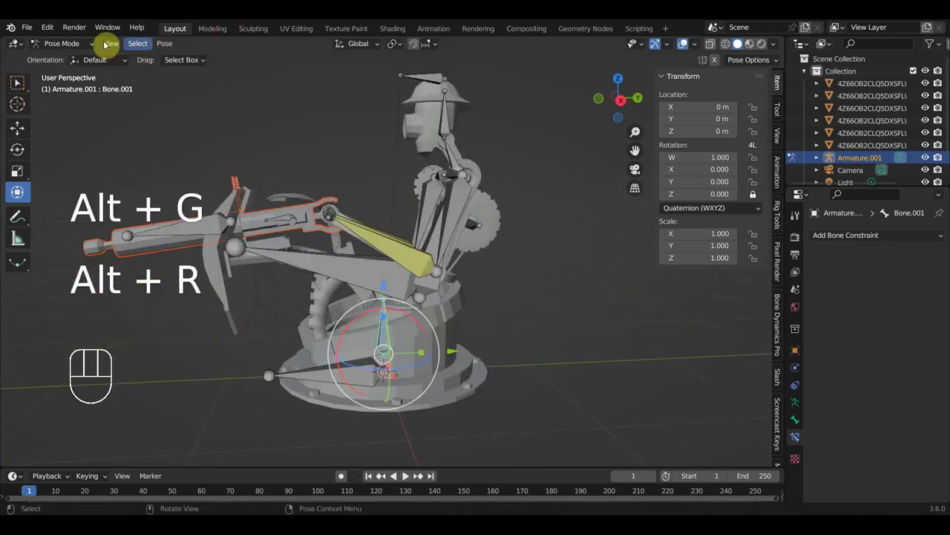
- Select the gear mesh with the armature in Object Mode and bring up parenting to Bone.013
{"action": "left_click_drag", "start_coordinate": [81, 43], "coordinate": [343, 168]}
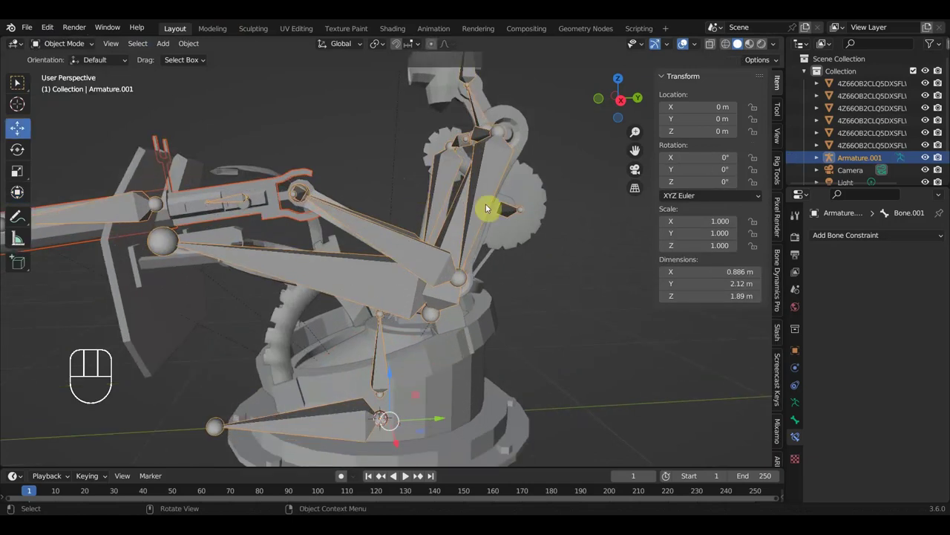
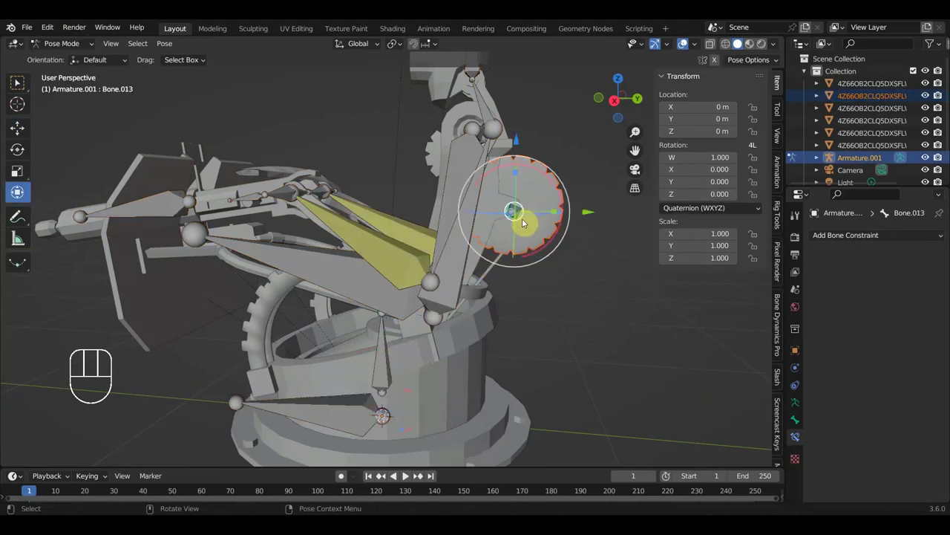
{"action": "key", "text": "ctrl+p"}
{"action": "left_click_drag", "start_coordinate": [516, 197], "coordinate": [471, 187]}
{"action": "left_click", "coordinate": [473, 185]}
{"action": "left_click", "coordinate": [473, 177]}
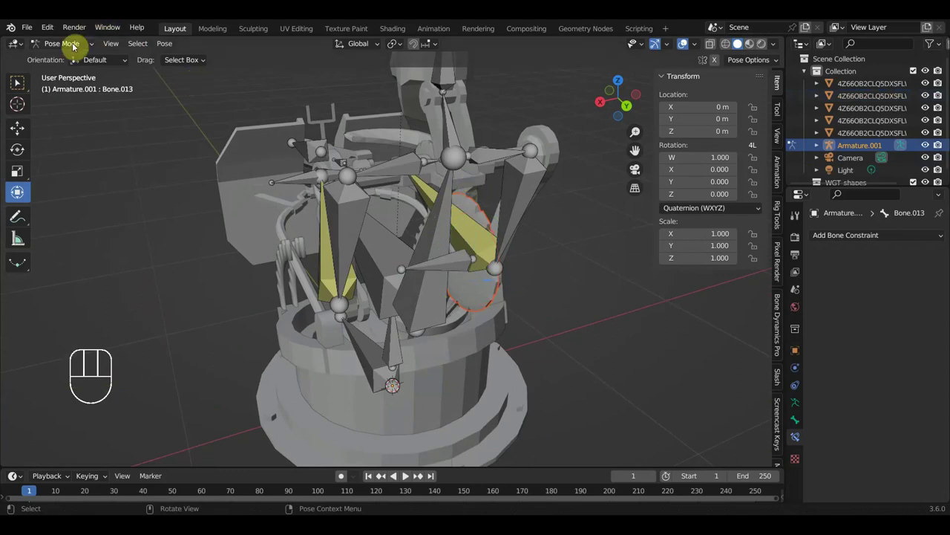
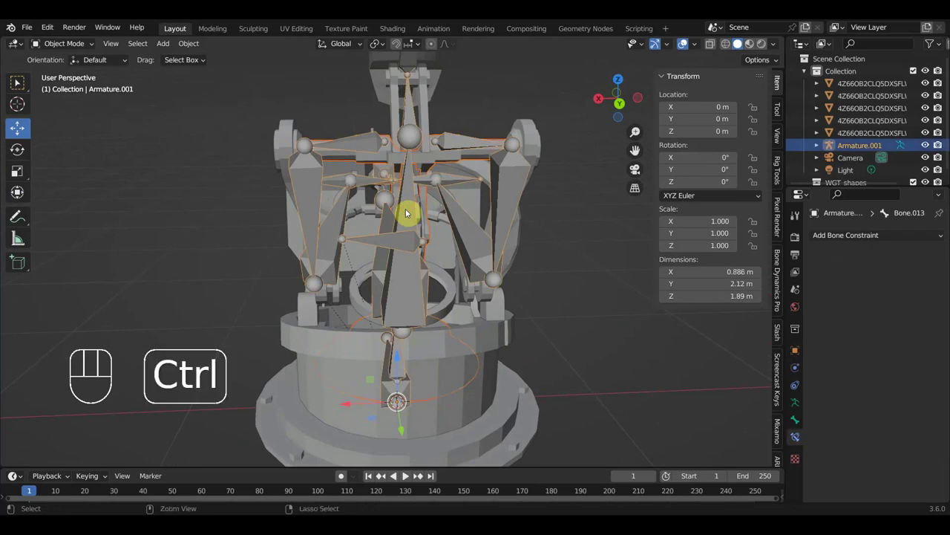
{"action": "key", "text": "ctrl+p"}
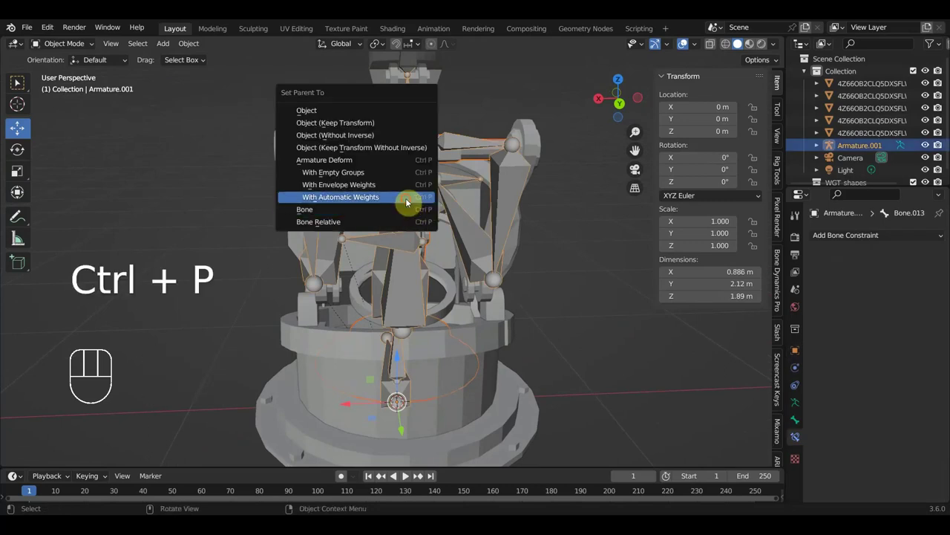
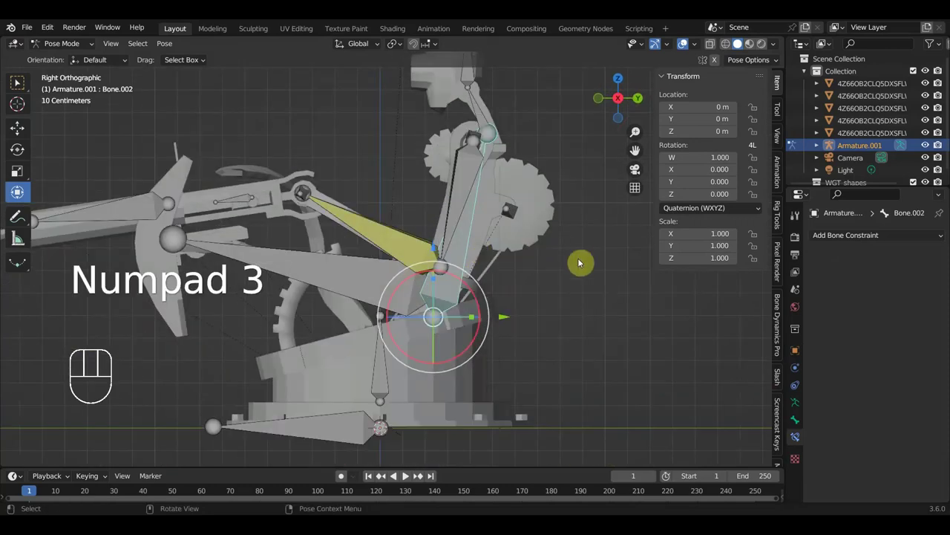
- Rotate Bone.002 about -15 degrees around its X axis as a test
{"action": "key", "text": "r"}
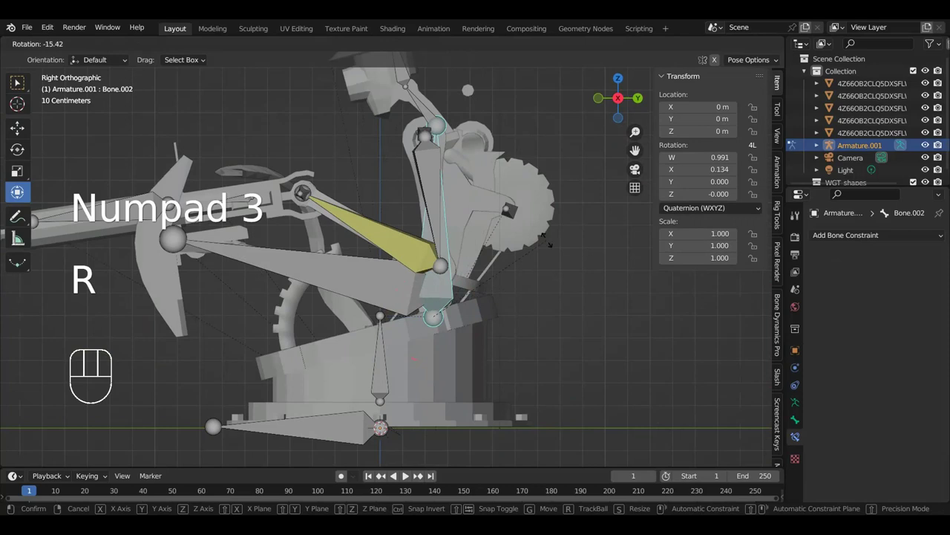
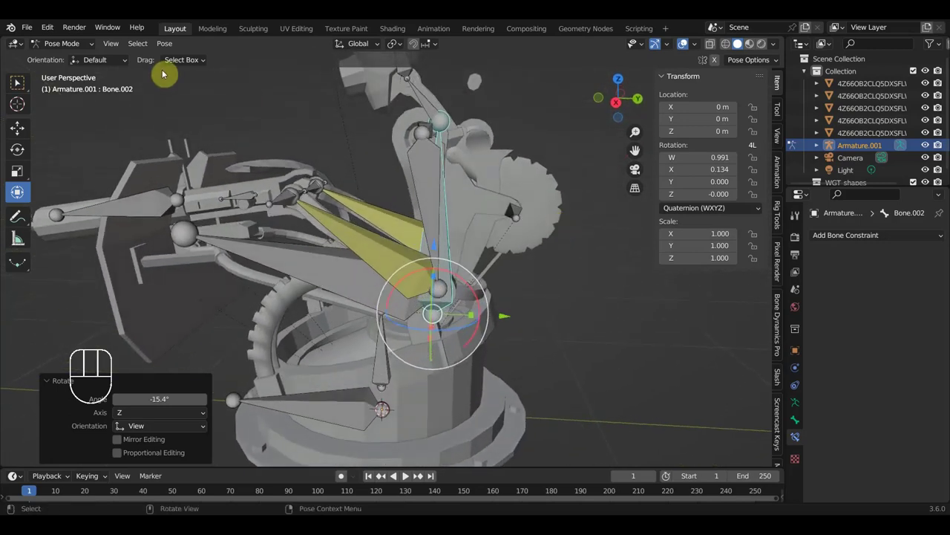
- Return to Object Mode and select the turret mesh part together with the armature
{"action": "left_click_drag", "start_coordinate": [73, 44], "coordinate": [529, 249]}
{"action": "left_click", "coordinate": [490, 233]}
{"action": "left_click_drag", "start_coordinate": [480, 254], "coordinate": [456, 256]}
{"action": "left_click_drag", "start_coordinate": [456, 256], "coordinate": [452, 250]}
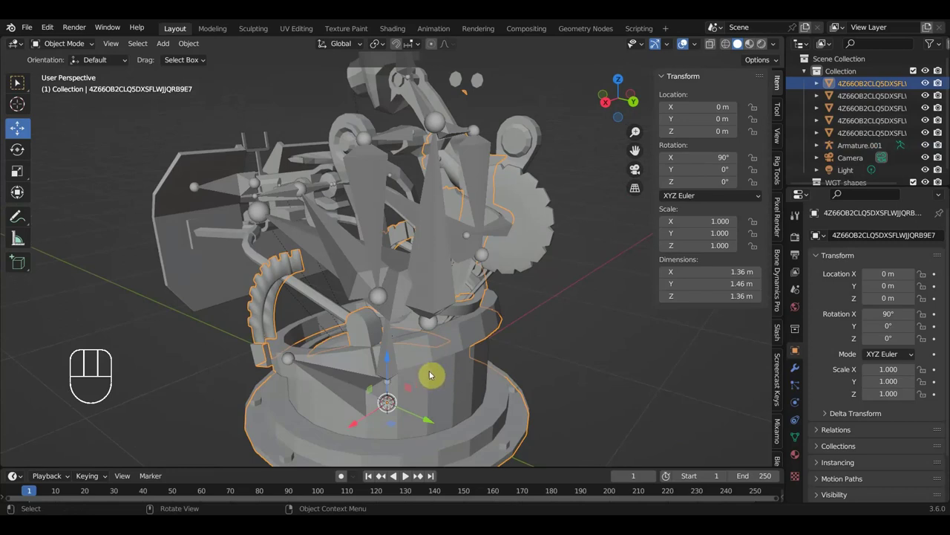
{"action": "left_click_drag", "start_coordinate": [448, 341], "coordinate": [440, 342]}
{"action": "left_click", "coordinate": [437, 267]}
{"action": "left_click_drag", "start_coordinate": [467, 265], "coordinate": [489, 237]}
- Pick Bone.002 in Pose Mode and parent the mesh part to it with Ctrl+P > Bone
{"action": "middle_click", "coordinate": [510, 225]}
{"action": "left_click", "coordinate": [491, 203]}
{"action": "left_click_drag", "start_coordinate": [427, 228], "coordinate": [403, 235]}
{"action": "left_click", "coordinate": [430, 242]}
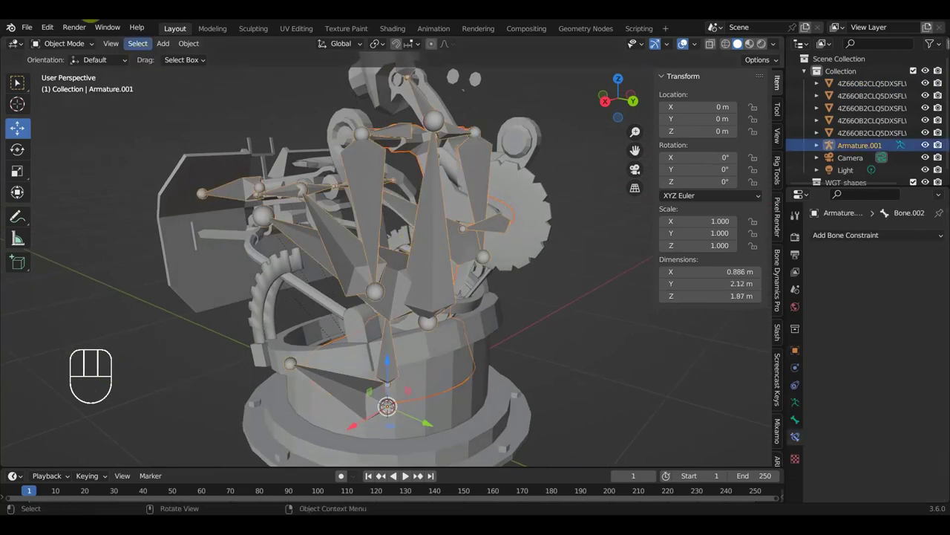
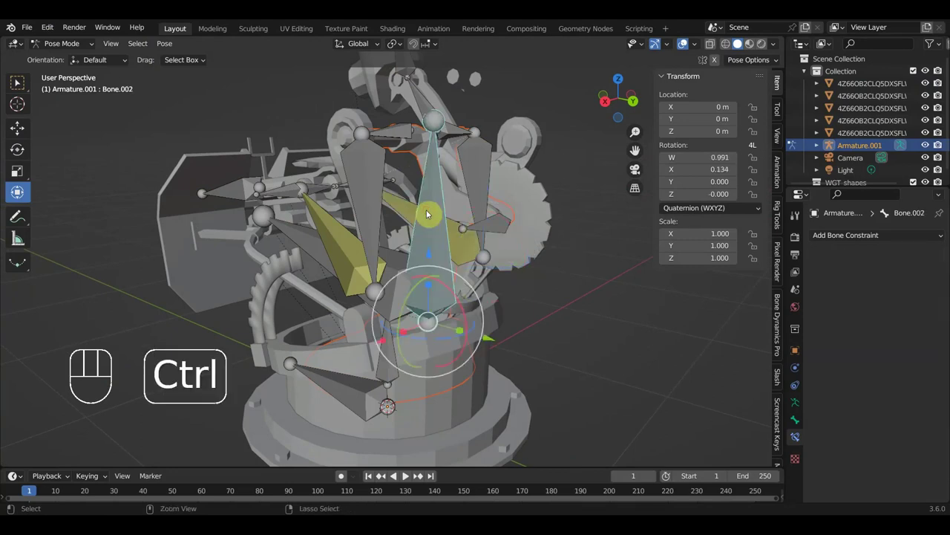
{"action": "key", "text": "ctrl+p"}
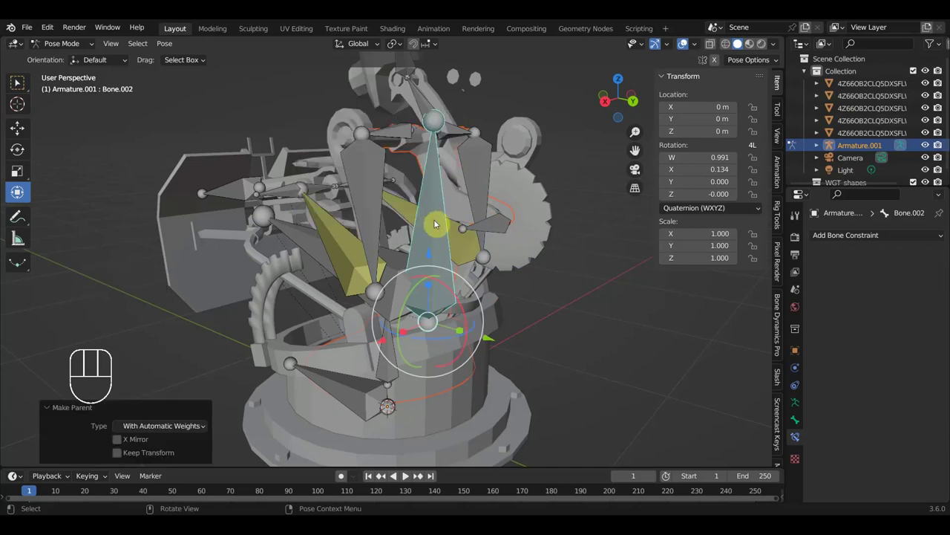
{"action": "left_click_drag", "start_coordinate": [518, 210], "coordinate": [479, 214]}
{"action": "key", "text": "ctrl+p"}
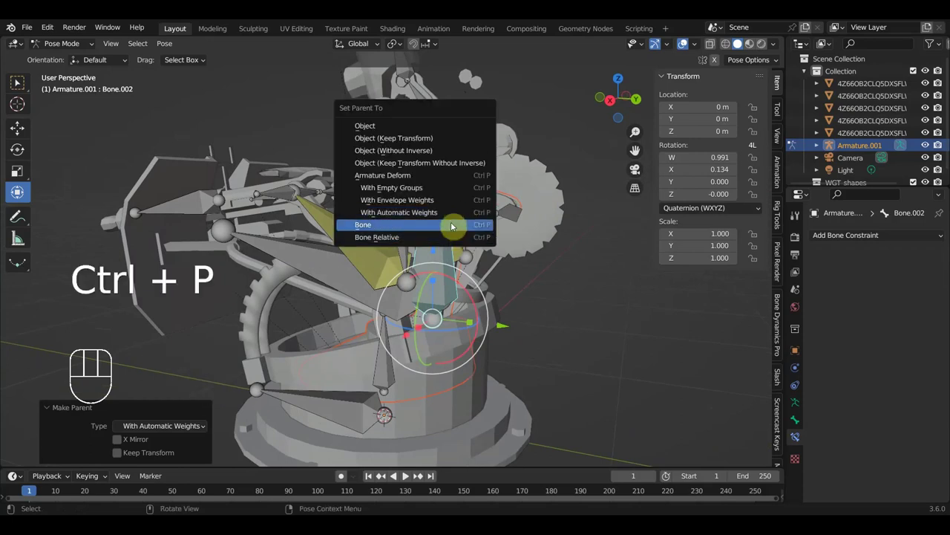
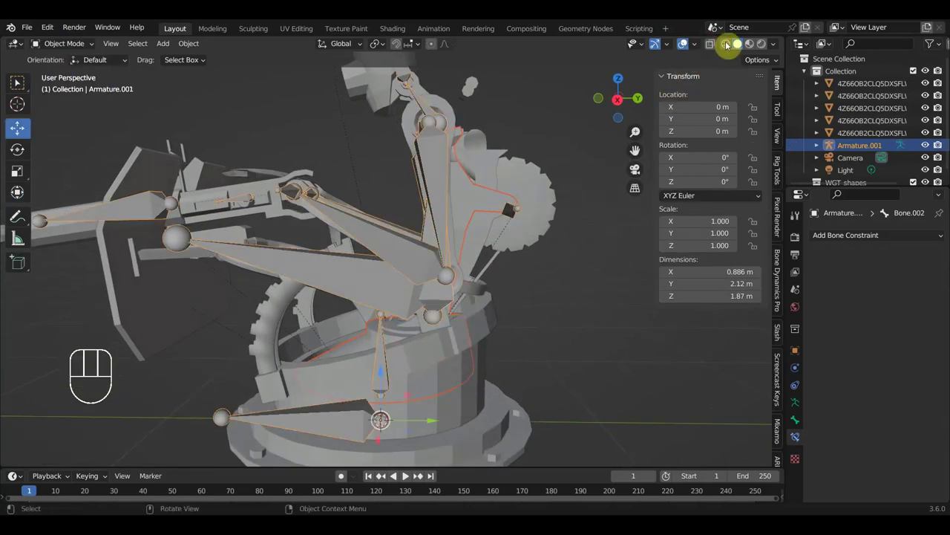
- Show the turret in Material Preview, inspect it from several angles and unhide the bones
{"action": "left_click", "coordinate": [685, 141]}
{"action": "left_click_drag", "start_coordinate": [585, 219], "coordinate": [599, 223]}
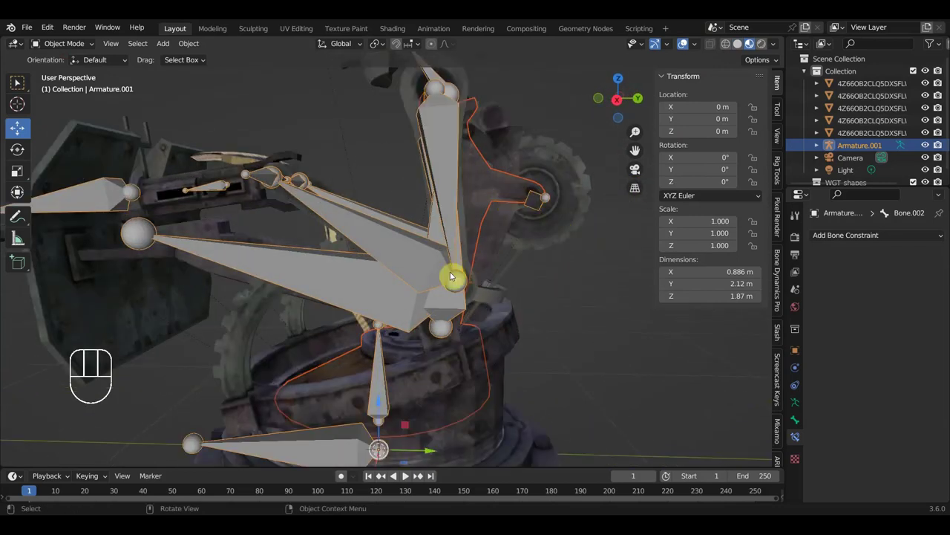
{"action": "left_click_drag", "start_coordinate": [474, 277], "coordinate": [522, 227]}
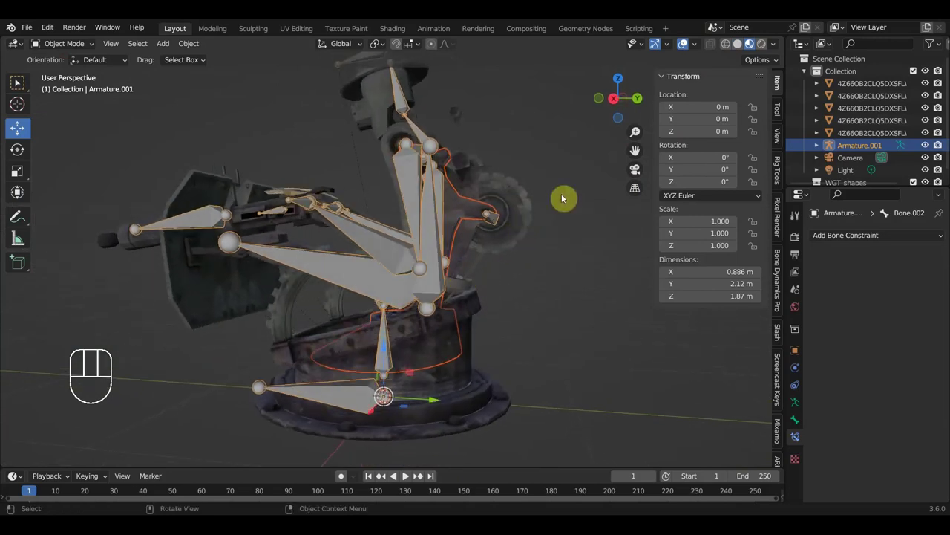
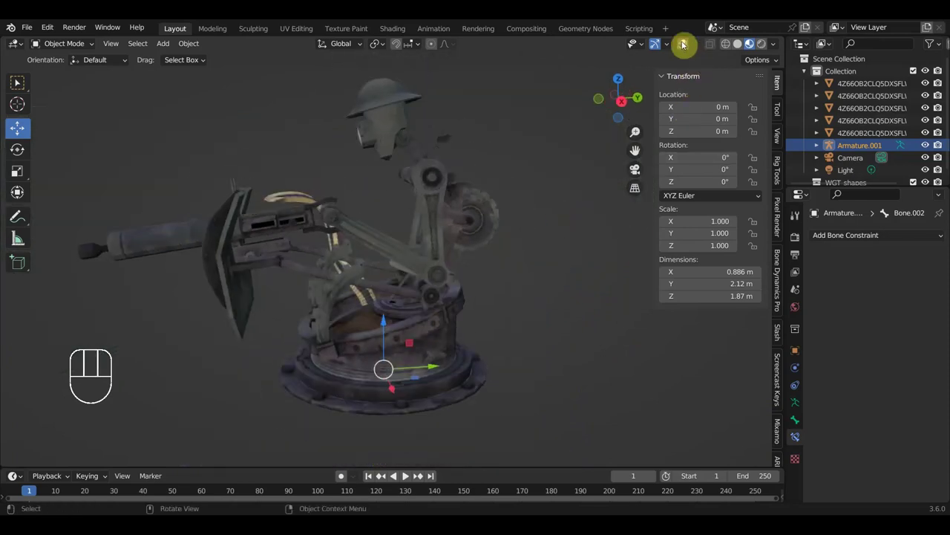
{"action": "middle_click", "coordinate": [547, 214]}
{"action": "middle_click", "coordinate": [446, 269]}
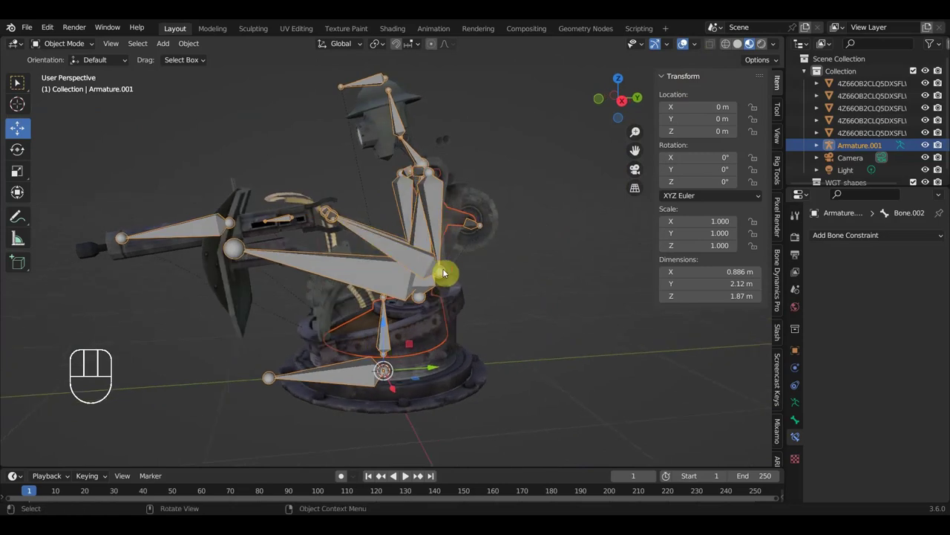
{"action": "key", "text": "alt+h"}
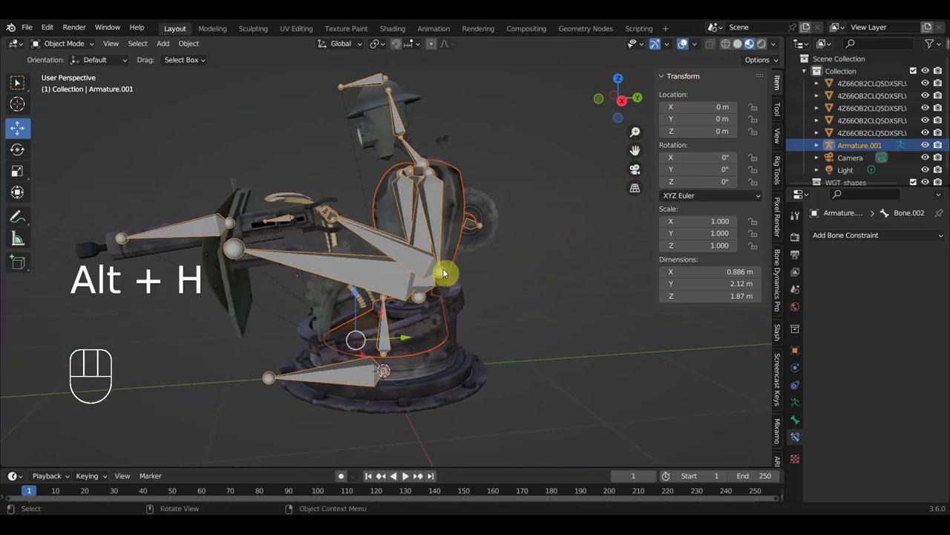
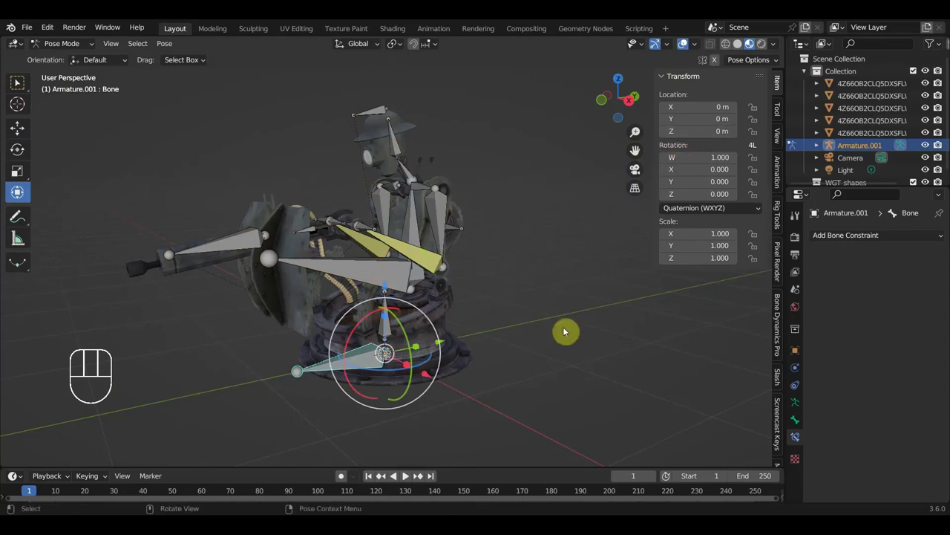
- Hide the N sidebar readouts to enlarge the viewport around the gunner rig
{"action": "key", "text": "n"}
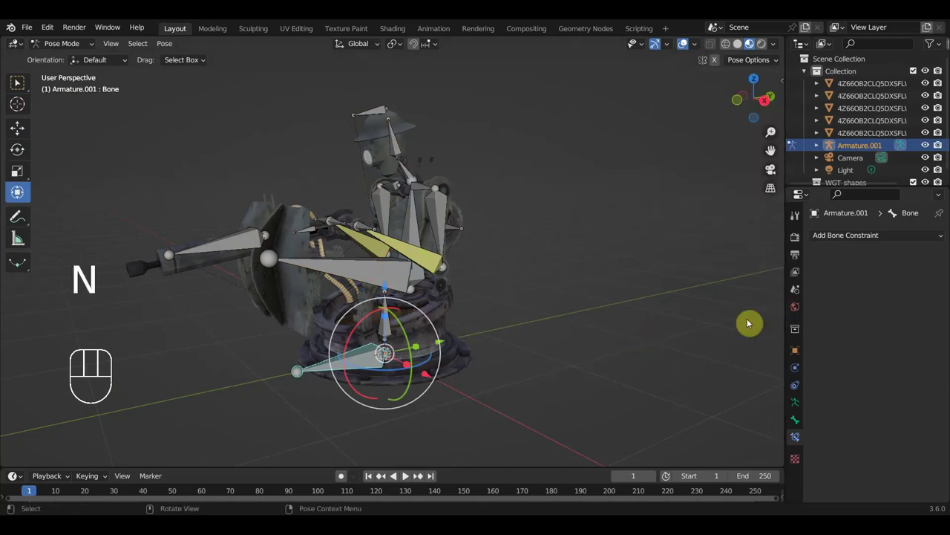
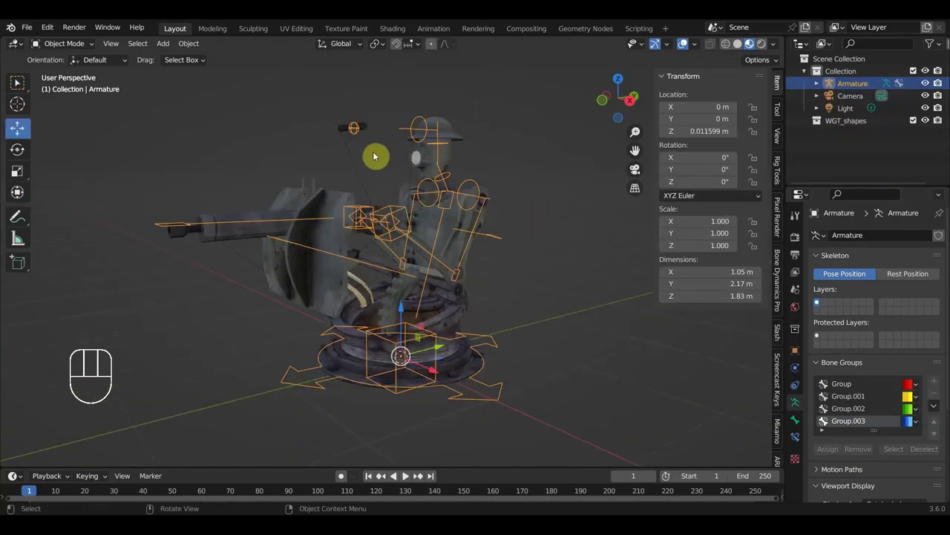
- Orbit around the seated gunner and select an arm bone for keying at frame 1
{"action": "left_click", "coordinate": [159, 226]}
{"action": "left_click_drag", "start_coordinate": [61, 46], "coordinate": [67, 92]}
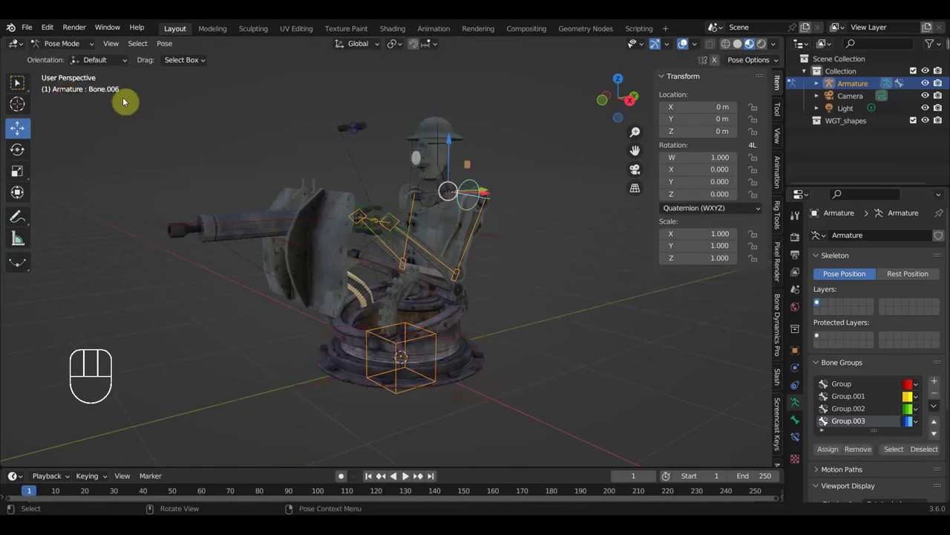
{"action": "left_click", "coordinate": [357, 127]}
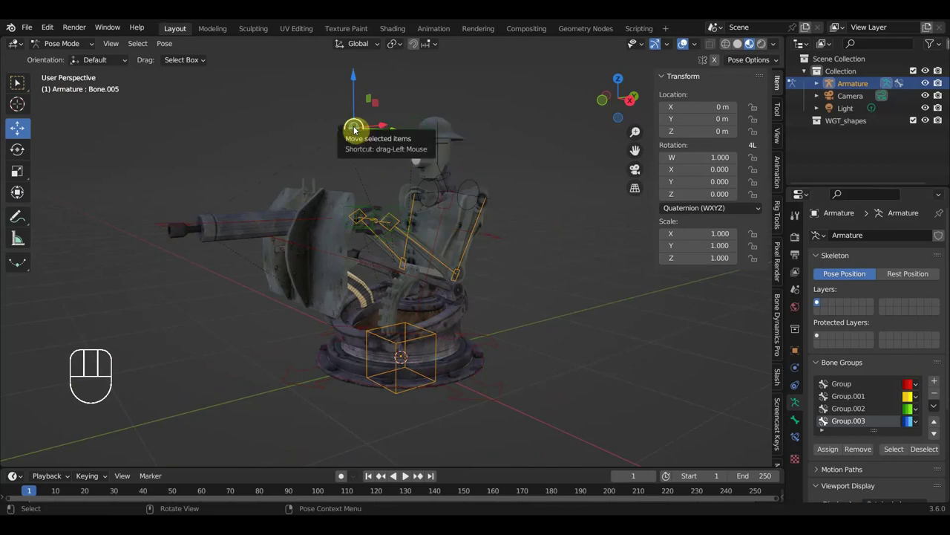
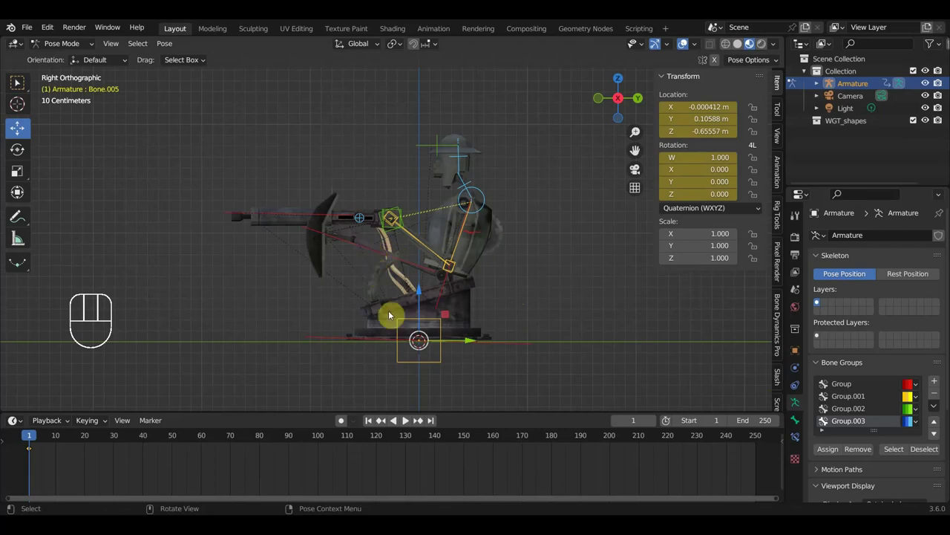
- Select the torso bone and then the turret base bone to key their frame-1 poses
{"action": "left_click", "coordinate": [369, 245]}
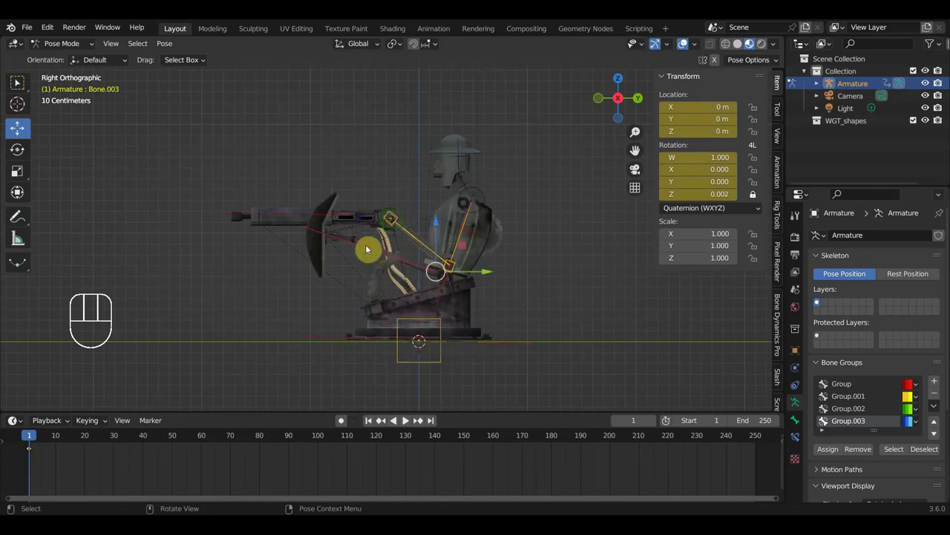
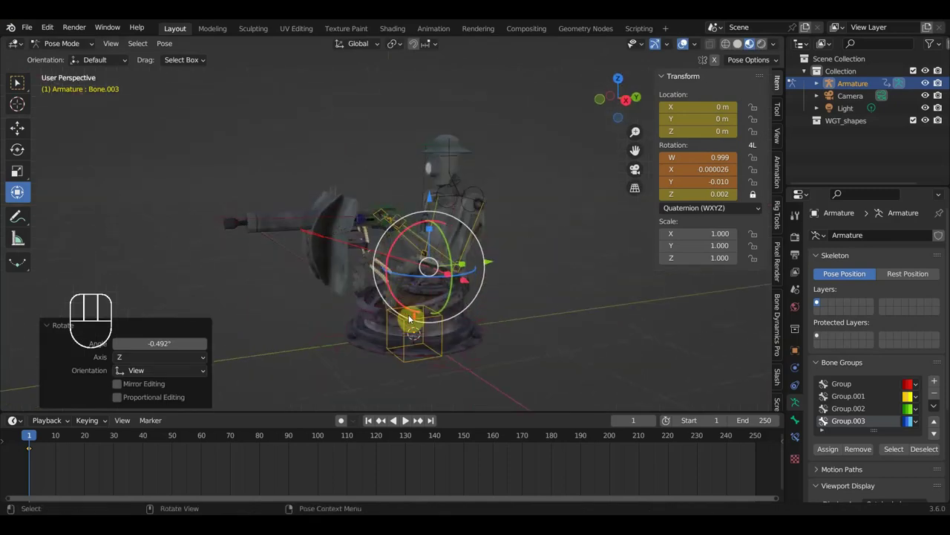
{"action": "left_click", "coordinate": [400, 350]}
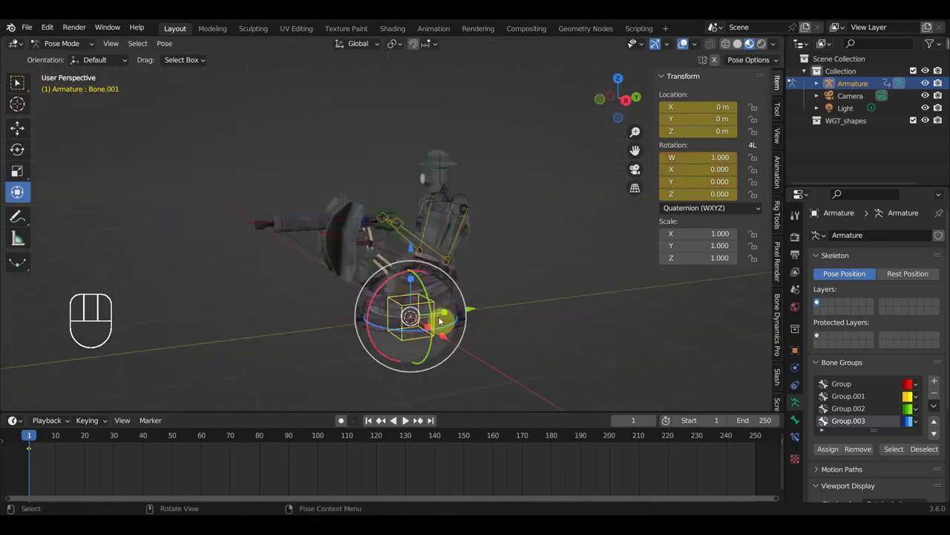
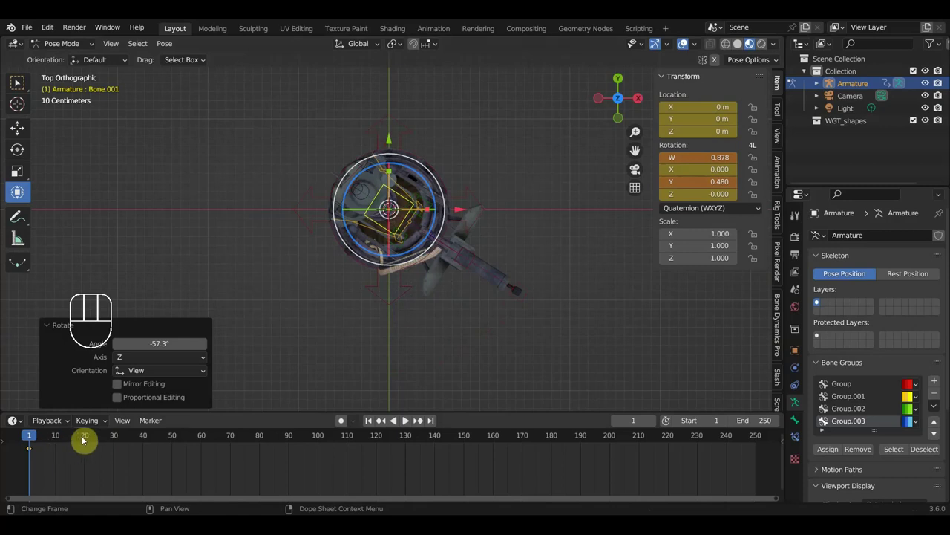
- Move through frames 10 and 40, keying Bone.001's turret rotation along the timeline
{"action": "left_click", "coordinate": [59, 440]}
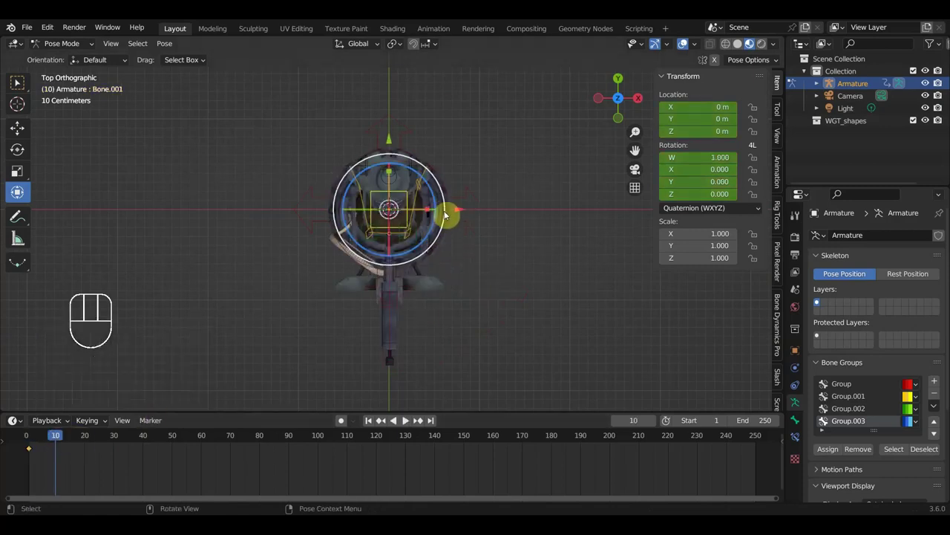
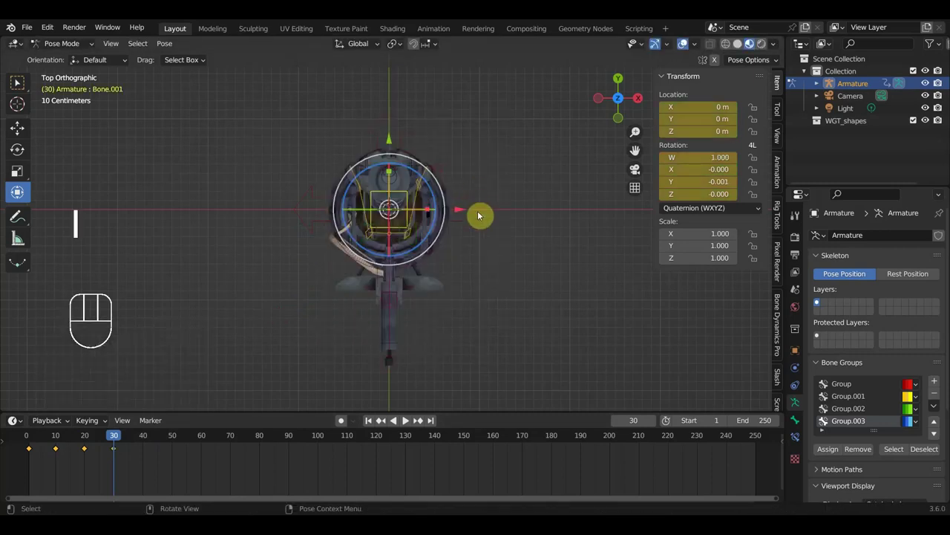
{"action": "left_click_drag", "start_coordinate": [116, 433], "coordinate": [343, 417]}
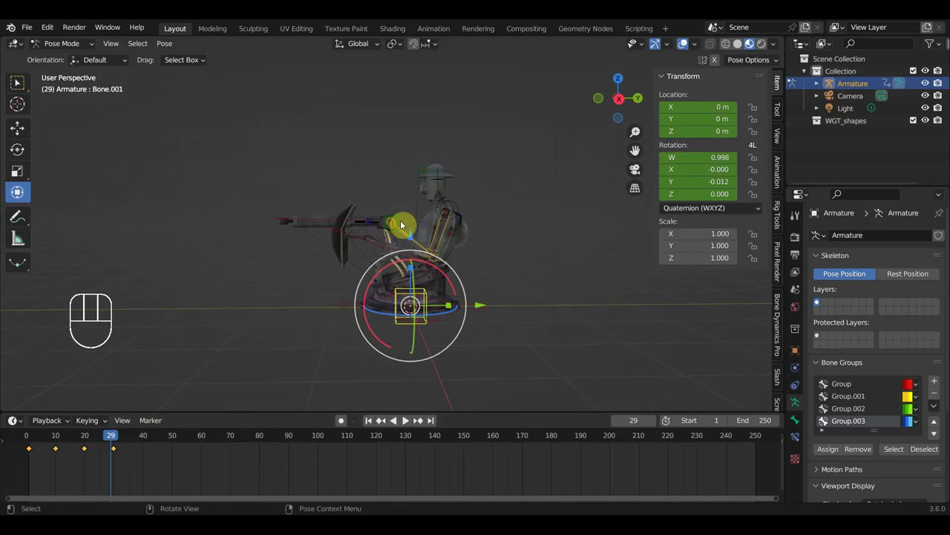
{"action": "left_click", "coordinate": [147, 437]}
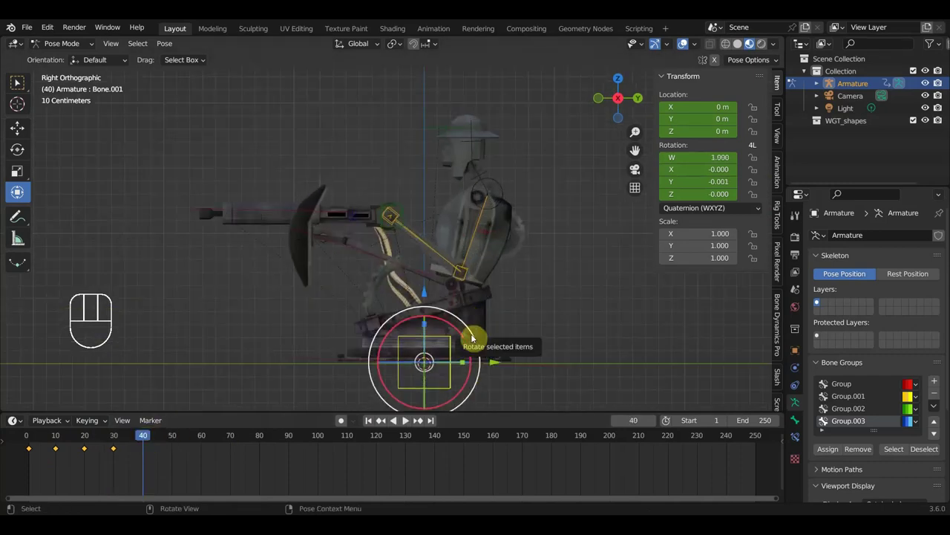
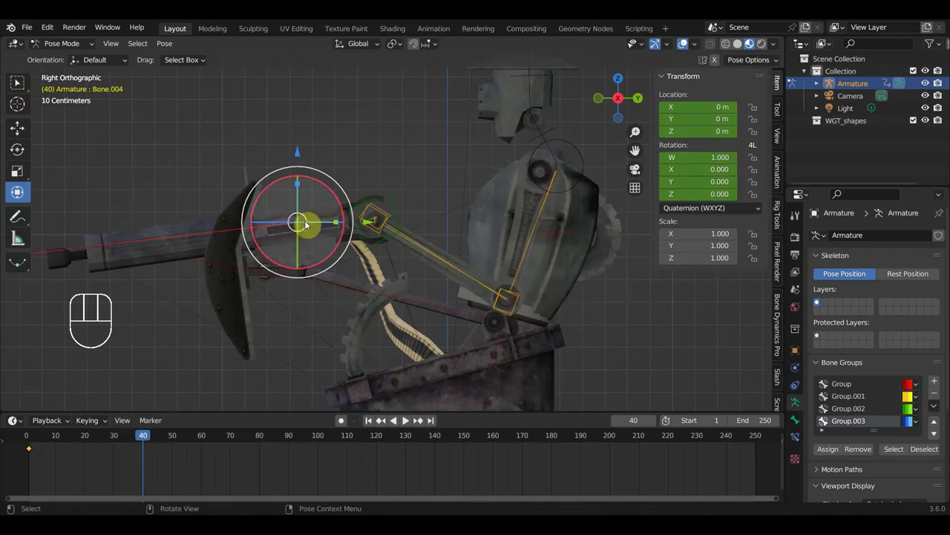
- Shift the arm bone Bone.004 slightly backward at frame 40
{"action": "left_click_drag", "start_coordinate": [405, 197], "coordinate": [382, 178]}
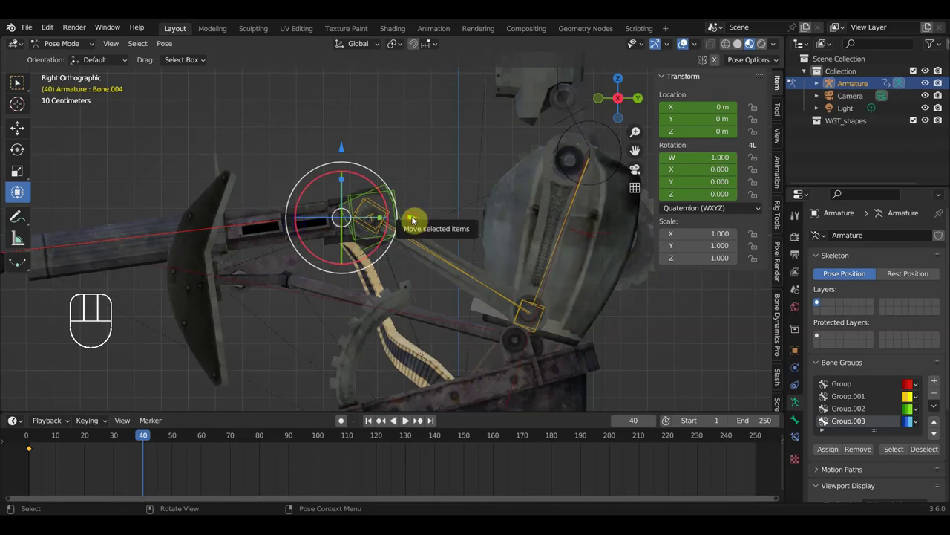
{"action": "left_click_drag", "start_coordinate": [417, 219], "coordinate": [428, 219]}
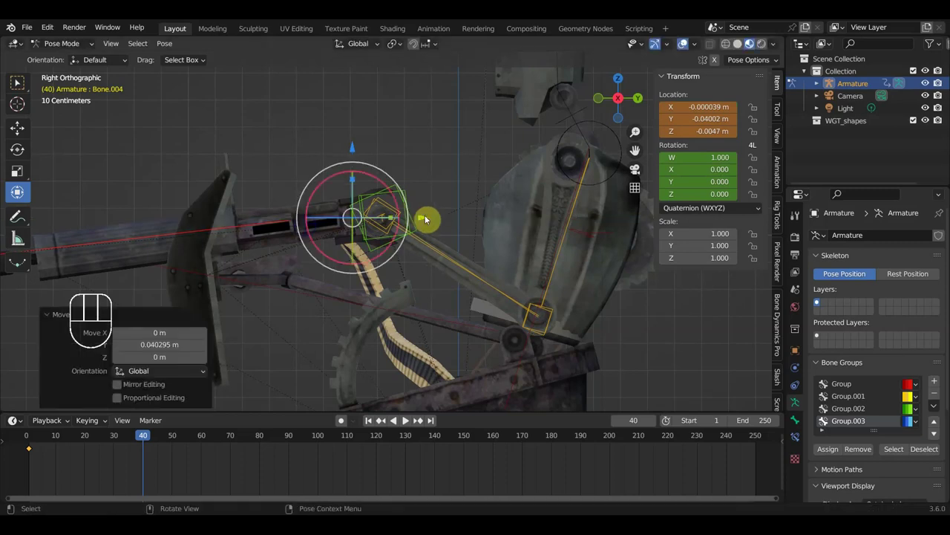
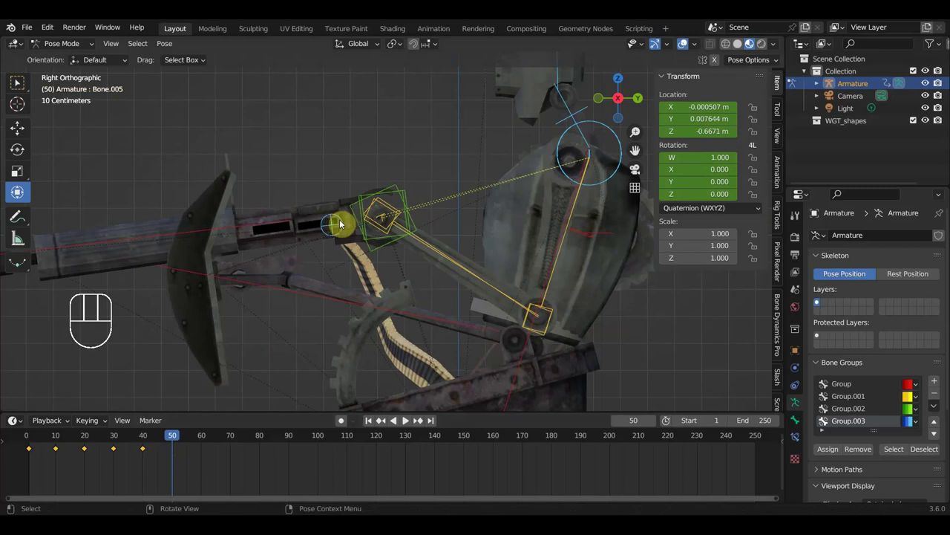
- Move hand control Bone.005 toward the gun, key Location & Rotation at frame 50, and scrub to preview
{"action": "left_click", "coordinate": [342, 221]}
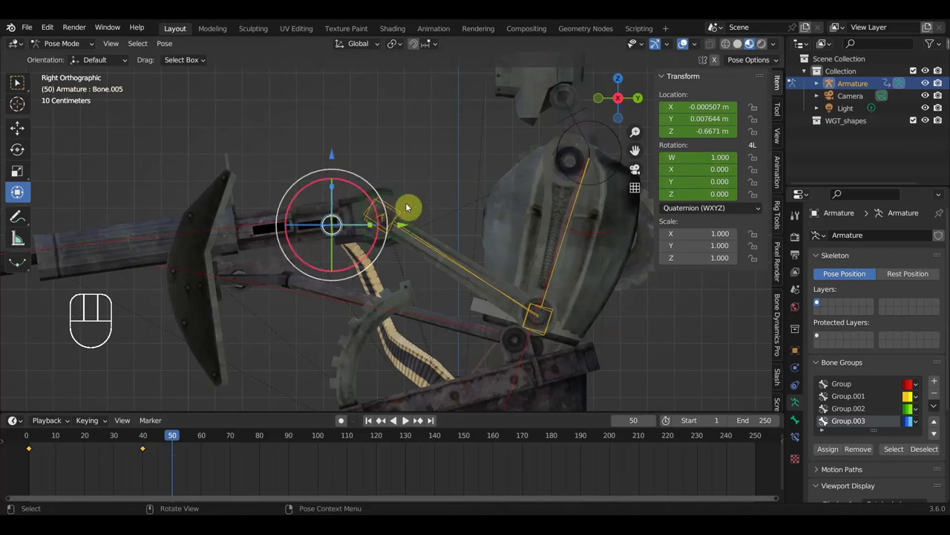
{"action": "left_click_drag", "start_coordinate": [415, 195], "coordinate": [399, 178]}
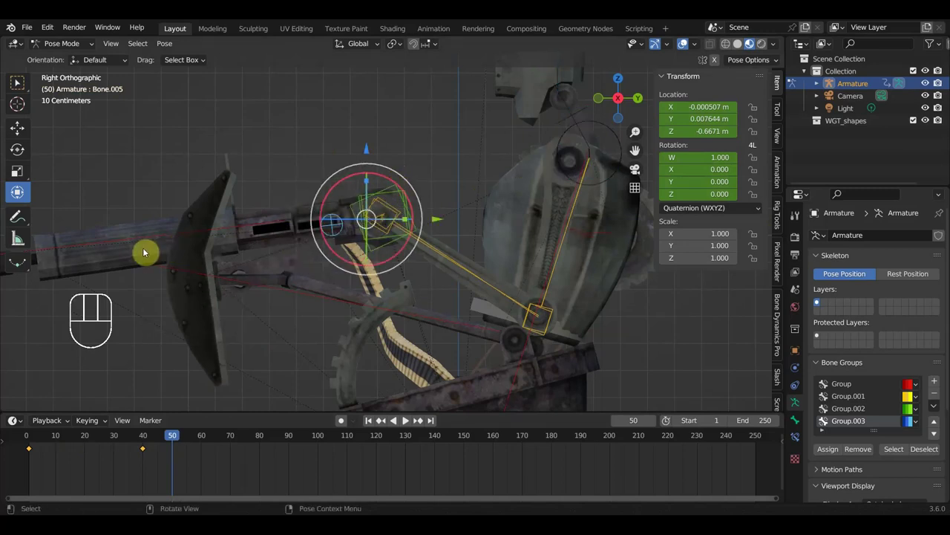
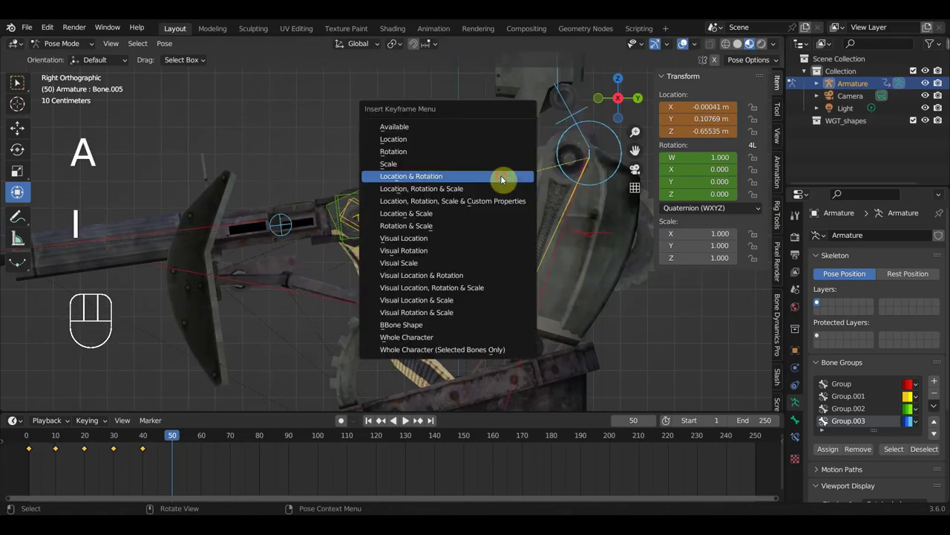
{"action": "left_click_drag", "start_coordinate": [178, 437], "coordinate": [200, 386]}
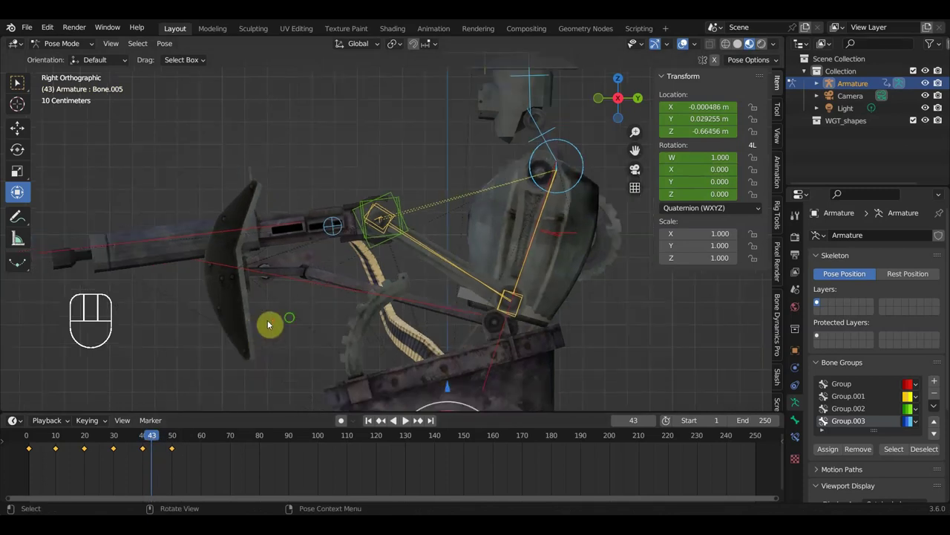
- Select and tilt the head bone at frame 45 for keying
{"action": "left_click", "coordinate": [343, 416]}
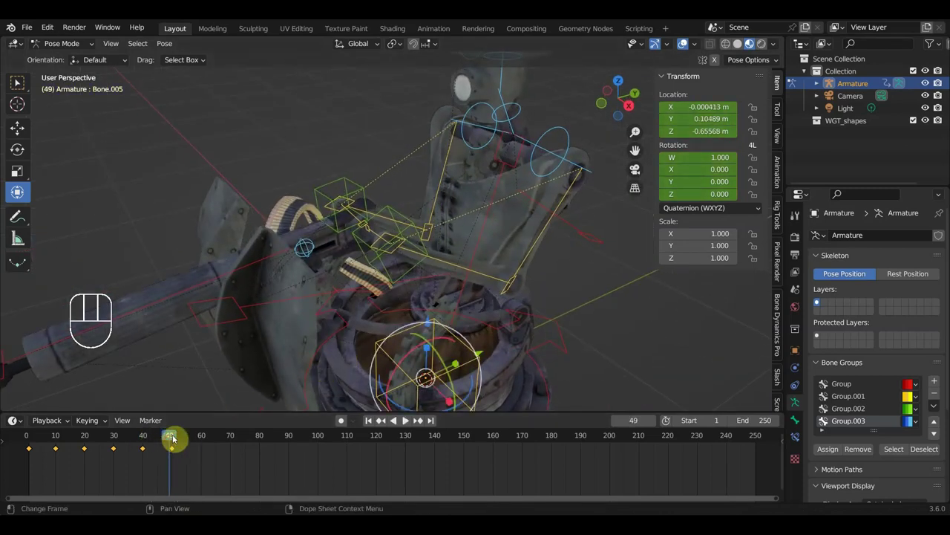
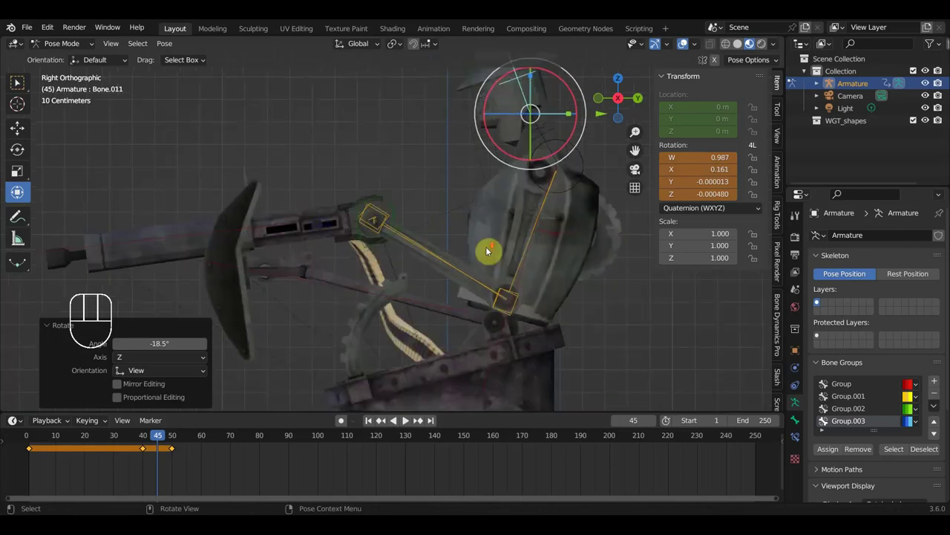
{"action": "left_click", "coordinate": [532, 242]}
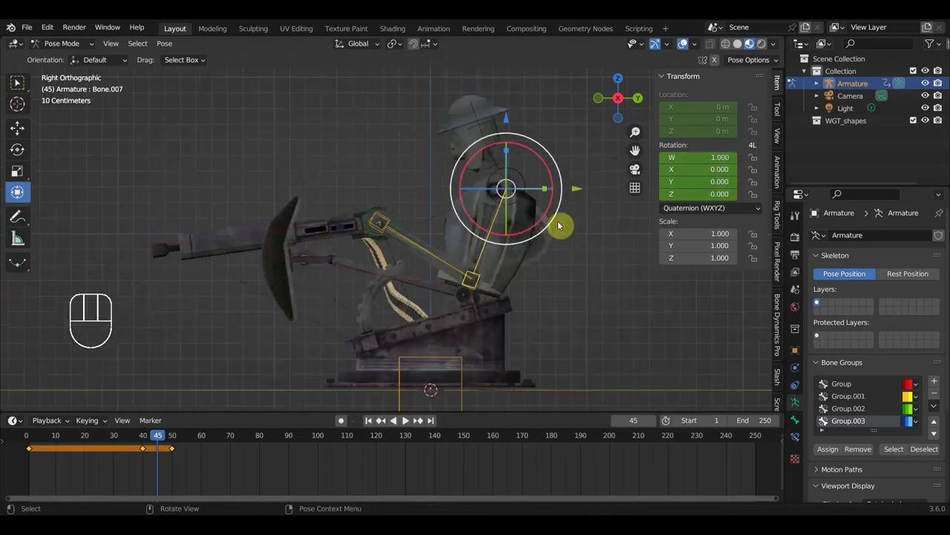
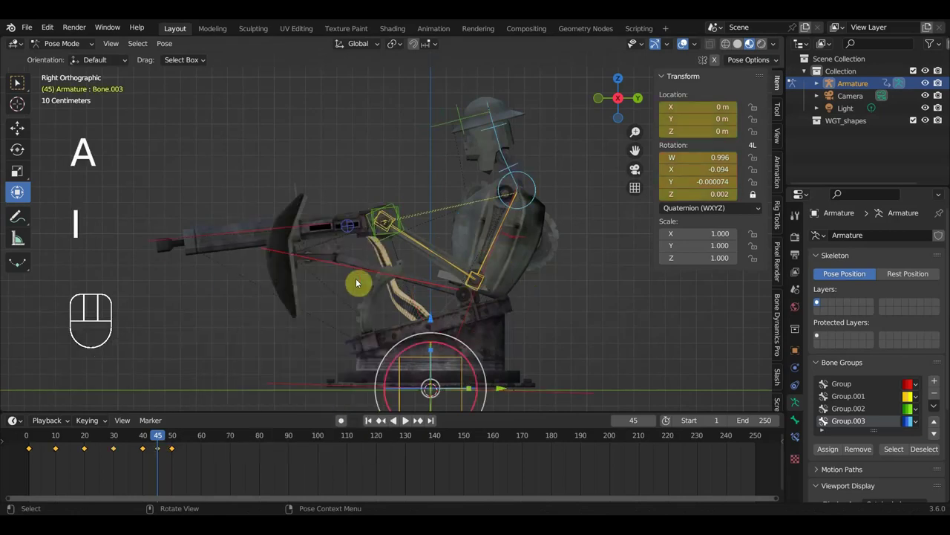
- Set the scene End frame to 170 in the timeline
{"action": "left_click_drag", "start_coordinate": [157, 435], "coordinate": [123, 436]}
{"action": "left_click", "coordinate": [120, 424]}
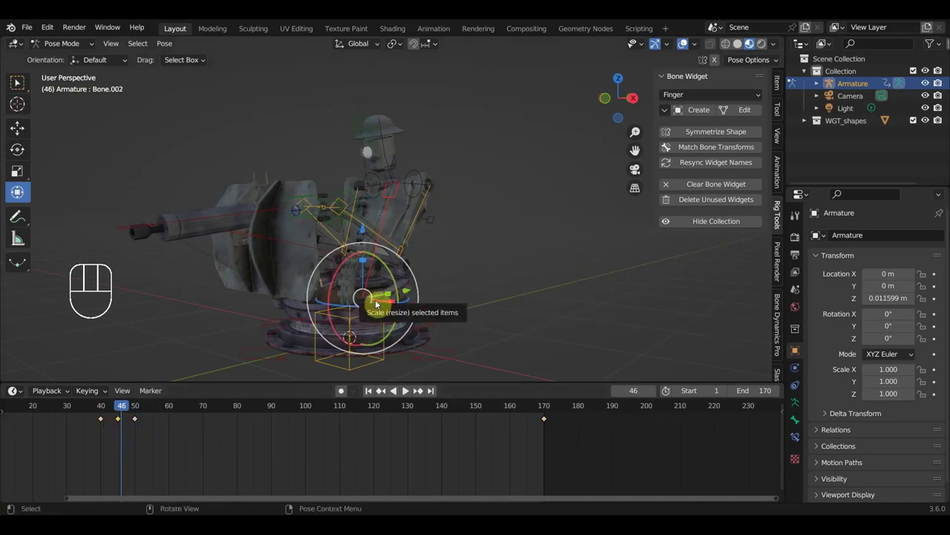
- Key Bone.001's location and rotation at frame 100
{"action": "left_click", "coordinate": [122, 421]}
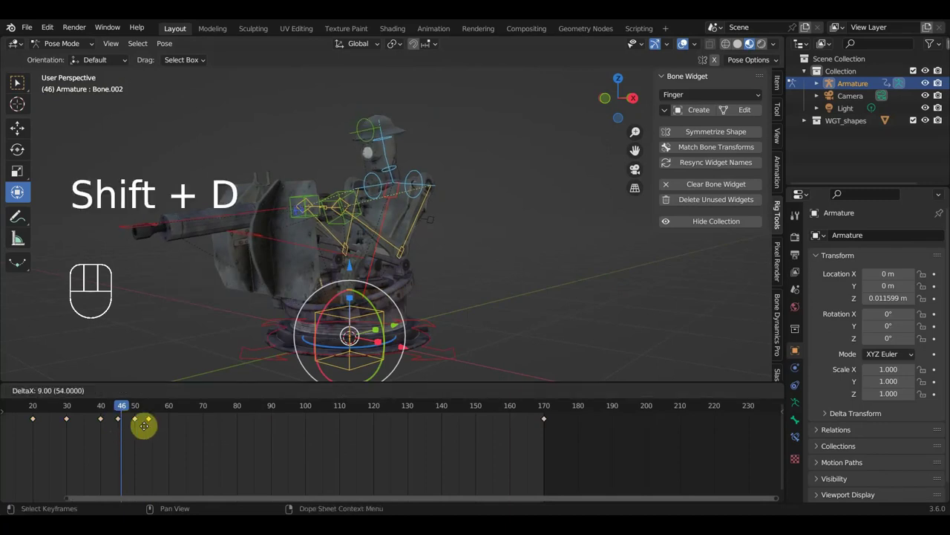
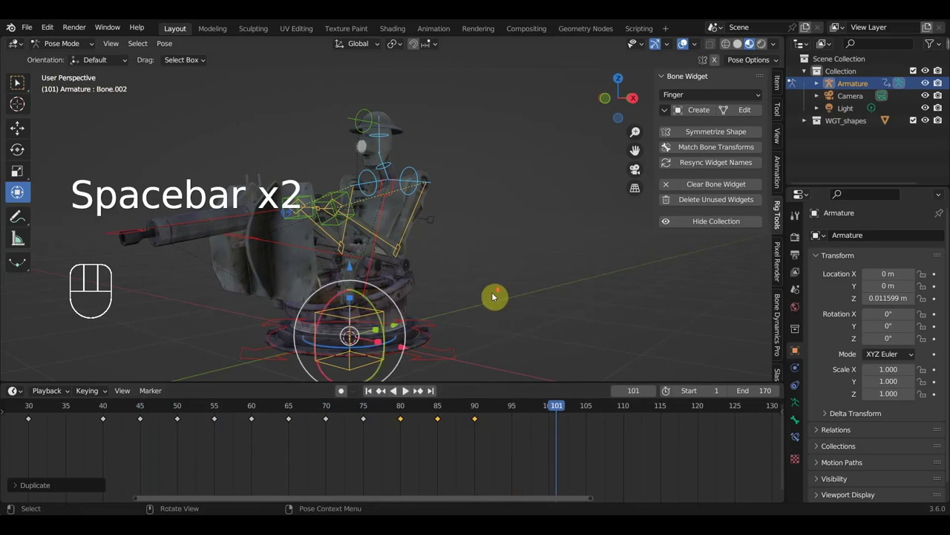
{"action": "left_click", "coordinate": [201, 405]}
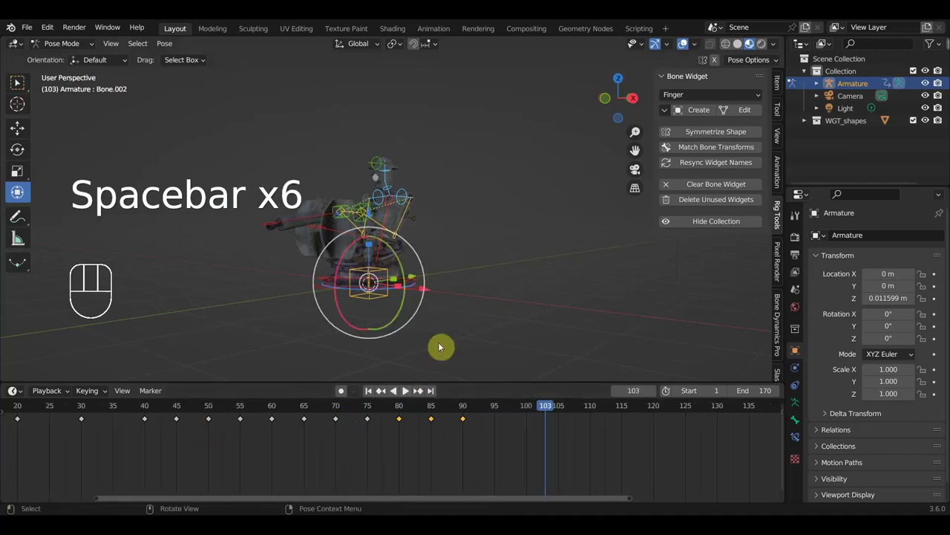
{"action": "left_click", "coordinate": [343, 387]}
{"action": "middle_click", "coordinate": [343, 387]}
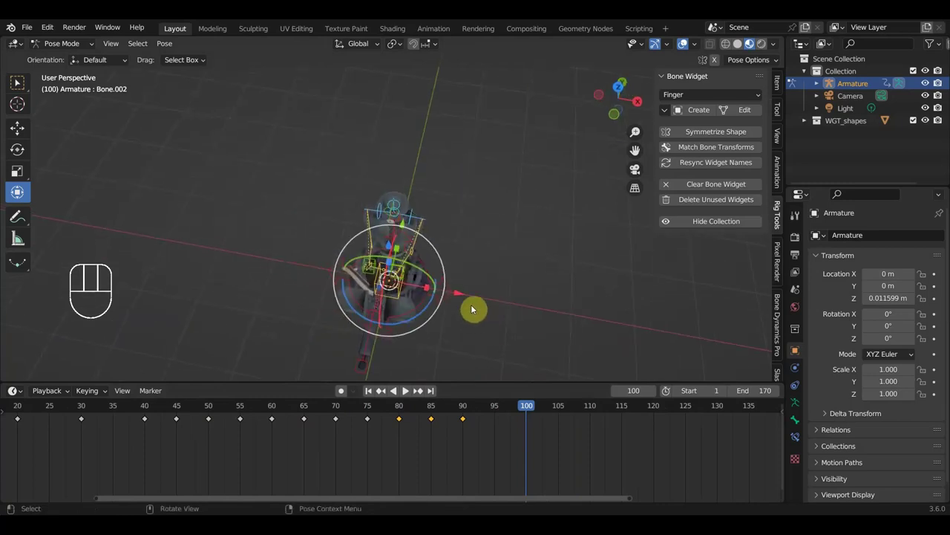
{"action": "middle_click", "coordinate": [343, 387]}
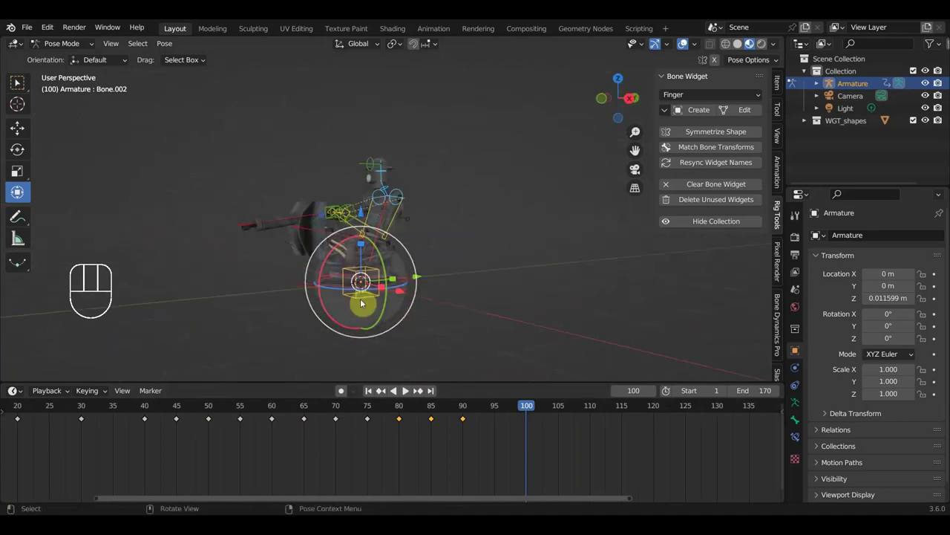
{"action": "left_click", "coordinate": [343, 386]}
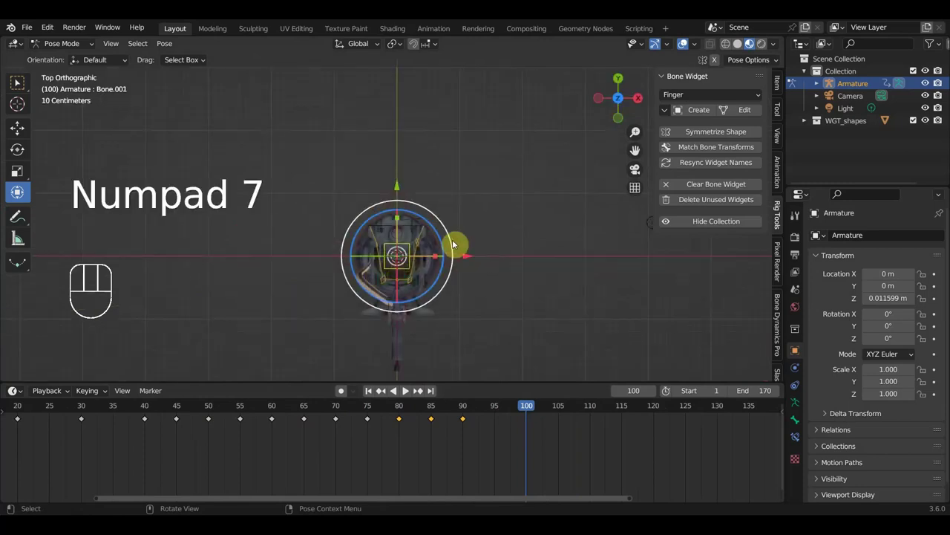
{"action": "left_click", "coordinate": [343, 387]}
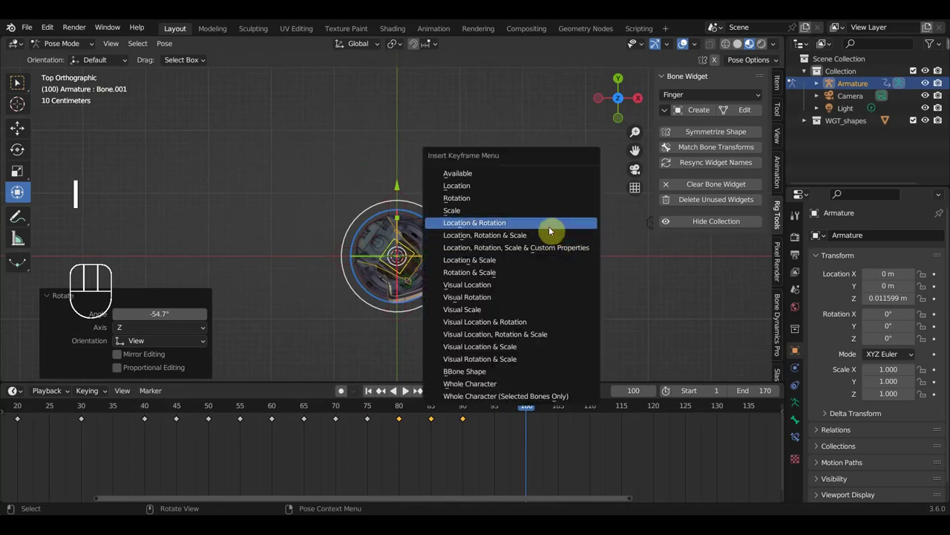
- Duplicate the selected keys and slide them to span roughly frames 105 to 130
{"action": "middle_click", "coordinate": [343, 387]}
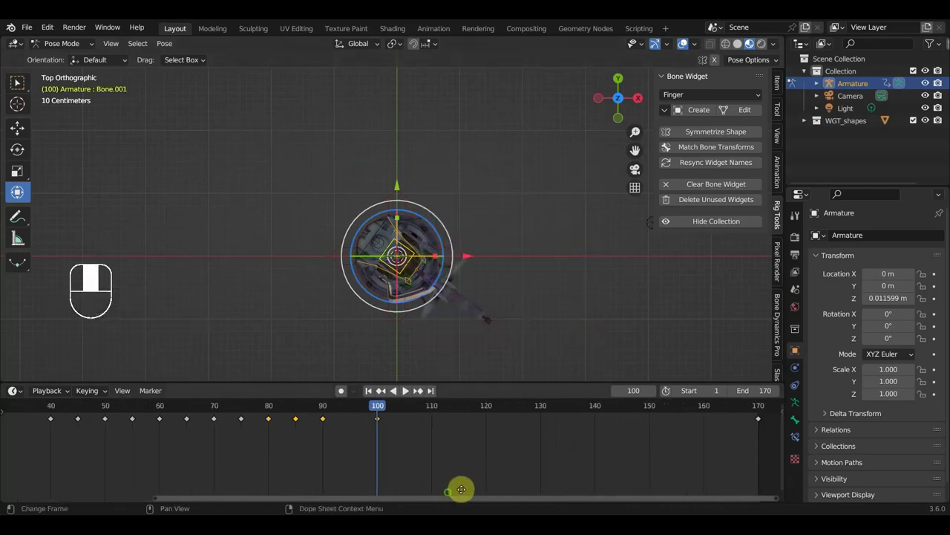
{"action": "left_click_drag", "start_coordinate": [343, 387], "coordinate": [251, 413]}
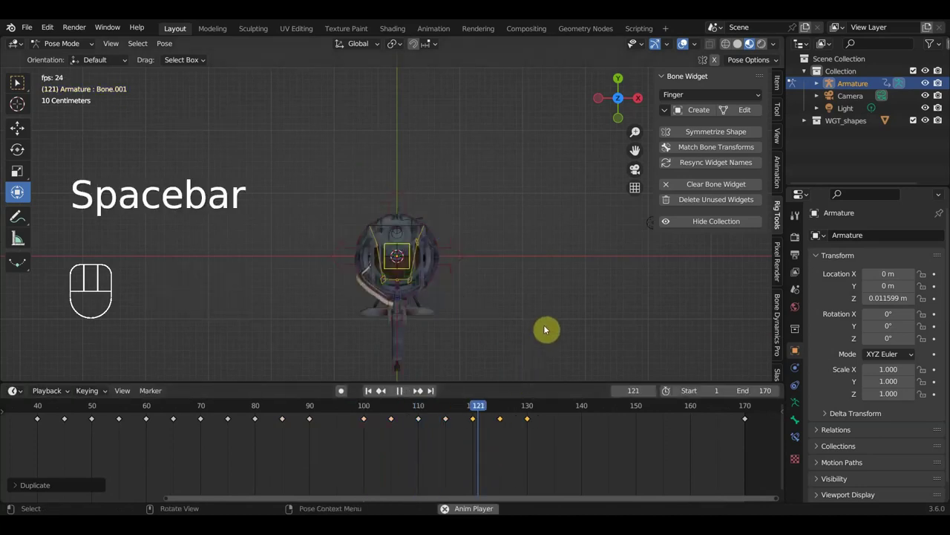
- Play and scrub the turret animation while orbiting to view the gunner side-on
{"action": "middle_click", "coordinate": [343, 387]}
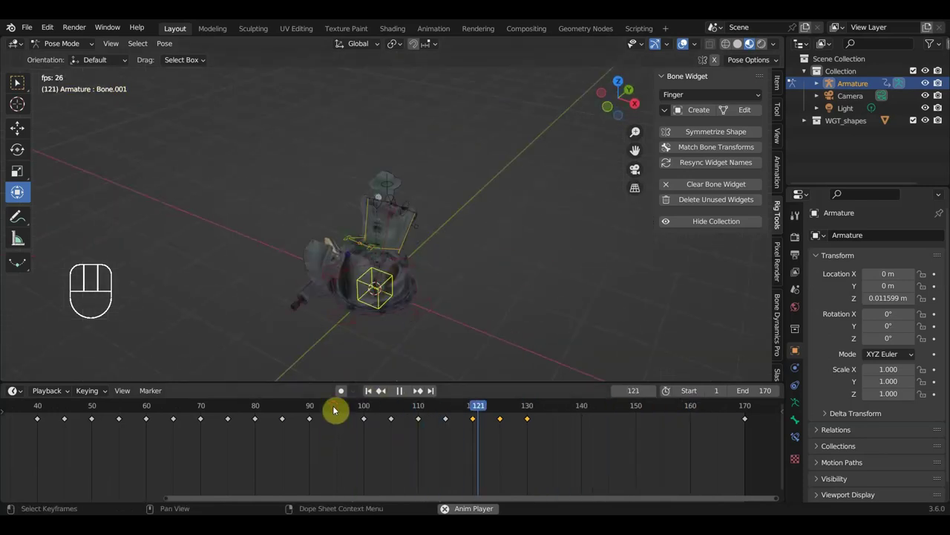
{"action": "left_click_drag", "start_coordinate": [457, 357], "coordinate": [447, 324]}
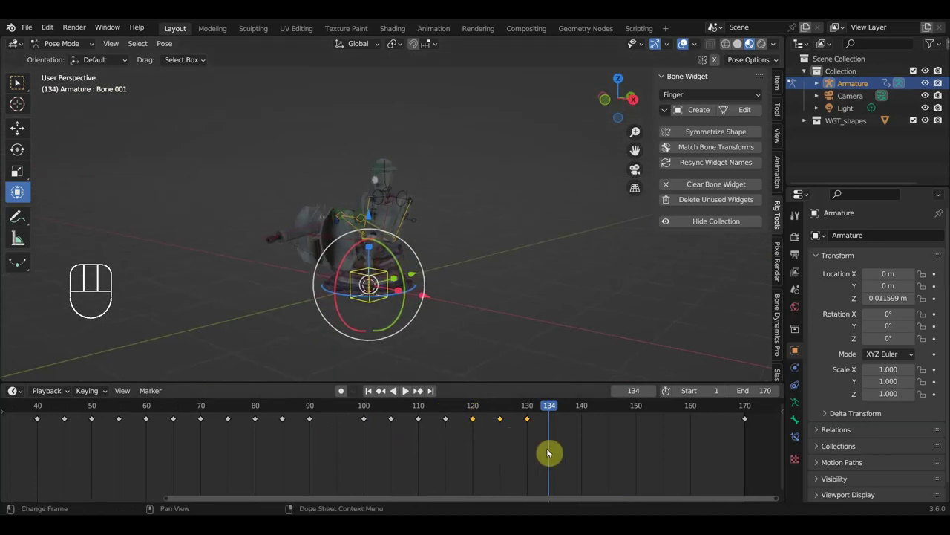
{"action": "left_click_drag", "start_coordinate": [343, 387], "coordinate": [347, 412]}
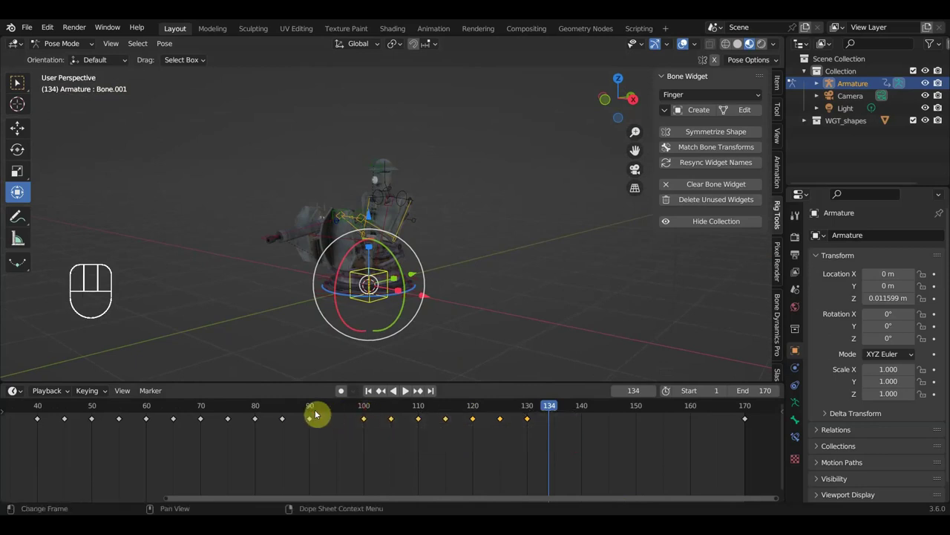
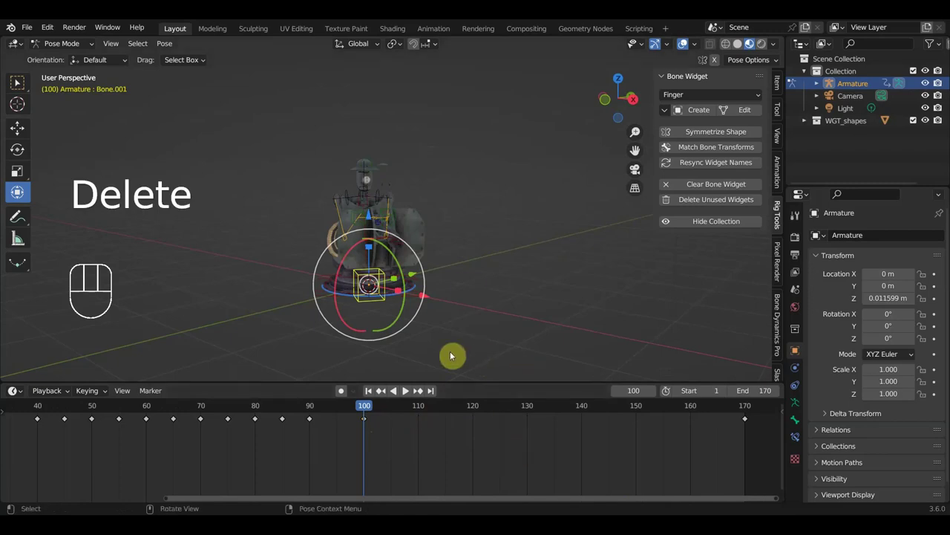
{"action": "left_click_drag", "start_coordinate": [395, 275], "coordinate": [302, 273]}
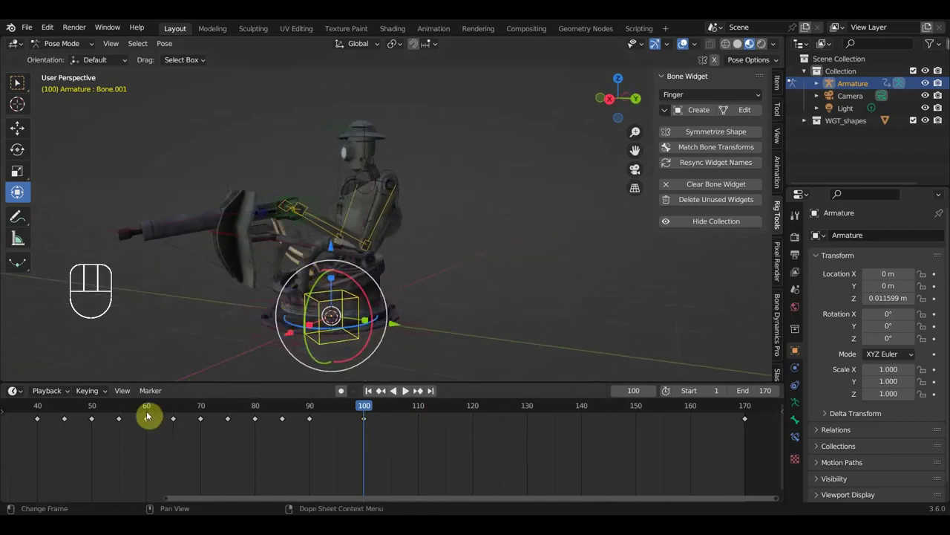
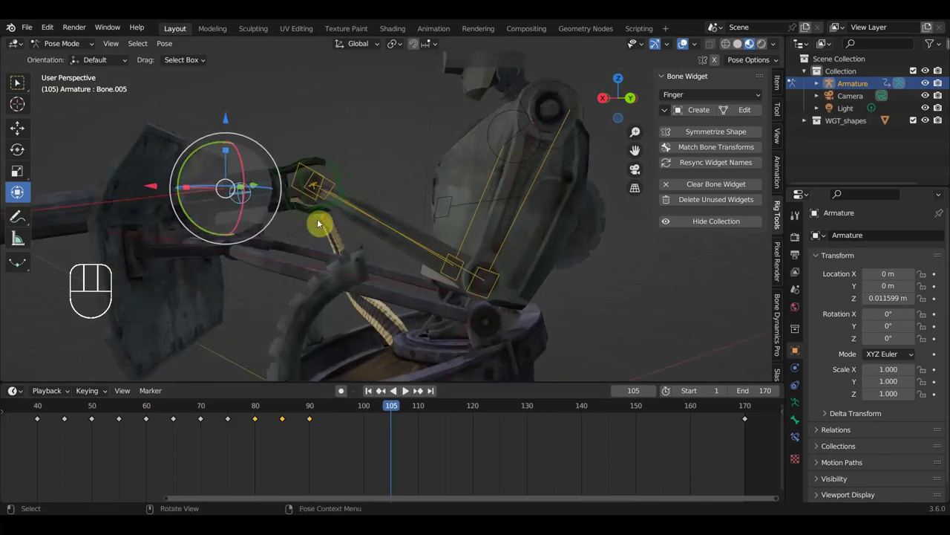
- Key Bone.005's location and rotation at frame 105, then select Bone.003 for keying
{"action": "left_click_drag", "start_coordinate": [342, 163], "coordinate": [332, 156]}
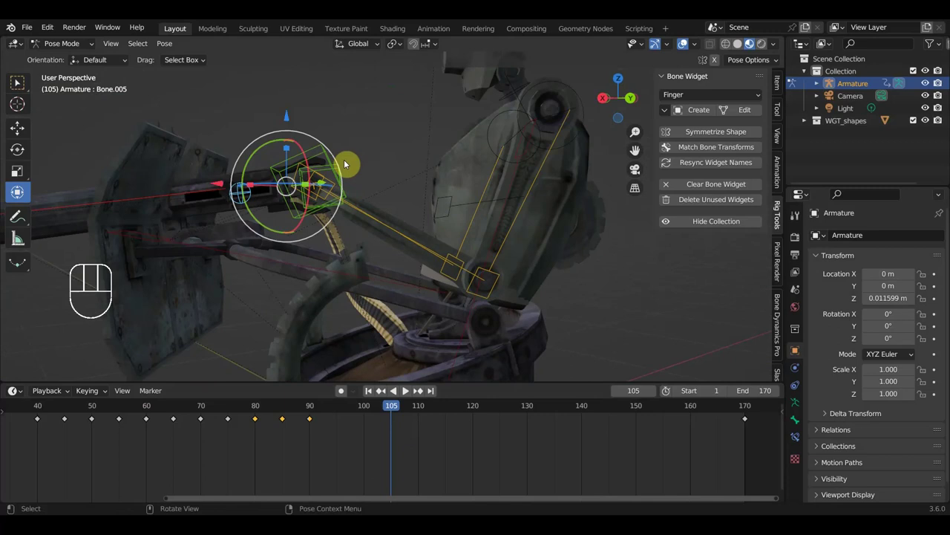
{"action": "left_click_drag", "start_coordinate": [350, 185], "coordinate": [270, 195]}
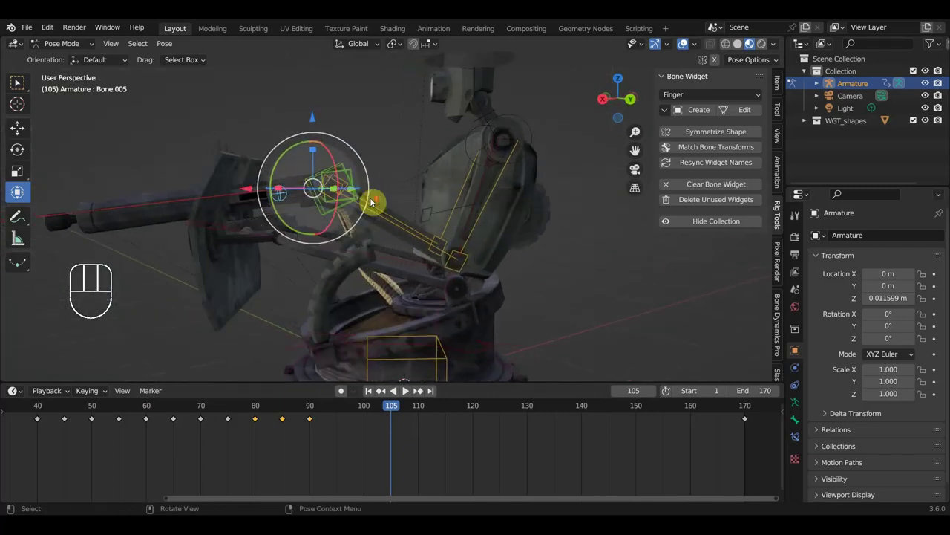
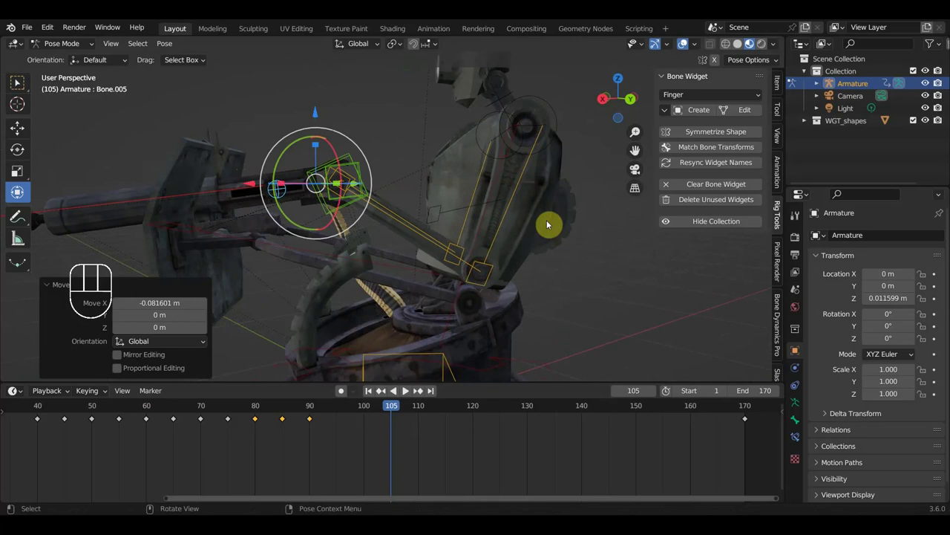
{"action": "left_click_drag", "start_coordinate": [565, 234], "coordinate": [547, 229]}
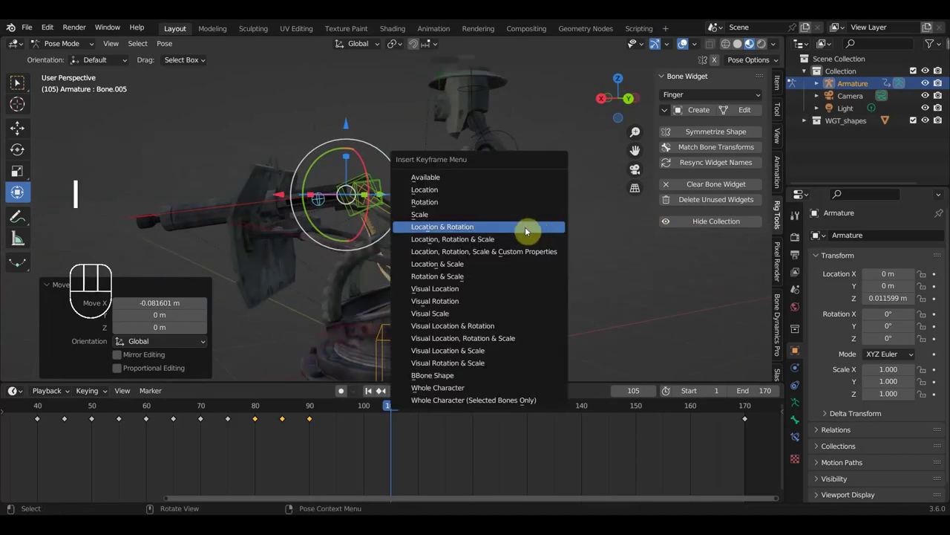
{"action": "left_click_drag", "start_coordinate": [293, 224], "coordinate": [309, 218]}
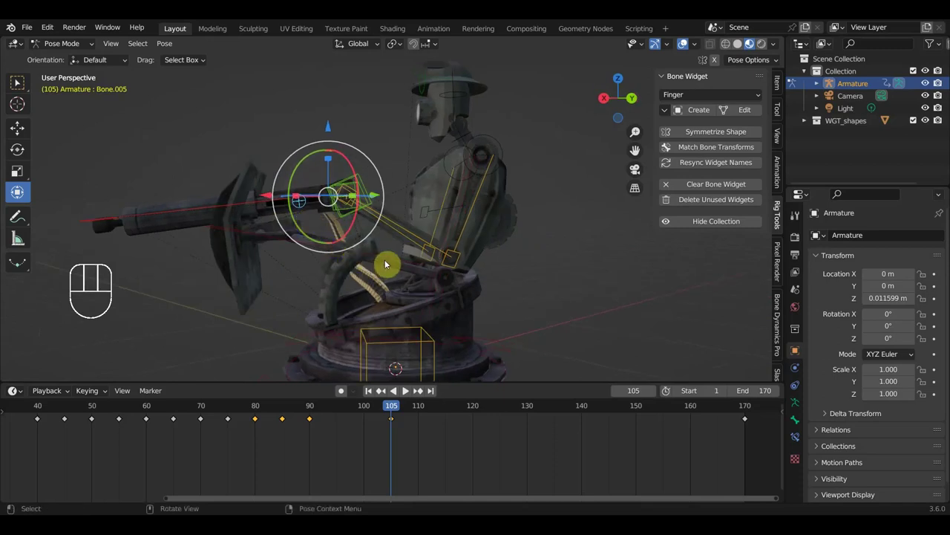
{"action": "left_click", "coordinate": [388, 263]}
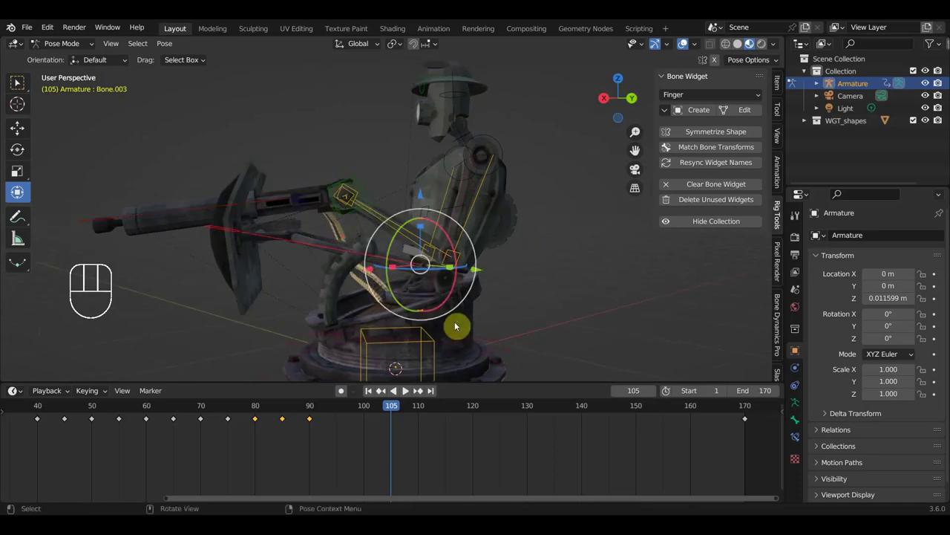
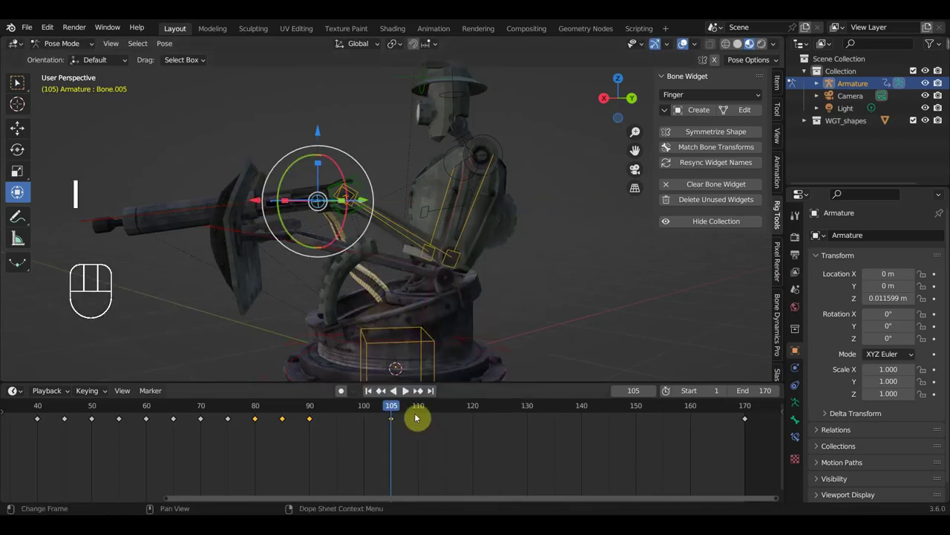
- Key the arm pose, jump to frame 110 and grab the forearm bones into a new pose
{"action": "left_click", "coordinate": [420, 407]}
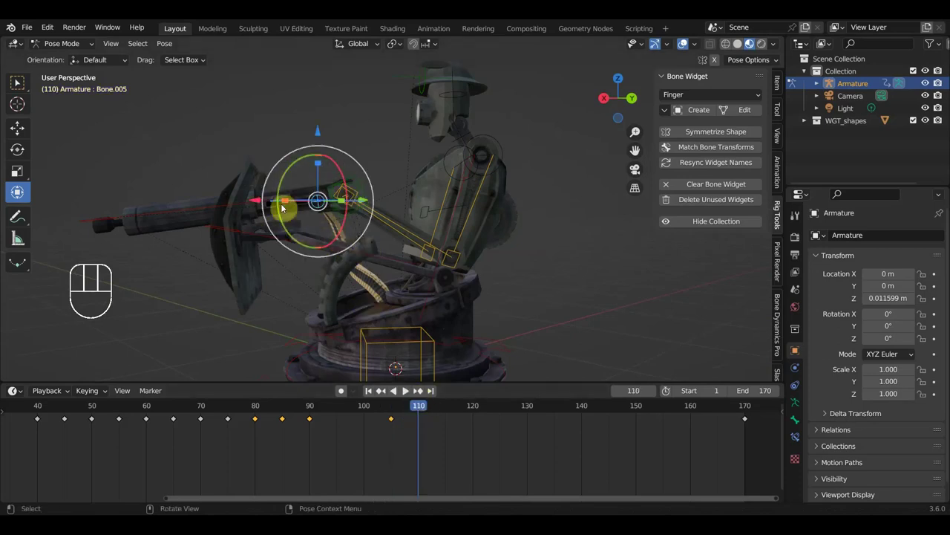
{"action": "left_click", "coordinate": [343, 387]}
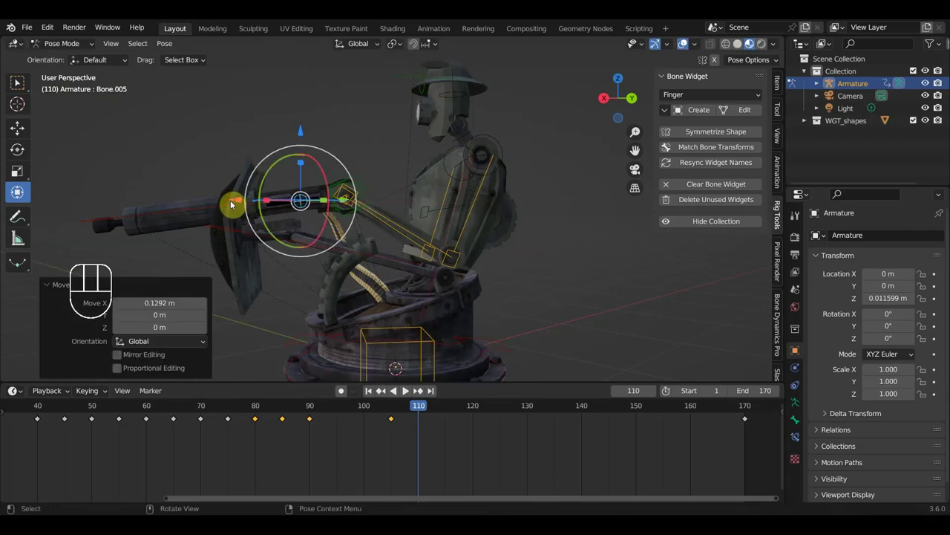
{"action": "left_click", "coordinate": [343, 387]}
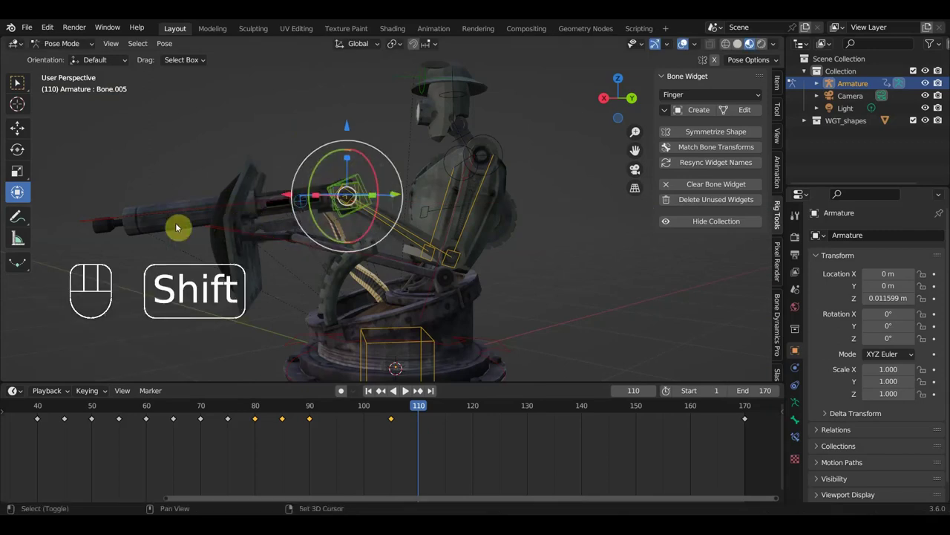
{"action": "left_click", "coordinate": [343, 387]}
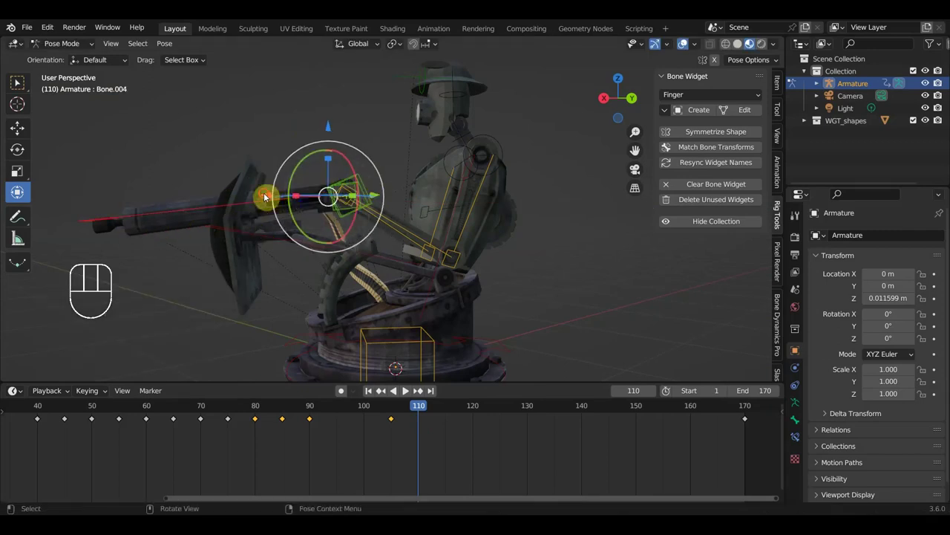
{"action": "left_click", "coordinate": [343, 386]}
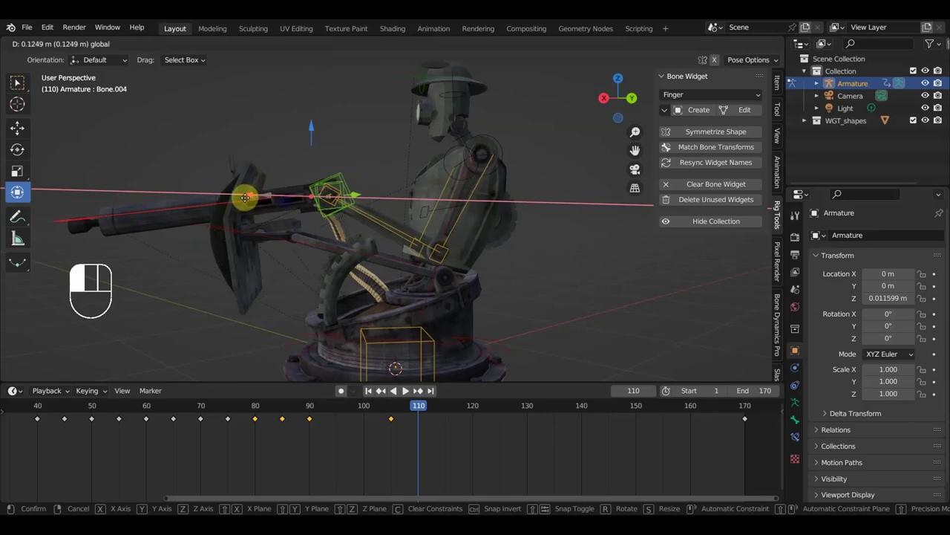
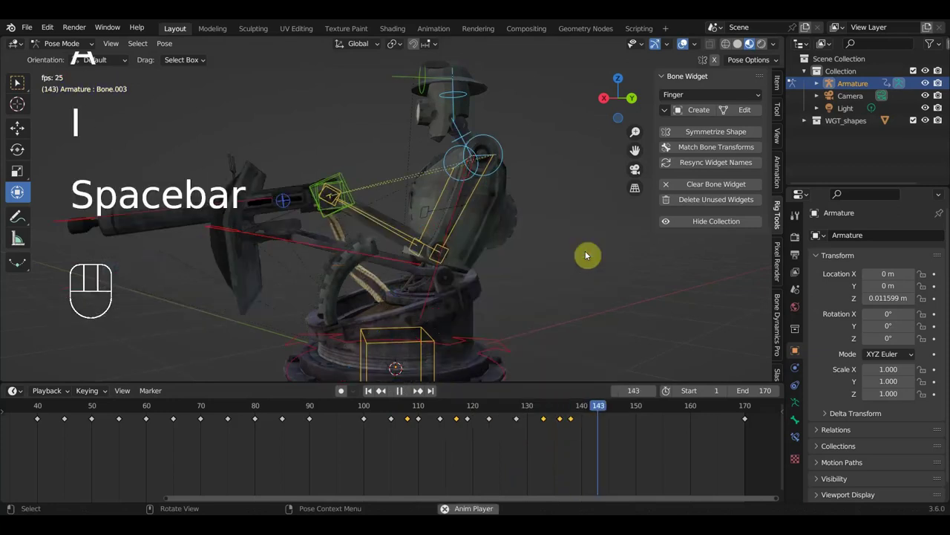
- Review playback, then turn the head bone about -9.65° at frame 128
{"action": "left_click", "coordinate": [286, 410]}
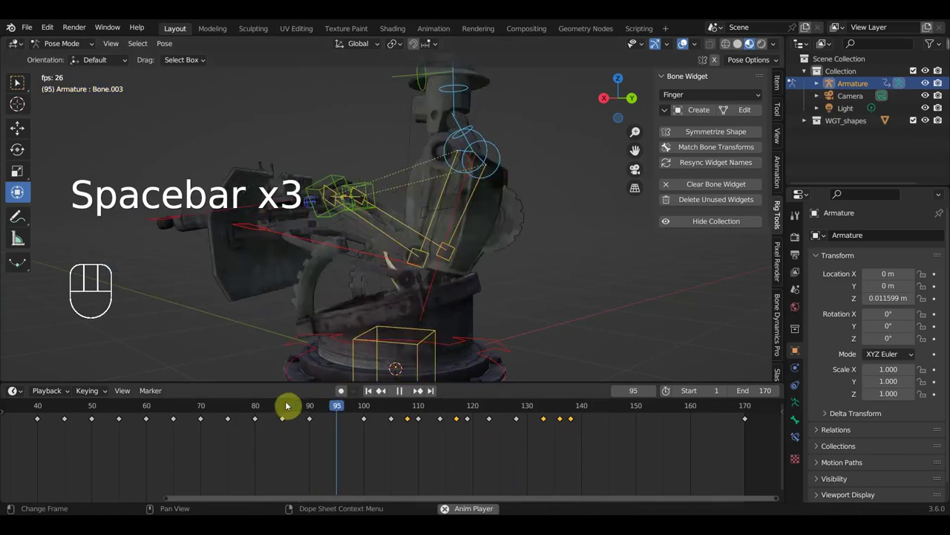
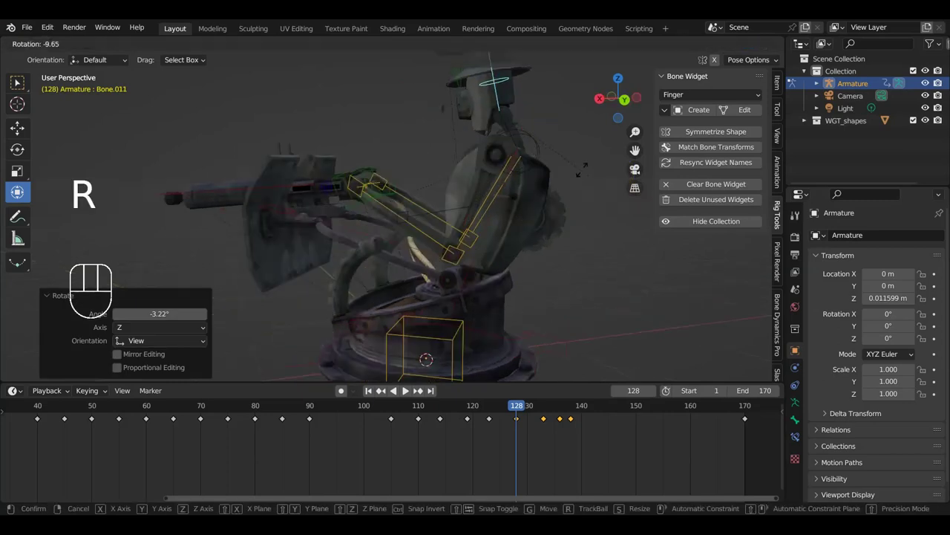
{"action": "left_click_drag", "start_coordinate": [574, 188], "coordinate": [617, 184]}
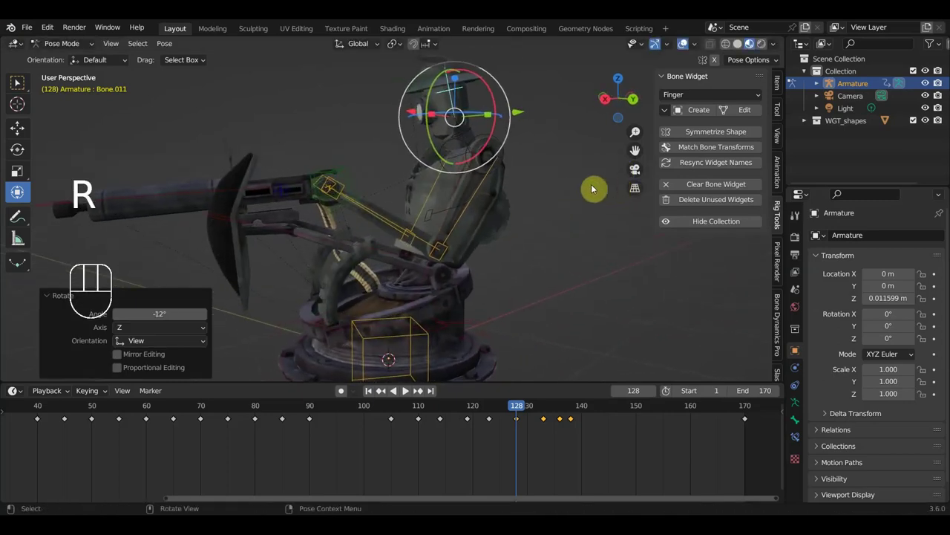
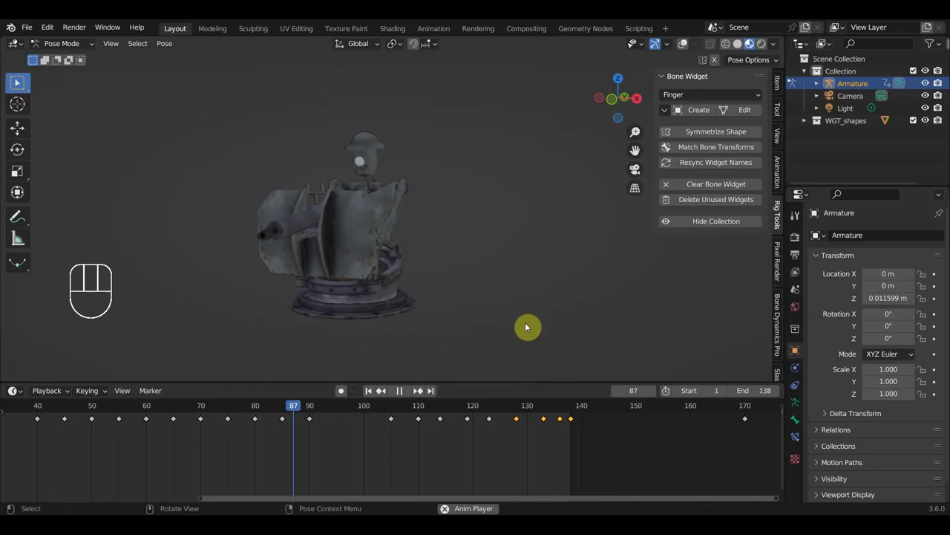
{"action": "left_click_drag", "start_coordinate": [532, 329], "coordinate": [304, 322]}
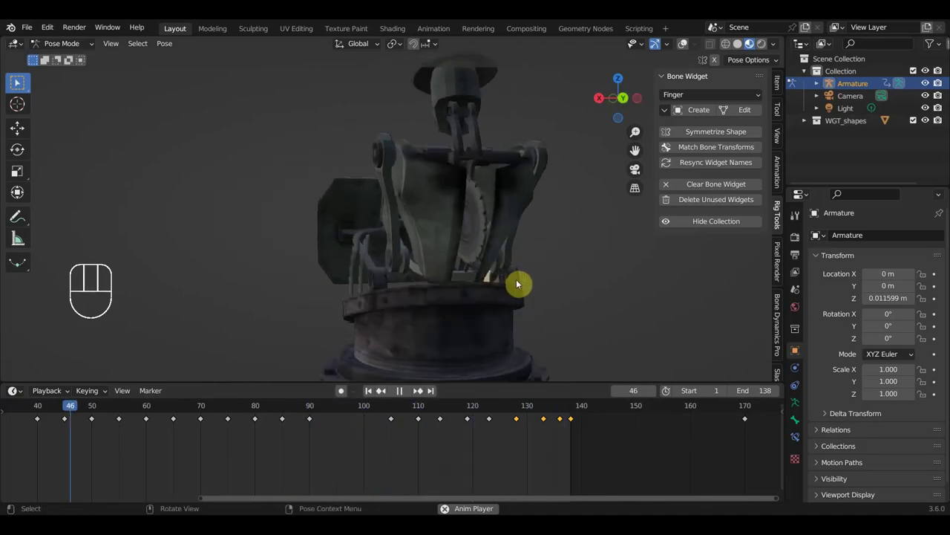
{"action": "left_click_drag", "start_coordinate": [343, 387], "coordinate": [343, 387]}
{"action": "left_click_drag", "start_coordinate": [343, 387], "coordinate": [343, 387]}
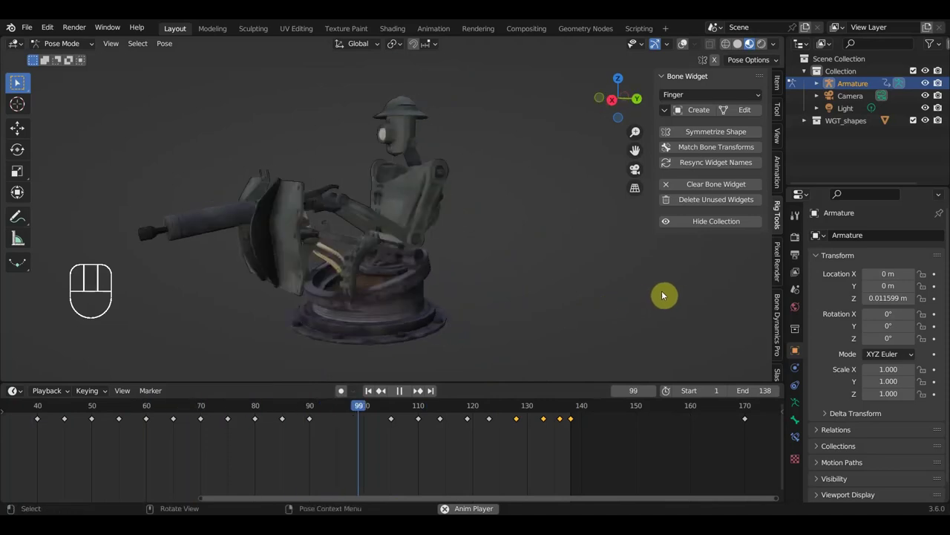